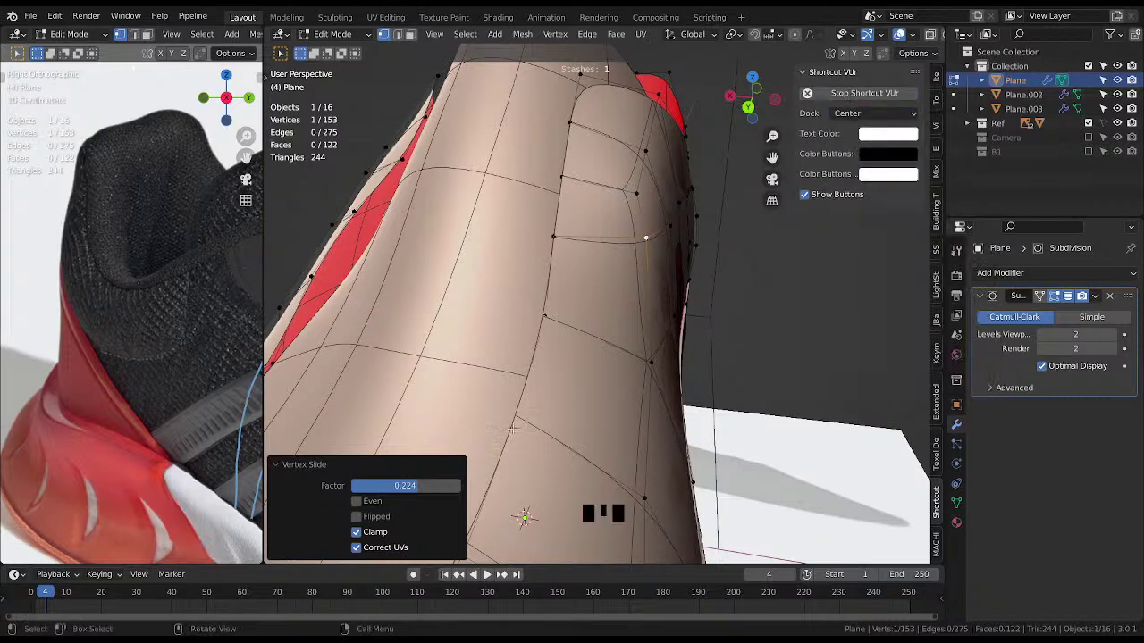
Inspect the heel loops from several angles and start a Shrink/Fatten on the heel vertices.
{"action": "left_click_drag", "start_coordinate": [584, 450], "coordinate": [580, 315]}
{"action": "scroll", "scroll_direction": "down", "scroll_amount": 3}
{"action": "left_click_drag", "start_coordinate": [580, 295], "coordinate": [645, 229]}
{"action": "key", "text": "ctrl+alt+s"}
{"action": "left_click_drag", "start_coordinate": [636, 194], "coordinate": [624, 289]}
{"action": "scroll", "scroll_direction": "up", "scroll_amount": 3}
{"action": "key", "text": "alt+s"}
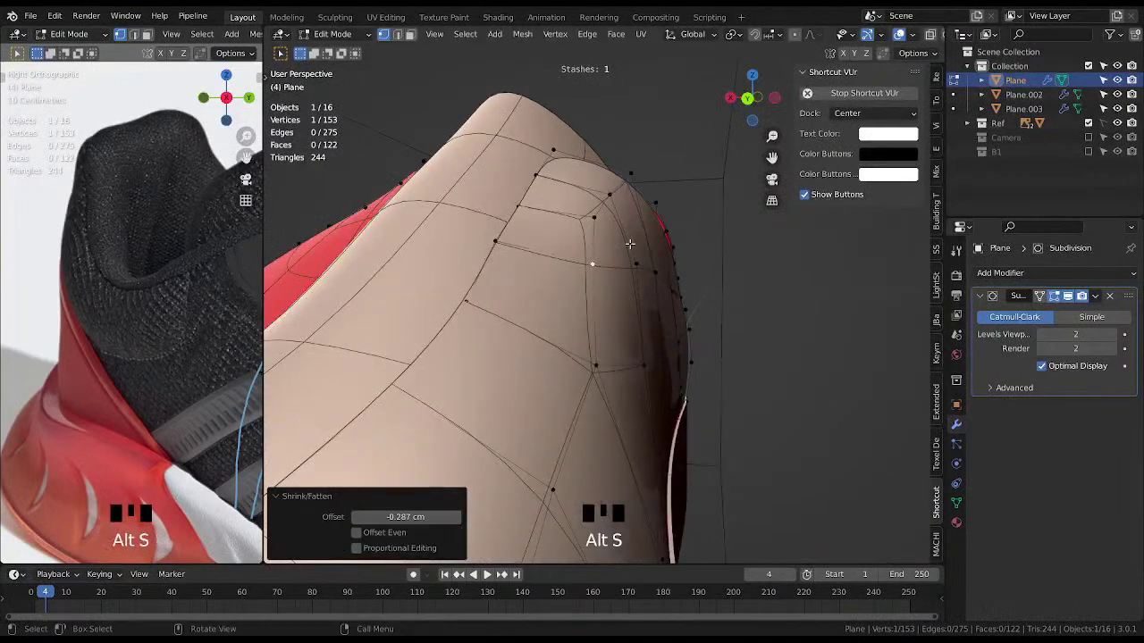
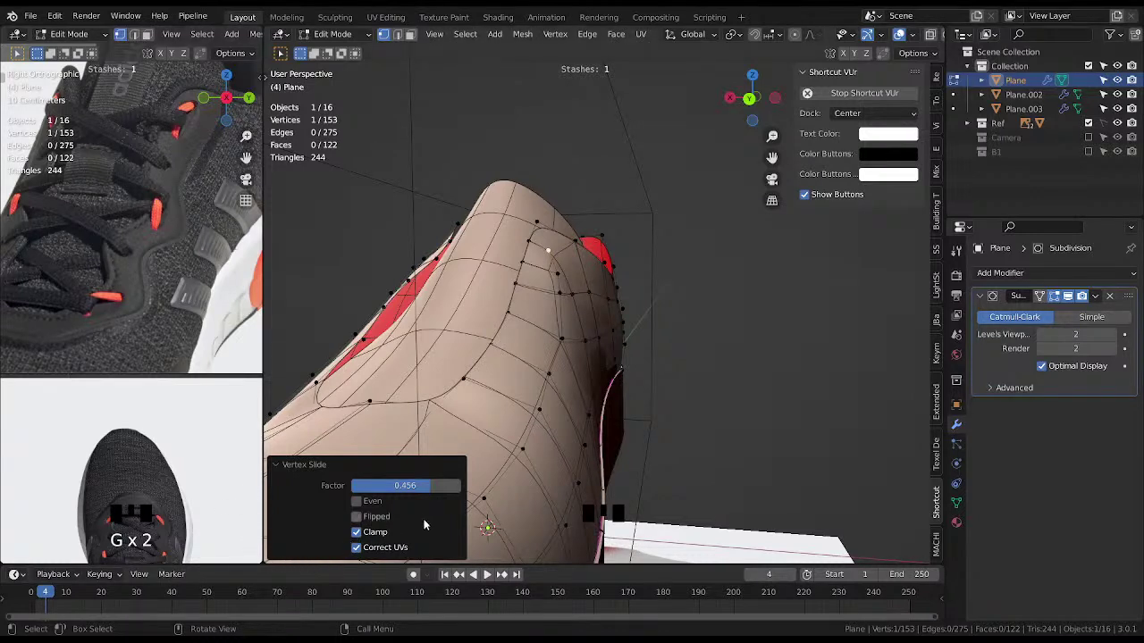
Slide a heel-collar vertex inward along its edge, confirm it, then begin Shrink/Fatten.
{"action": "left_click_drag", "start_coordinate": [603, 330], "coordinate": [592, 343]}
{"action": "scroll", "scroll_direction": "up", "scroll_amount": 3}
{"action": "left_click_drag", "start_coordinate": [596, 324], "coordinate": [610, 342]}
{"action": "key", "text": "g"}
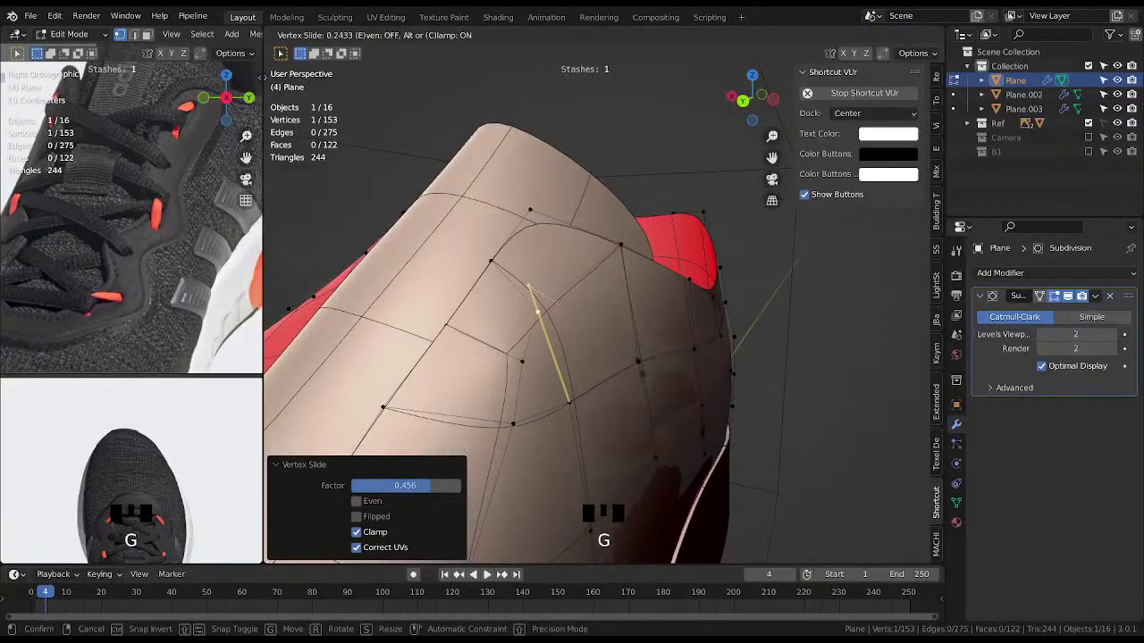
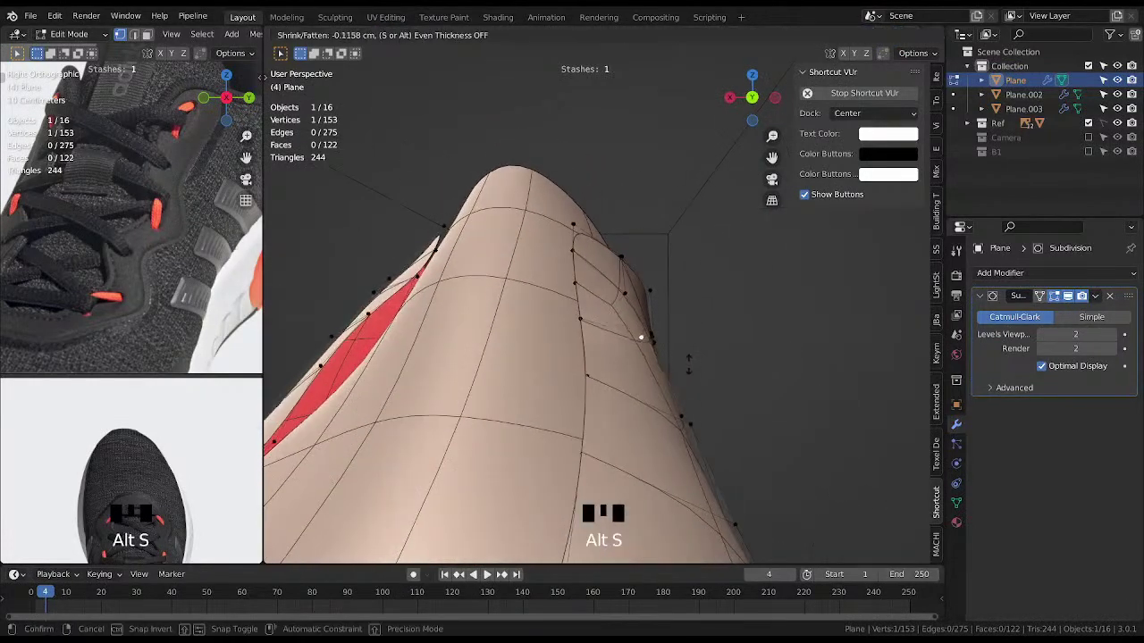
{"action": "left_click_drag", "start_coordinate": [654, 333], "coordinate": [616, 315]}
{"action": "left_click", "coordinate": [617, 315]}
{"action": "key", "text": "alt+s"}
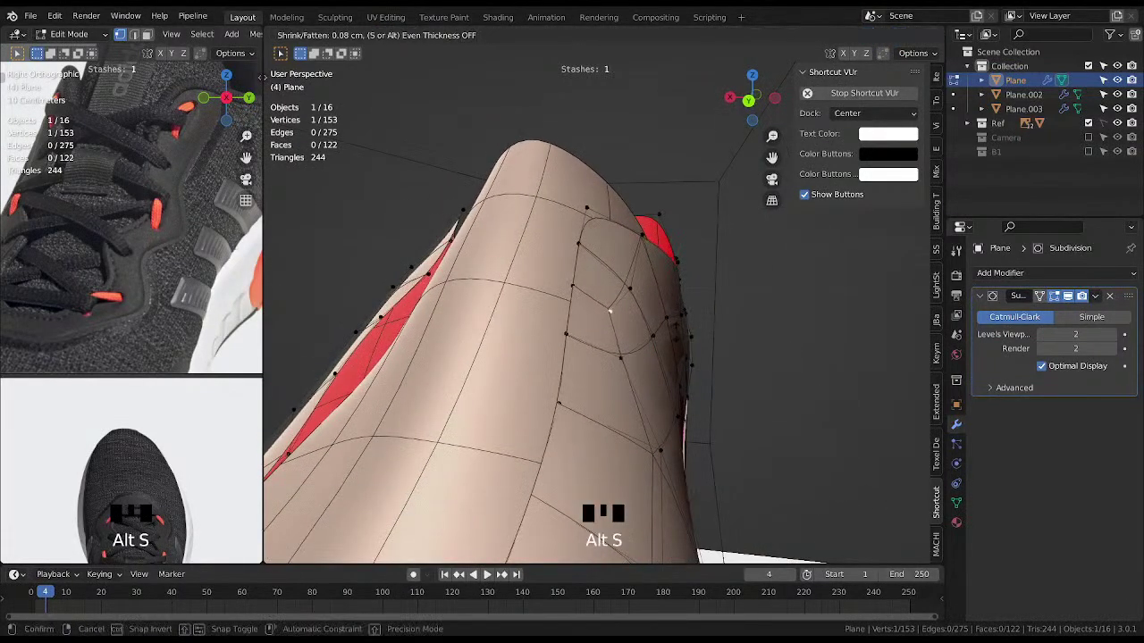
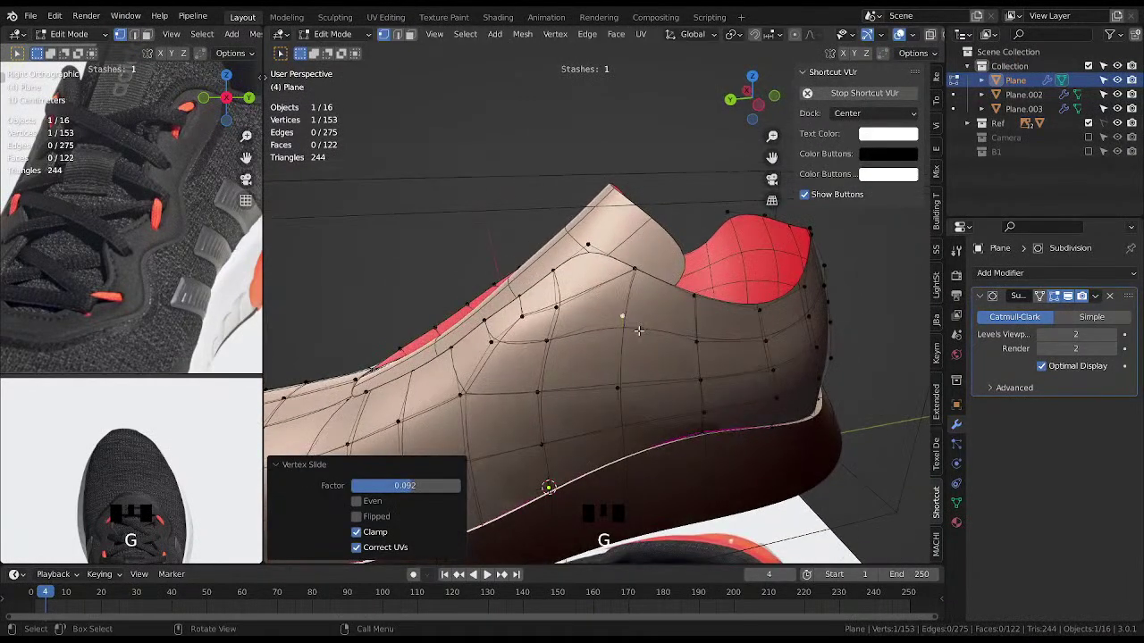
Knife-cut a new edge on the heel upper and toggle the overlay display of the subdivided wireframe.
{"action": "key", "text": "k"}
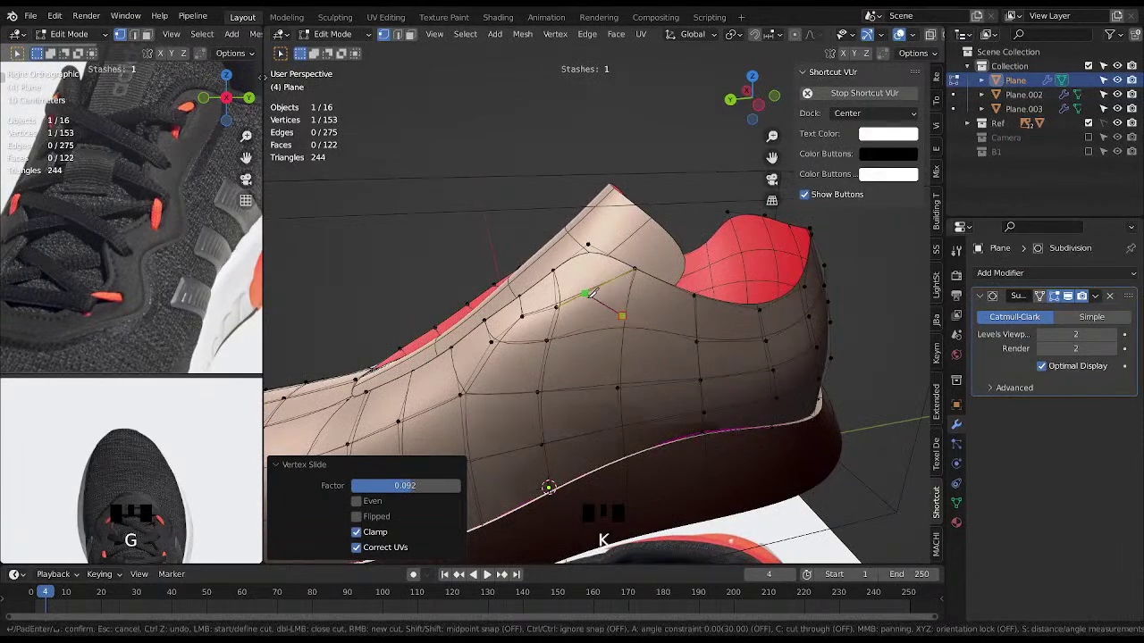
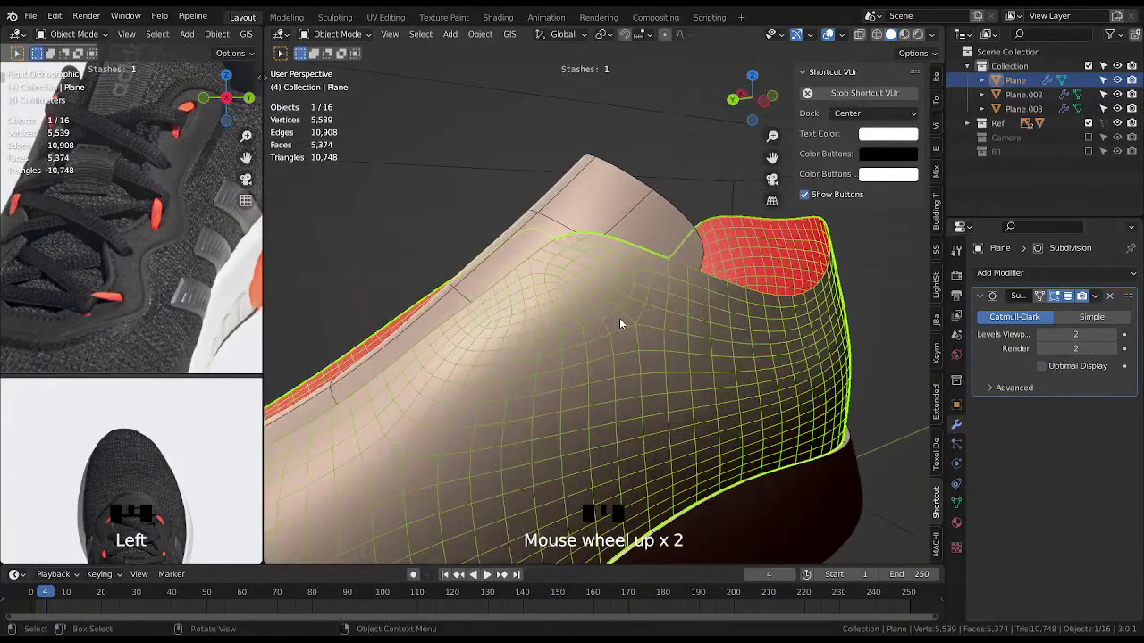
{"action": "left_click_drag", "start_coordinate": [617, 320], "coordinate": [628, 297]}
{"action": "key", "text": "shift+alt+z"}
{"action": "key", "text": "shift+alt+z"}
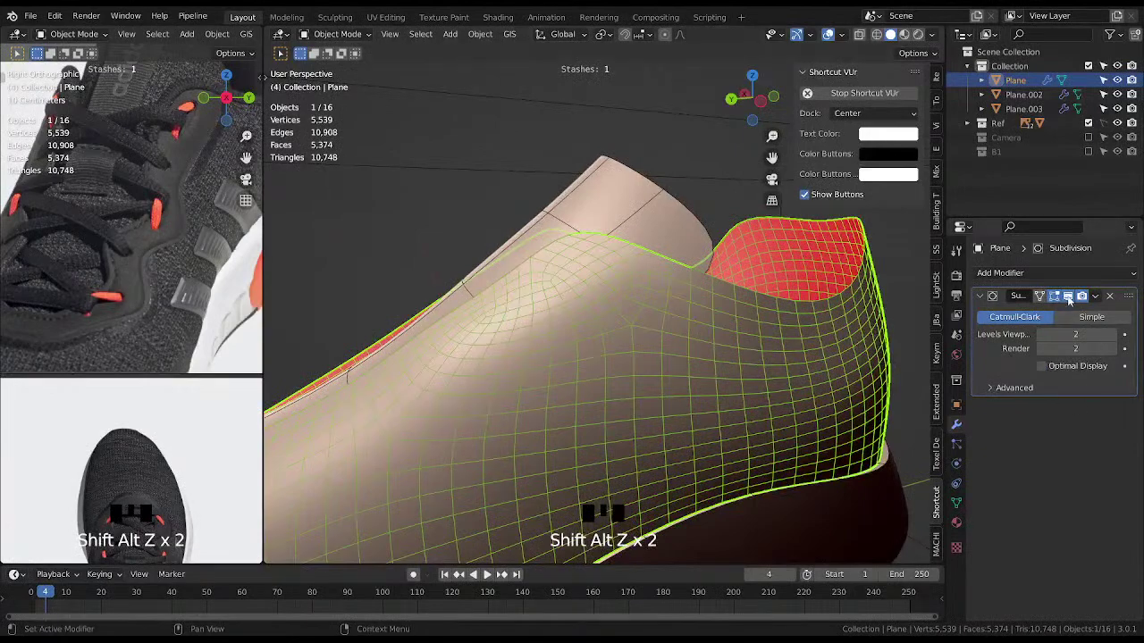
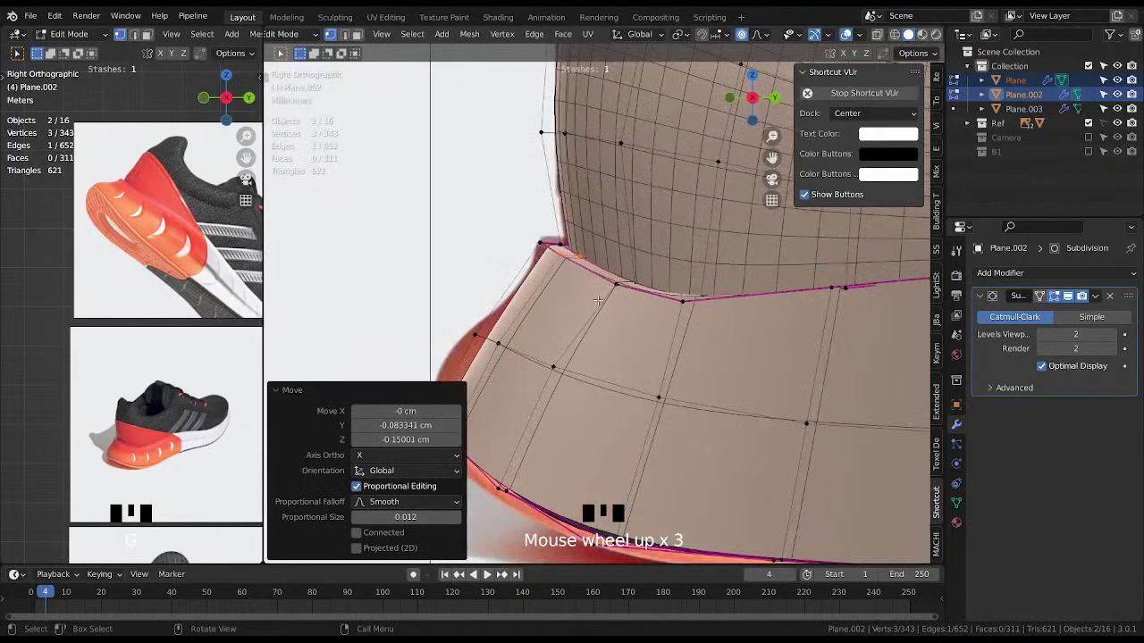
With X-ray on, grab Plane.002's selected heel vertices and move them onto the heel outline.
{"action": "scroll", "scroll_direction": "down", "scroll_amount": 3}
{"action": "scroll", "scroll_direction": "down", "scroll_amount": 3}
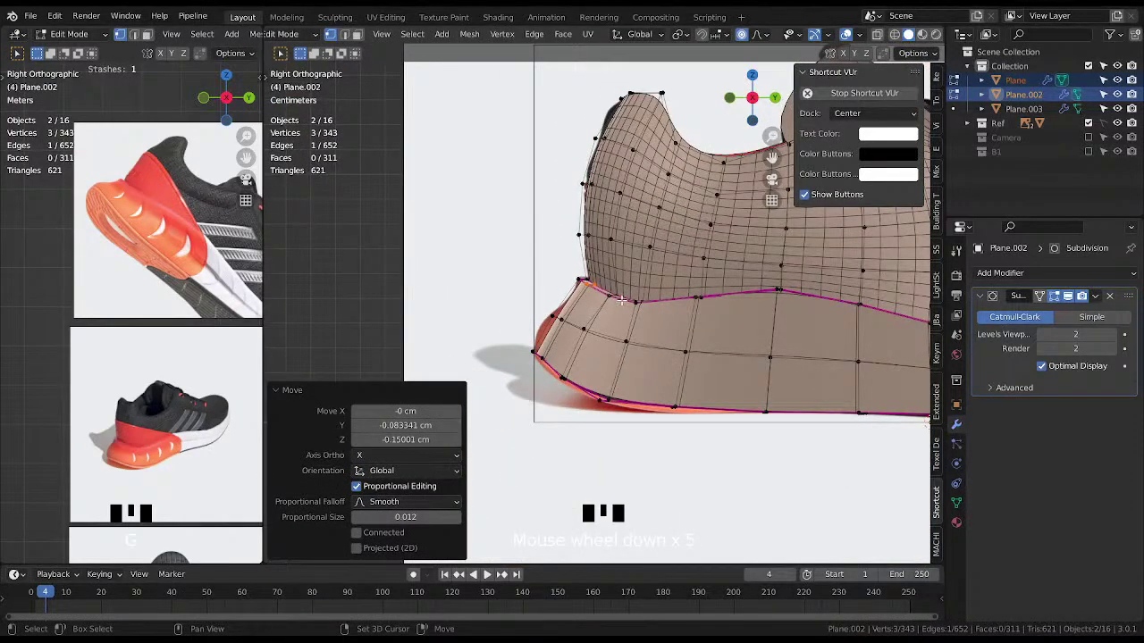
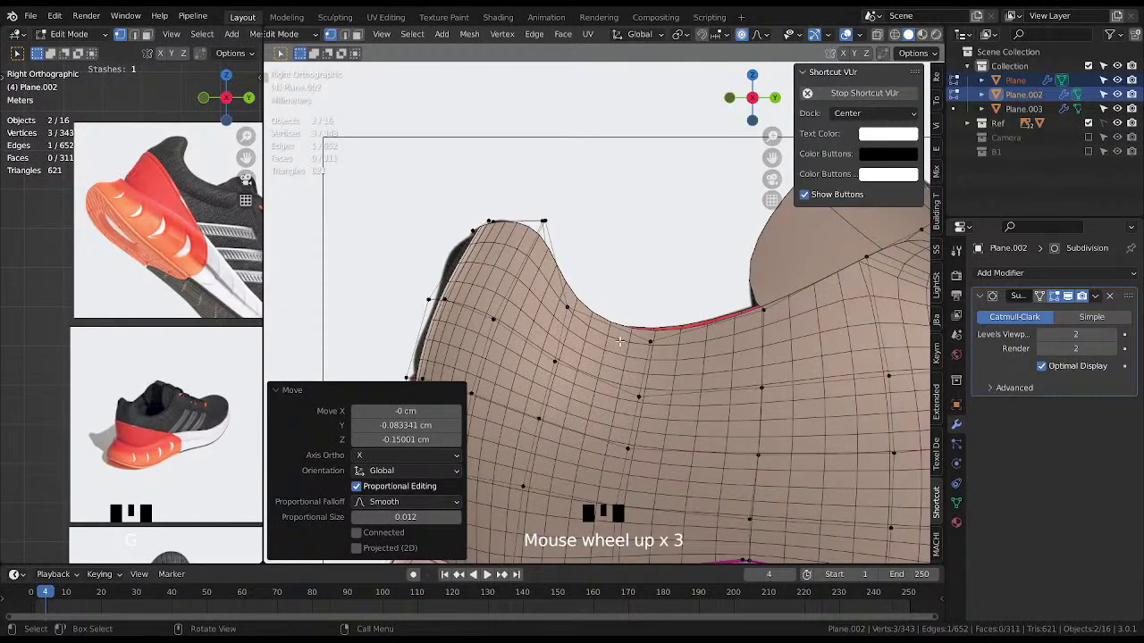
{"action": "key", "text": "alt+x"}
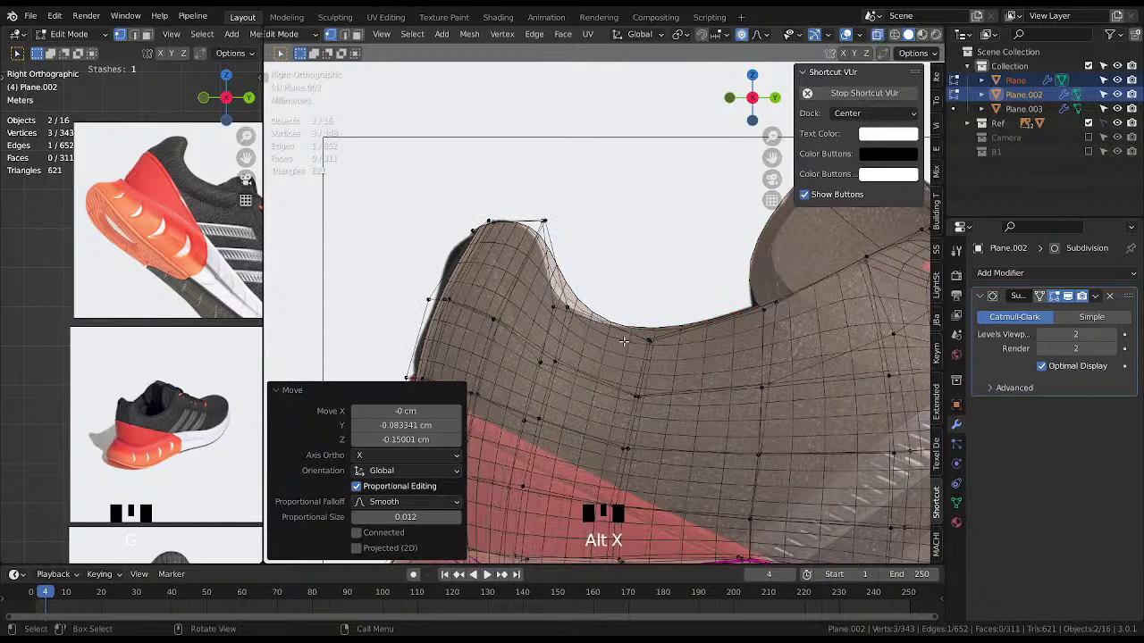
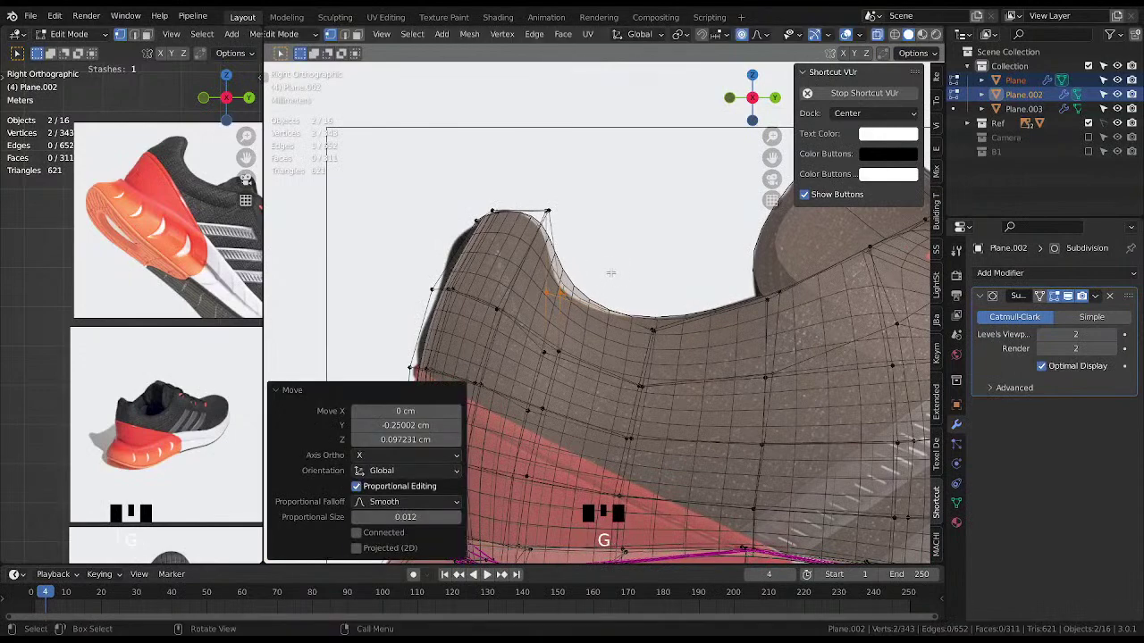
{"action": "key", "text": "g"}
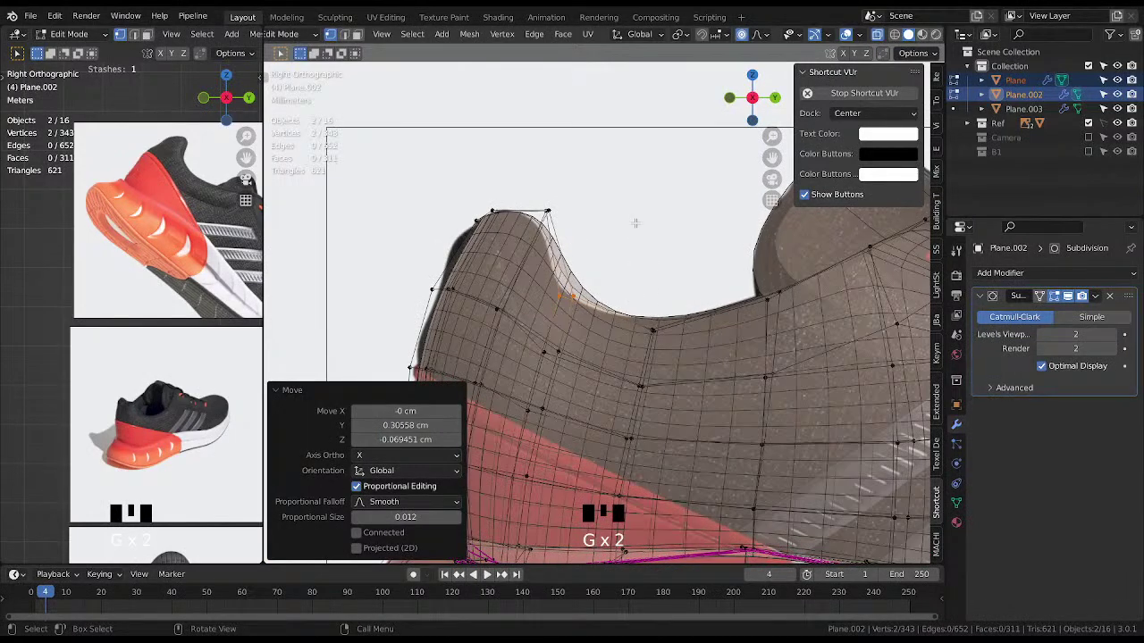
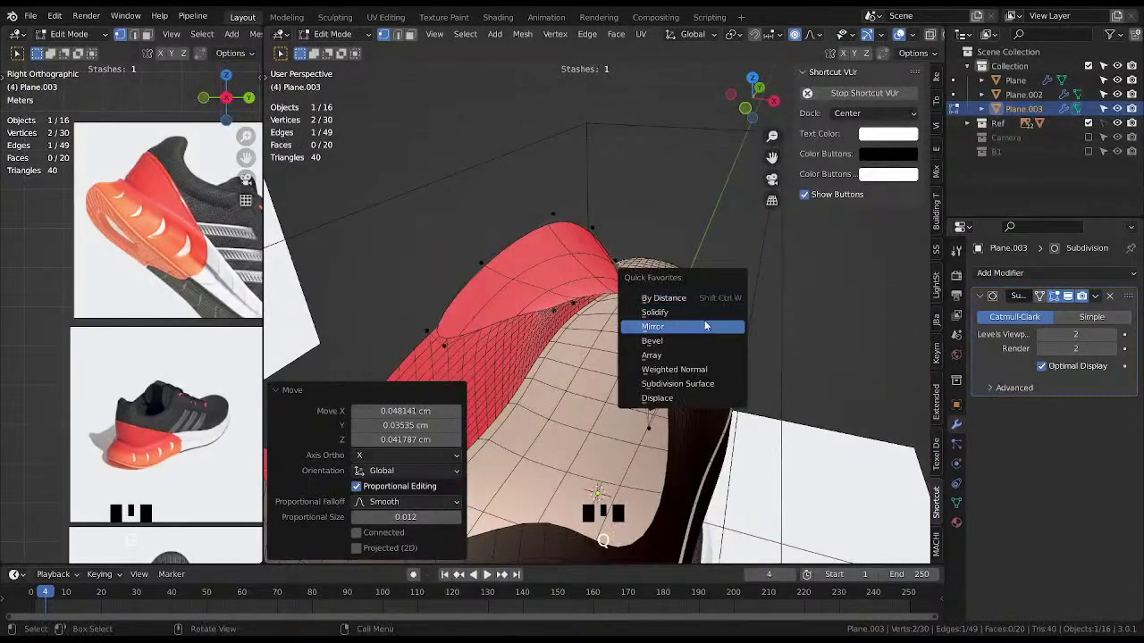
View the Plane.003 strip head-on to check its 1 cm Solidify thickness.
{"action": "scroll", "scroll_direction": "down", "scroll_amount": 3}
{"action": "left_click_drag", "start_coordinate": [693, 302], "coordinate": [731, 318]}
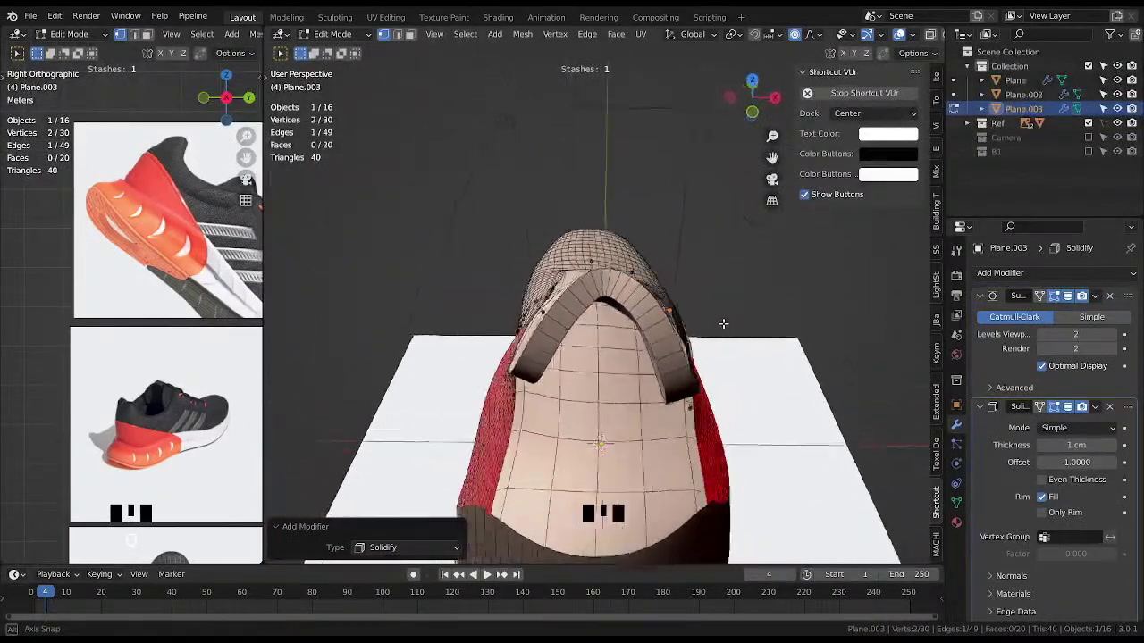
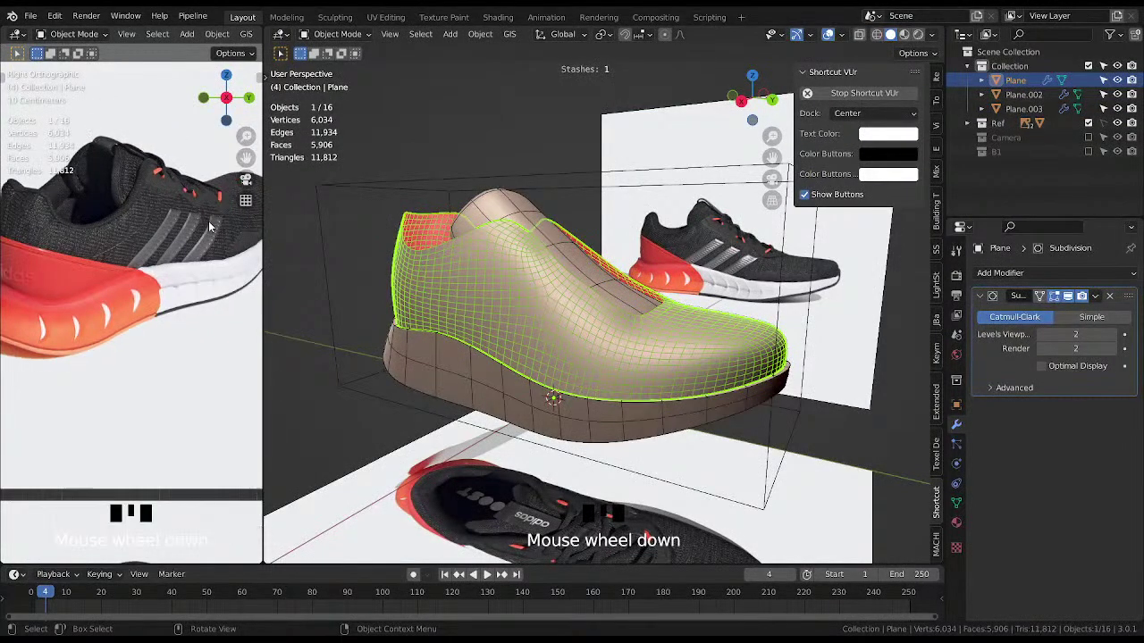
Reframe the reference photo, then enlarge it on the heel's sole detail.
{"action": "left_click_drag", "start_coordinate": [184, 200], "coordinate": [219, 91]}
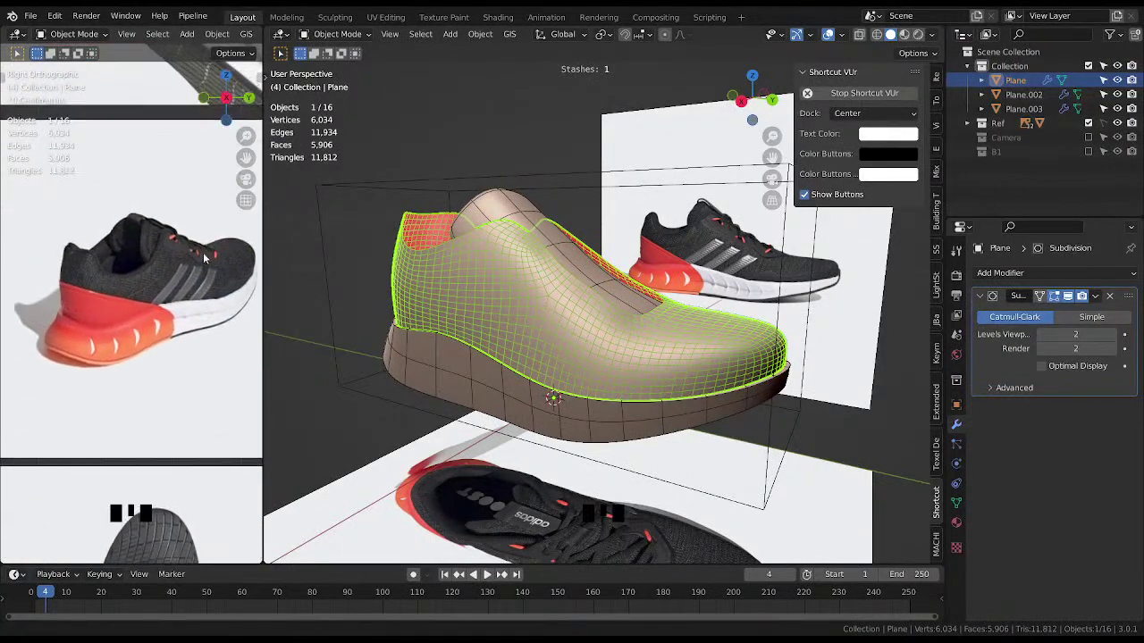
{"action": "scroll", "scroll_direction": "down", "scroll_amount": 3}
{"action": "left_click_drag", "start_coordinate": [165, 193], "coordinate": [172, 197]}
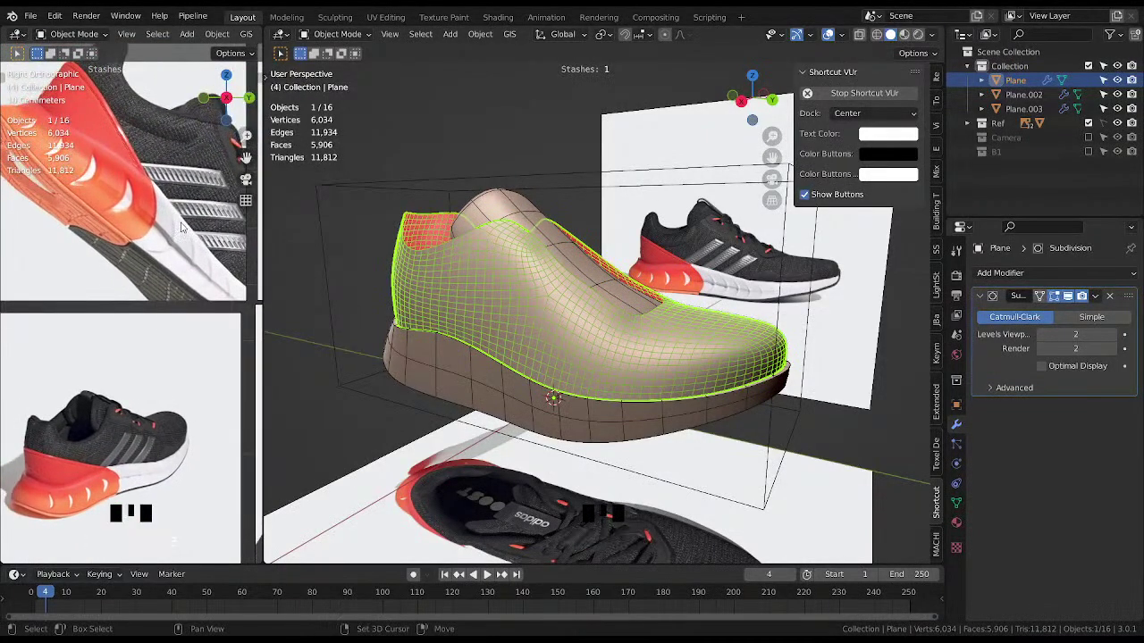
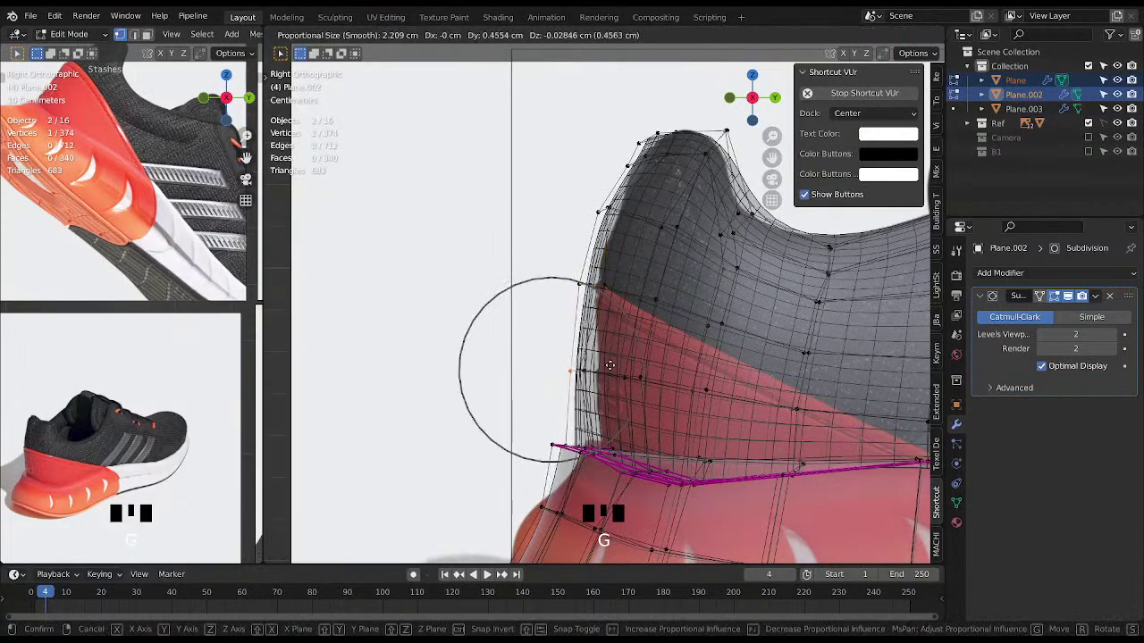
Undo the last move and reposition a Plane.002 rim vertex with proportional falloff.
{"action": "key", "text": "ctrl+z"}
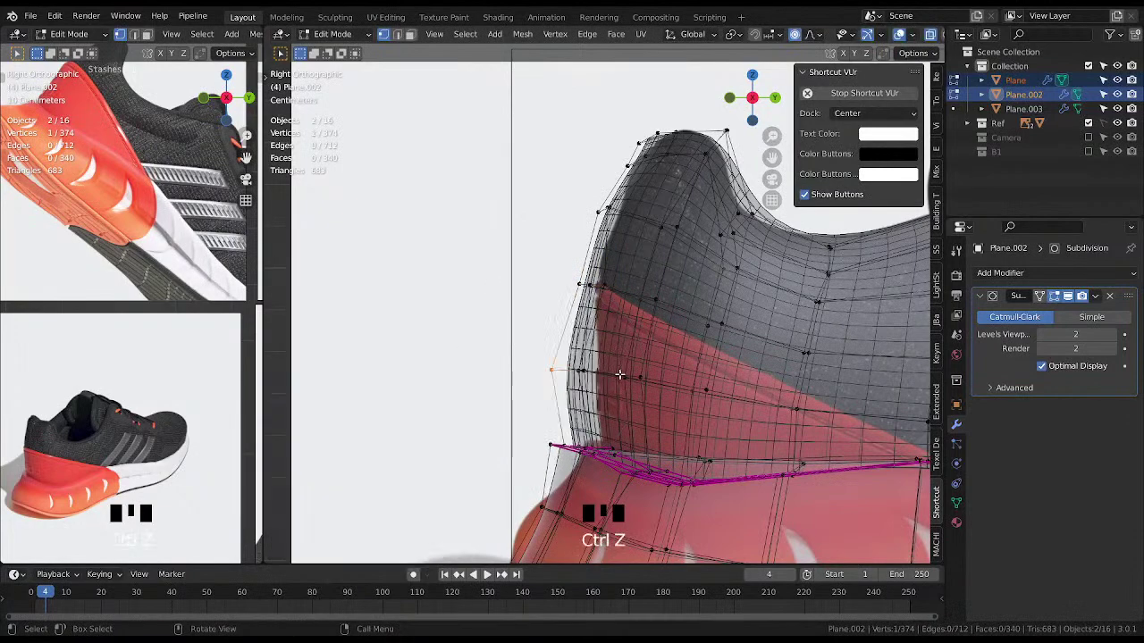
{"action": "key", "text": "g"}
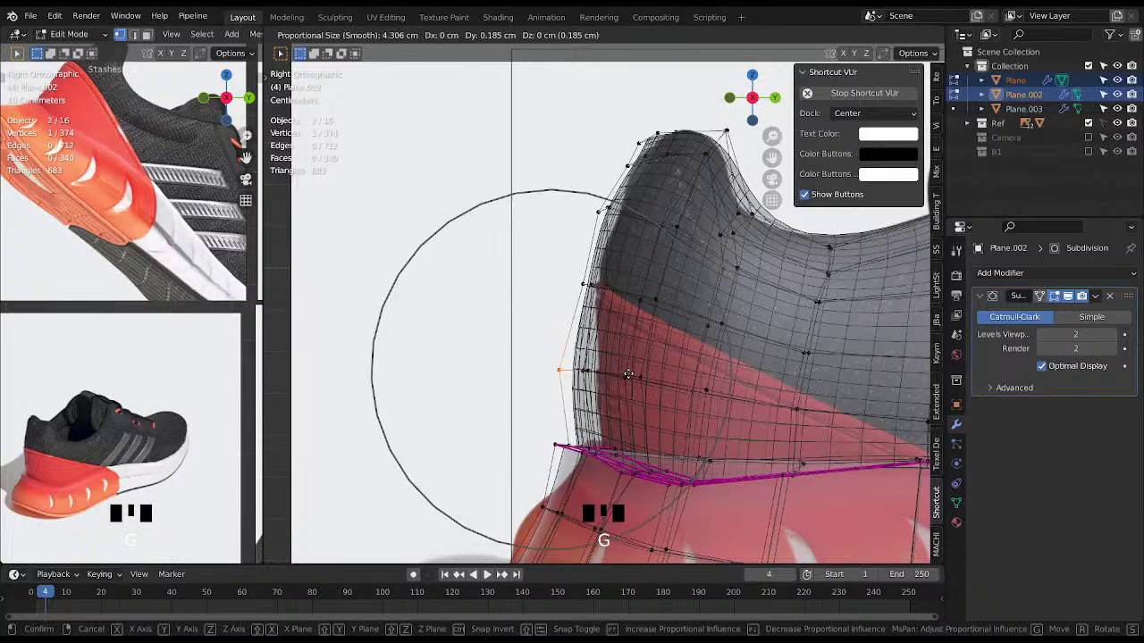
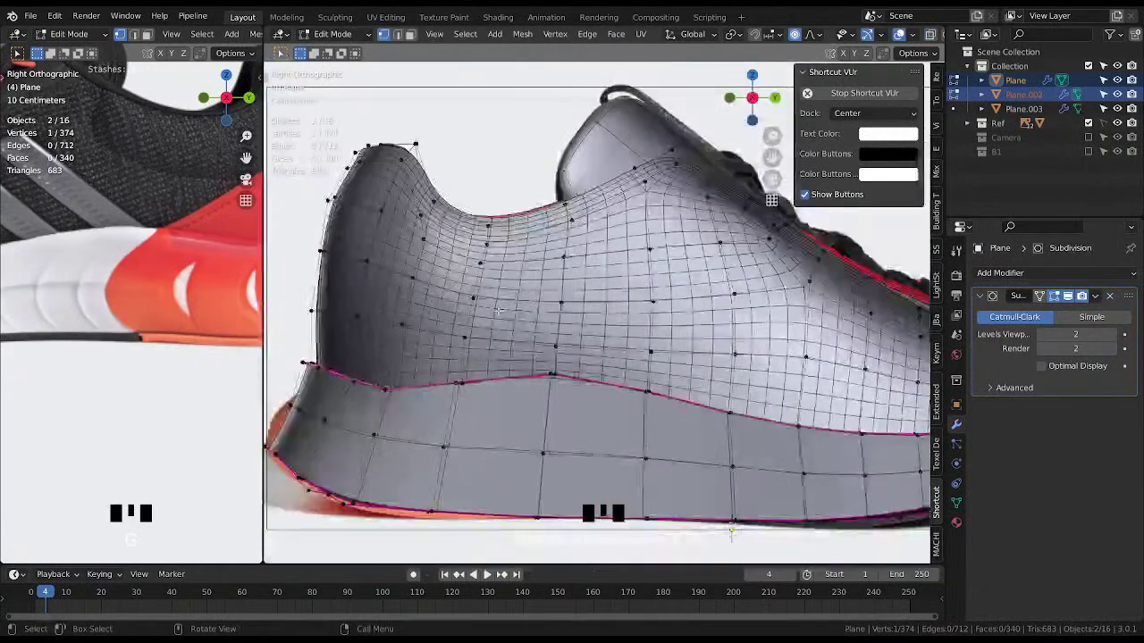
Toggle X-ray to see the heel collar vertex through the upper mesh.
{"action": "key", "text": "alt+x"}
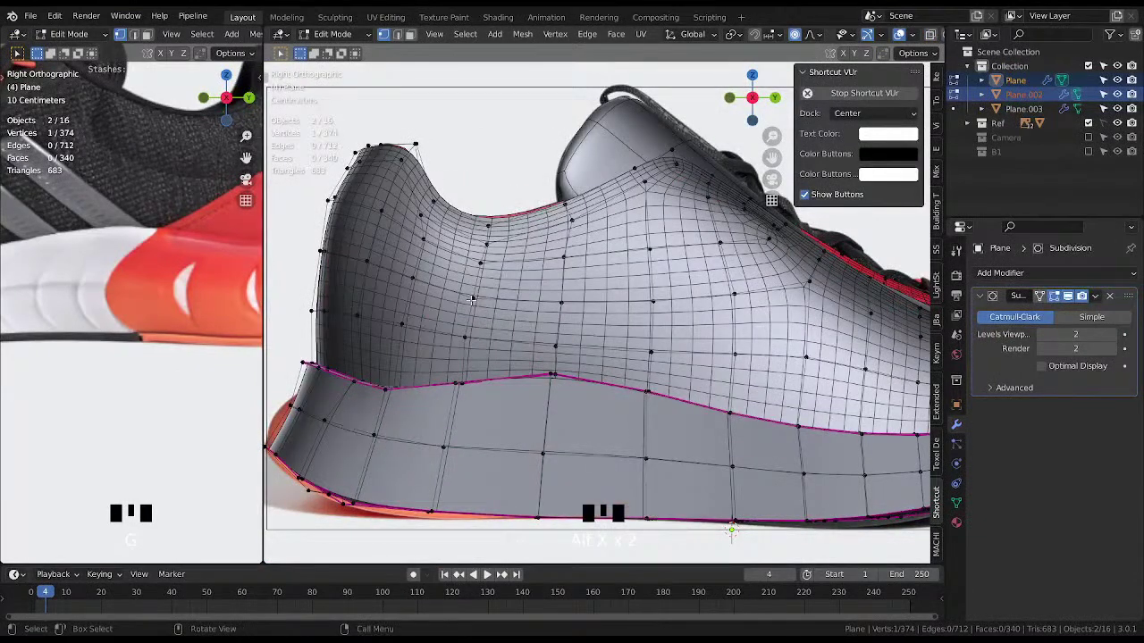
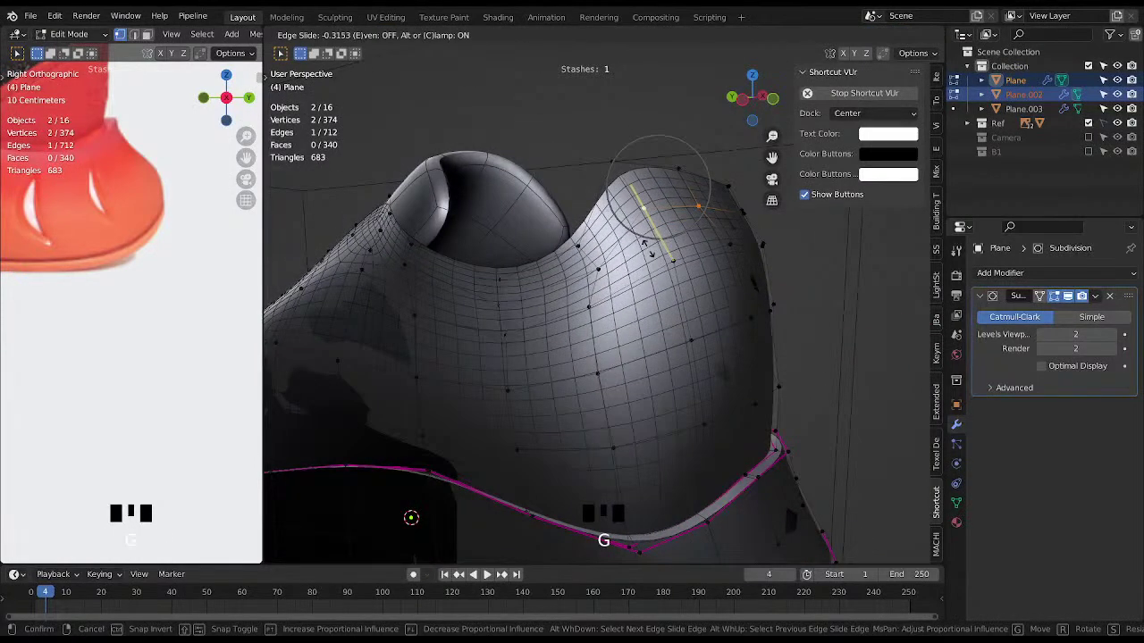
Edge-slide the stray heel-collar vertex toward its neighbour with G G.
{"action": "key", "text": "g"}
{"action": "key", "text": "g"}
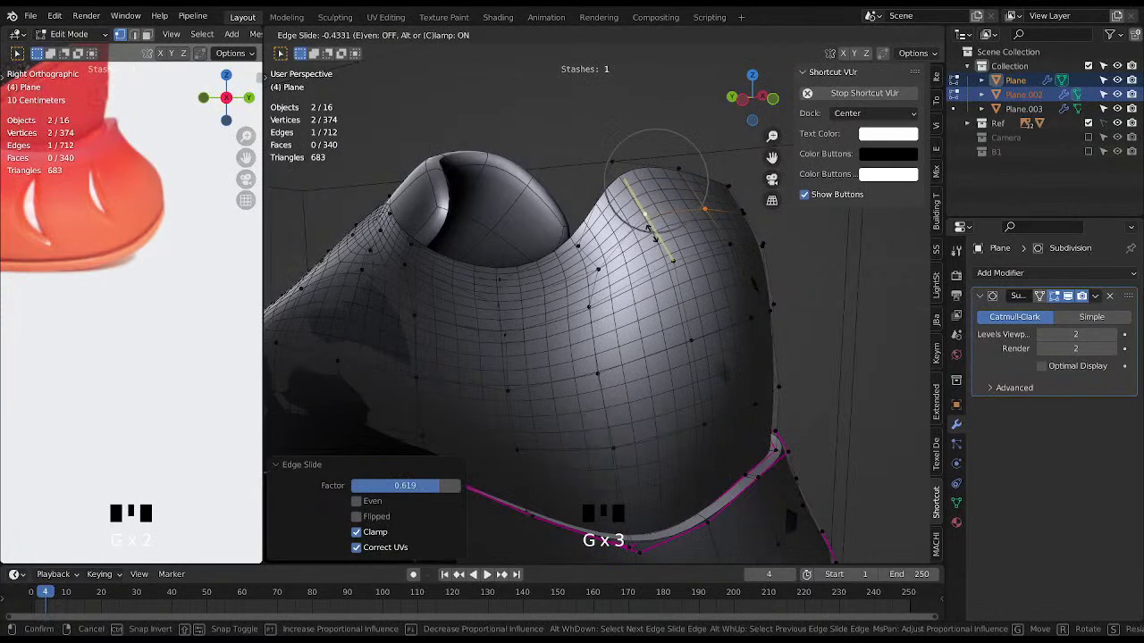
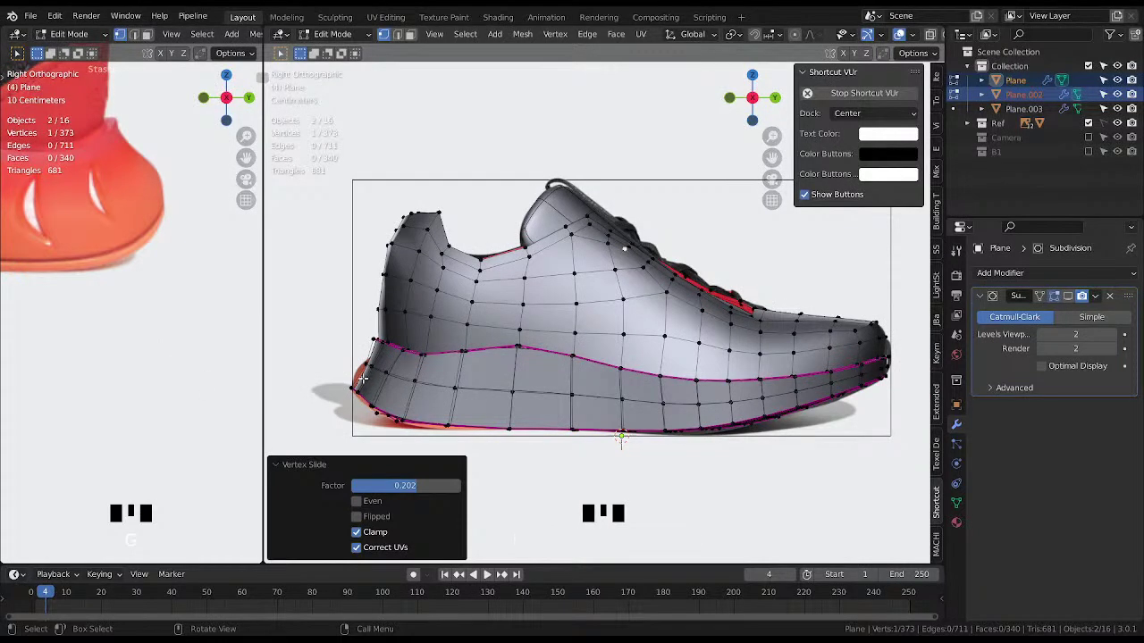
Zoom out to view the shoe upper and sole together.
{"action": "scroll", "scroll_direction": "down", "scroll_amount": 3}
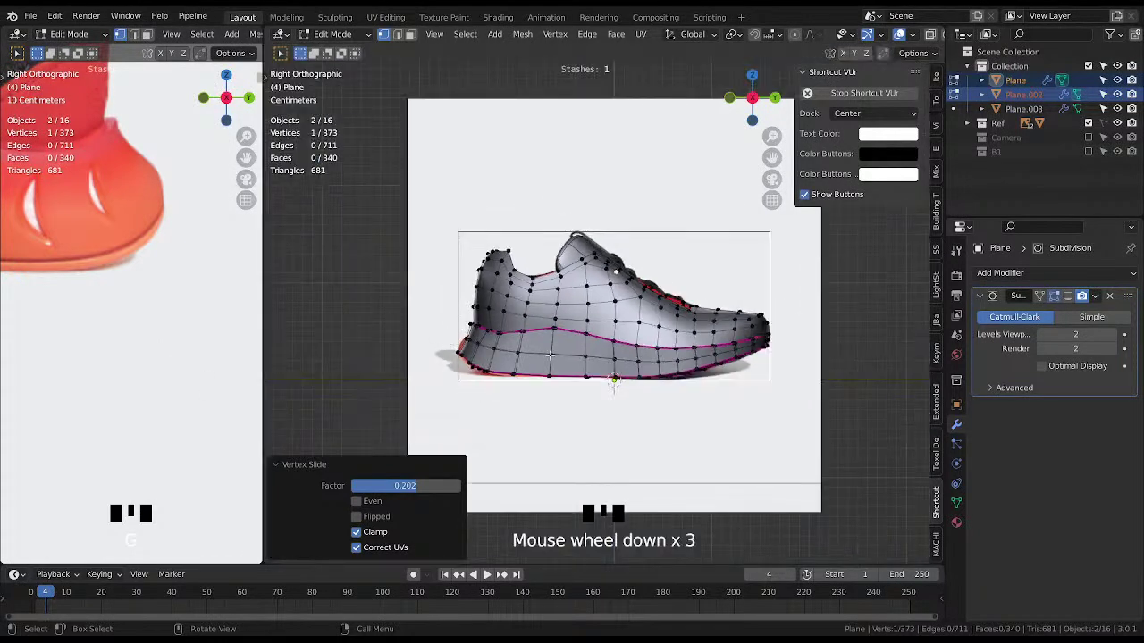
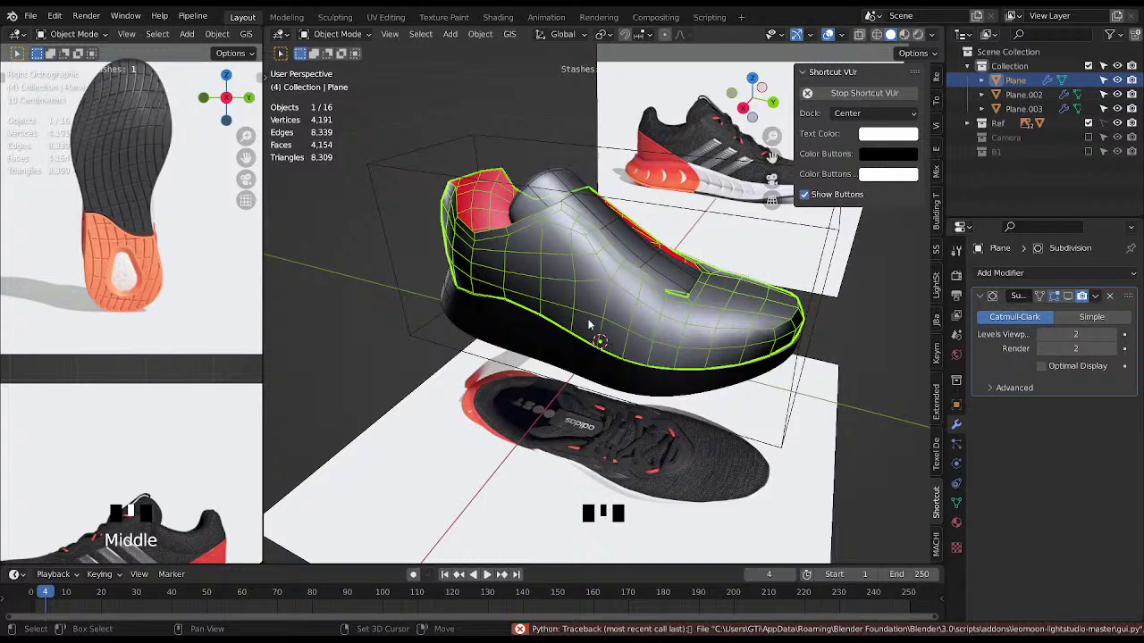
Orbit out around the sneaker and scroll the reference images back to the full thumbnail grid.
{"action": "left_click_drag", "start_coordinate": [640, 295], "coordinate": [625, 329]}
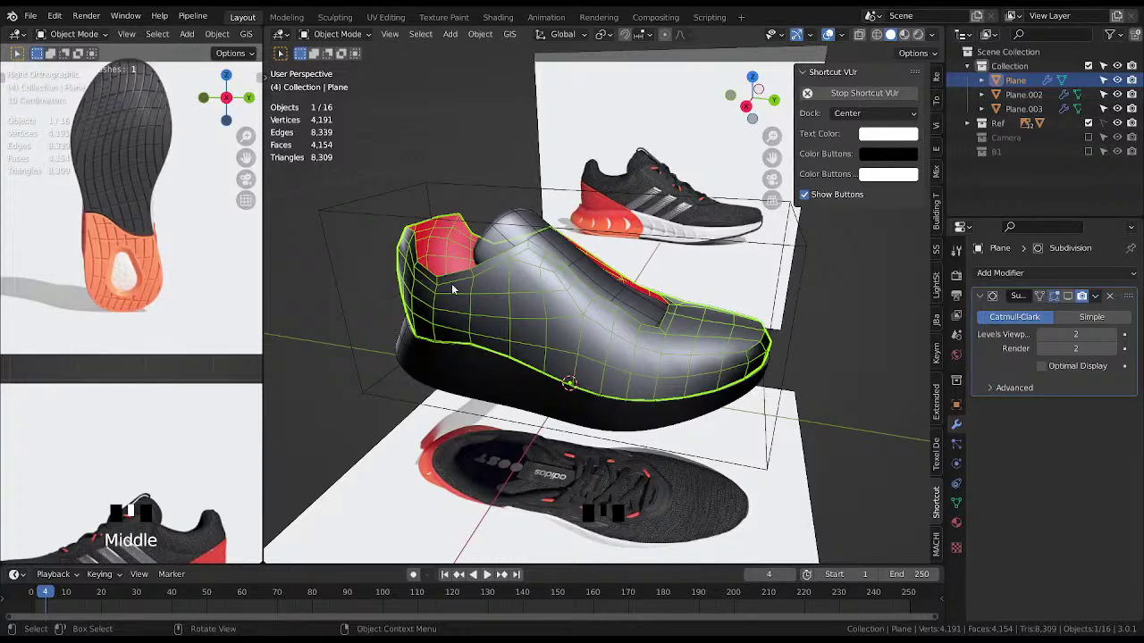
{"action": "scroll", "scroll_direction": "up", "scroll_amount": 3}
{"action": "left_click_drag", "start_coordinate": [117, 104], "coordinate": [121, 151]}
{"action": "scroll", "scroll_direction": "up", "scroll_amount": 3}
{"action": "scroll", "scroll_direction": "up", "scroll_amount": 3}
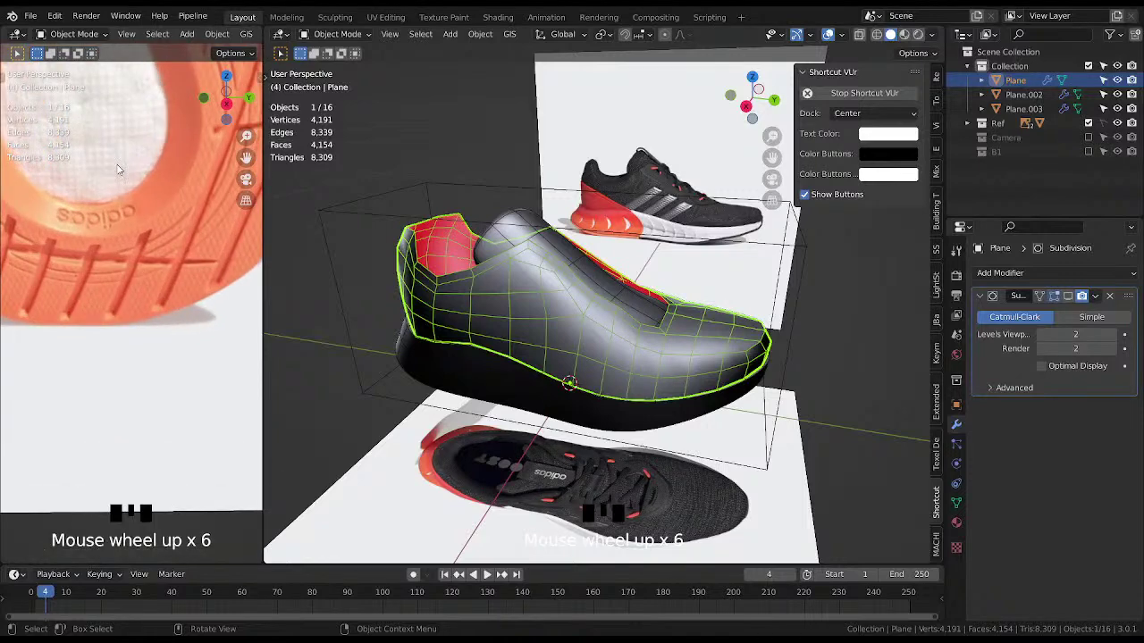
{"action": "scroll", "scroll_direction": "down", "scroll_amount": 3}
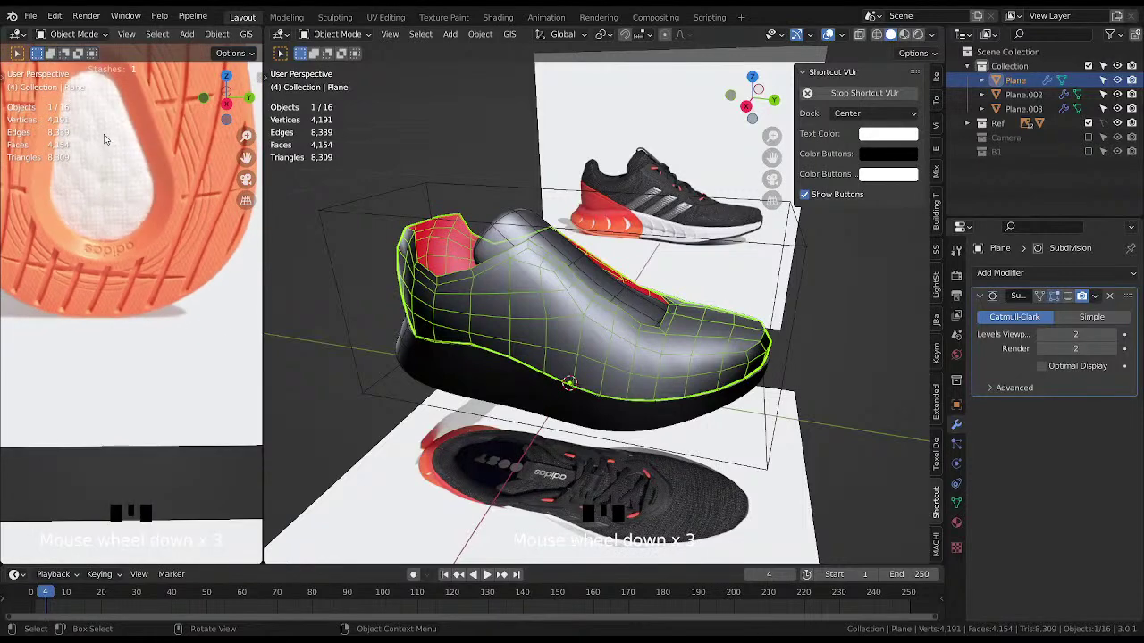
{"action": "scroll", "scroll_direction": "down", "scroll_amount": 3}
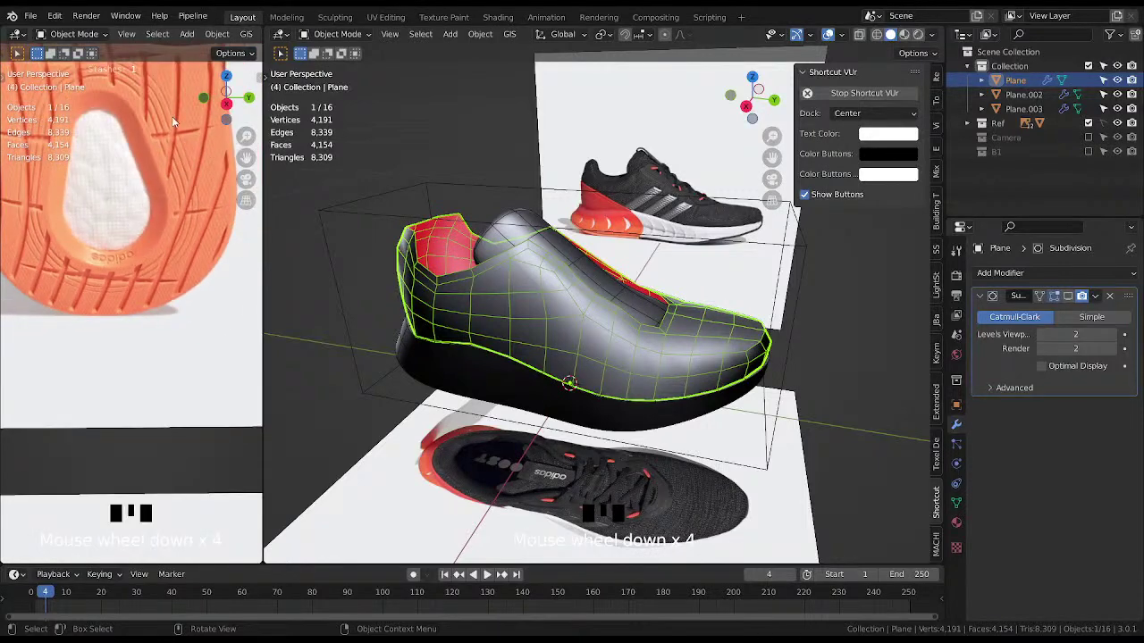
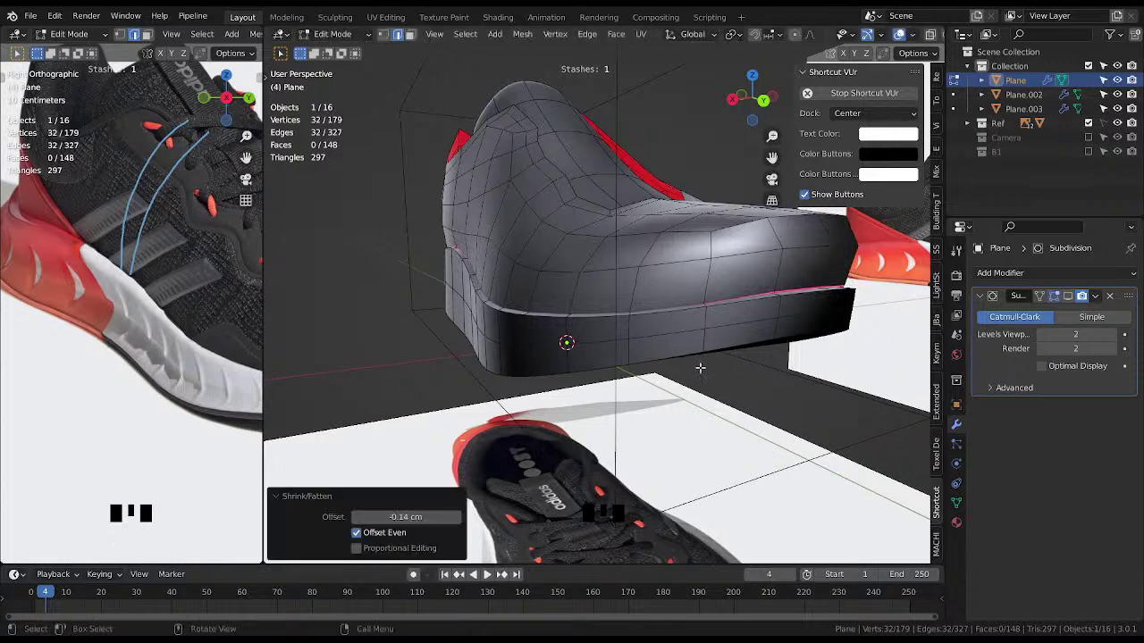
Shrink an edge ring on the shoe's lower band inward along its normals to form a groove.
{"action": "key", "text": "ctrl+z"}
{"action": "key", "text": "alt+s"}
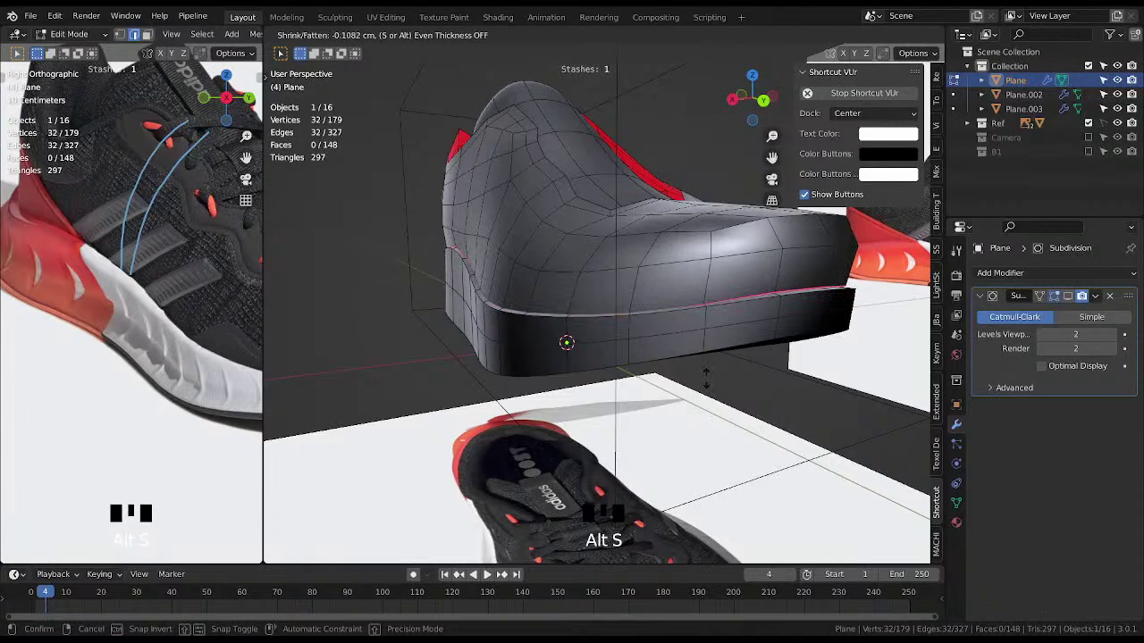
{"action": "key", "text": "g"}
{"action": "key", "text": "Tab"}
{"action": "key", "text": "Tab"}
{"action": "key", "text": "Tab"}
Select a short path of heel vertices on the upper and start moving them along X.
{"action": "left_click", "coordinate": [524, 260]}
{"action": "left_click", "coordinate": [454, 222]}
{"action": "key", "text": "g"}
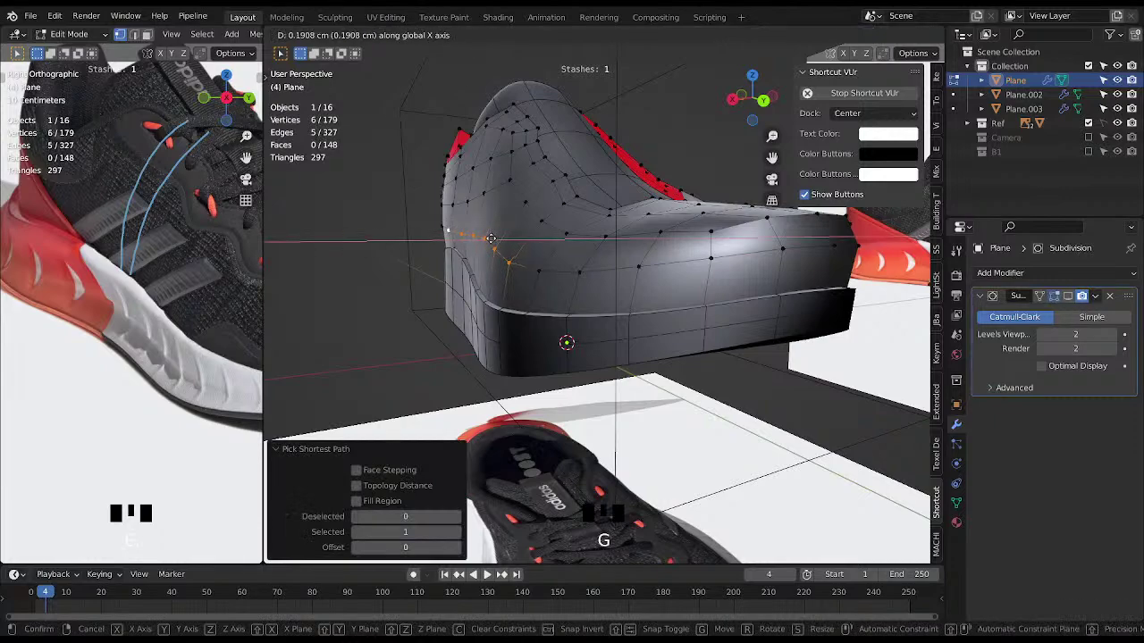
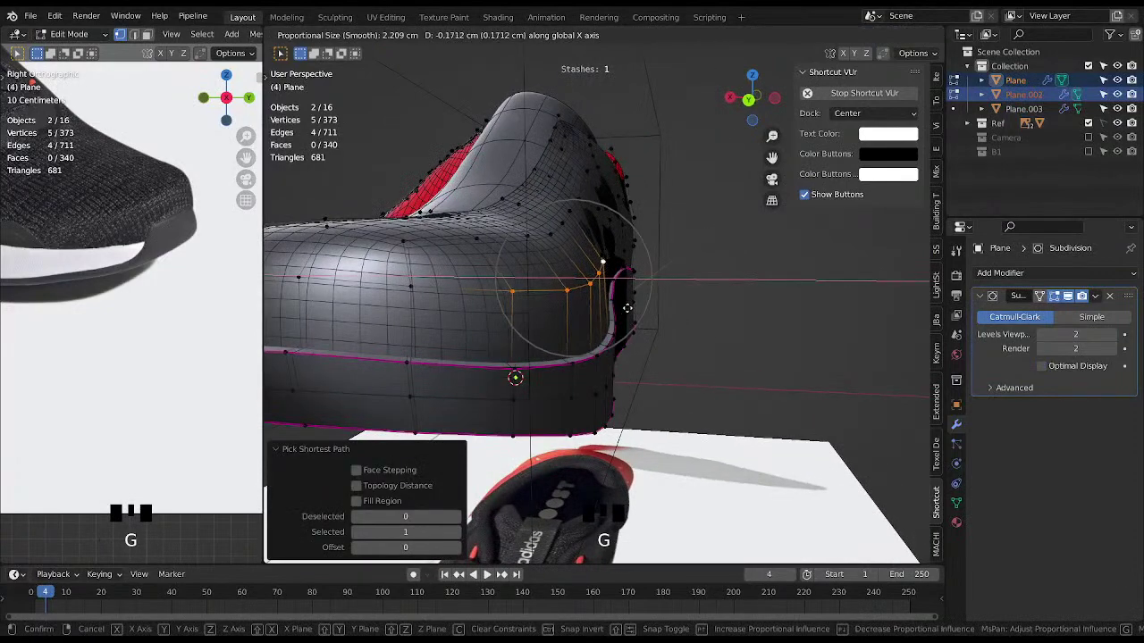
Navigate the view around the heel while reshaping it and adding the 1 cm Solidify thickness.
{"action": "middle_click", "coordinate": [669, 296]}
{"action": "middle_click", "coordinate": [645, 313]}
{"action": "scroll", "scroll_direction": "up", "scroll_amount": 3}
{"action": "middle_click", "coordinate": [609, 218]}
{"action": "middle_click", "coordinate": [592, 264]}
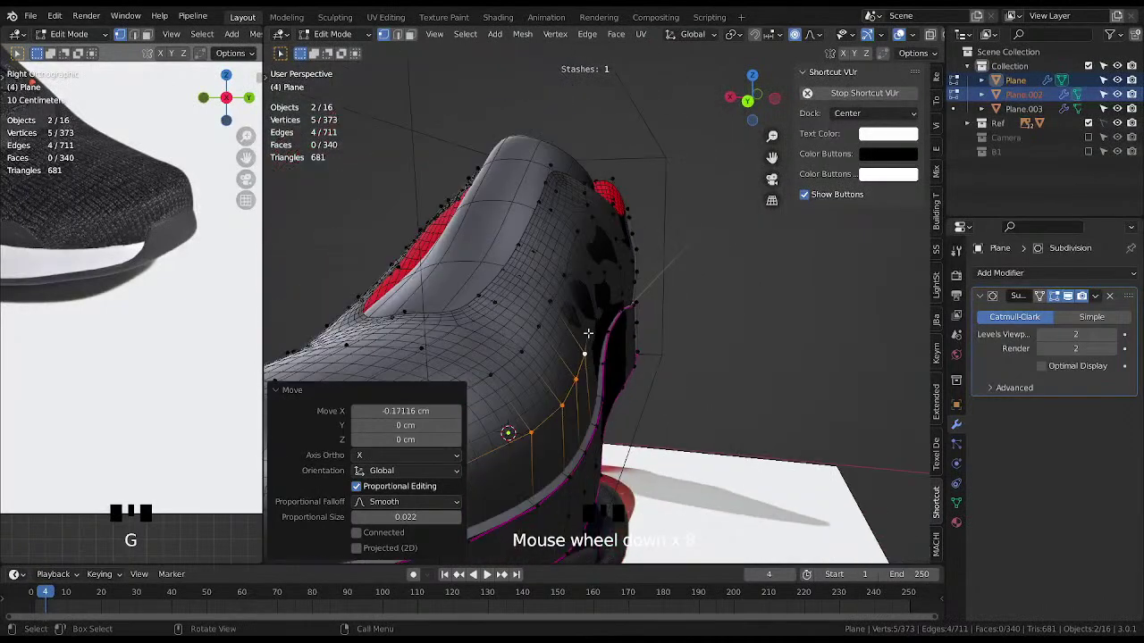
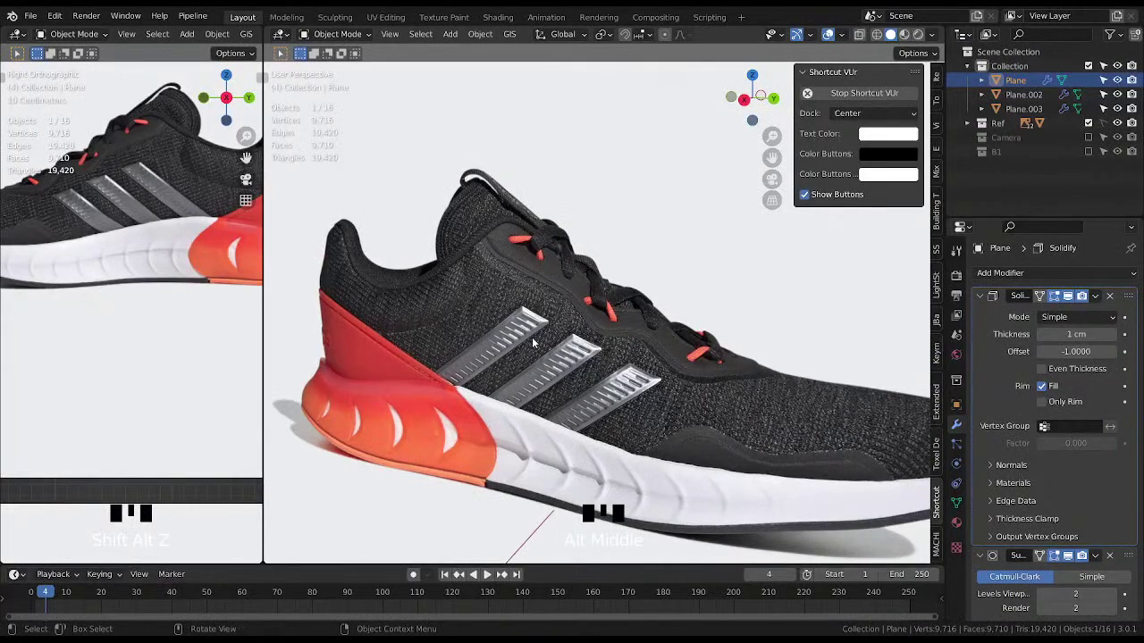
Orbit all around the thickened shoe body, toggling overlays, to inspect the 1 cm solidified shell.
{"action": "scroll", "scroll_direction": "down", "scroll_amount": 3}
{"action": "left_click_drag", "start_coordinate": [541, 349], "coordinate": [633, 336]}
{"action": "scroll", "scroll_direction": "down", "scroll_amount": 3}
{"action": "middle_click", "coordinate": [533, 353]}
{"action": "scroll", "scroll_direction": "up", "scroll_amount": 3}
{"action": "middle_click", "coordinate": [538, 476]}
{"action": "middle_click", "coordinate": [558, 471]}
{"action": "scroll", "scroll_direction": "up", "scroll_amount": 3}
{"action": "left_click_drag", "start_coordinate": [618, 397], "coordinate": [540, 355]}
{"action": "key", "text": "shift+alt+z"}
{"action": "left_click_drag", "start_coordinate": [672, 407], "coordinate": [596, 387]}
{"action": "scroll", "scroll_direction": "up", "scroll_amount": 3}
{"action": "left_click_drag", "start_coordinate": [649, 402], "coordinate": [694, 412]}
{"action": "scroll", "scroll_direction": "down", "scroll_amount": 3}
{"action": "key", "text": "shift+alt+z"}
{"action": "left_click_drag", "start_coordinate": [694, 429], "coordinate": [1073, 302]}
Make the Solidify and then the Subdivision modifier active in the shoe body's modifier stack.
{"action": "left_click", "coordinate": [1074, 302]}
{"action": "left_click_drag", "start_coordinate": [1073, 302], "coordinate": [1066, 353]}
{"action": "left_click", "coordinate": [1073, 563]}
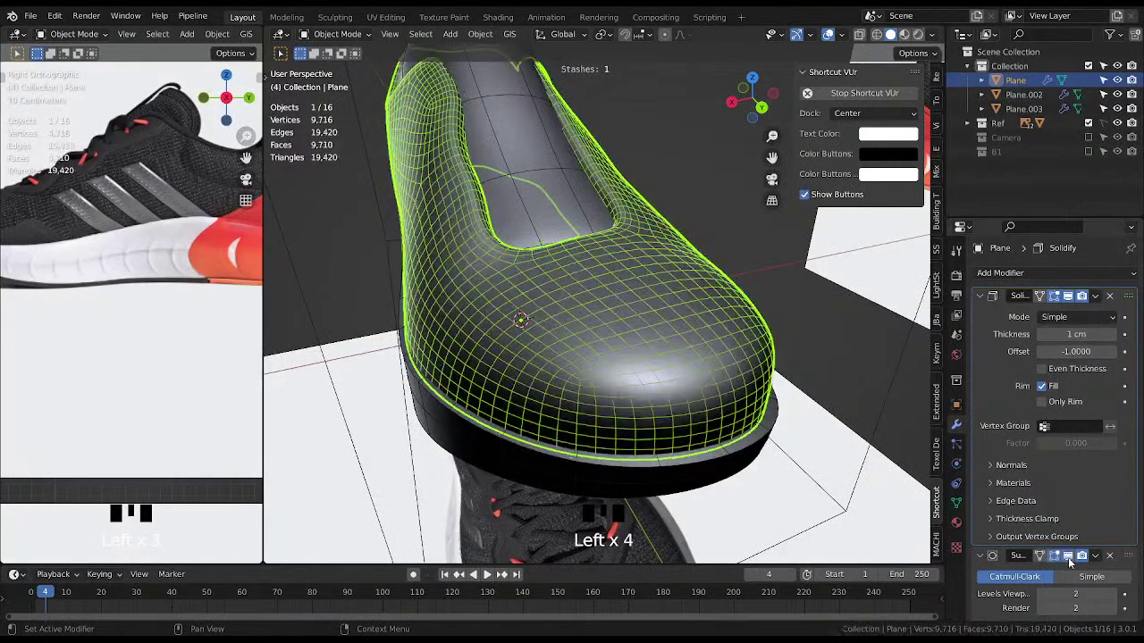
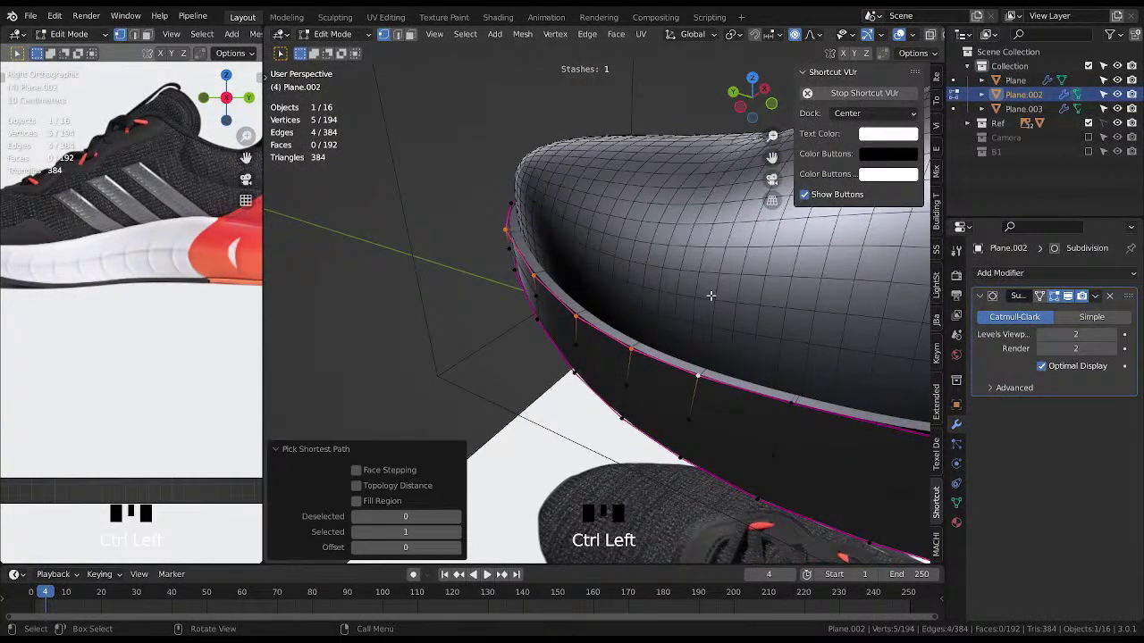
Edge-slide the selected run of rim edges on Plane.002 along the sole surface.
{"action": "key", "text": "g"}
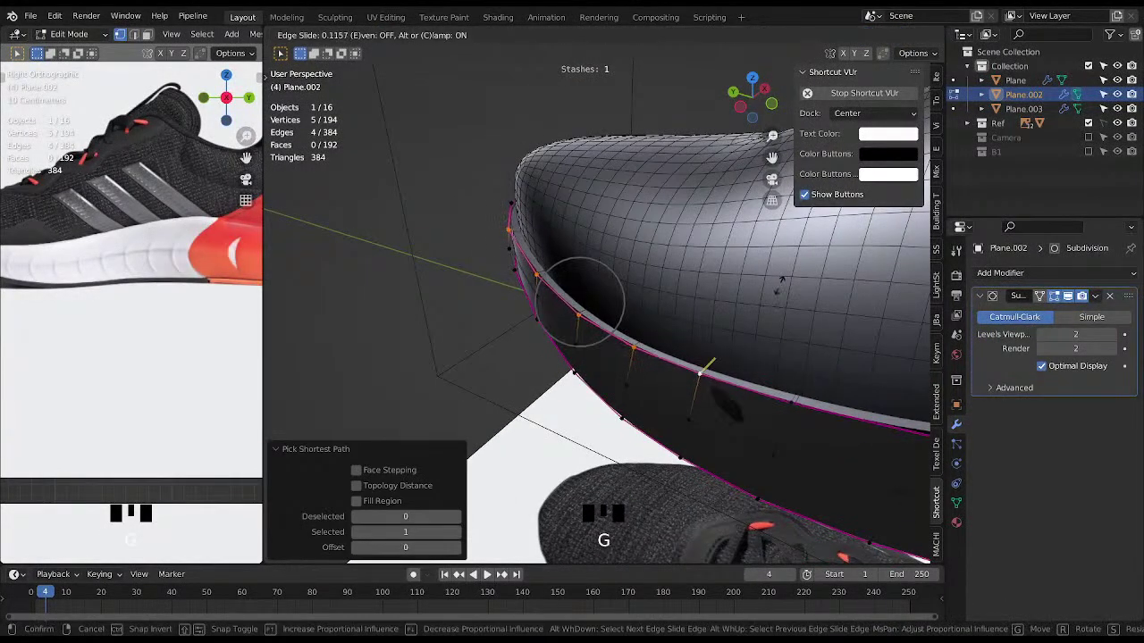
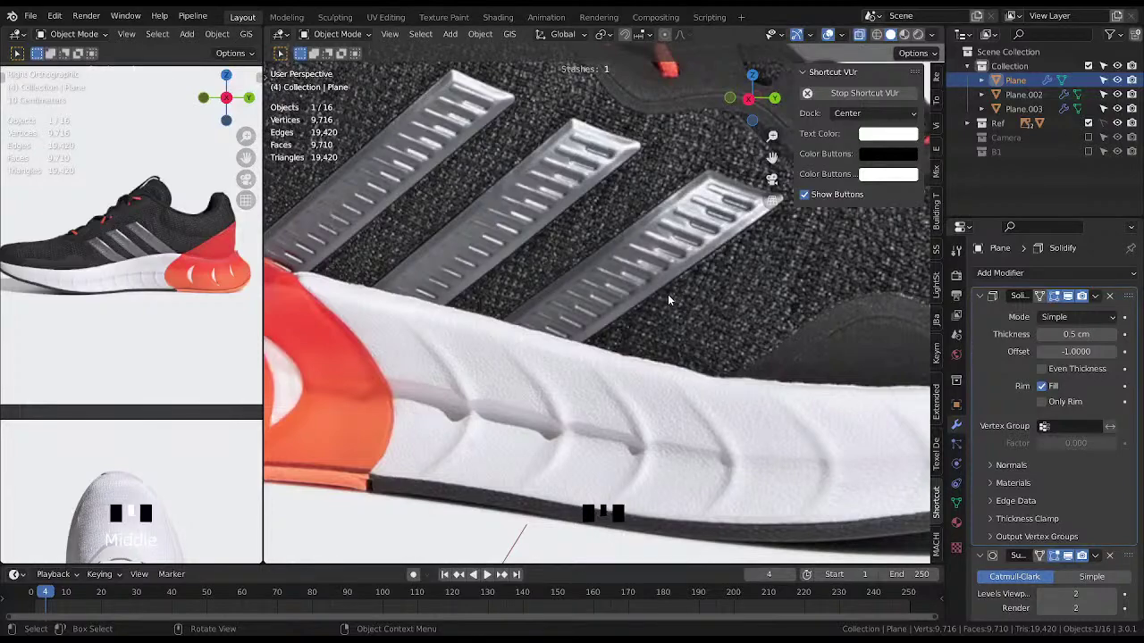
Swing the view back out from the stripes close-up to frame the whole sneaker.
{"action": "left_click_drag", "start_coordinate": [630, 293], "coordinate": [614, 268]}
{"action": "scroll", "scroll_direction": "up", "scroll_amount": 3}
{"action": "scroll", "scroll_direction": "up", "scroll_amount": 3}
{"action": "scroll", "scroll_direction": "down", "scroll_amount": 3}
{"action": "left_click_drag", "start_coordinate": [563, 382], "coordinate": [610, 224]}
{"action": "middle_click", "coordinate": [609, 251]}
{"action": "scroll", "scroll_direction": "down", "scroll_amount": 3}
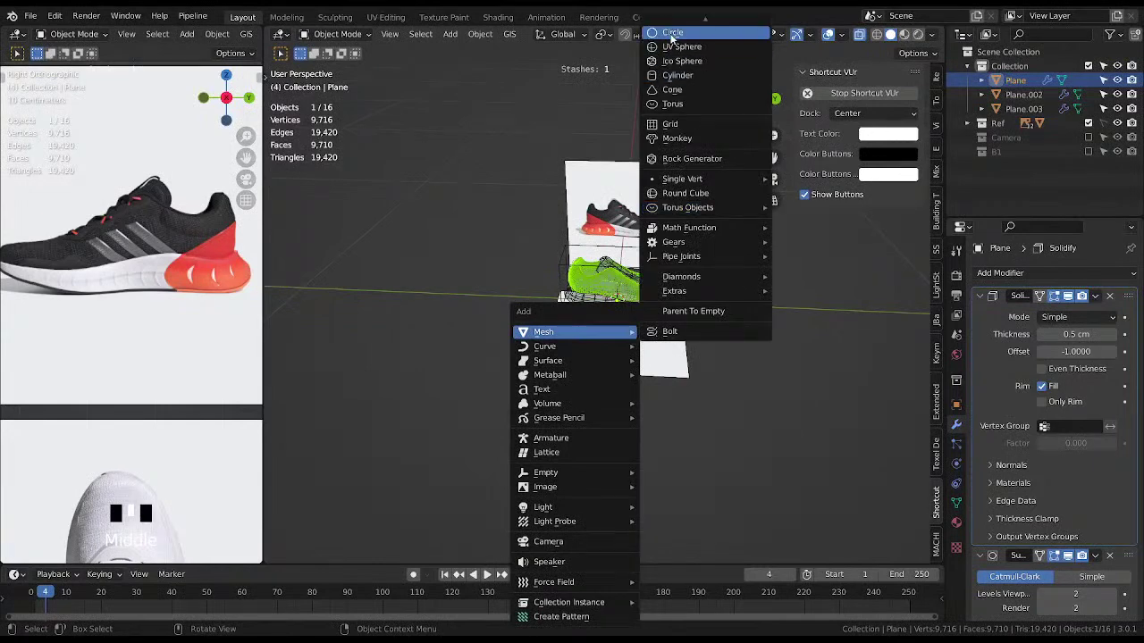
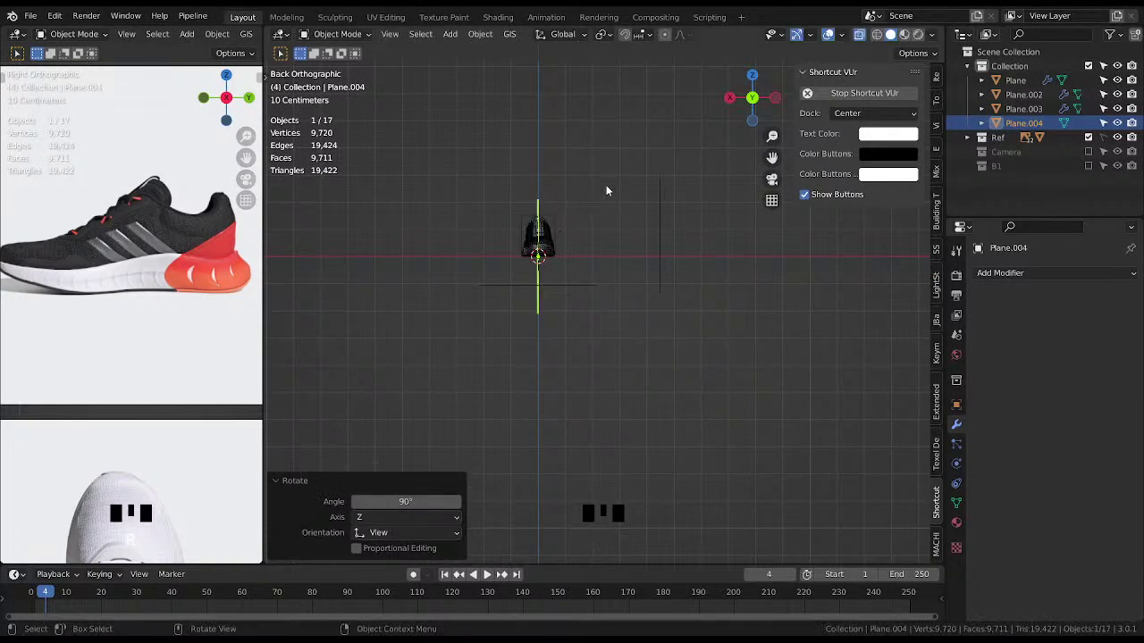
Rotate the newly added Plane.004 by 90° so it stands upright beside the shoe.
{"action": "middle_click", "coordinate": [620, 270]}
{"action": "scroll", "scroll_direction": "up", "scroll_amount": 3}
{"action": "left_click_drag", "start_coordinate": [657, 282], "coordinate": [650, 290]}
{"action": "key", "text": "F6"}
{"action": "key", "text": "F6"}
{"action": "key", "text": "alt+x"}
{"action": "left_click_drag", "start_coordinate": [670, 316], "coordinate": [588, 328]}
{"action": "key", "text": "r"}
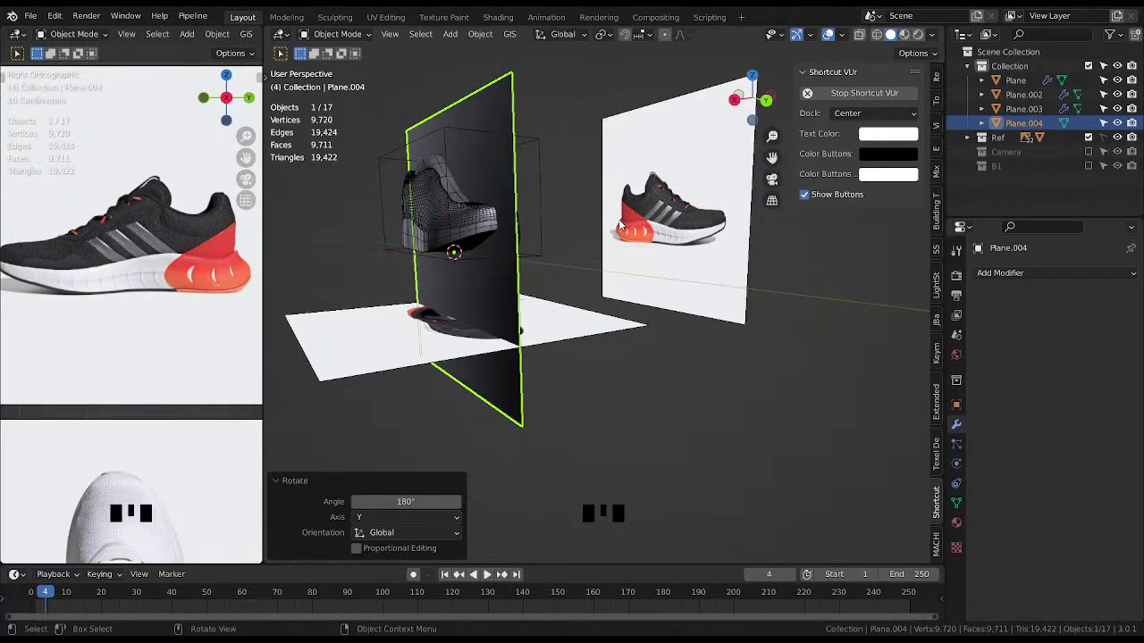
Scale Plane.004 down to a small square, viewing the shoe from the side.
{"action": "middle_click", "coordinate": [552, 227]}
{"action": "middle_click", "coordinate": [657, 238]}
{"action": "middle_click", "coordinate": [760, 297]}
{"action": "key", "text": "s"}
{"action": "middle_click", "coordinate": [612, 272]}
{"action": "scroll", "scroll_direction": "up", "scroll_amount": 3}
{"action": "key", "text": "alt+x"}
{"action": "key", "text": "g"}
{"action": "left_click_drag", "start_coordinate": [565, 307], "coordinate": [636, 305]}
{"action": "key", "text": "s"}
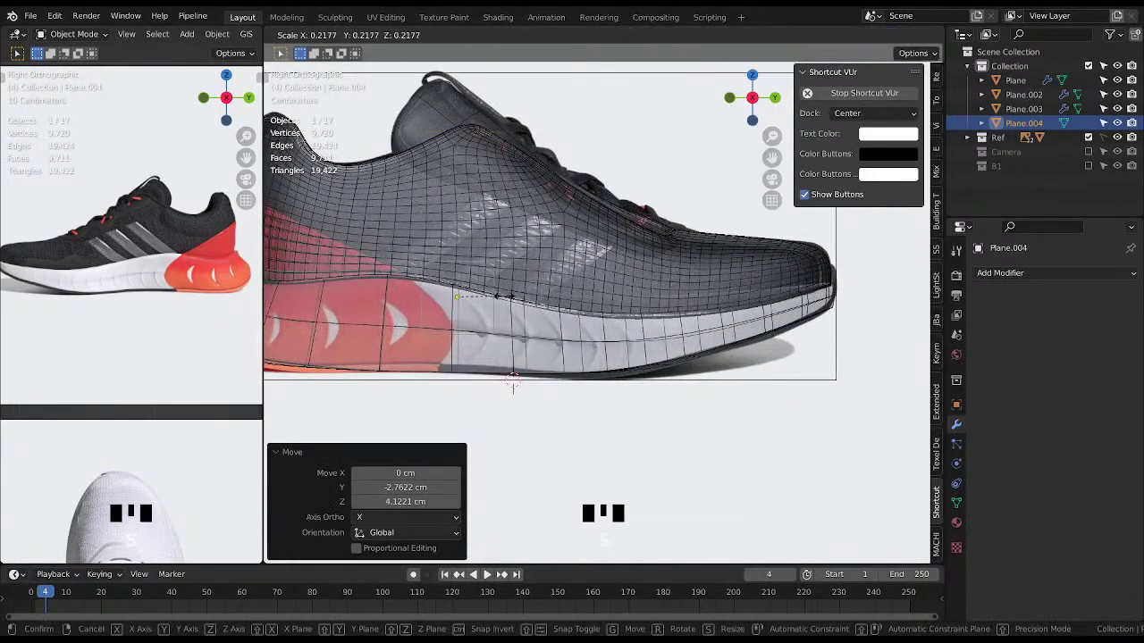
Move the small plane along Y off beside the sneaker's side panel near the sole.
{"action": "middle_click", "coordinate": [568, 303]}
{"action": "scroll", "scroll_direction": "up", "scroll_amount": 3}
{"action": "left_click_drag", "start_coordinate": [583, 227], "coordinate": [566, 313]}
{"action": "key", "text": "g"}
{"action": "left_click_drag", "start_coordinate": [705, 210], "coordinate": [642, 257]}
{"action": "scroll", "scroll_direction": "up", "scroll_amount": 3}
{"action": "left_click_drag", "start_coordinate": [642, 269], "coordinate": [661, 257]}
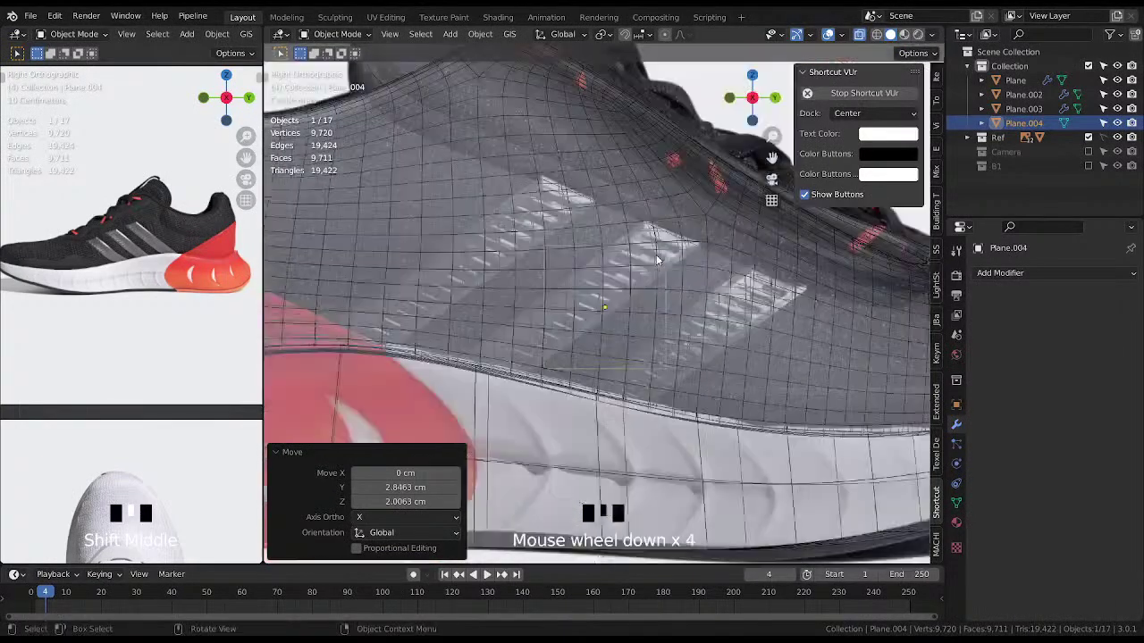
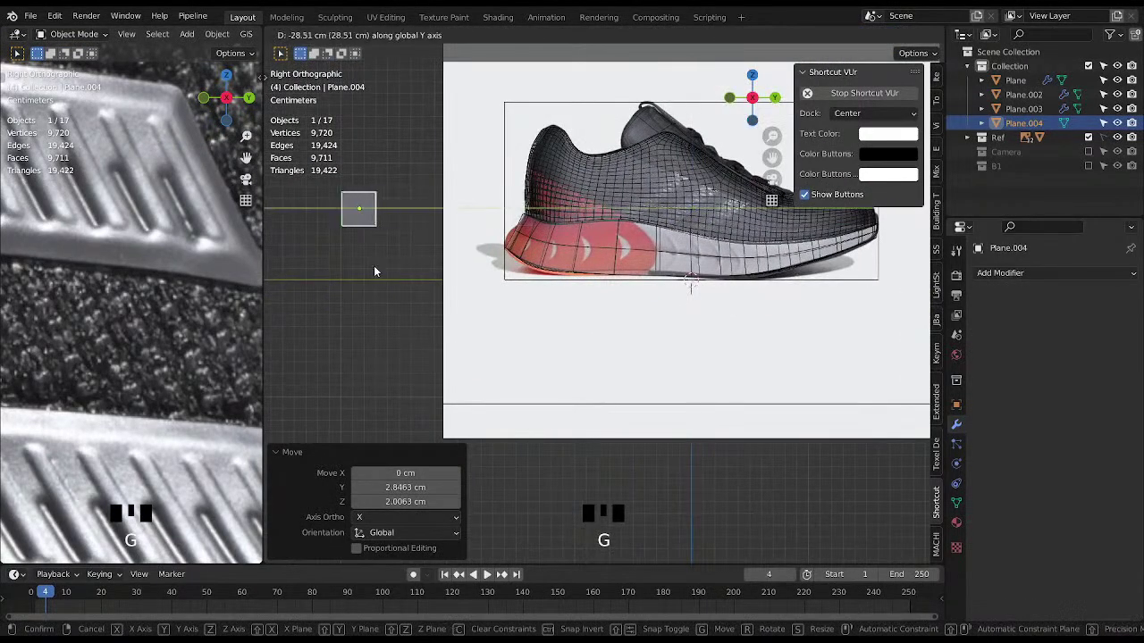
Centre Plane.004 and zoom in until the small plane fills the viewport.
{"action": "middle_click", "coordinate": [536, 281]}
{"action": "scroll", "scroll_direction": "up", "scroll_amount": 3}
{"action": "left_click_drag", "start_coordinate": [640, 251], "coordinate": [667, 315]}
{"action": "scroll", "scroll_direction": "up", "scroll_amount": 3}
{"action": "left_click_drag", "start_coordinate": [616, 298], "coordinate": [586, 296]}
{"action": "scroll", "scroll_direction": "down", "scroll_amount": 3}
{"action": "left_click_drag", "start_coordinate": [595, 298], "coordinate": [247, 250]}
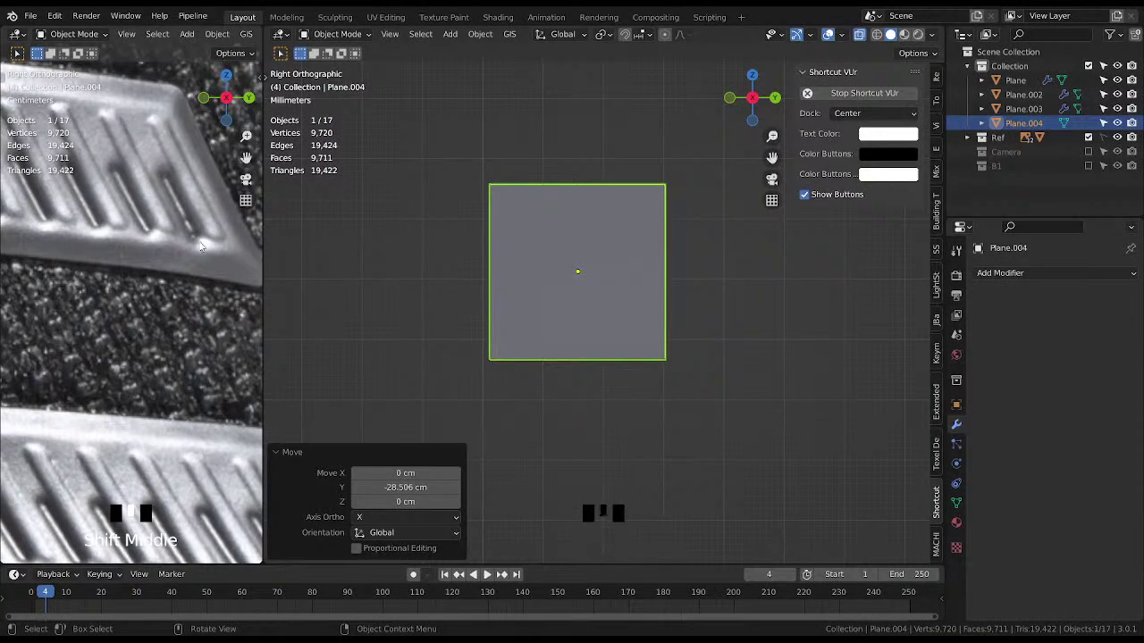
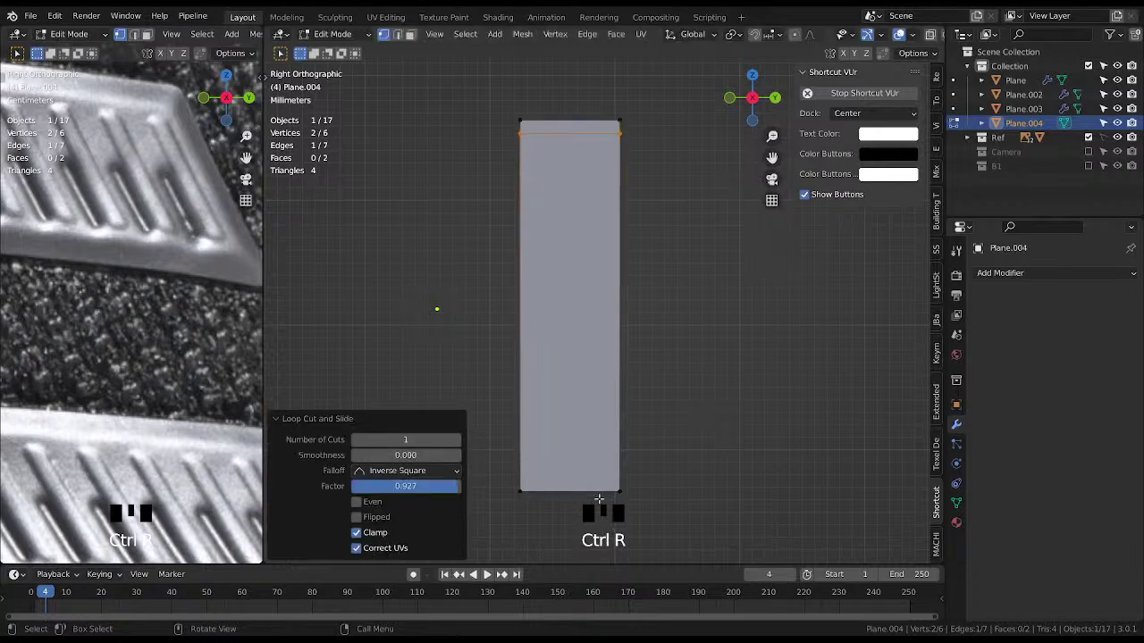
Cut lengthwise edge loops near the strip's sides and centre, then start a crosswise loop cut.
{"action": "key", "text": "ctrl+r"}
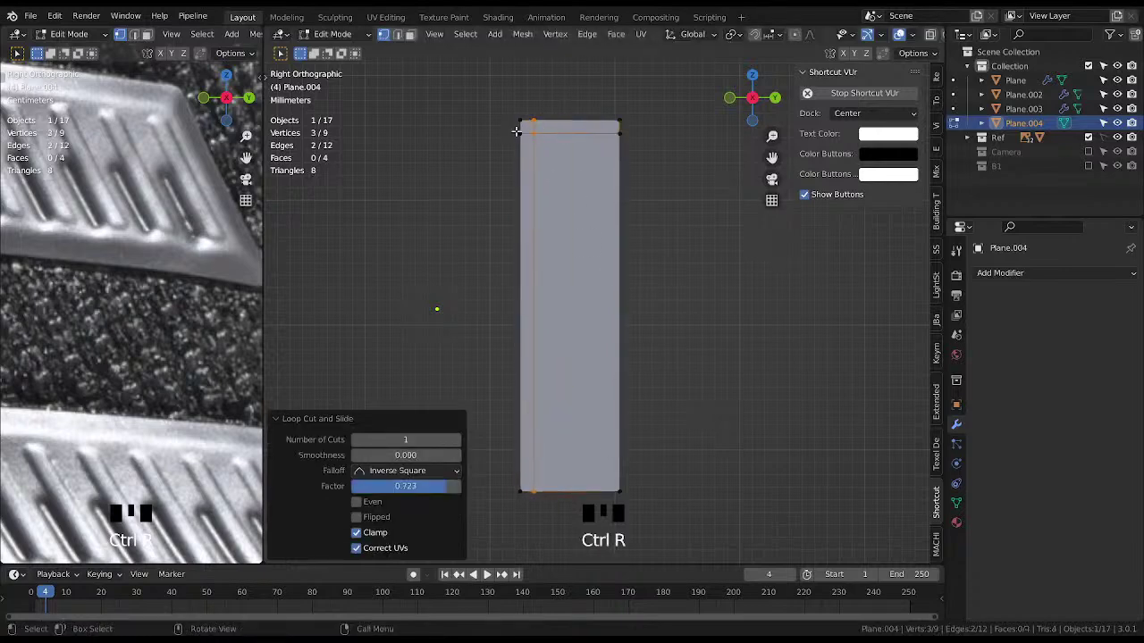
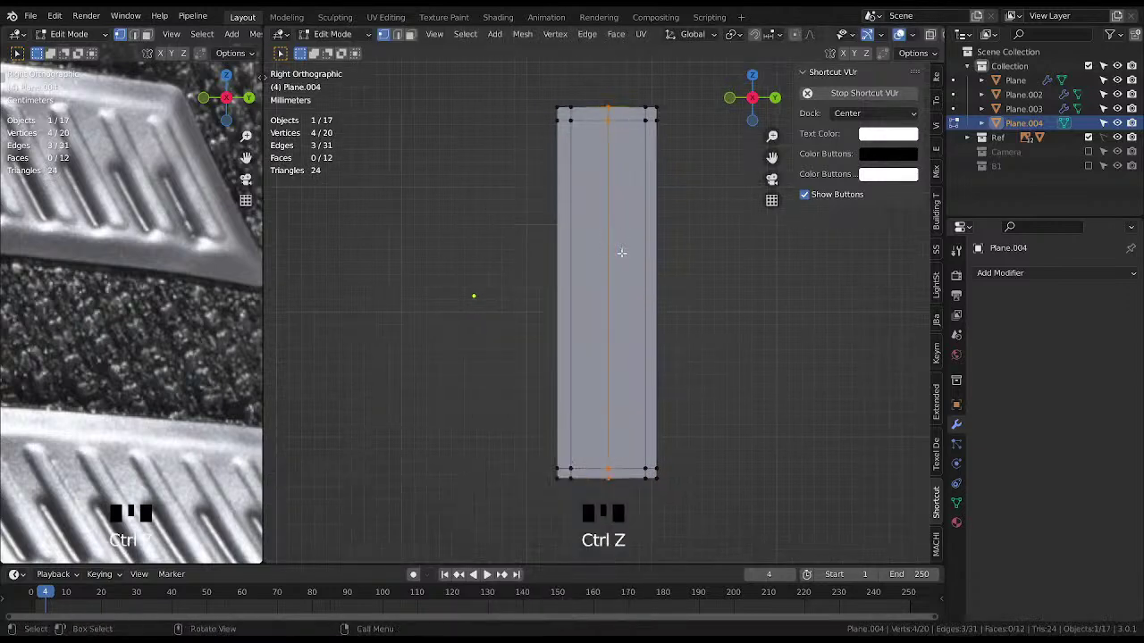
{"action": "key", "text": "ctrl+r"}
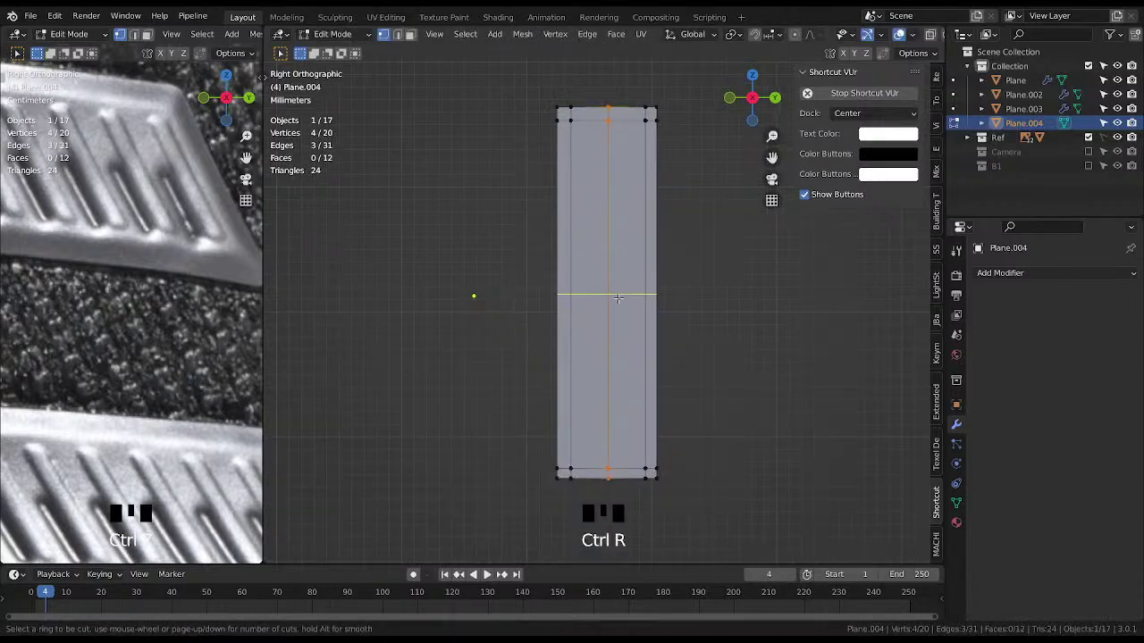
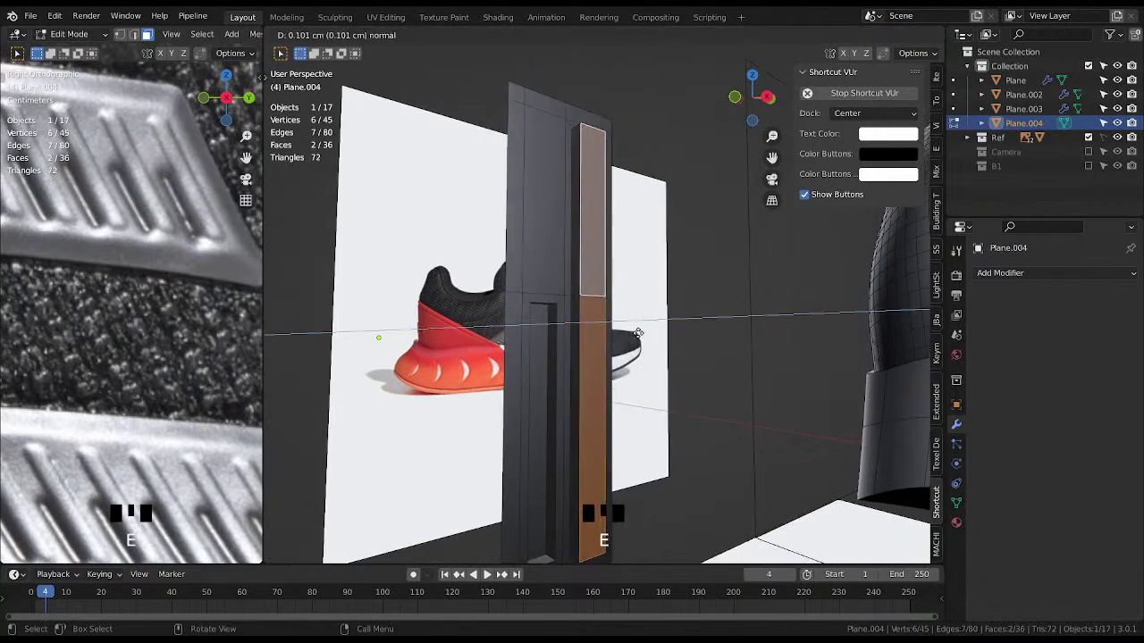
Confirm the inward groove extrusion and smooth Plane.004 with a level-2 Subdivision Surface modifier.
{"action": "key", "text": "Tab"}
{"action": "scroll", "scroll_direction": "down", "scroll_amount": 3}
{"action": "left_click_drag", "start_coordinate": [600, 273], "coordinate": [587, 296]}
{"action": "key", "text": "ctrl+1"}
{"action": "key", "text": "ctrl+2"}
{"action": "left_click_drag", "start_coordinate": [605, 216], "coordinate": [612, 231]}
{"action": "left_click_drag", "start_coordinate": [612, 231], "coordinate": [594, 375]}
Add support edge loops near the groove ends and slide them closer to tighten the rounding.
{"action": "key", "text": "Tab"}
{"action": "scroll", "scroll_direction": "up", "scroll_amount": 3}
{"action": "key", "text": "ctrl+r"}
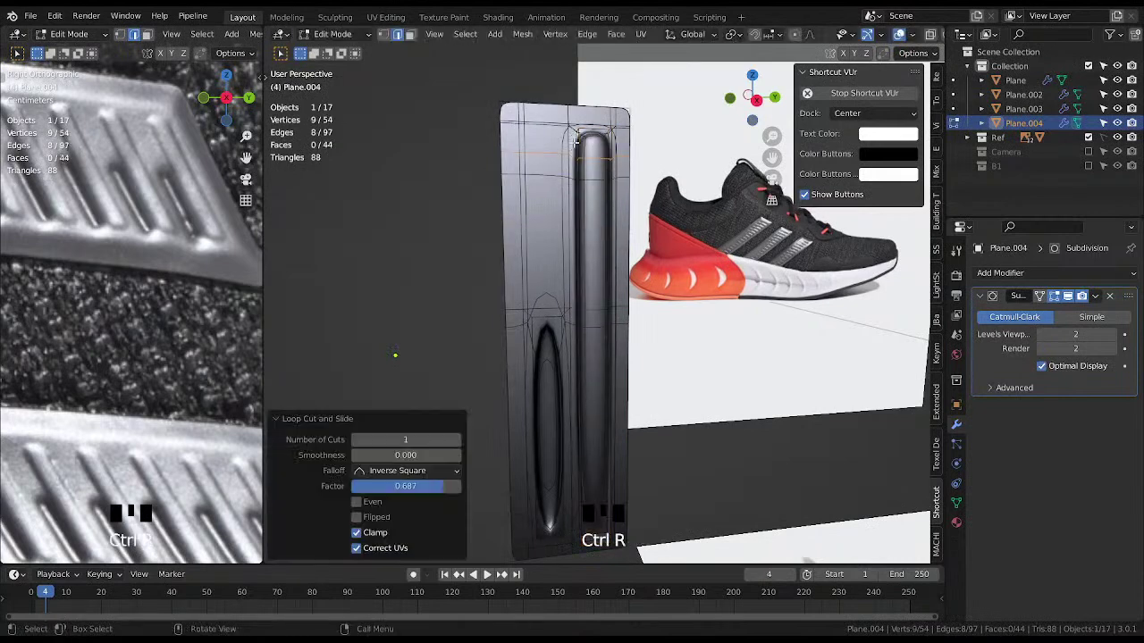
{"action": "left_click_drag", "start_coordinate": [574, 260], "coordinate": [598, 395]}
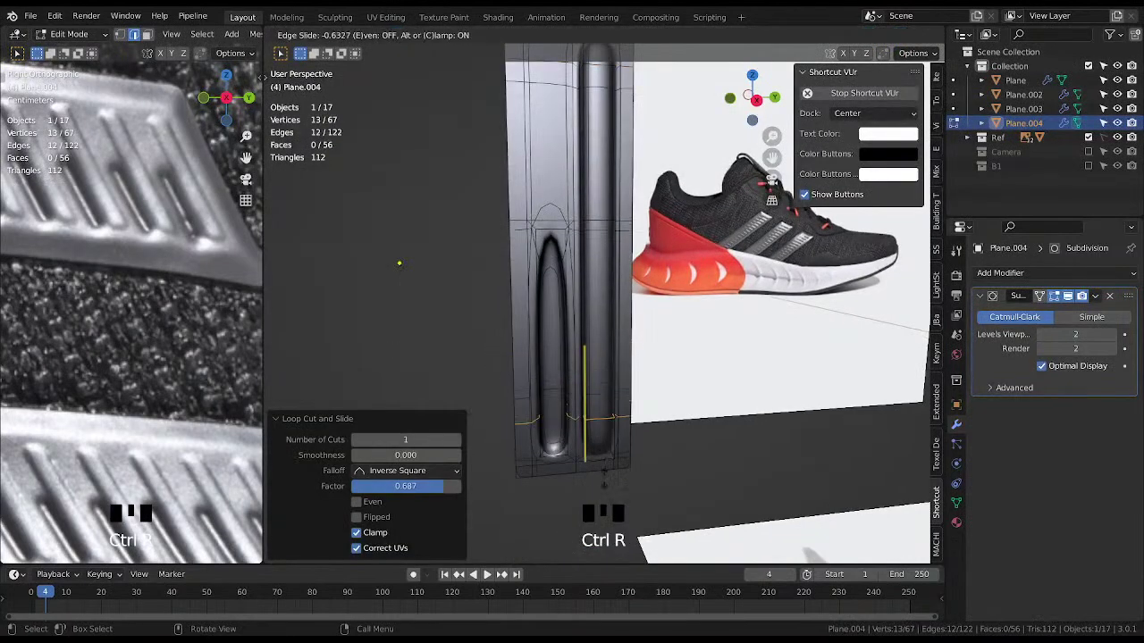
{"action": "key", "text": "ctrl+r"}
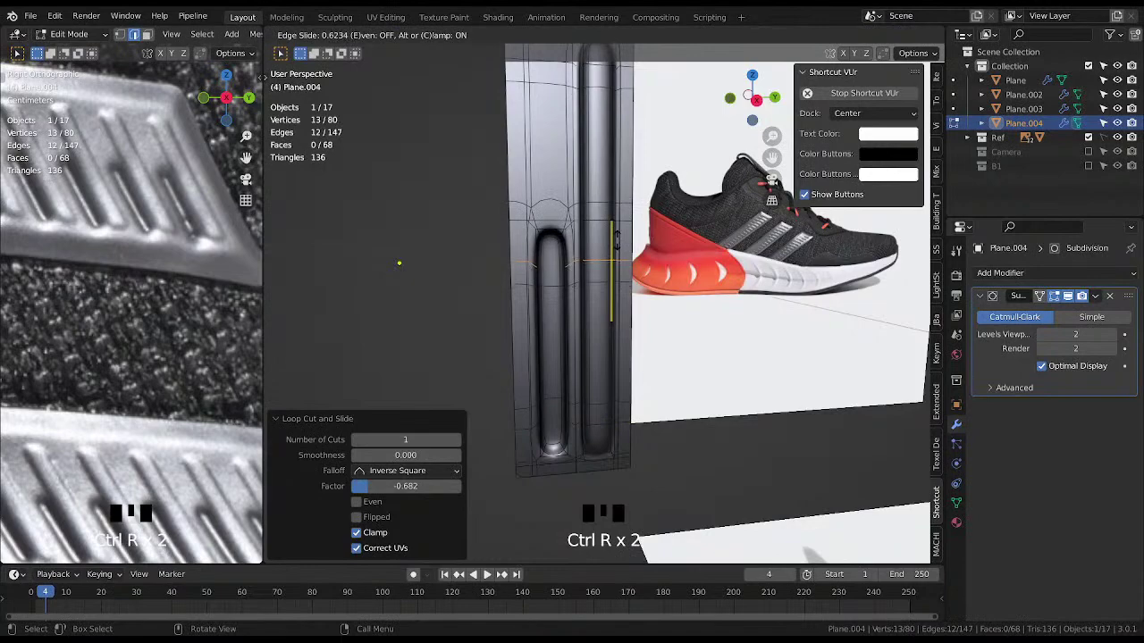
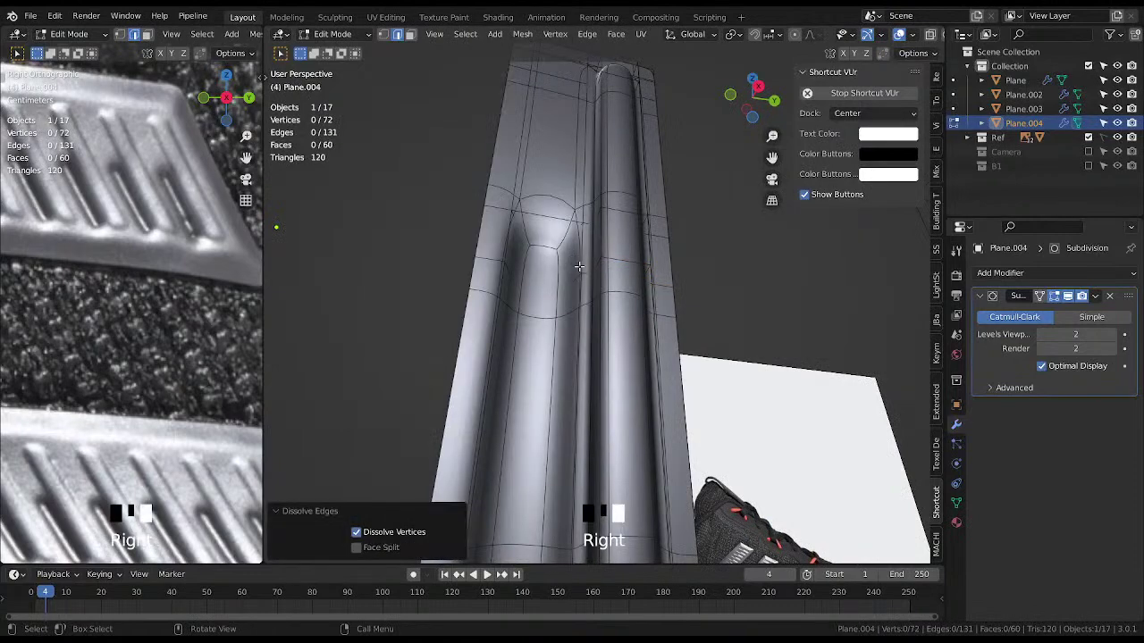
In X-ray, select and dissolve the extra vertices at the groove's rounded end.
{"action": "scroll", "scroll_direction": "down", "scroll_amount": 3}
{"action": "left_click_drag", "start_coordinate": [602, 258], "coordinate": [595, 300]}
{"action": "key", "text": "shift+alt+z"}
{"action": "key", "text": "shift+alt+z"}
{"action": "left_click_drag", "start_coordinate": [625, 276], "coordinate": [612, 261]}
{"action": "scroll", "scroll_direction": "up", "scroll_amount": 3}
{"action": "left_click", "coordinate": [586, 227]}
{"action": "scroll", "scroll_direction": "down", "scroll_amount": 3}
{"action": "middle_click", "coordinate": [594, 215]}
{"action": "scroll", "scroll_direction": "up", "scroll_amount": 3}
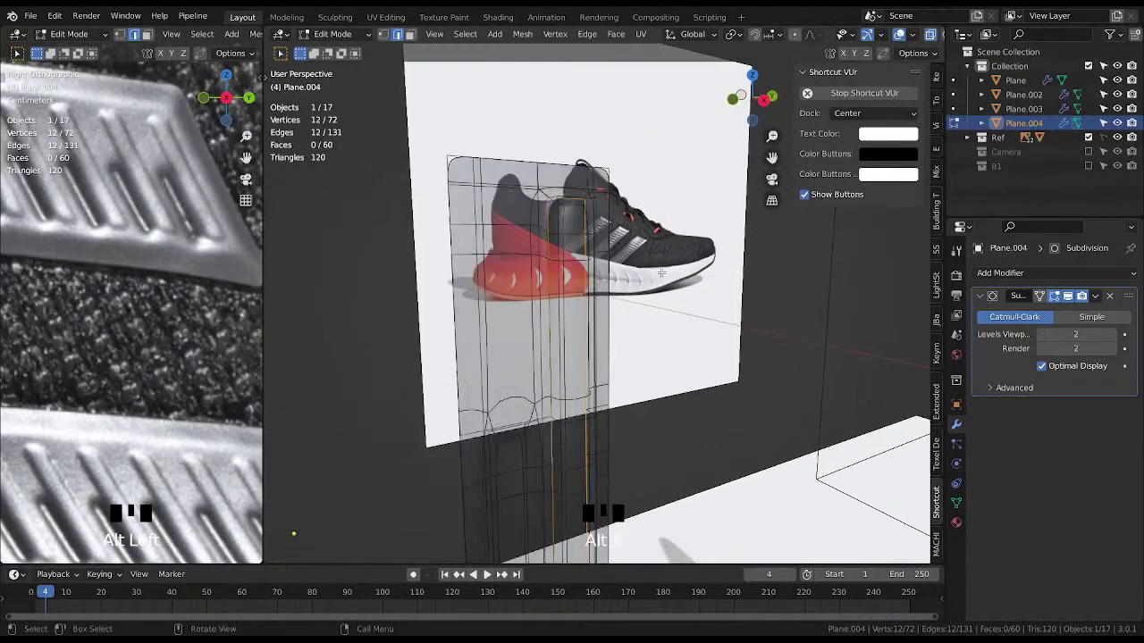
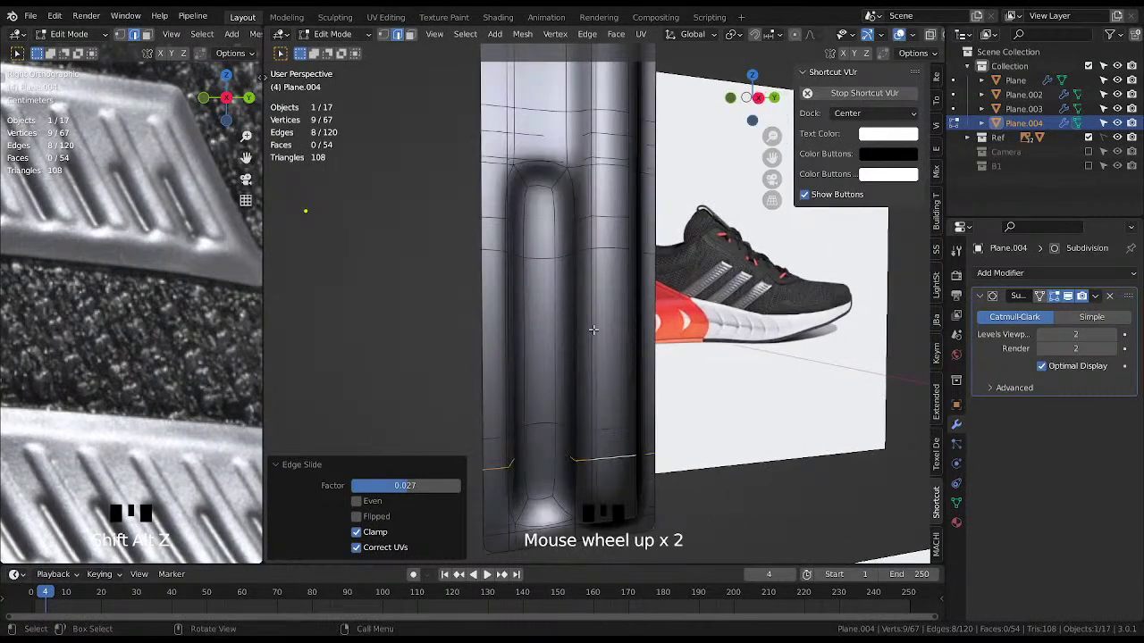
Slide the nearby edge loop closer to the groove end to tighten it.
{"action": "key", "text": "shift+alt+z"}
{"action": "left_click_drag", "start_coordinate": [564, 329], "coordinate": [539, 287]}
{"action": "key", "text": "alt+x"}
{"action": "middle_click", "coordinate": [550, 275]}
{"action": "middle_click", "coordinate": [551, 258]}
Select the strip of faces along the floor for a second groove.
{"action": "key", "text": "Tab"}
{"action": "left_click", "coordinate": [550, 237]}
{"action": "key", "text": "Tab"}
{"action": "left_click", "coordinate": [516, 396]}
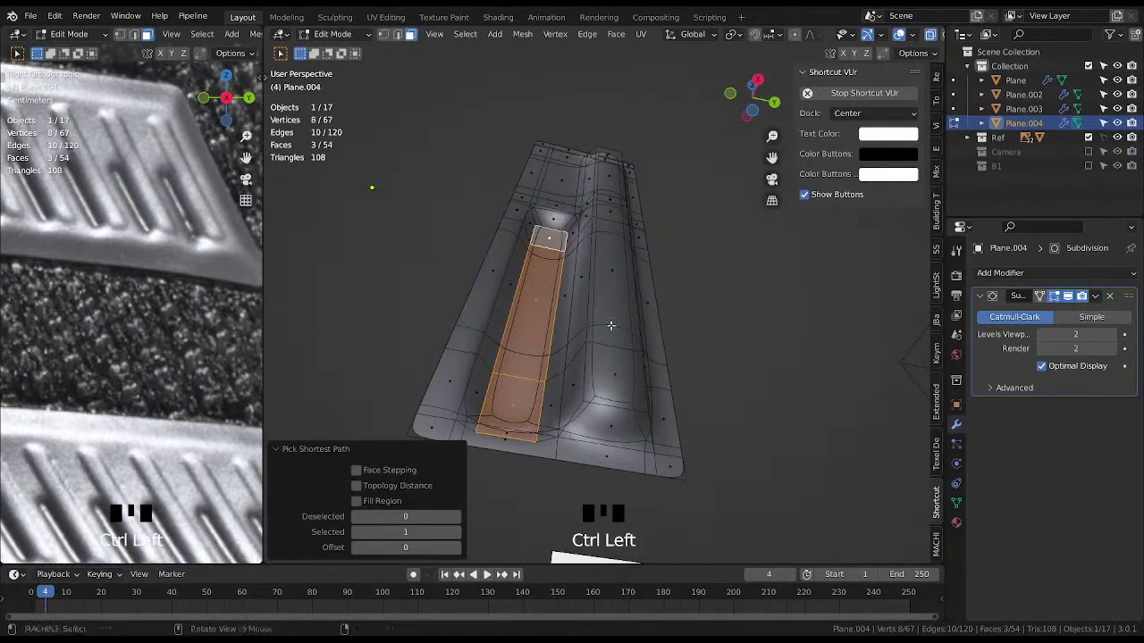
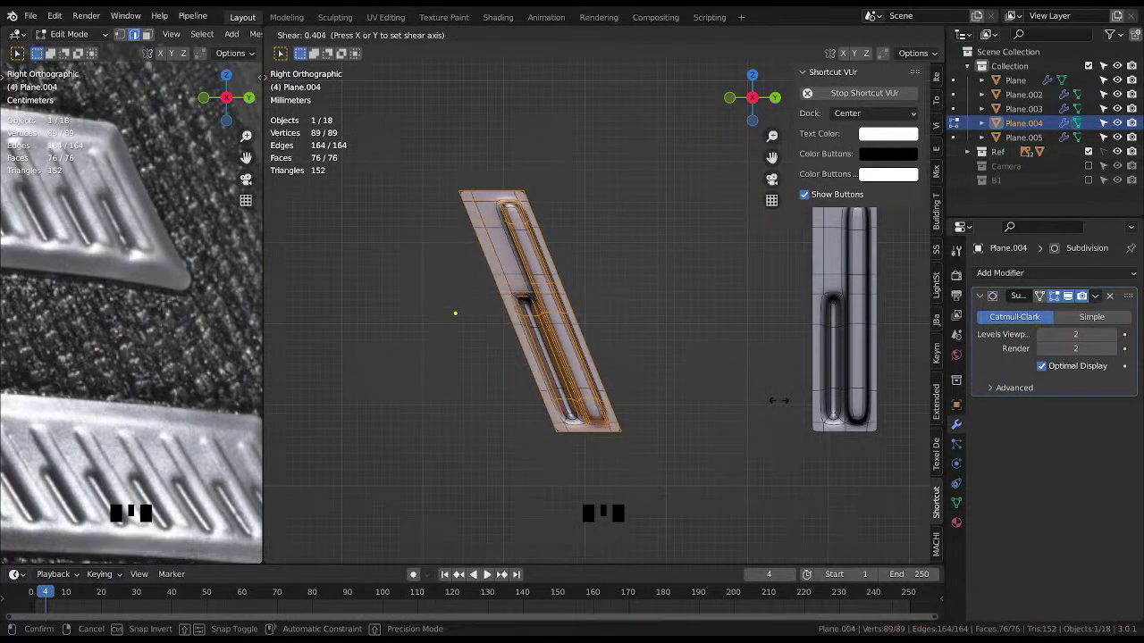
Shear the whole grooved strip so it slants diagonally like the side stripes.
{"action": "key", "text": "ctrl+shift+alt+s"}
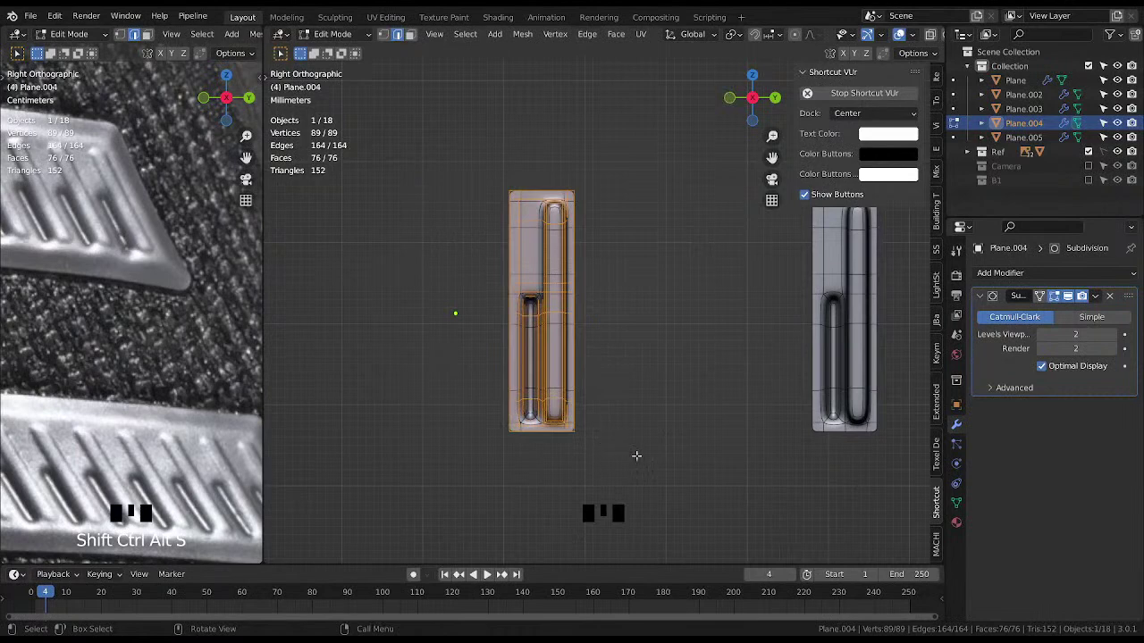
{"action": "key", "text": "ctrl+shift+alt+s"}
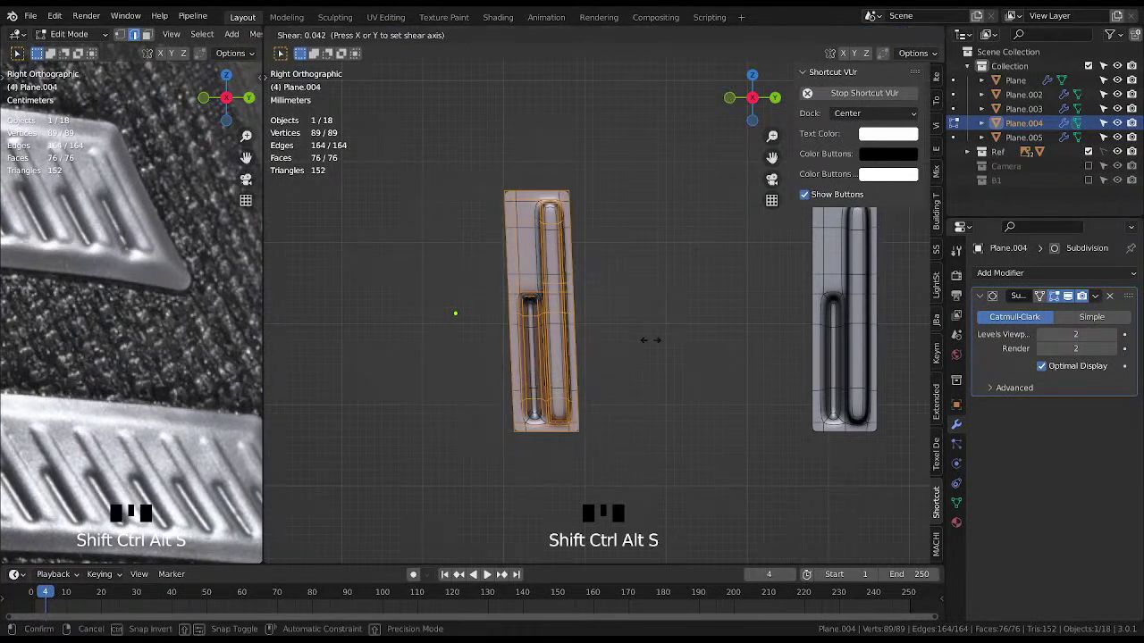
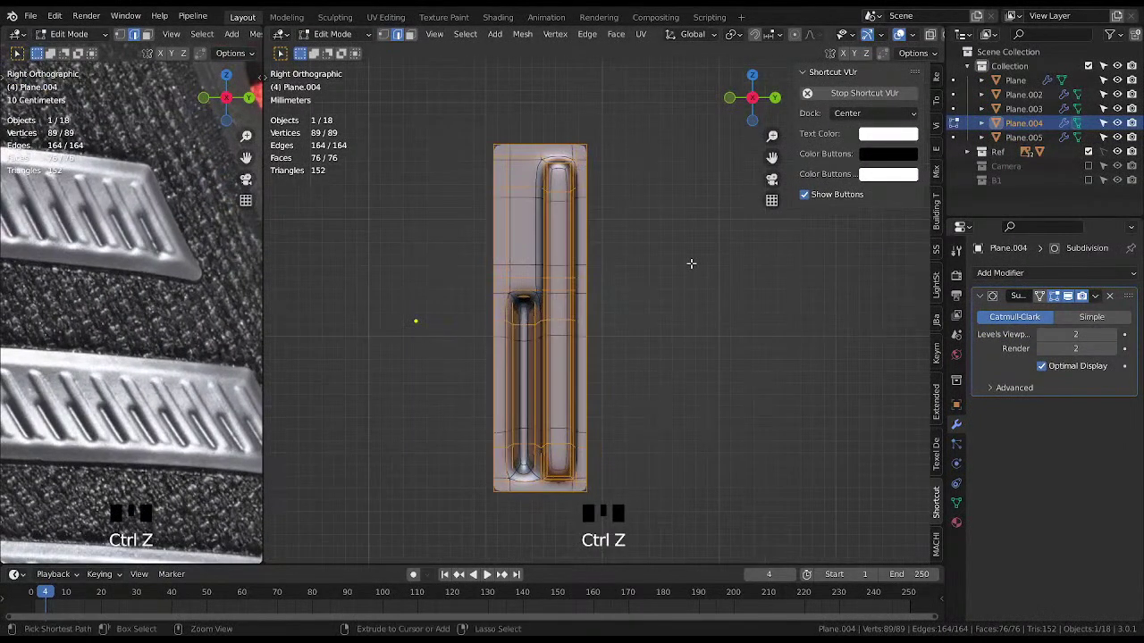
{"action": "key", "text": "ctrl+shift+alt+s"}
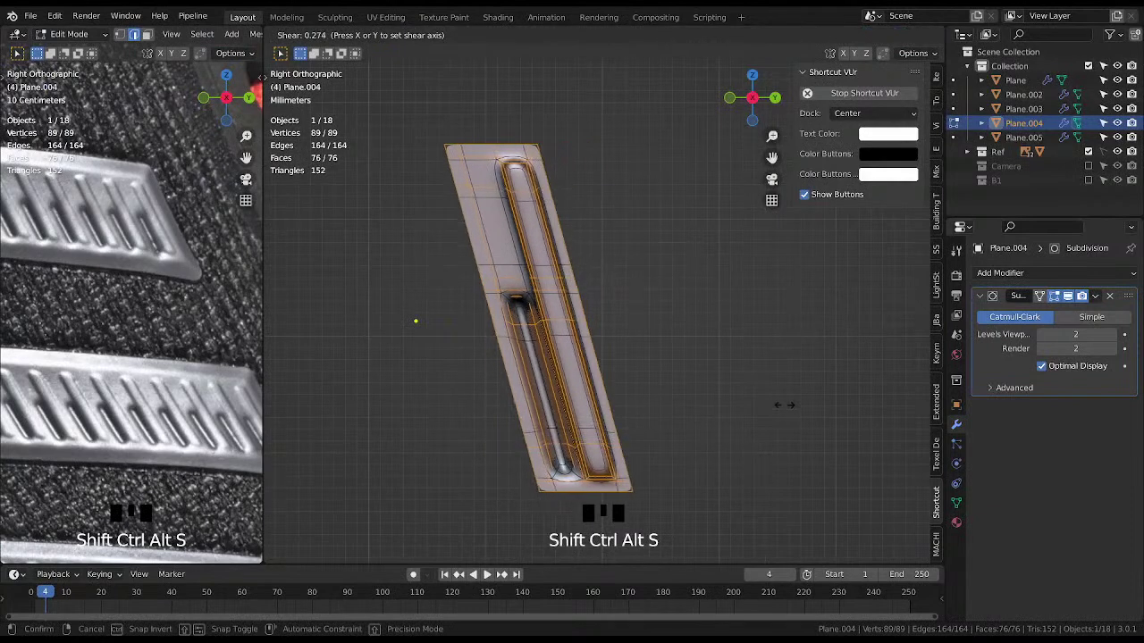
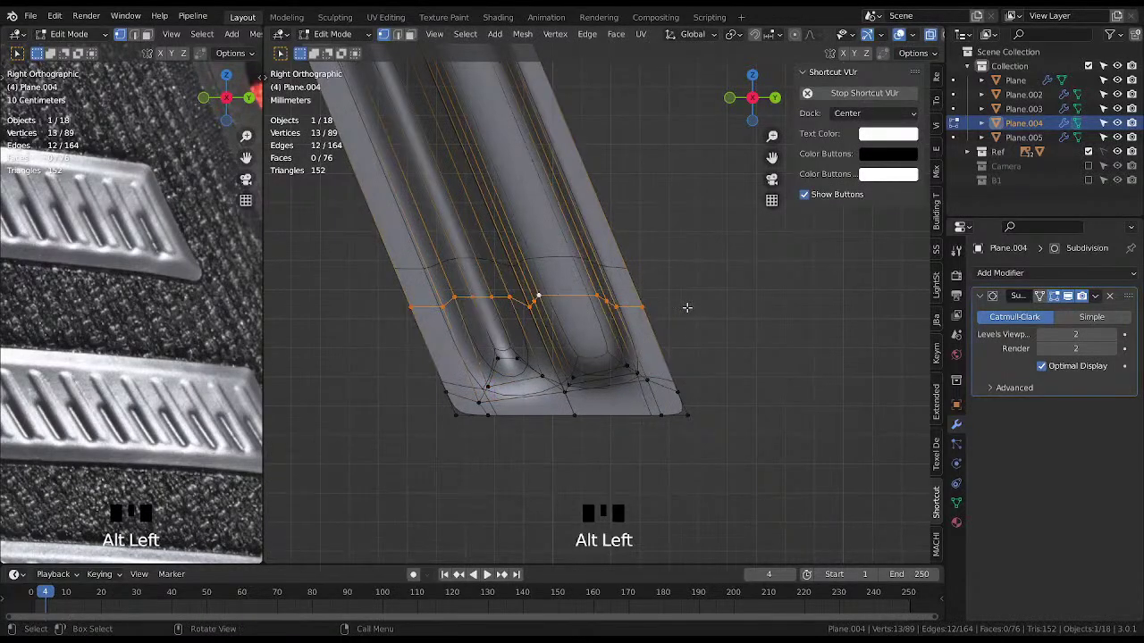
Nudge the lower edge loop to follow the lean and save the file.
{"action": "key", "text": "ctrl+shift+alt+s"}
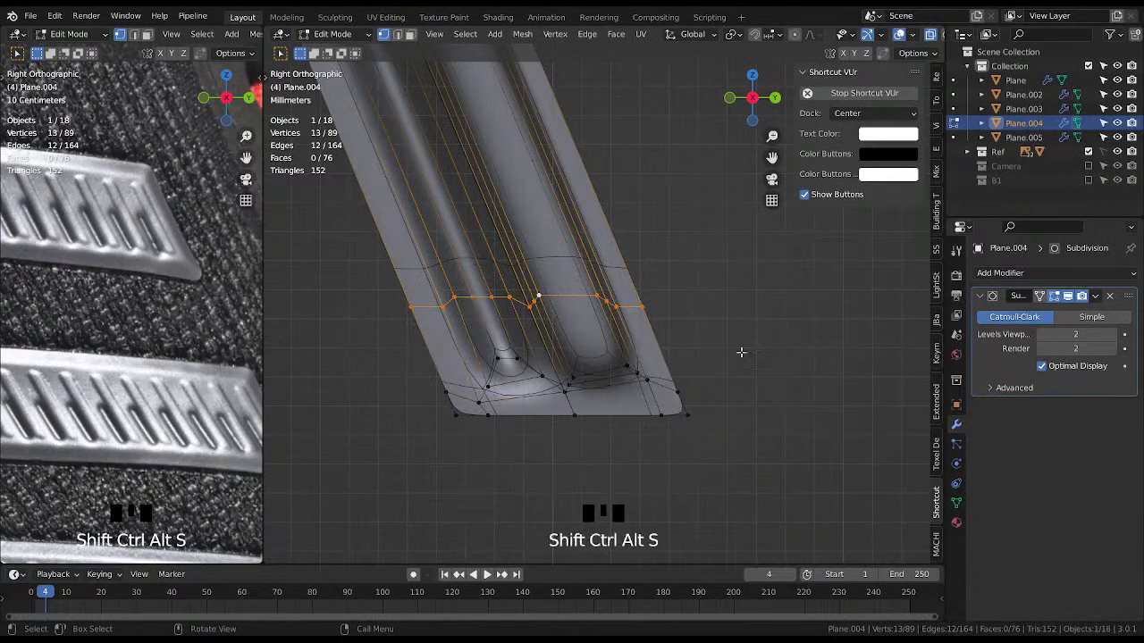
{"action": "key", "text": "ctrl+shift+alt+s"}
{"action": "key", "text": "alt+r"}
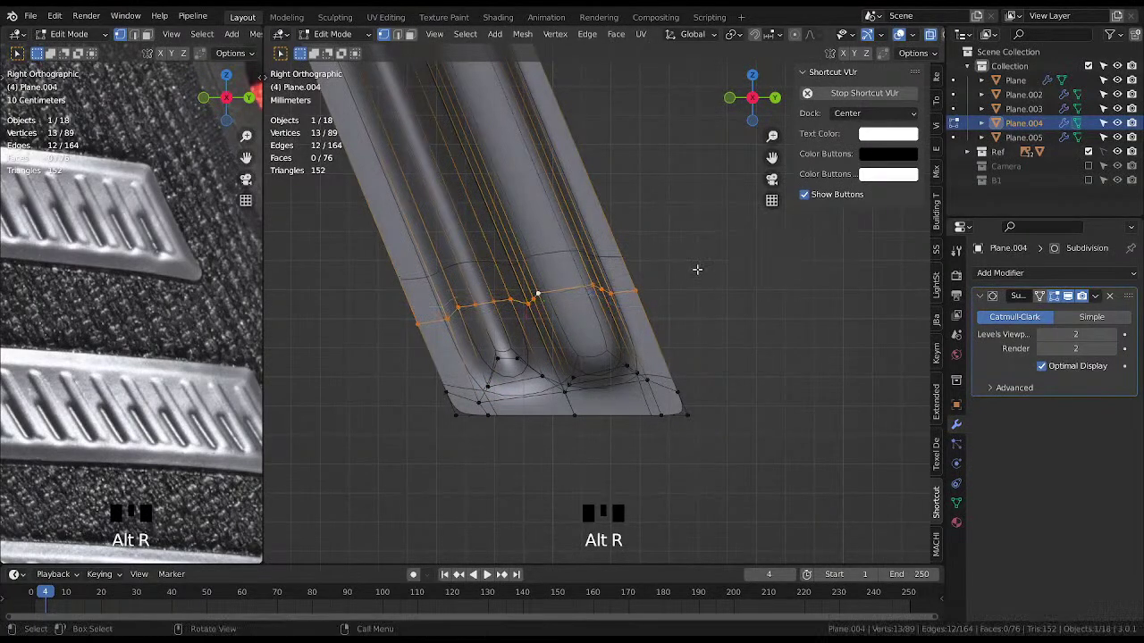
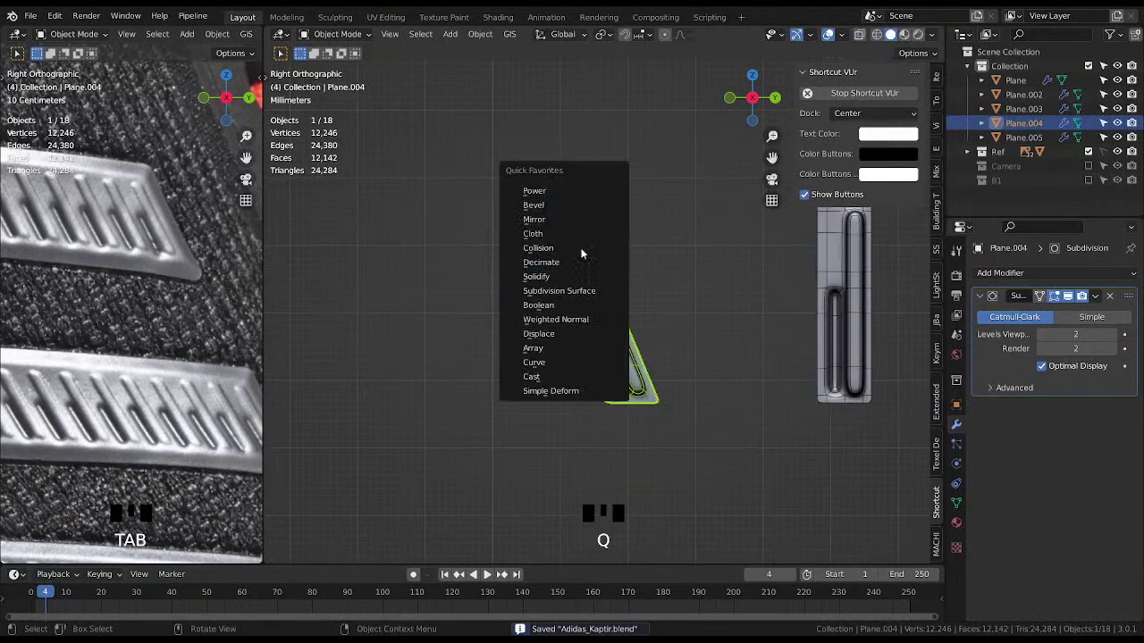
Add an Array modifier with count 3 and a constant Y offset of -64 cm.
{"action": "left_click_drag", "start_coordinate": [1136, 398], "coordinate": [1032, 345]}
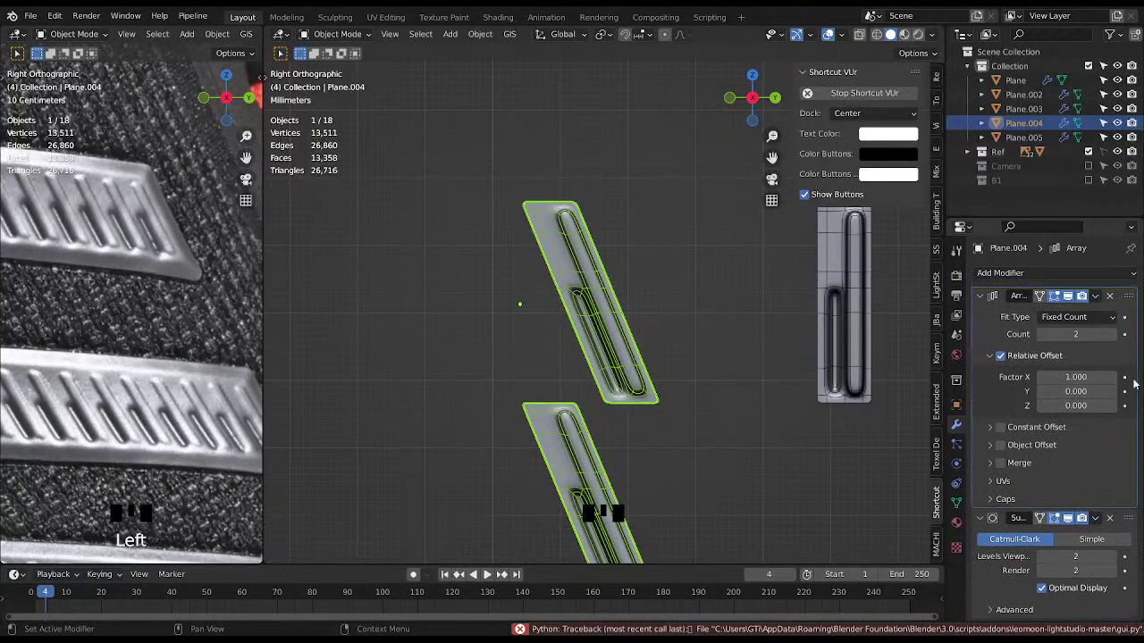
{"action": "left_click_drag", "start_coordinate": [1117, 340], "coordinate": [991, 376]}
{"action": "scroll", "scroll_direction": "down", "scroll_amount": 3}
{"action": "left_click_drag", "start_coordinate": [661, 292], "coordinate": [991, 376]}
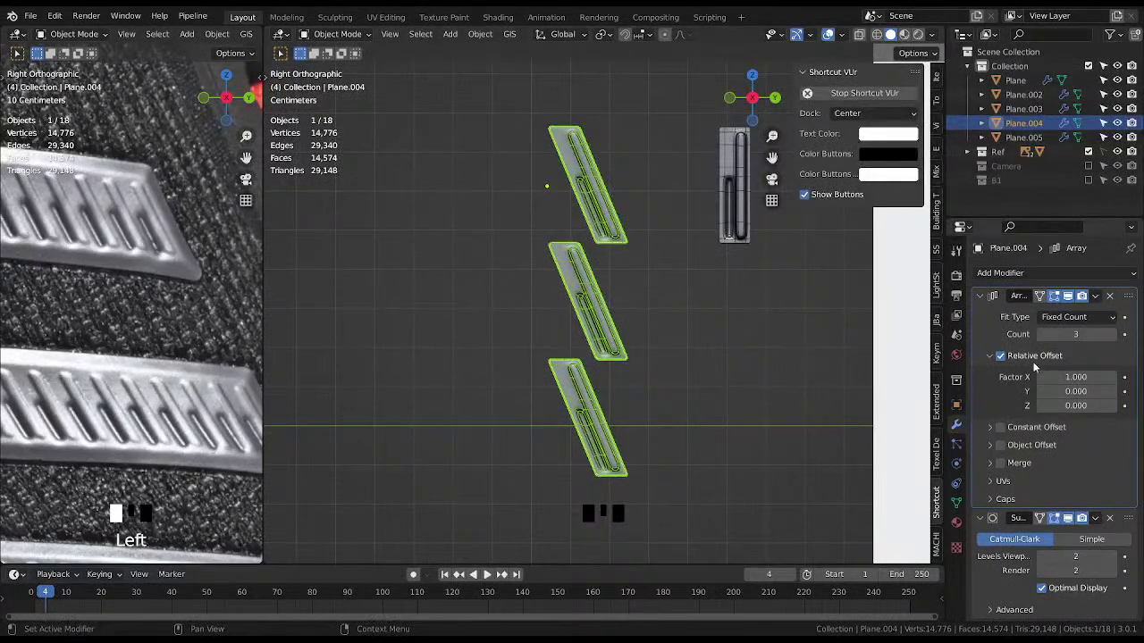
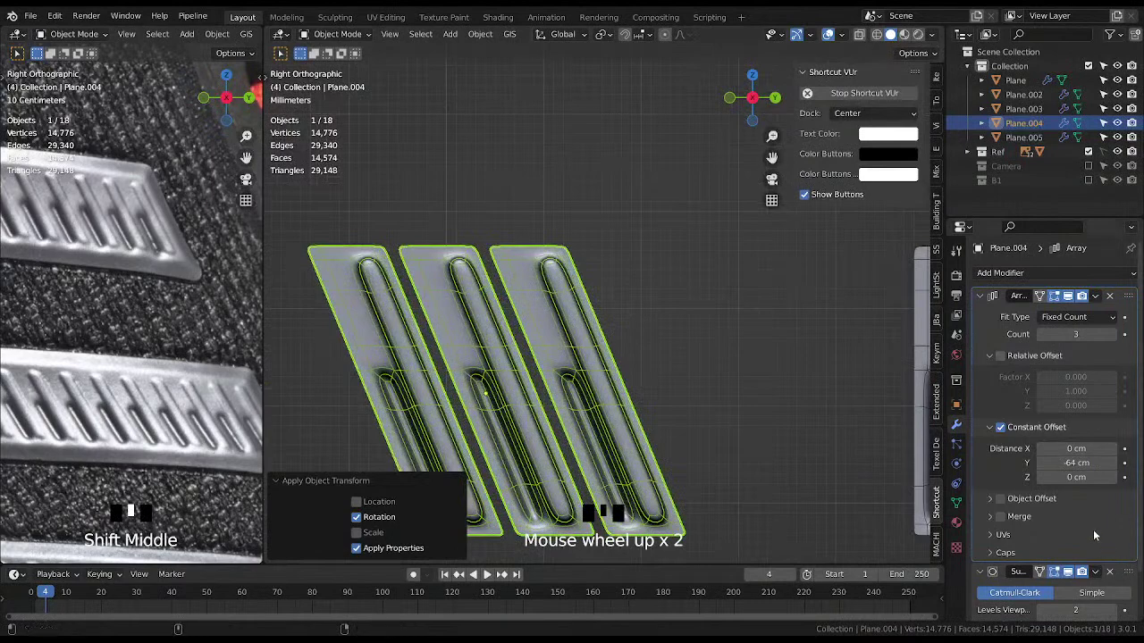
Enable Merge so the arrayed strip copies join into one mesh.
{"action": "left_click", "coordinate": [1008, 523]}
{"action": "left_click", "coordinate": [998, 521]}
{"action": "scroll", "scroll_direction": "down", "scroll_amount": 3}
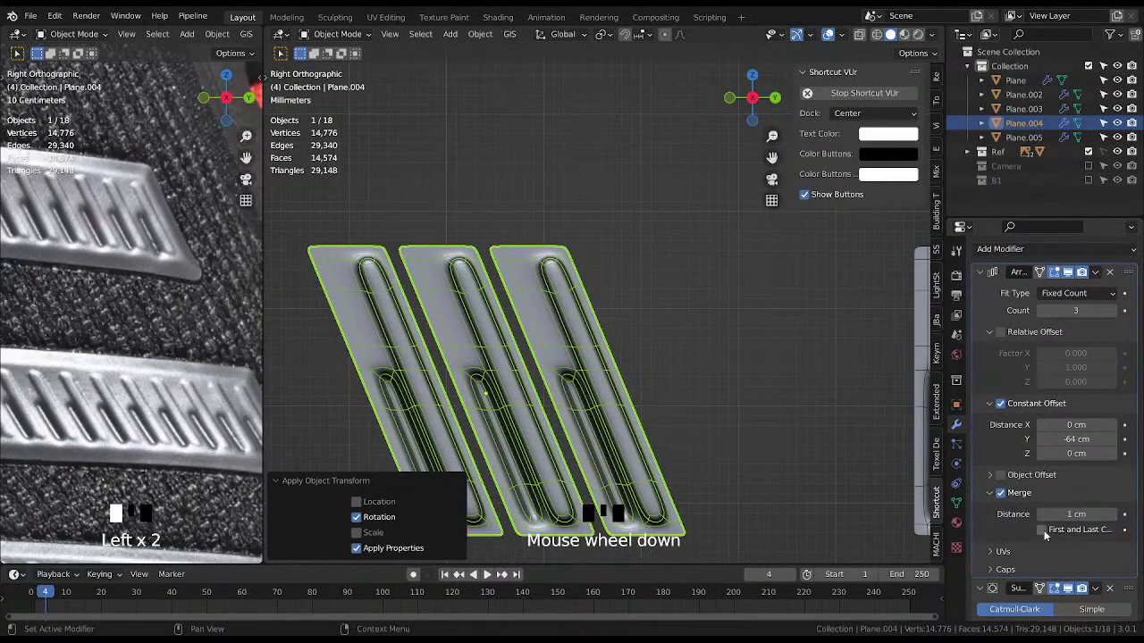
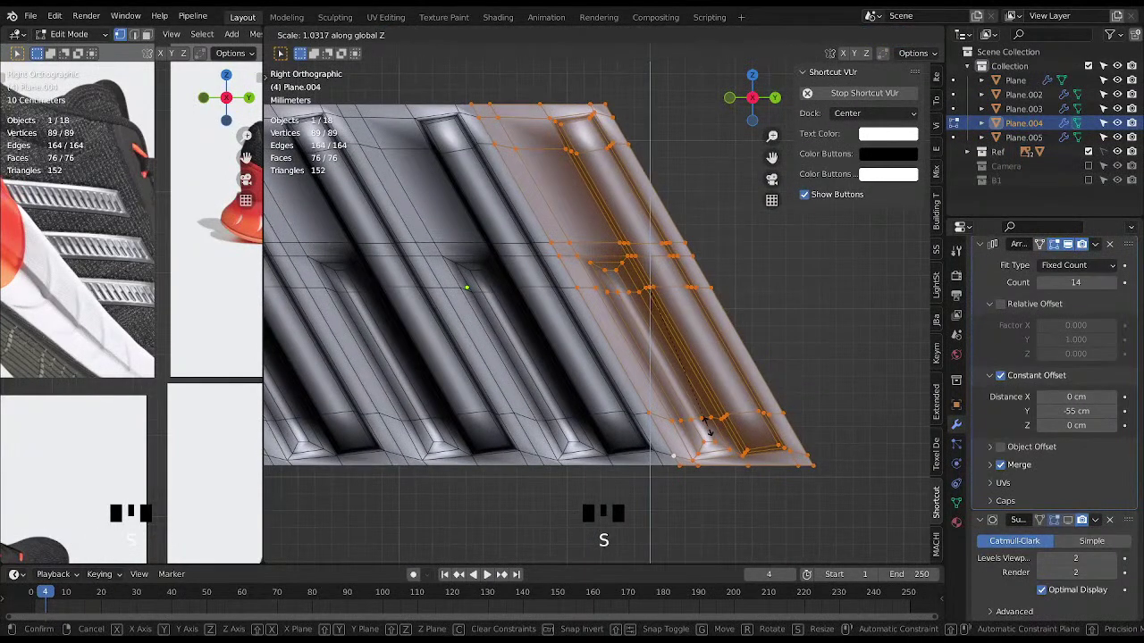
Confirm the vertical rescale and review the 14-strip array at -55 cm spacing.
{"action": "key", "text": "shift+alt+z"}
{"action": "key", "text": "shift+alt+z"}
{"action": "key", "text": "Tab"}
{"action": "scroll", "scroll_direction": "down", "scroll_amount": 3}
{"action": "left_click", "coordinate": [935, 487]}
{"action": "scroll", "scroll_direction": "down", "scroll_amount": 3}
{"action": "key", "text": "shift+alt+z"}
{"action": "scroll", "scroll_direction": "down", "scroll_amount": 3}
{"action": "left_click_drag", "start_coordinate": [544, 310], "coordinate": [633, 326]}
{"action": "scroll", "scroll_direction": "up", "scroll_amount": 3}
{"action": "key", "text": "shift+alt+z"}
Inspect the merged grooved band from several angles in and out of Edit Mode.
{"action": "left_click_drag", "start_coordinate": [658, 325], "coordinate": [587, 317]}
{"action": "middle_click", "coordinate": [670, 323]}
{"action": "key", "text": "Tab"}
{"action": "scroll", "scroll_direction": "up", "scroll_amount": 3}
{"action": "key", "text": "Tab"}
{"action": "left_click", "coordinate": [670, 386]}
{"action": "key", "text": "Tab"}
{"action": "scroll", "scroll_direction": "down", "scroll_amount": 3}
{"action": "left_click_drag", "start_coordinate": [617, 313], "coordinate": [661, 306]}
{"action": "left_click_drag", "start_coordinate": [661, 306], "coordinate": [628, 284]}
Stash the single strip Plane.005 into Plane.004 with MACHIN3 Stash, removing it.
{"action": "key", "text": "shift+d"}
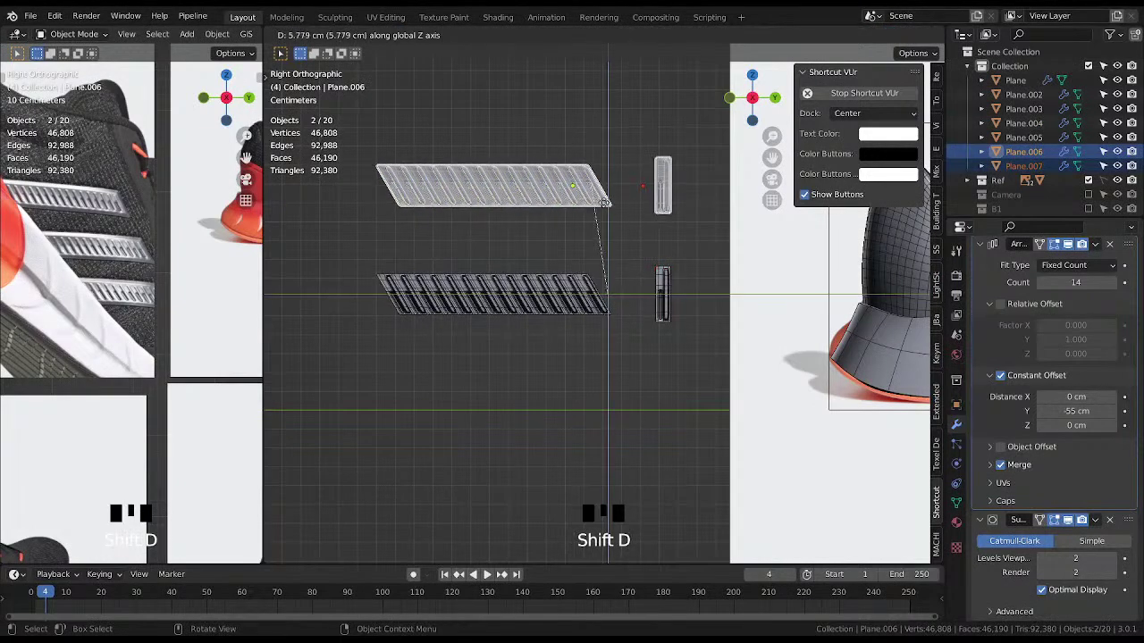
{"action": "key", "text": "m"}
{"action": "left_click", "coordinate": [589, 299]}
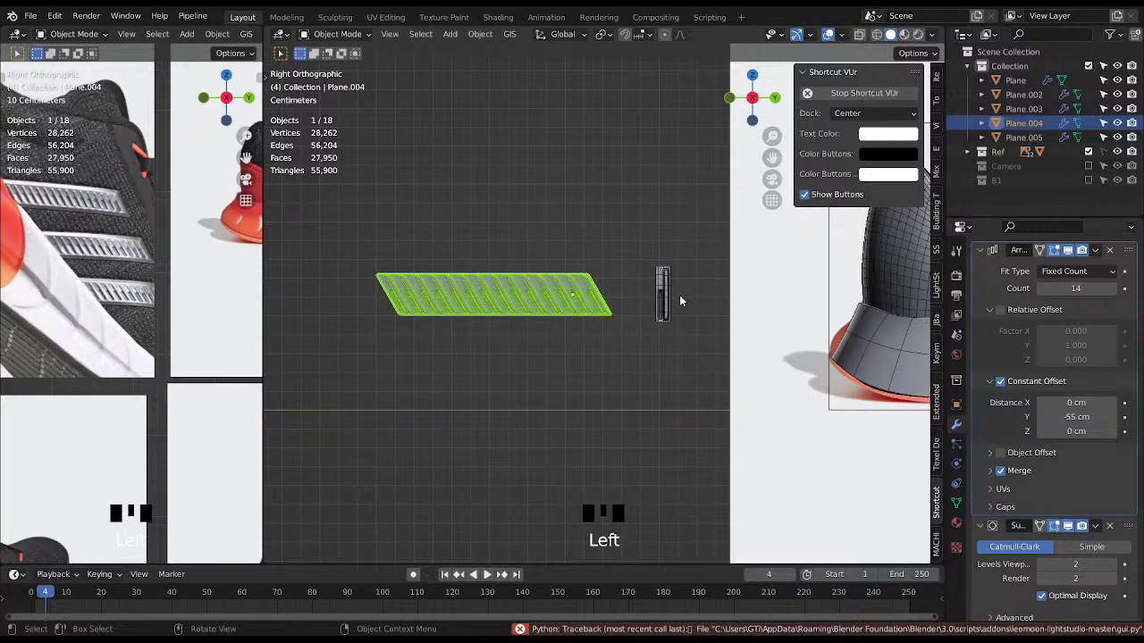
{"action": "left_click", "coordinate": [667, 297]}
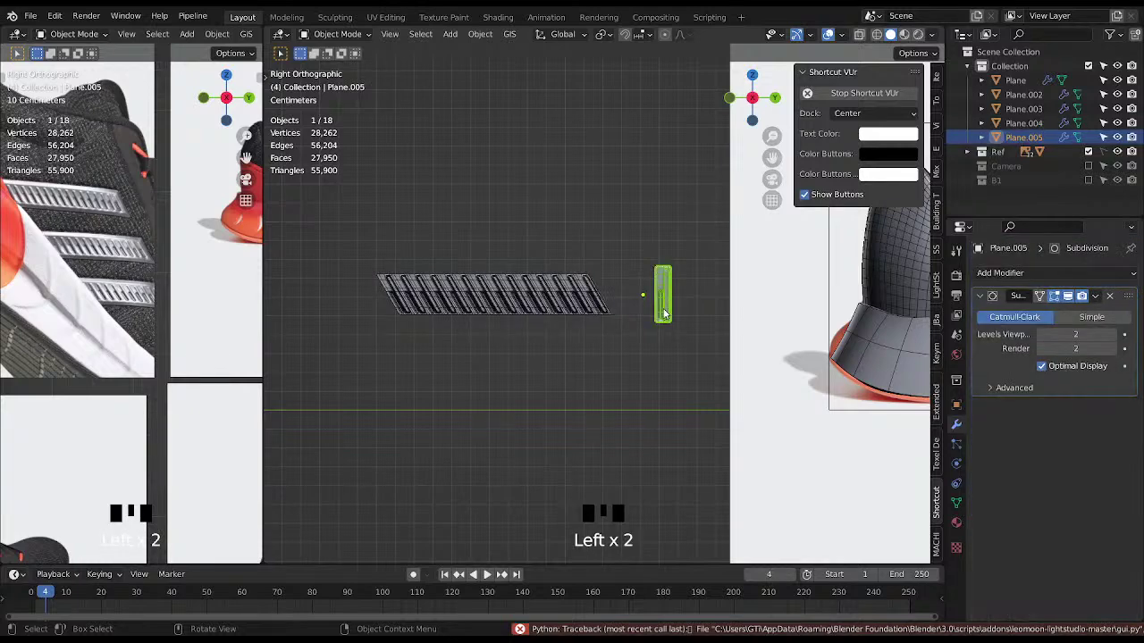
{"action": "key", "text": "m"}
{"action": "left_click", "coordinate": [563, 312]}
{"action": "key", "text": "ctrl+s"}
Move in close to the strip array and bring the groove ends into view.
{"action": "key", "text": "x"}
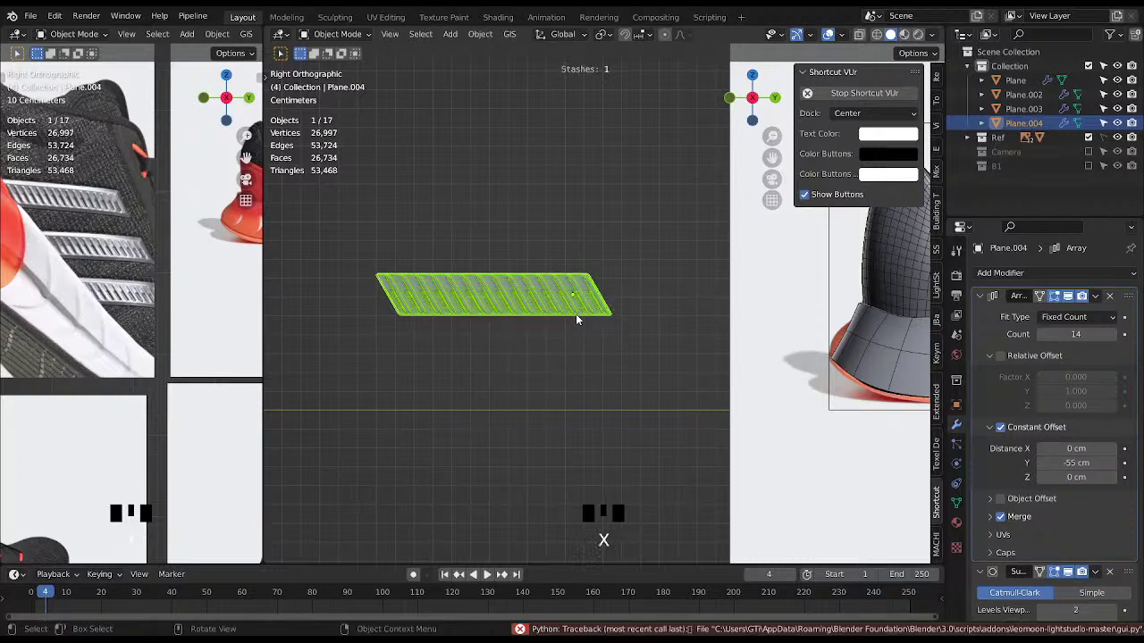
{"action": "middle_click", "coordinate": [601, 314]}
{"action": "scroll", "scroll_direction": "up", "scroll_amount": 3}
{"action": "left_click_drag", "start_coordinate": [585, 296], "coordinate": [1001, 301]}
{"action": "key", "text": "ctrl+a"}
{"action": "left_click_drag", "start_coordinate": [660, 288], "coordinate": [694, 293]}
{"action": "scroll", "scroll_direction": "up", "scroll_amount": 3}
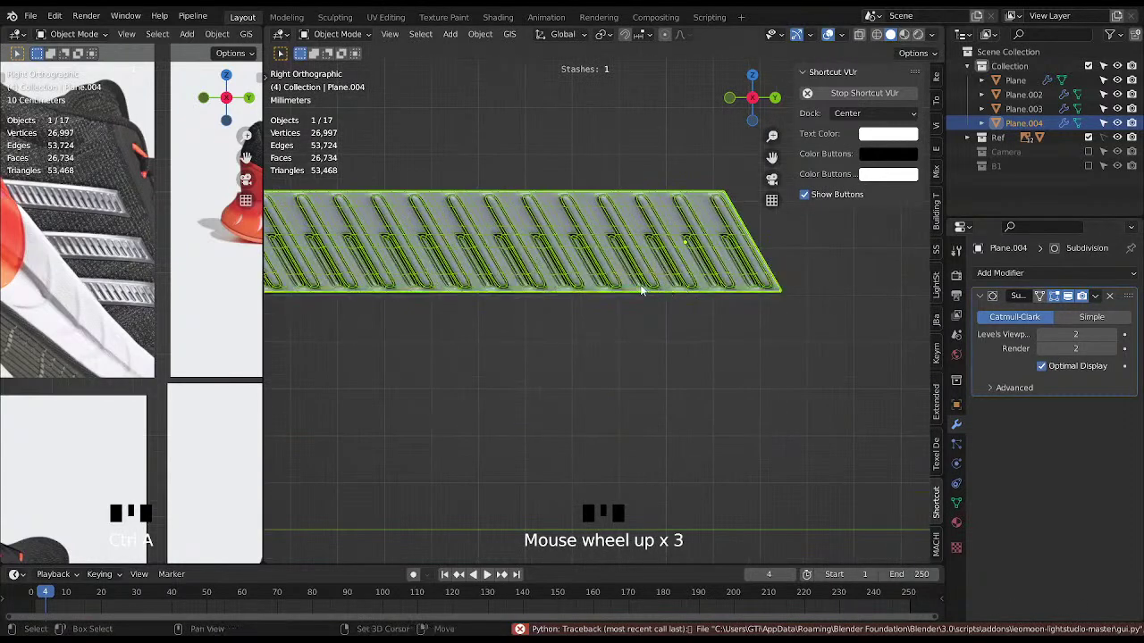
Close in on the tops of the grooves, save, and enter vertex editing.
{"action": "key", "text": "shift+alt+z"}
{"action": "middle_click", "coordinate": [645, 287]}
{"action": "scroll", "scroll_direction": "up", "scroll_amount": 3}
{"action": "left_click_drag", "start_coordinate": [673, 249], "coordinate": [596, 258]}
{"action": "scroll", "scroll_direction": "up", "scroll_amount": 3}
{"action": "key", "text": "ctrl+s"}
{"action": "scroll", "scroll_direction": "up", "scroll_amount": 3}
{"action": "key", "text": "shift+alt+z"}
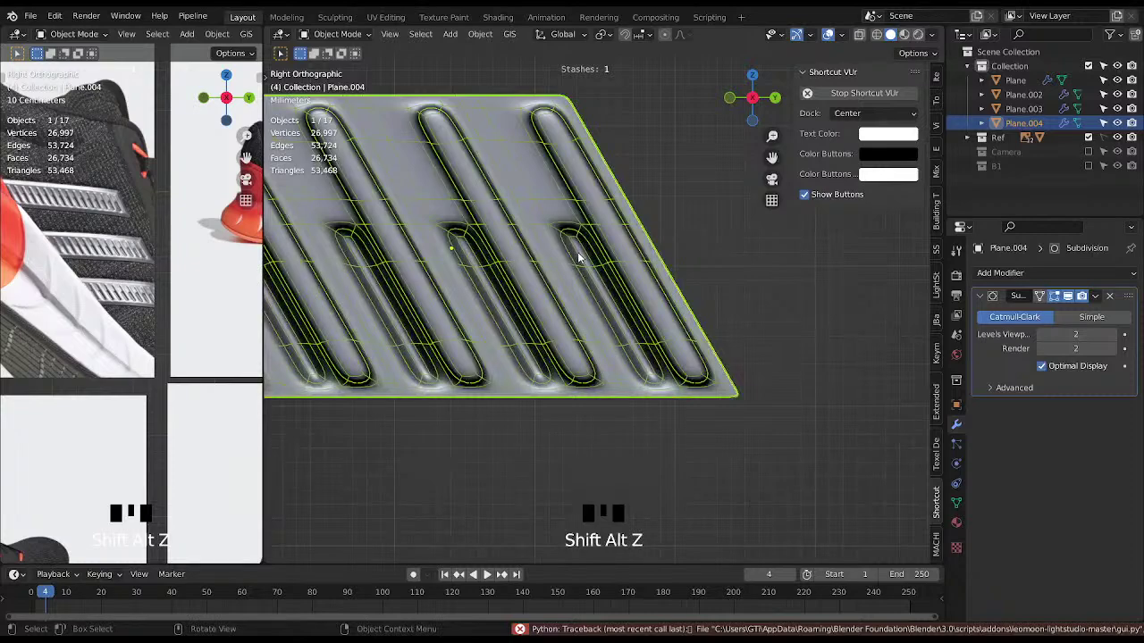
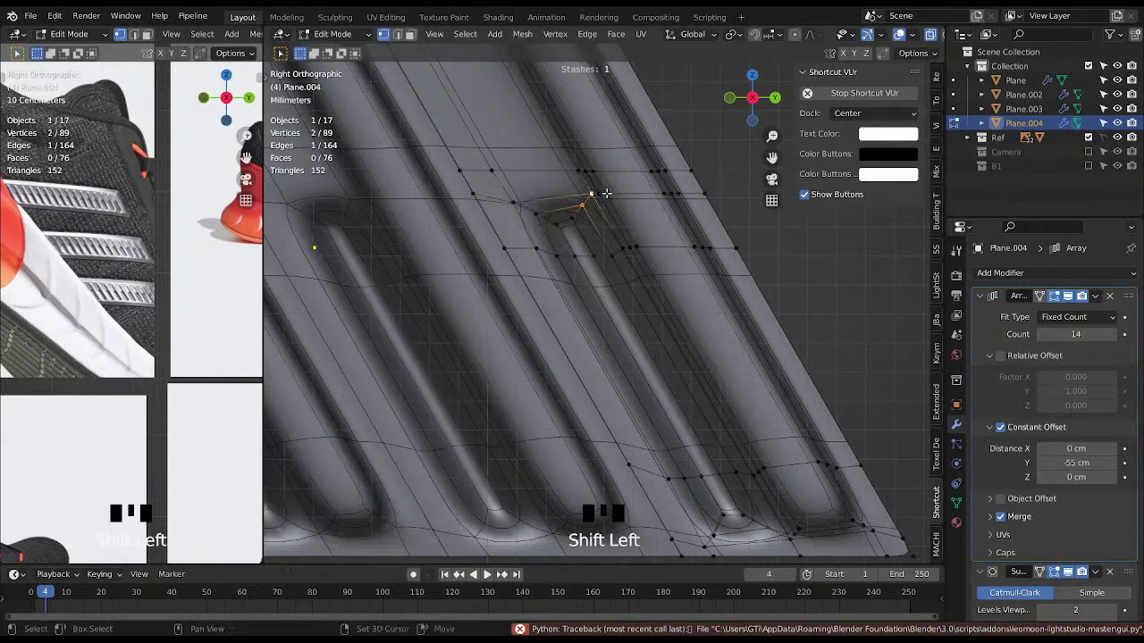
Select neighbouring vertices at a groove's top end and move them.
{"action": "left_click", "coordinate": [597, 191]}
{"action": "key", "text": "g"}
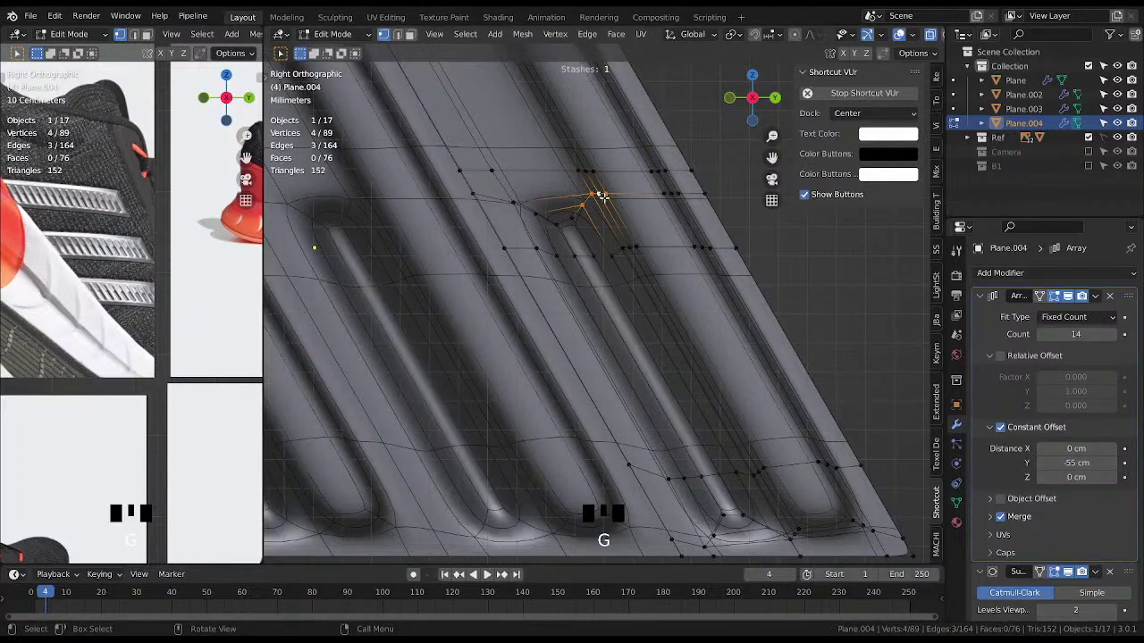
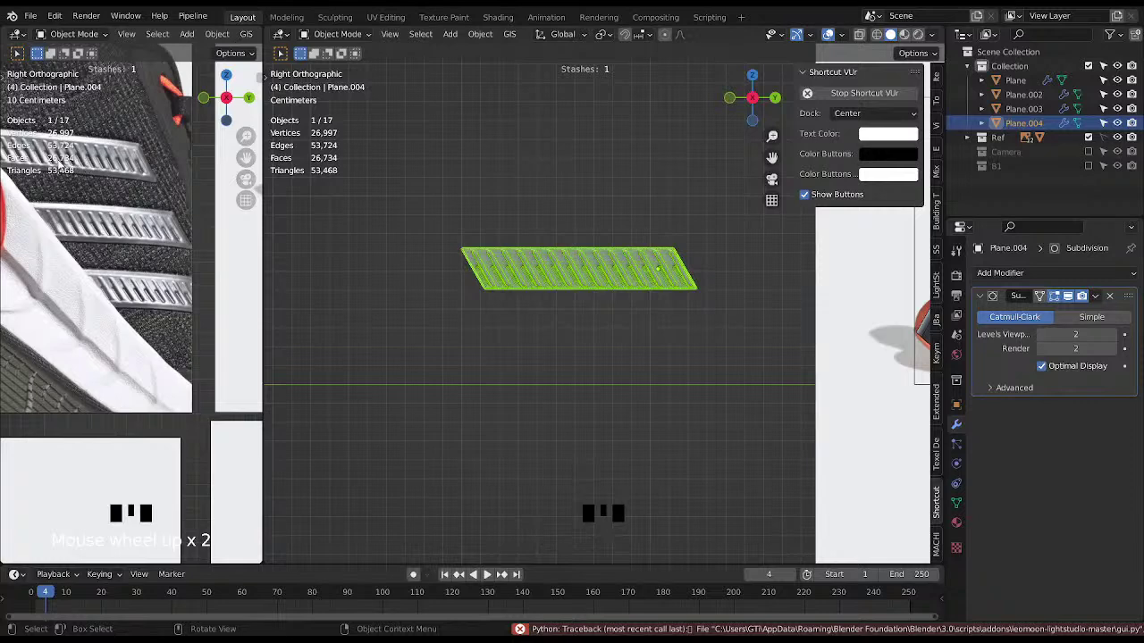
{"action": "left_click_drag", "start_coordinate": [34, 163], "coordinate": [209, 237]}
{"action": "left_click_drag", "start_coordinate": [635, 318], "coordinate": [582, 298]}
{"action": "scroll", "scroll_direction": "up", "scroll_amount": 3}
{"action": "left_click_drag", "start_coordinate": [444, 277], "coordinate": [242, 209]}
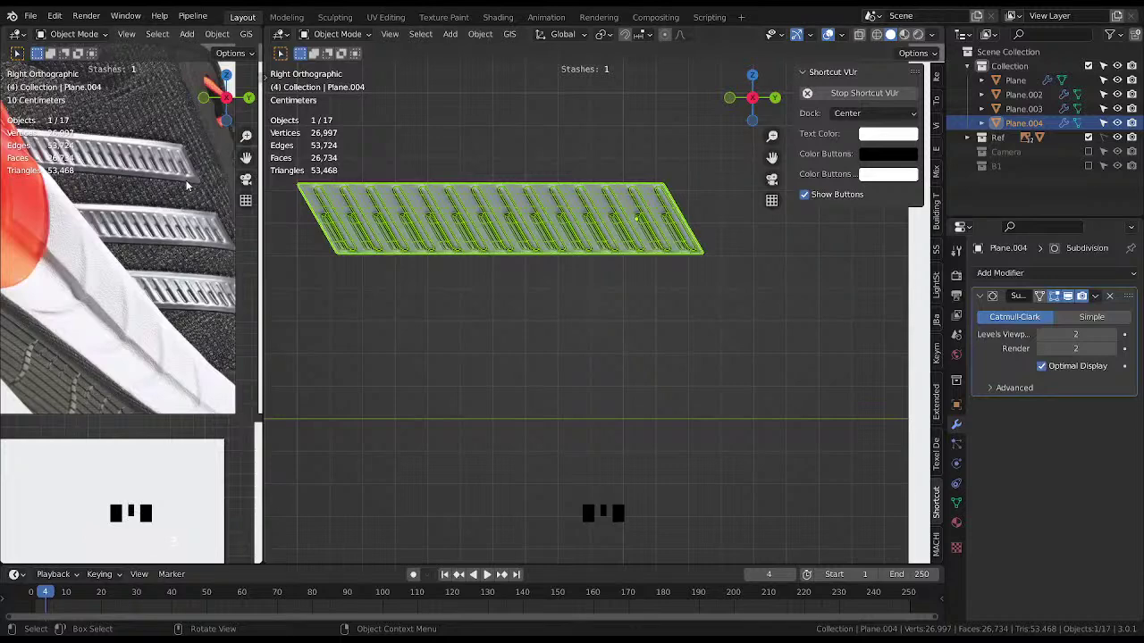
{"action": "left_click_drag", "start_coordinate": [624, 236], "coordinate": [578, 257]}
Select the tile's edge vertices and edge-slide the loop along the surface.
{"action": "scroll", "scroll_direction": "up", "scroll_amount": 3}
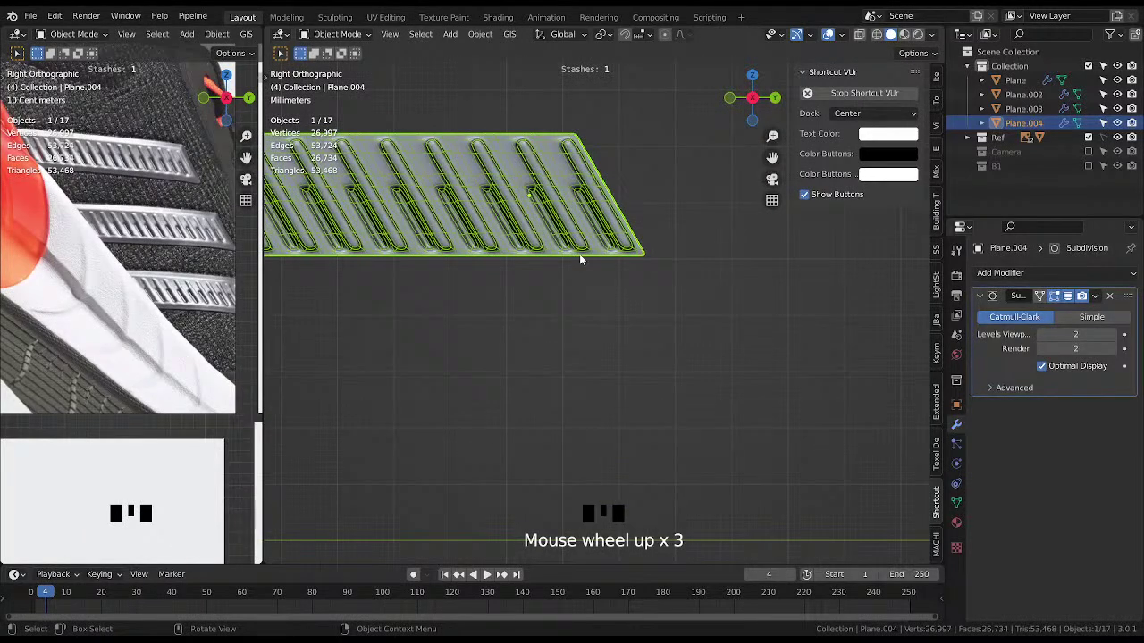
{"action": "scroll", "scroll_direction": "down", "scroll_amount": 3}
{"action": "key", "text": "ctrl+z"}
{"action": "key", "text": "ctrl+z"}
{"action": "left_click_drag", "start_coordinate": [639, 230], "coordinate": [648, 272]}
{"action": "scroll", "scroll_direction": "up", "scroll_amount": 3}
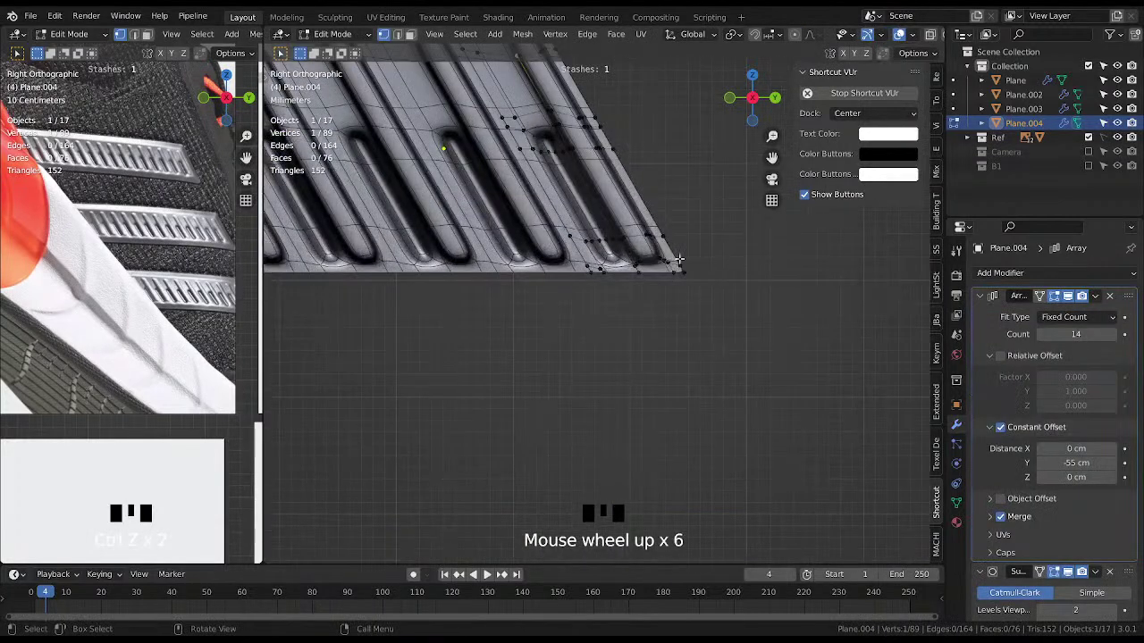
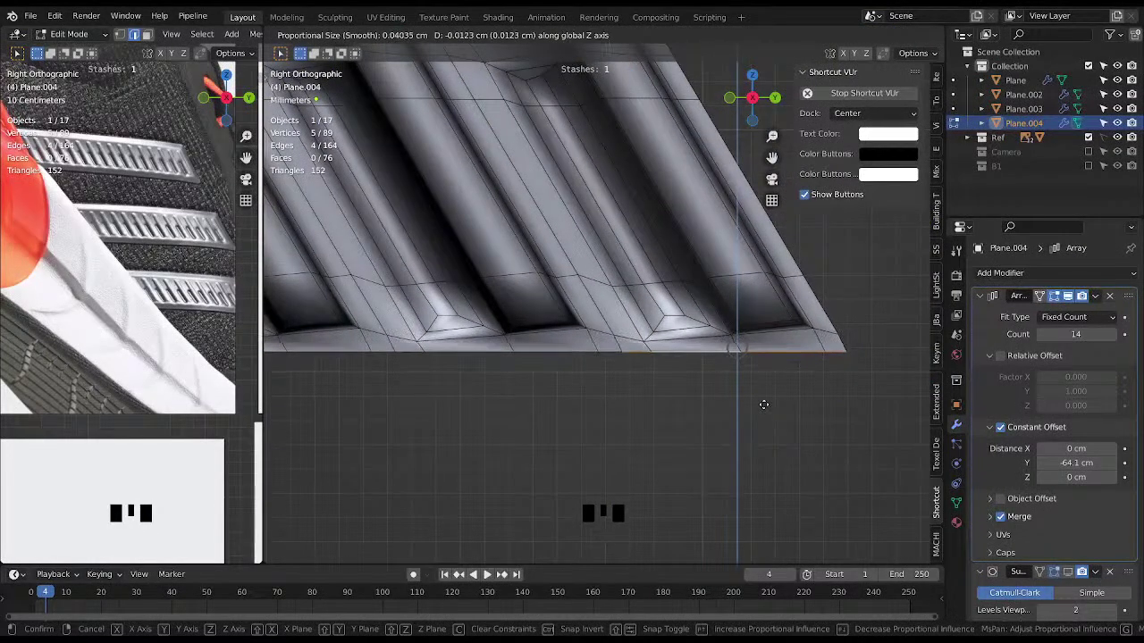
{"action": "key", "text": "g"}
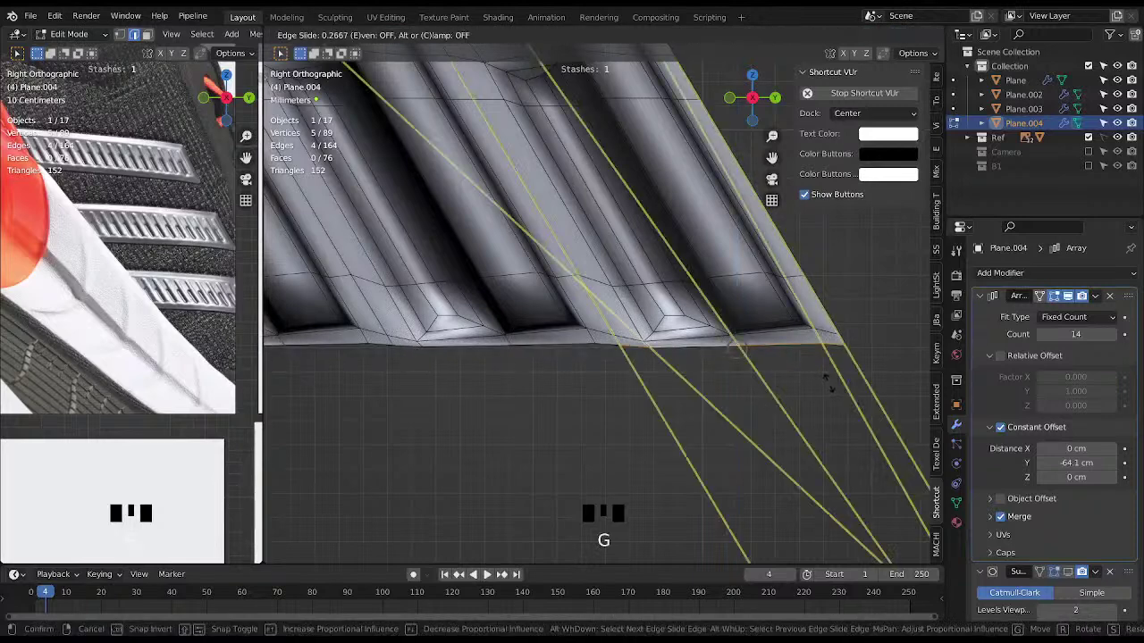
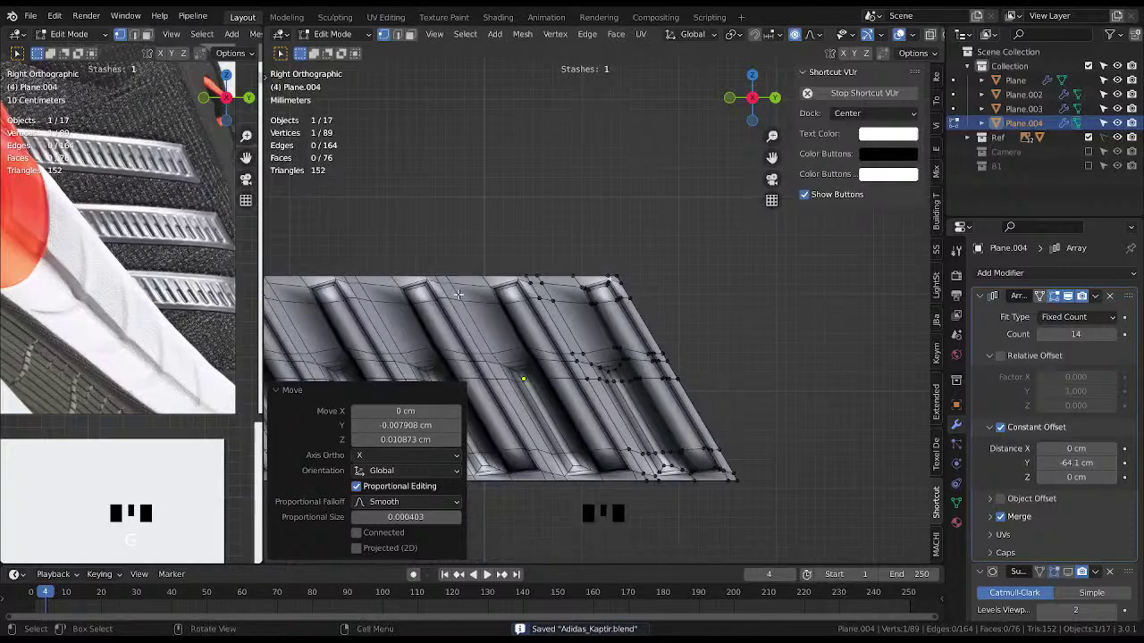
Review the ridge tiles and adjust settings in the modifier panel.
{"action": "left_click_drag", "start_coordinate": [597, 312], "coordinate": [707, 173]}
{"action": "key", "text": "Tab"}
{"action": "scroll", "scroll_direction": "down", "scroll_amount": 3}
{"action": "scroll", "scroll_direction": "up", "scroll_amount": 3}
{"action": "key", "text": "Tab"}
{"action": "left_click_drag", "start_coordinate": [685, 275], "coordinate": [608, 264]}
{"action": "scroll", "scroll_direction": "up", "scroll_amount": 3}
{"action": "left_click", "coordinate": [1066, 299]}
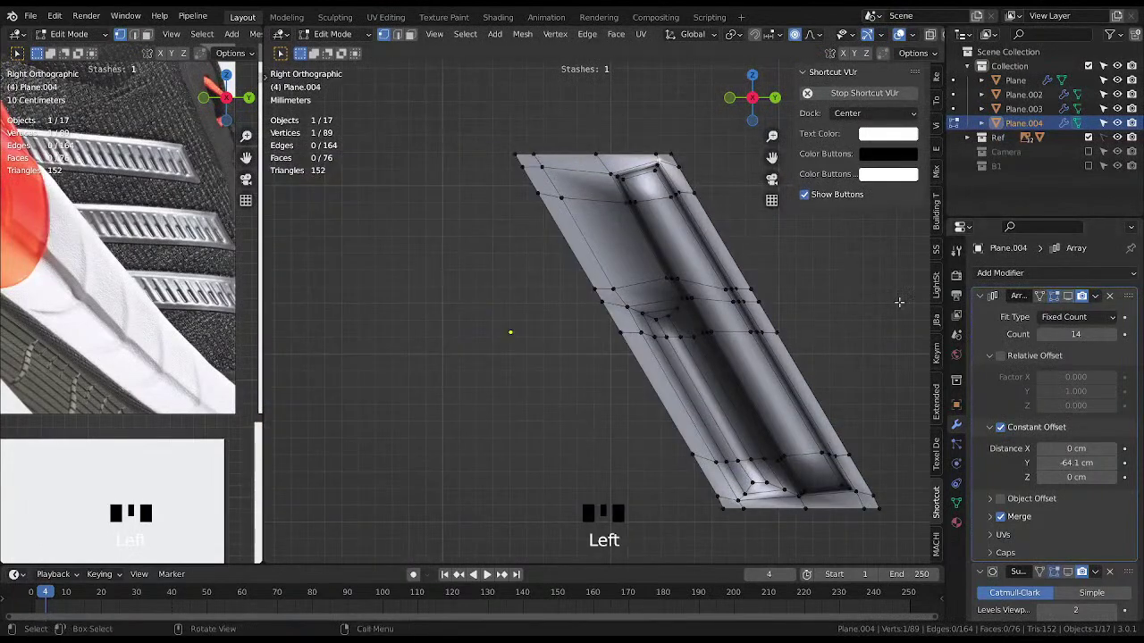
{"action": "left_click", "coordinate": [1066, 300]}
Leave mesh editing and frame the whole fourteen-tile array.
{"action": "key", "text": "Tab"}
{"action": "scroll", "scroll_direction": "up", "scroll_amount": 3}
{"action": "left_click", "coordinate": [876, 279]}
{"action": "scroll", "scroll_direction": "down", "scroll_amount": 3}
{"action": "left_click_drag", "start_coordinate": [617, 275], "coordinate": [714, 383]}
{"action": "scroll", "scroll_direction": "down", "scroll_amount": 3}
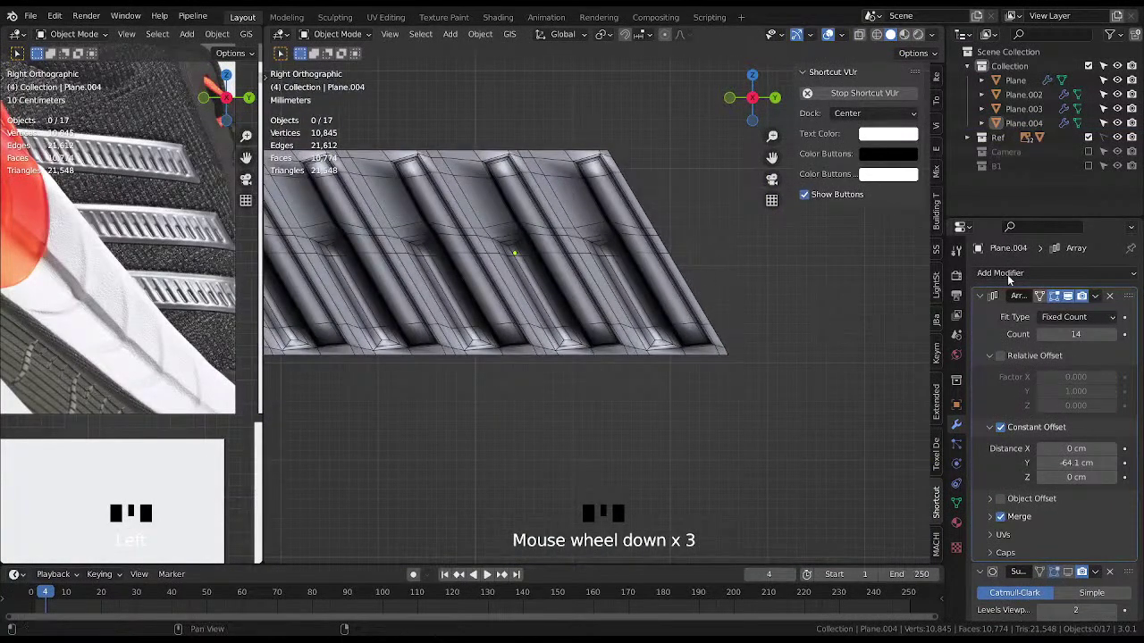
{"action": "key", "text": "ctrl+a"}
{"action": "scroll", "scroll_direction": "down", "scroll_amount": 3}
{"action": "key", "text": "Tab"}
Apply the Array modifier into real geometry, leaving only the subdivision modifier.
{"action": "left_click", "coordinate": [642, 342]}
{"action": "left_click", "coordinate": [667, 284]}
{"action": "left_click", "coordinate": [579, 183]}
{"action": "scroll", "scroll_direction": "down", "scroll_amount": 3}
{"action": "left_click_drag", "start_coordinate": [572, 248], "coordinate": [354, 233]}
{"action": "left_click", "coordinate": [354, 233]}
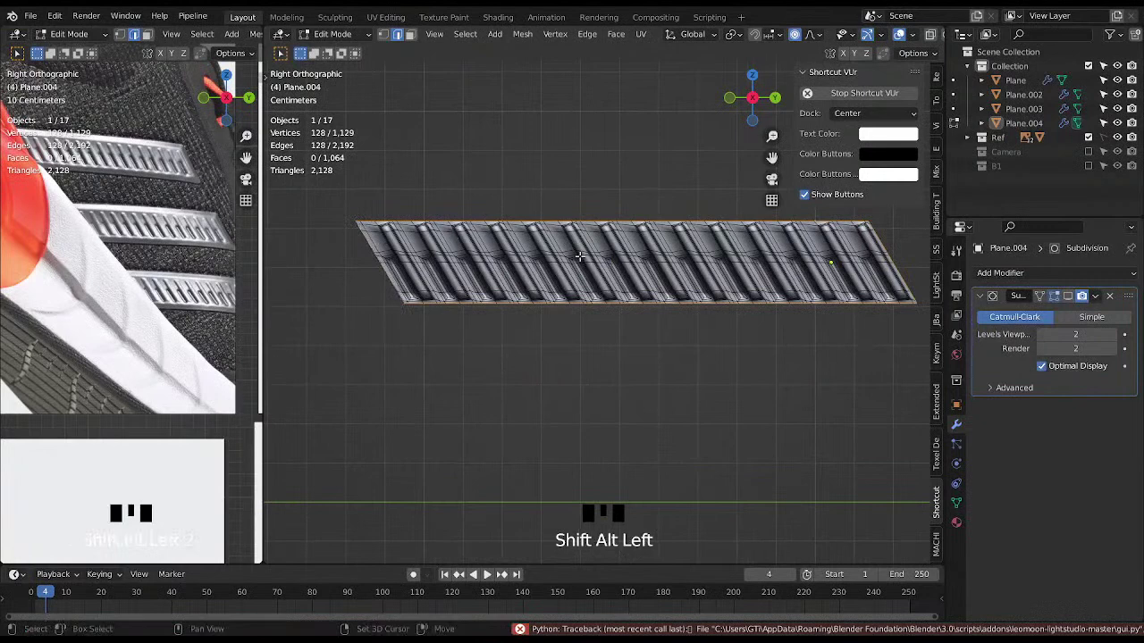
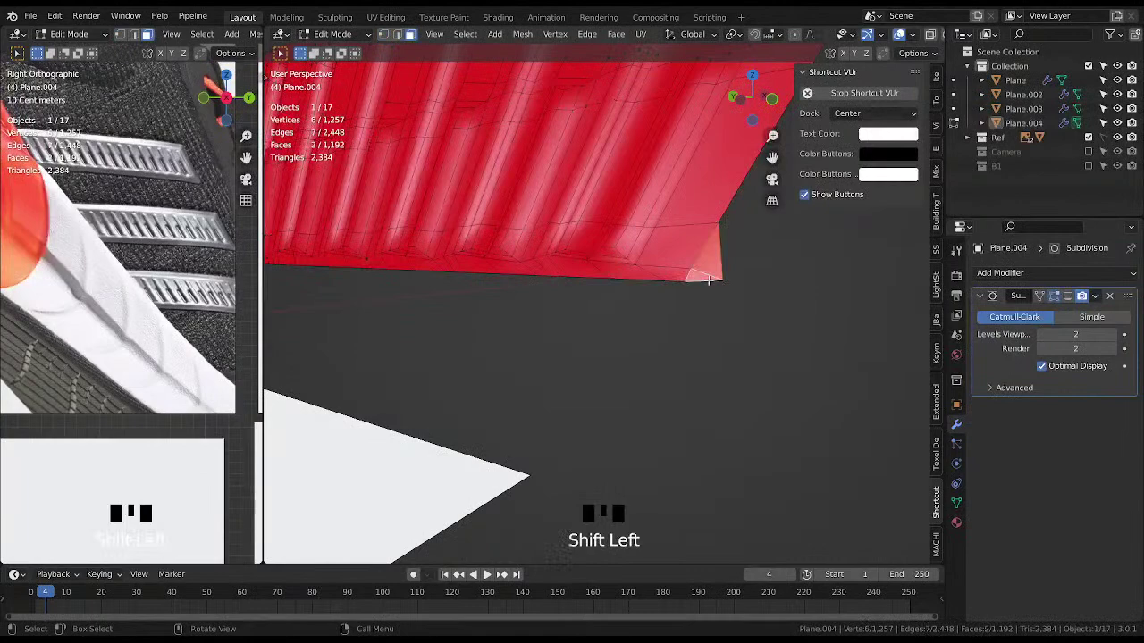
Merge Plane.004's overlapping vertices by distance, removing 127 duplicates at the tile seams.
{"action": "key", "text": "Delete"}
{"action": "key", "text": "a"}
{"action": "key", "text": "ctrl+shift+w"}
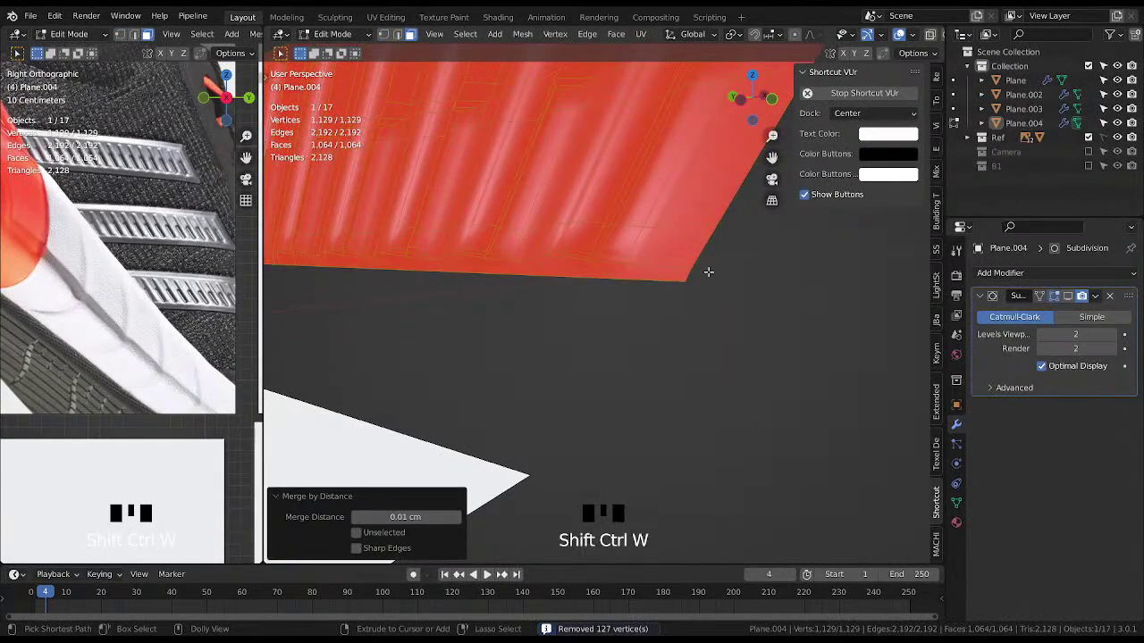
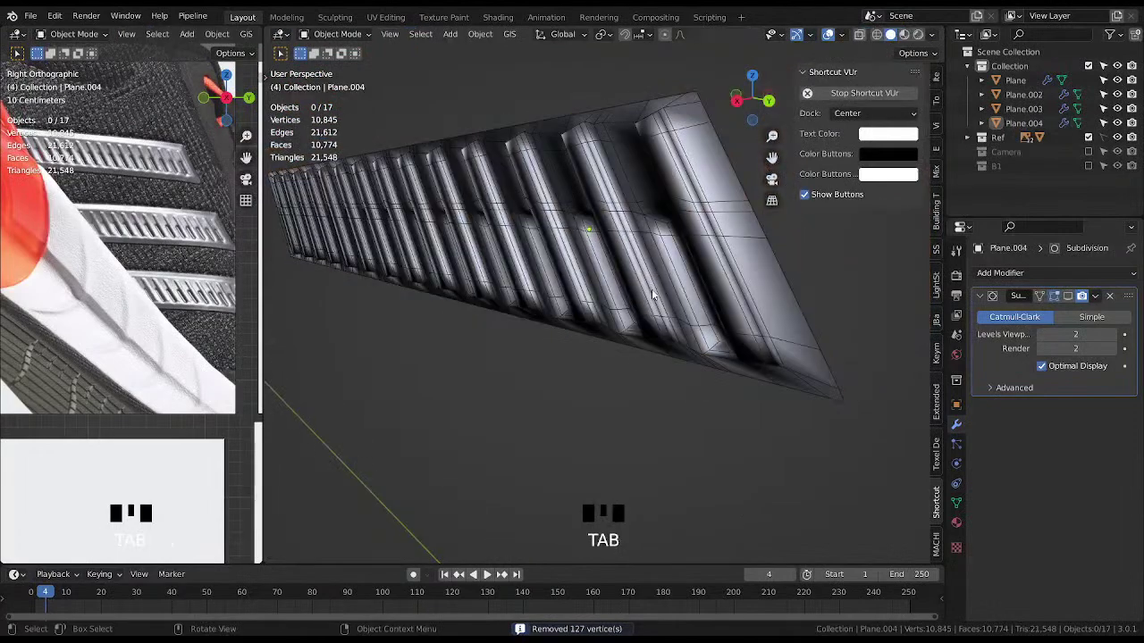
{"action": "key", "text": "3"}
{"action": "key", "text": "ctrl+z"}
Inspect the welded 1,129-vertex band from several angles and reselect it all in edit mode.
{"action": "scroll", "scroll_direction": "down", "scroll_amount": 3}
{"action": "left_click_drag", "start_coordinate": [645, 288], "coordinate": [637, 143]}
{"action": "key", "text": "Tab"}
{"action": "scroll", "scroll_direction": "down", "scroll_amount": 3}
{"action": "middle_click", "coordinate": [622, 240]}
{"action": "key", "text": "3"}
{"action": "left_click_drag", "start_coordinate": [656, 259], "coordinate": [658, 270]}
{"action": "key", "text": "a"}
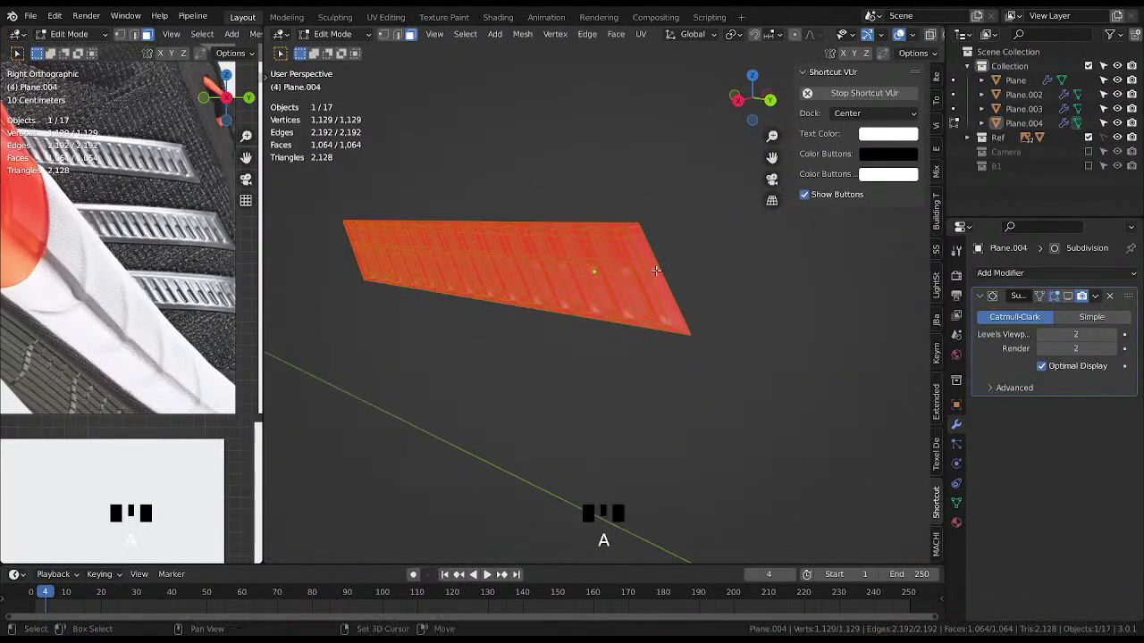
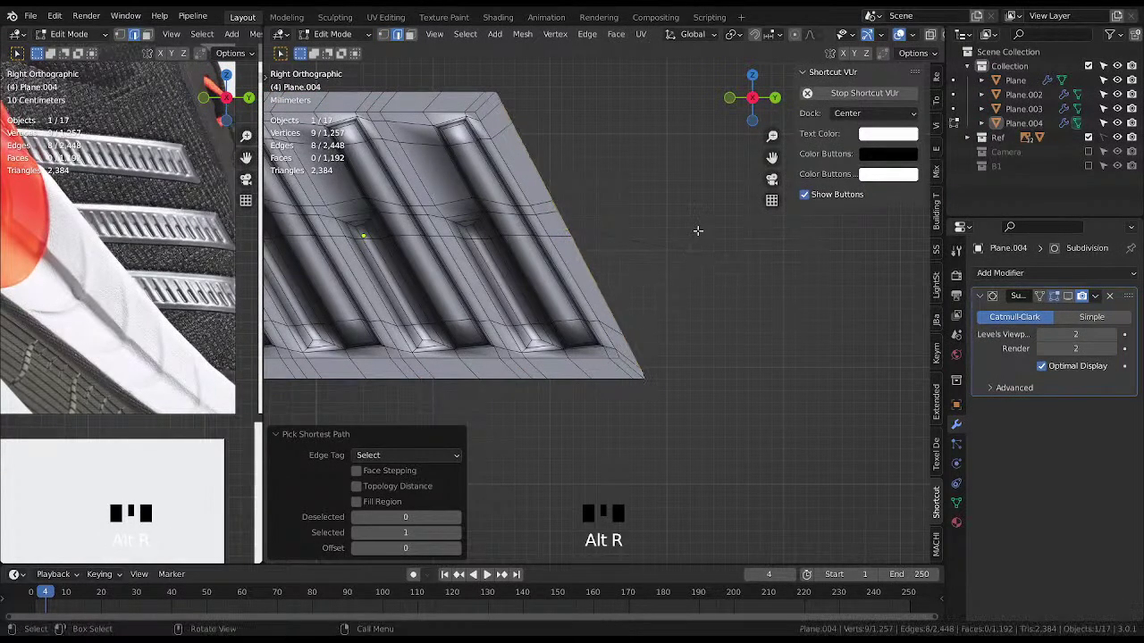
Rotate and flatten the band's end edge loop into a straight line, then shear it to the slant.
{"action": "key", "text": "r"}
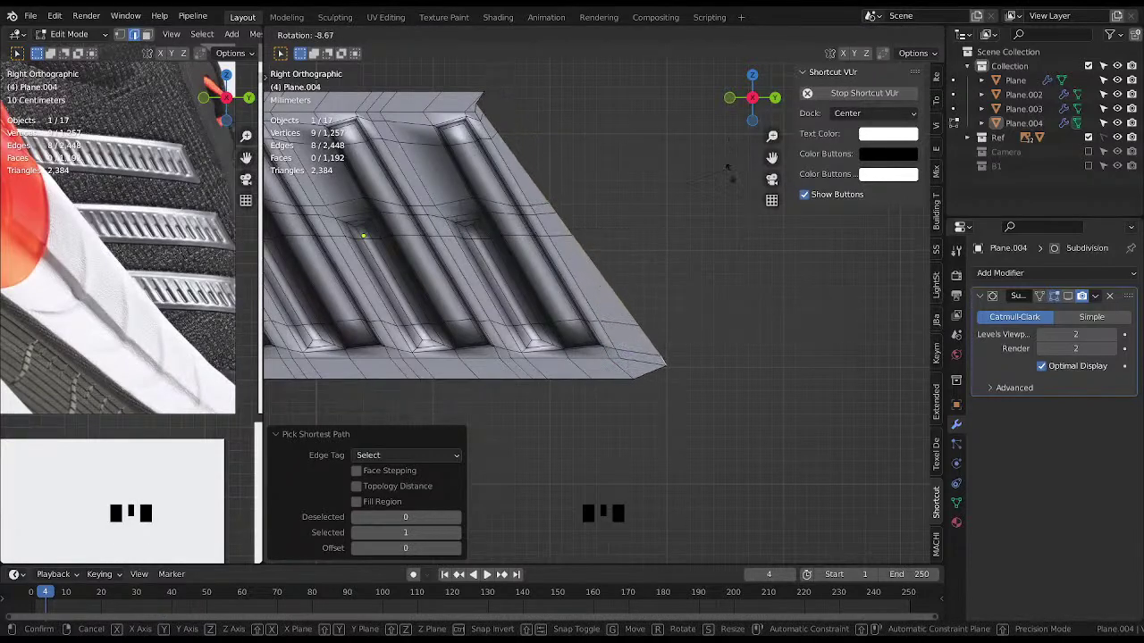
{"action": "key", "text": "alt+r"}
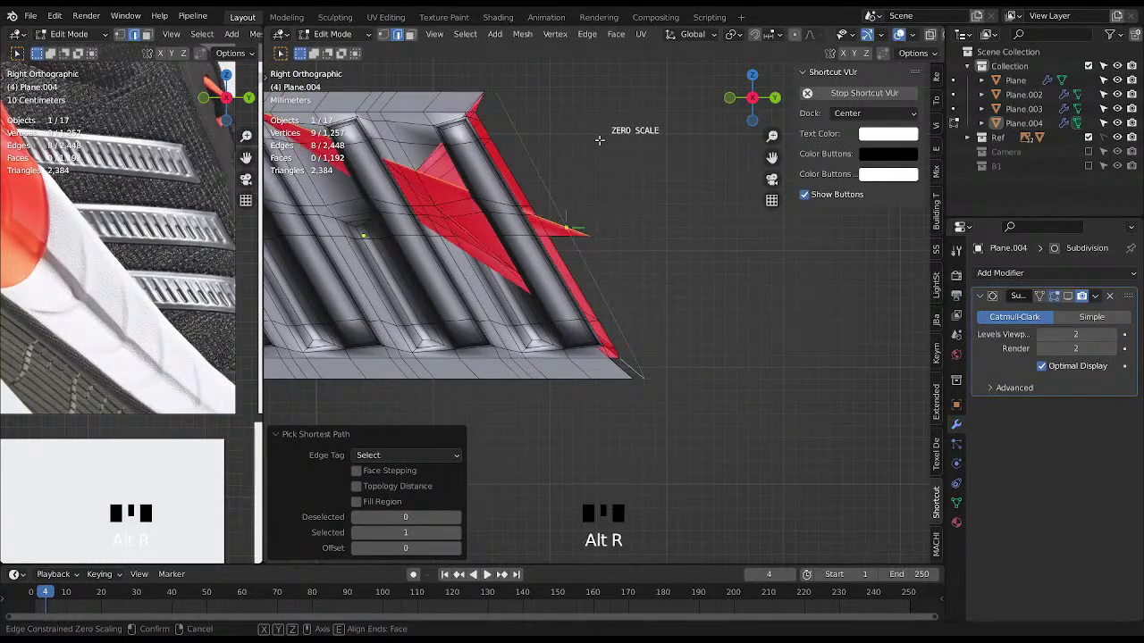
{"action": "key", "text": "g"}
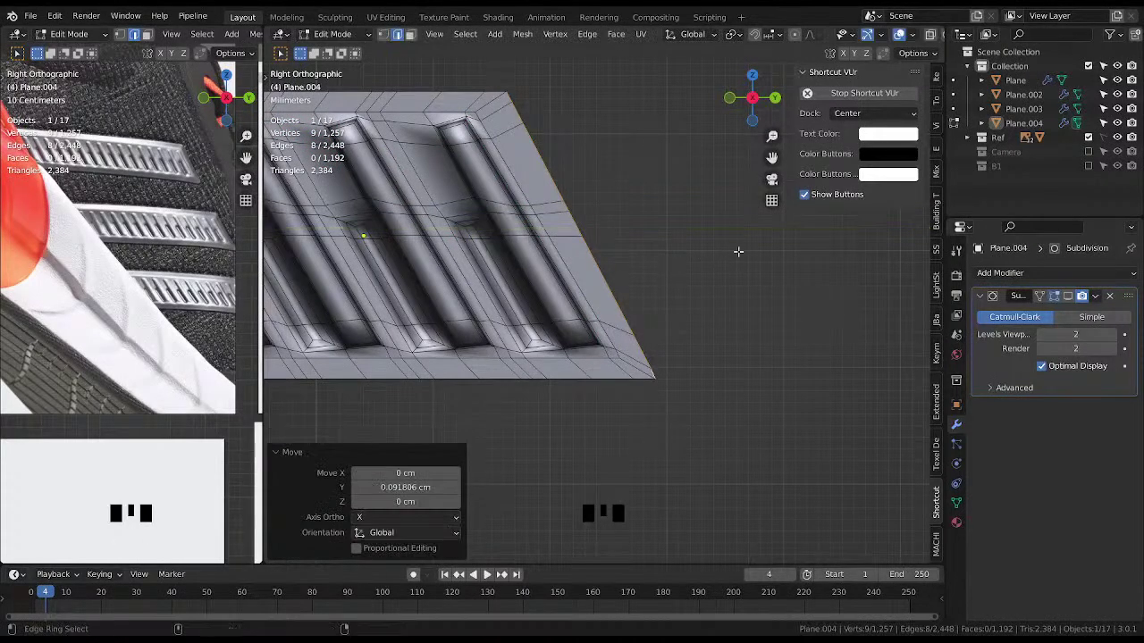
{"action": "key", "text": "ctrl+shift+alt+s"}
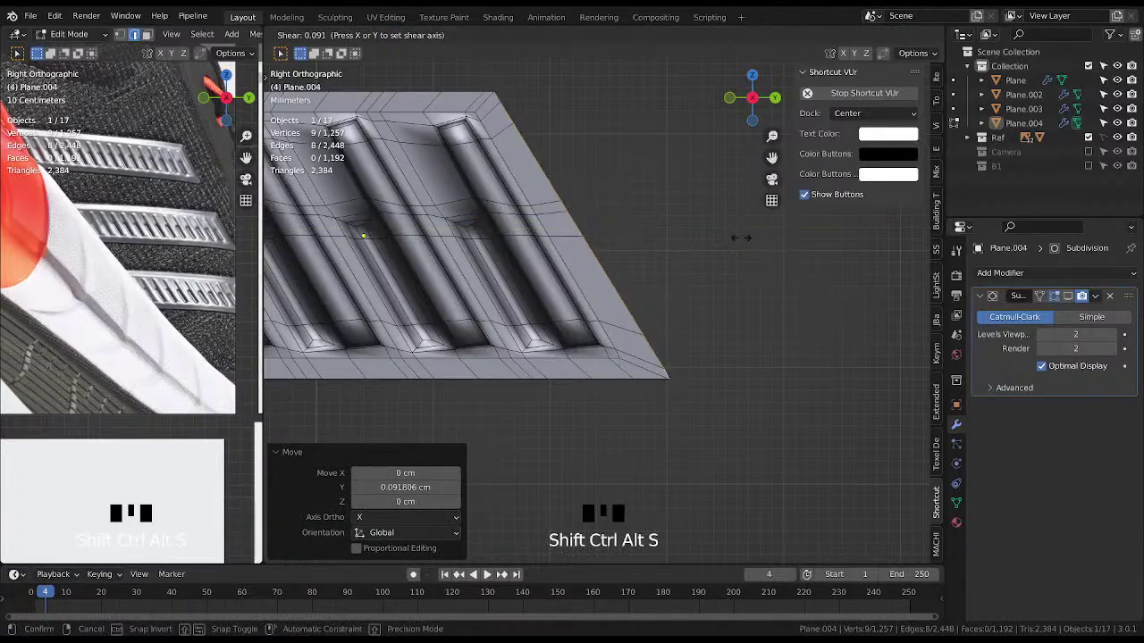
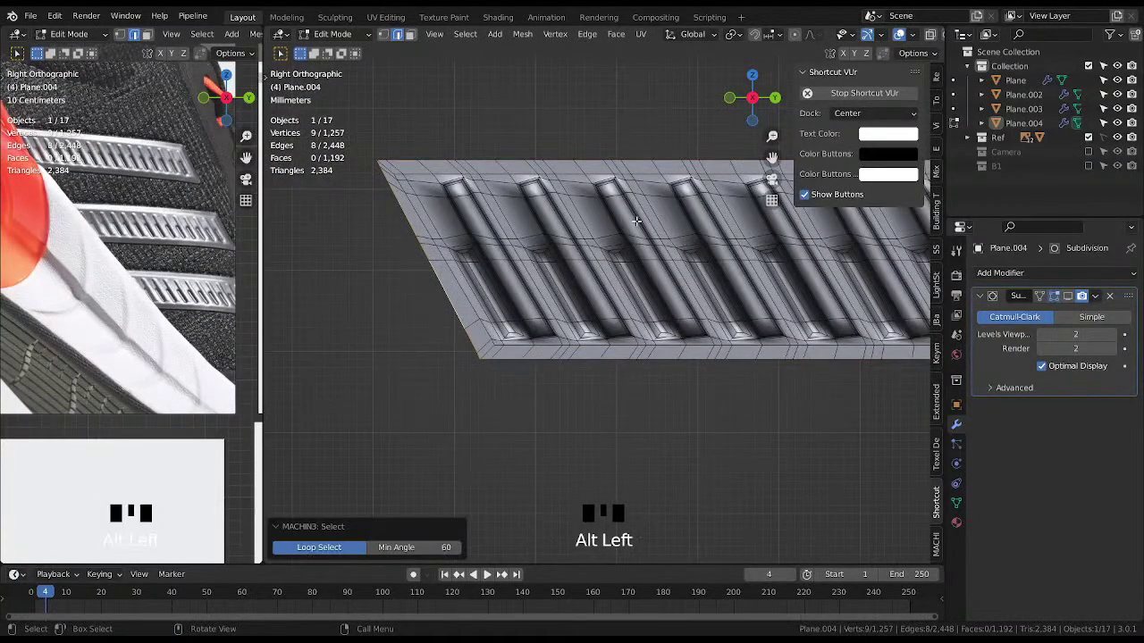
Shear the end edges again, nudge them along Y, and save the sneaker file.
{"action": "key", "text": "alt+Left"}
{"action": "key", "text": "ctrl+shift+alt+s"}
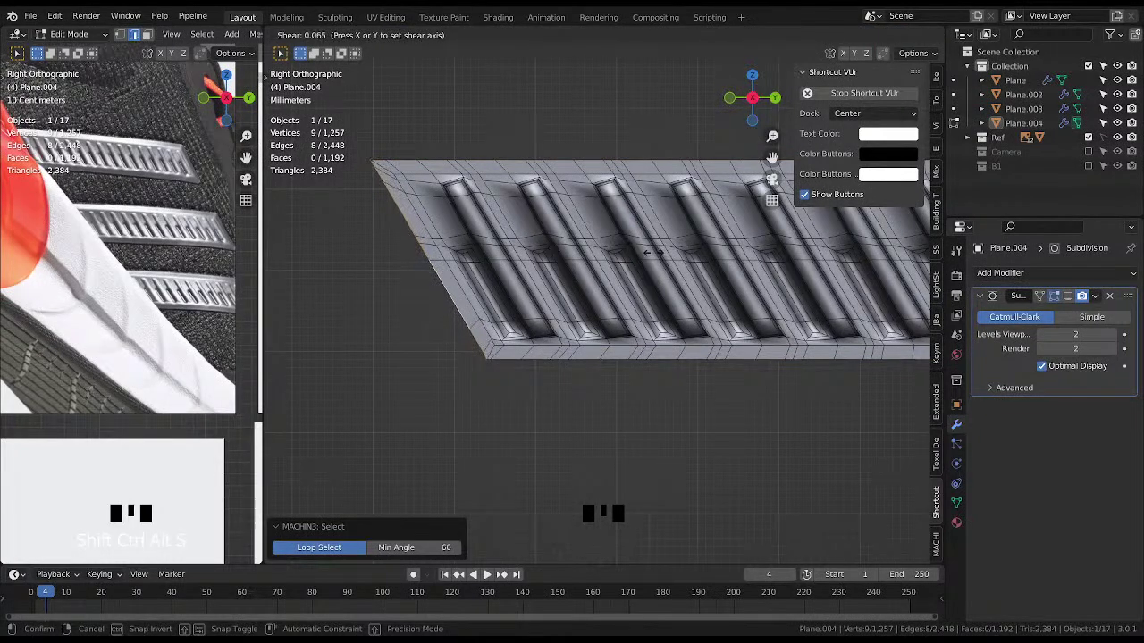
{"action": "key", "text": "g"}
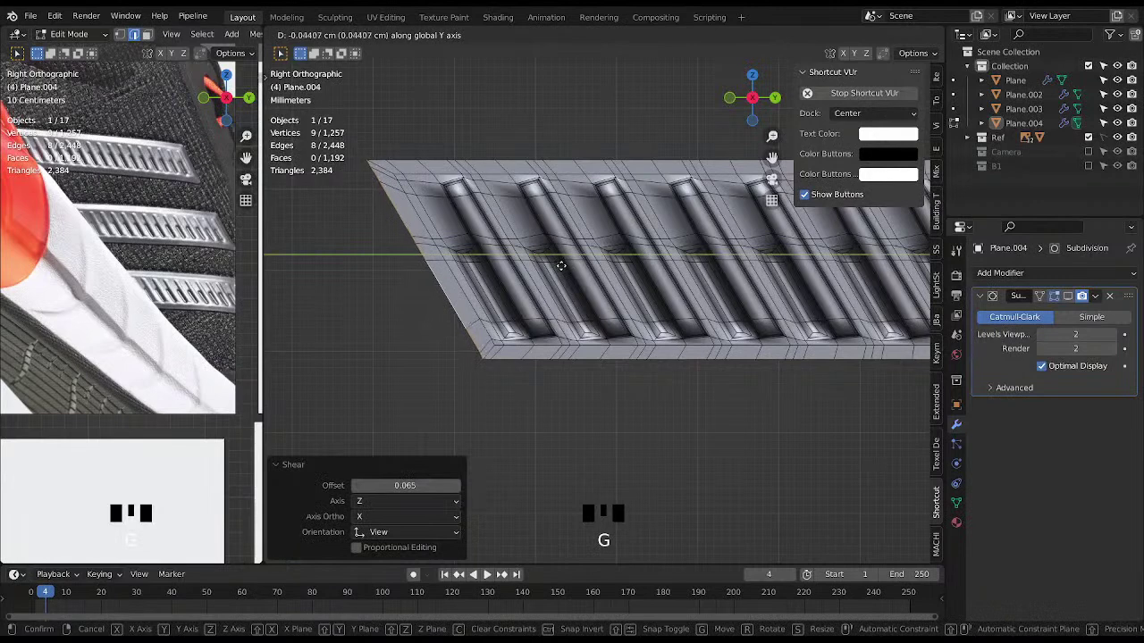
{"action": "key", "text": "ctrl+s"}
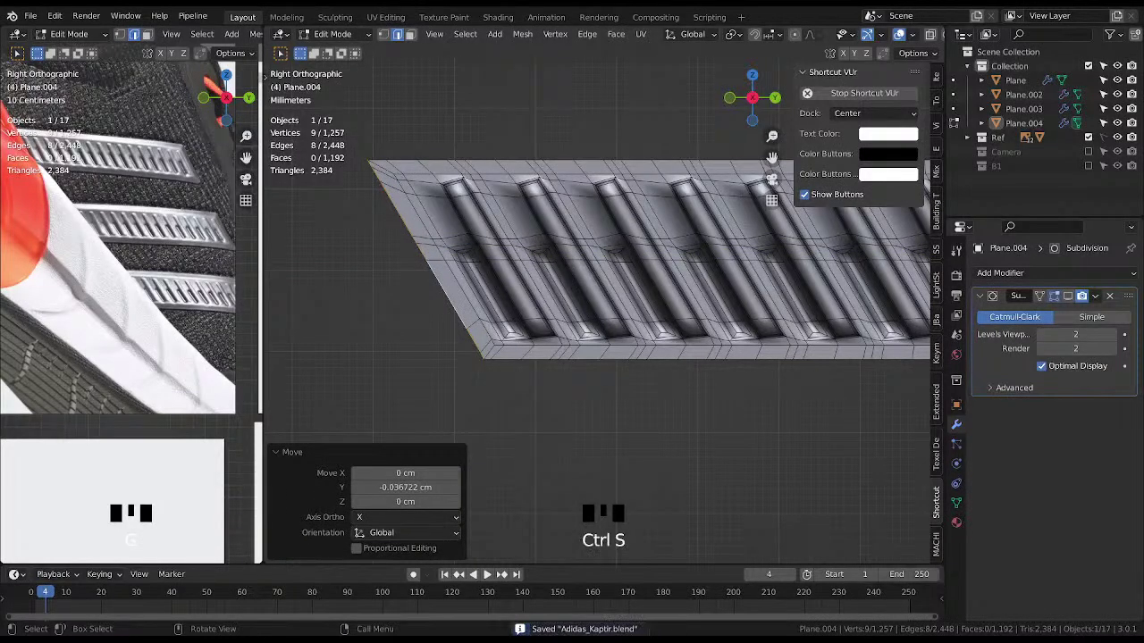
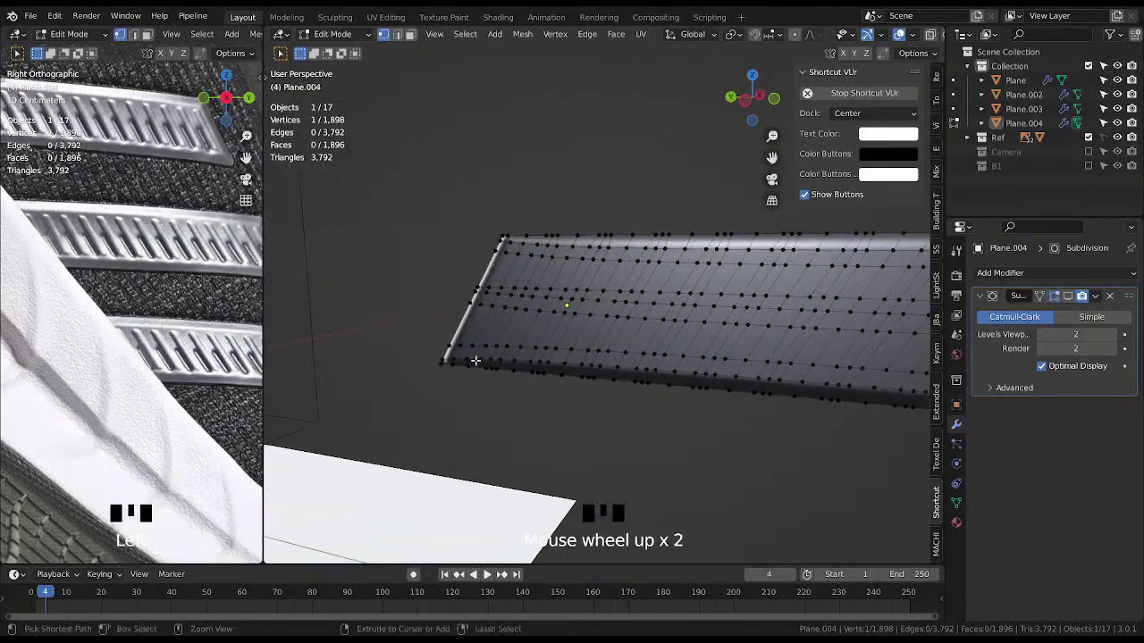
Select the wavy vertex row along the grooved band's lower edge.
{"action": "left_click", "coordinate": [454, 353]}
{"action": "left_click_drag", "start_coordinate": [501, 373], "coordinate": [599, 383]}
{"action": "key", "text": "shift+alt+g"}
{"action": "middle_click", "coordinate": [502, 391]}
{"action": "left_click_drag", "start_coordinate": [382, 474], "coordinate": [671, 368]}
{"action": "key", "text": "shift+alt+h"}
Straighten that row and the longer adjoining row with LoopTools Gstretch.
{"action": "key", "text": "shift+alt+g"}
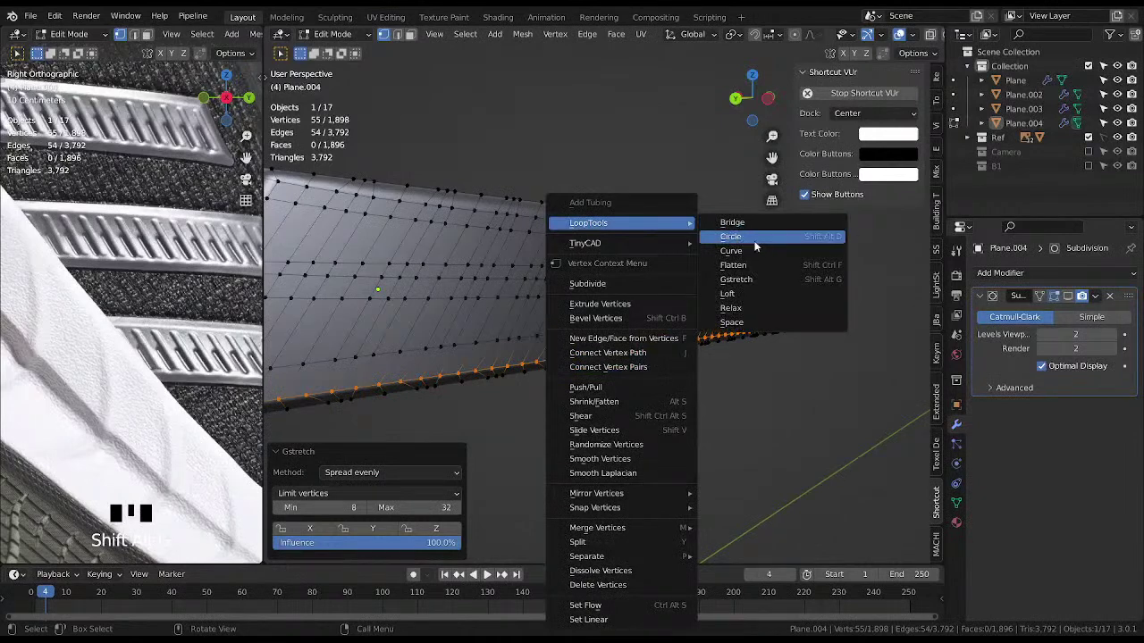
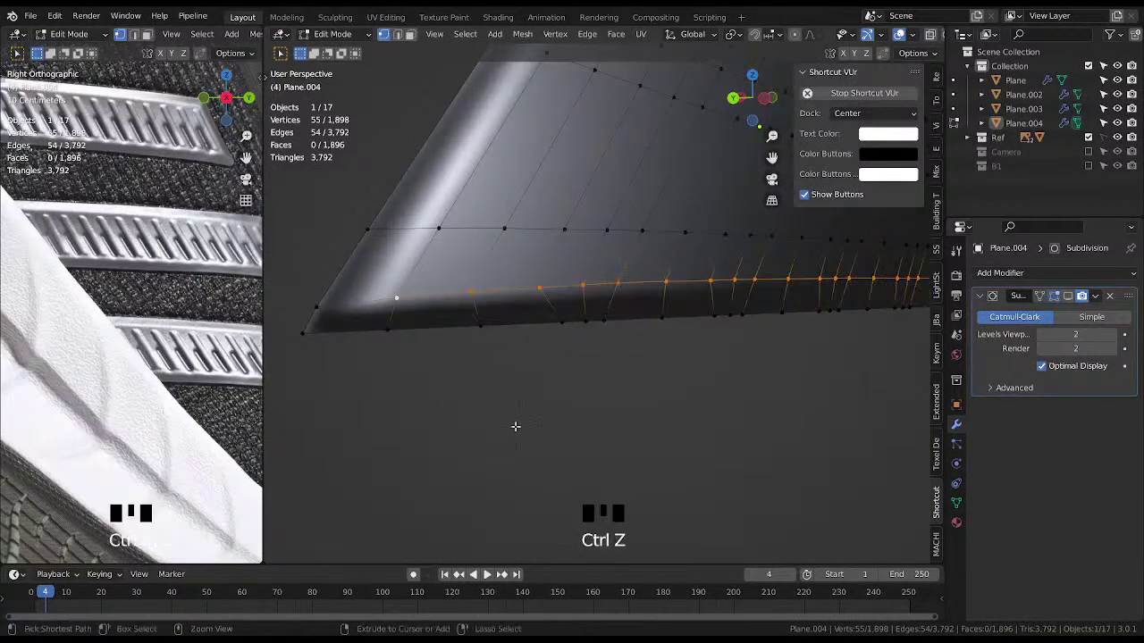
{"action": "key", "text": "shift+alt+g"}
{"action": "left_click_drag", "start_coordinate": [374, 479], "coordinate": [357, 512]}
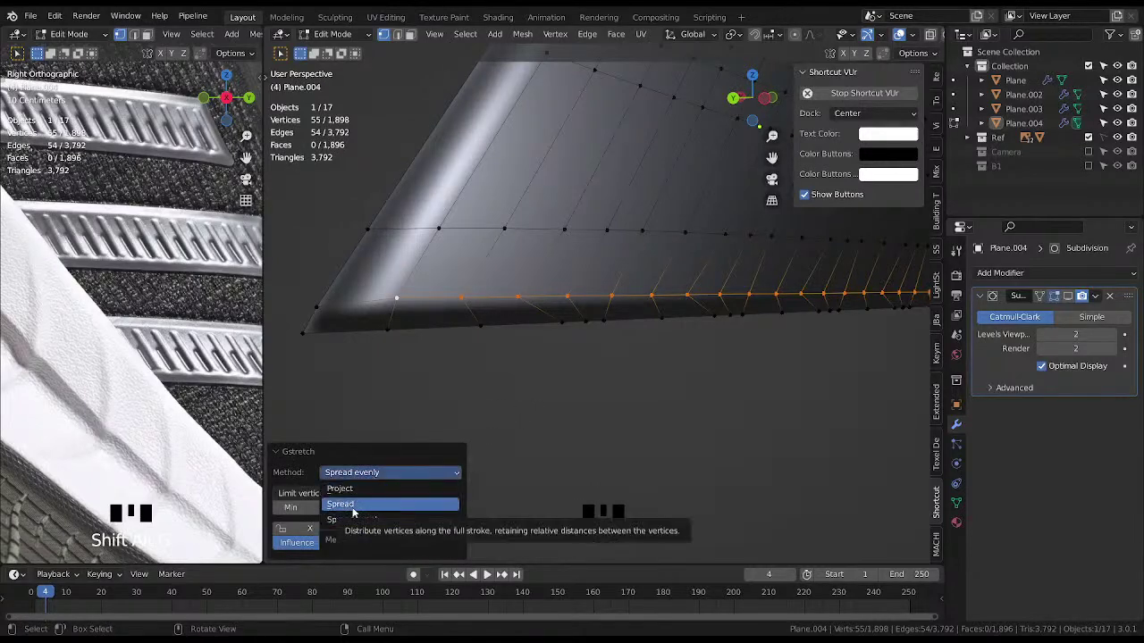
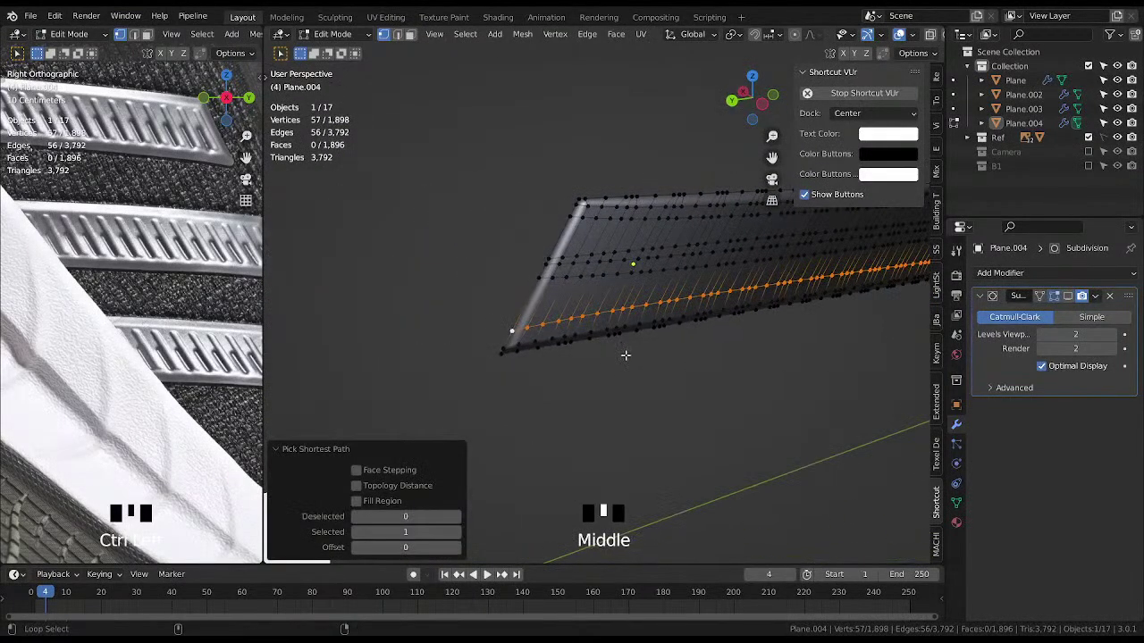
{"action": "key", "text": "shift+alt+g"}
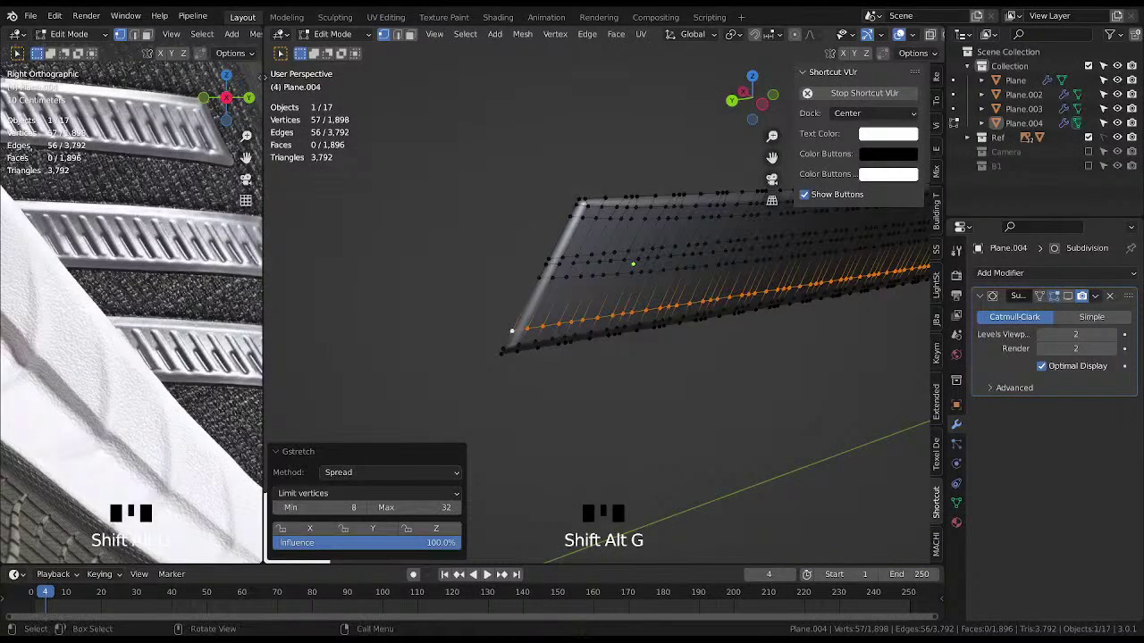
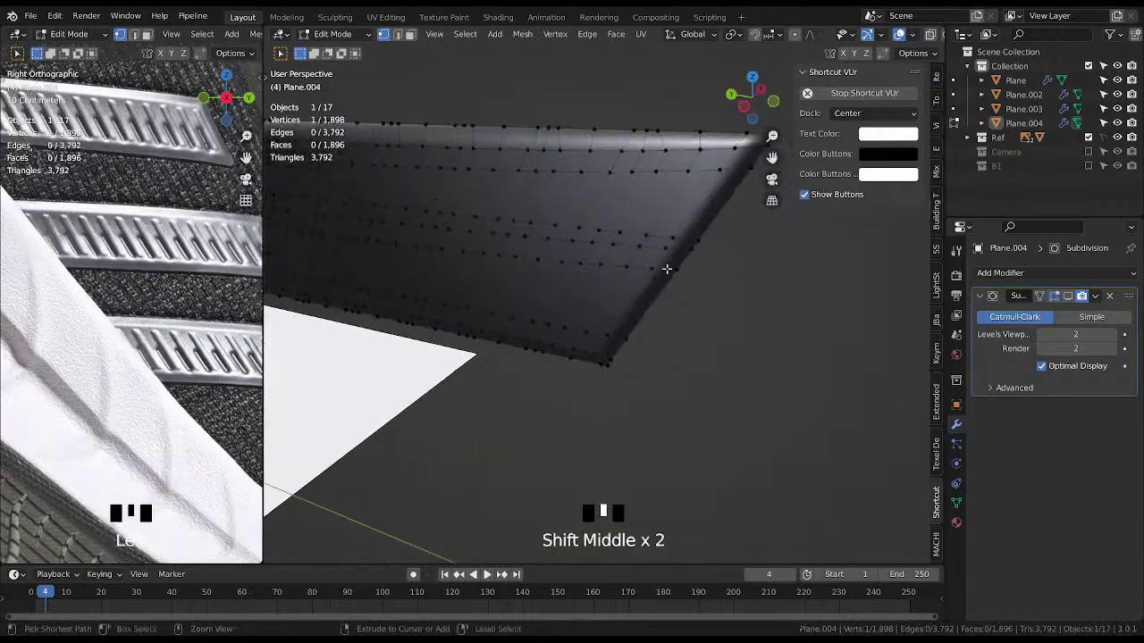
Pick the 57-vertex edge path at the band's opposite corner for straightening.
{"action": "left_click", "coordinate": [679, 269]}
{"action": "key", "text": "shift+alt+g"}
{"action": "left_click", "coordinate": [693, 250]}
{"action": "left_click_drag", "start_coordinate": [558, 266], "coordinate": [571, 275]}
{"action": "left_click", "coordinate": [571, 275]}
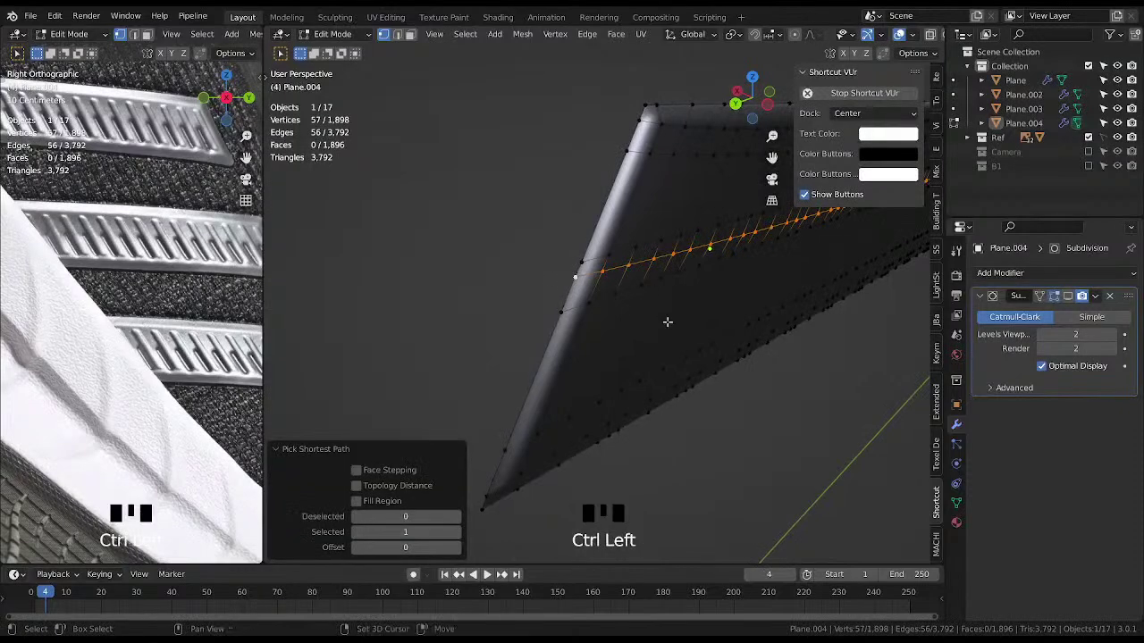
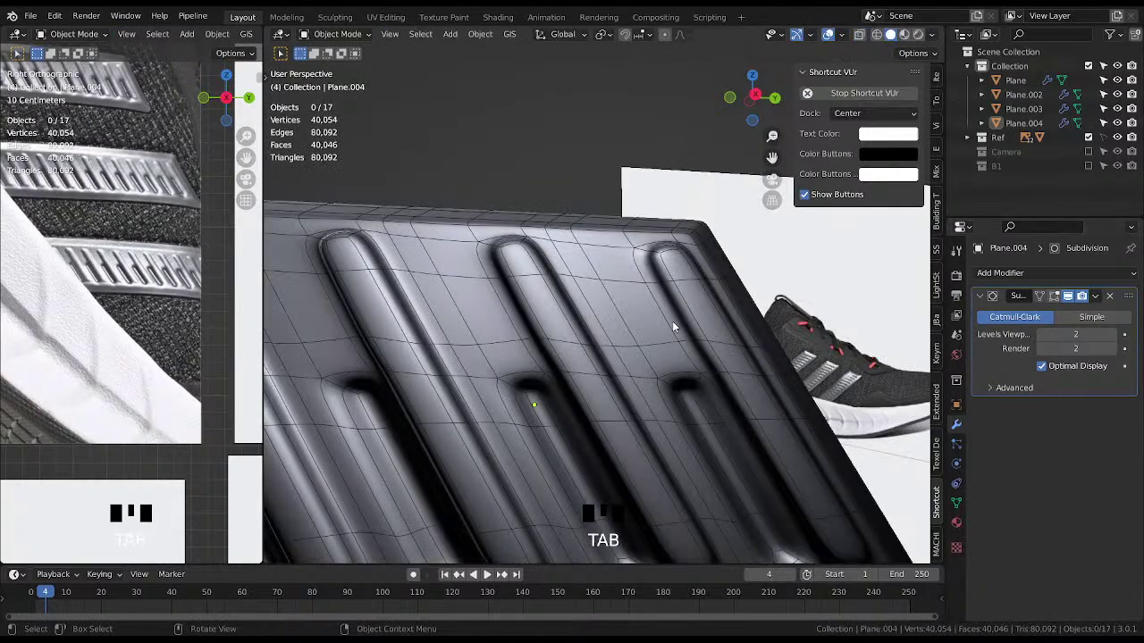
Select three supporting edges near the groove tips and edge-slide them to crisp the ends.
{"action": "key", "text": "Tab"}
{"action": "left_click", "coordinate": [1049, 297]}
{"action": "left_click", "coordinate": [1037, 299]}
{"action": "left_click", "coordinate": [1058, 300]}
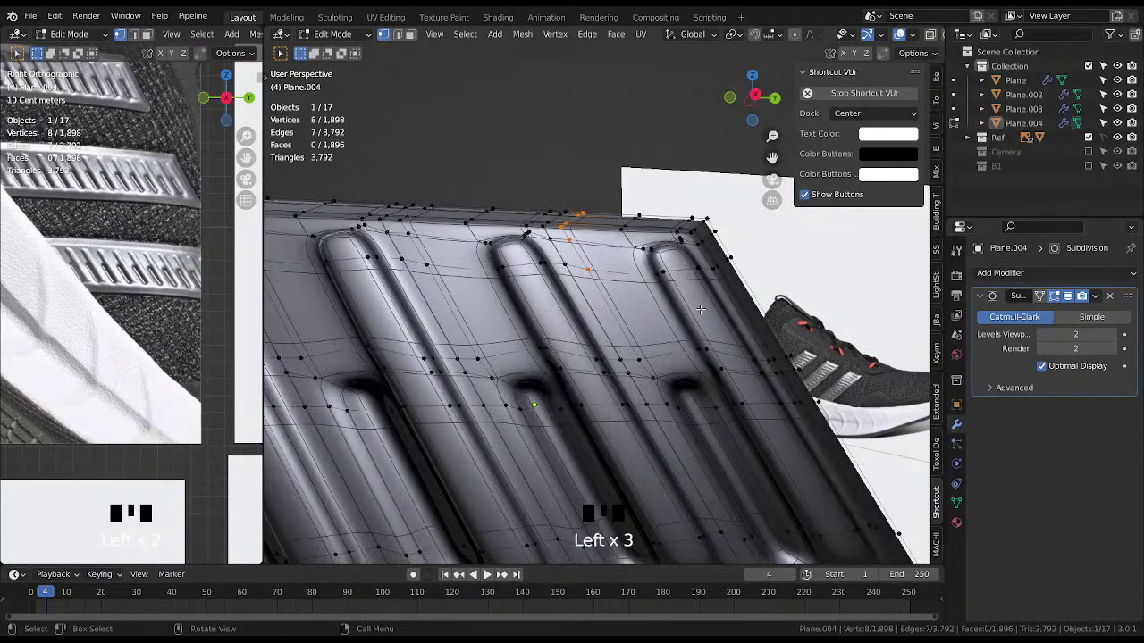
{"action": "key", "text": "shift+alt+z"}
{"action": "middle_click", "coordinate": [667, 300]}
{"action": "key", "text": "g"}
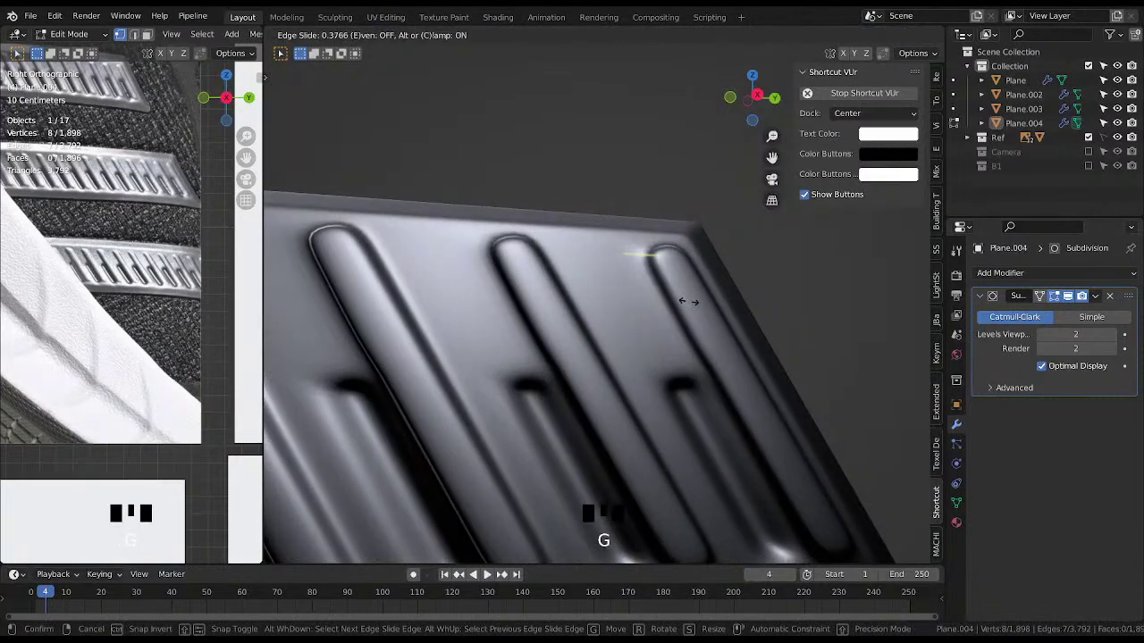
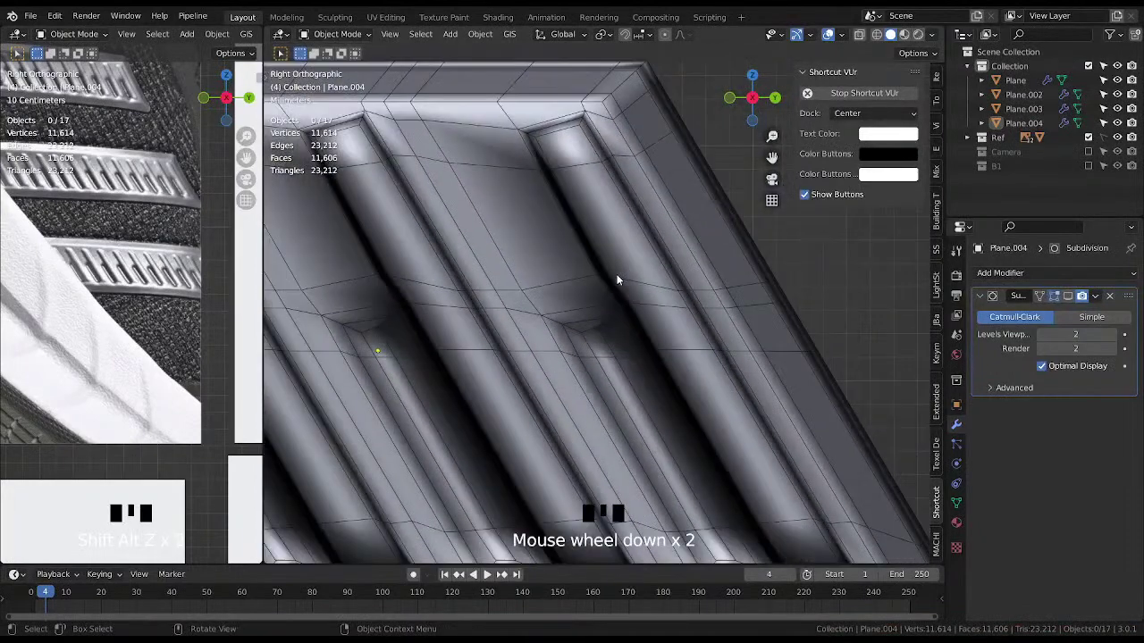
Select the edge loop crossing the grooves in edge mode.
{"action": "key", "text": "Tab"}
{"action": "key", "text": "Tab"}
{"action": "left_click", "coordinate": [643, 282]}
{"action": "scroll", "scroll_direction": "down", "scroll_amount": 3}
{"action": "middle_click", "coordinate": [597, 333]}
{"action": "scroll", "scroll_direction": "up", "scroll_amount": 3}
Edge-slide that loop around the grooves' rounded ends, confirm, and slide a border edge.
{"action": "key", "text": "g"}
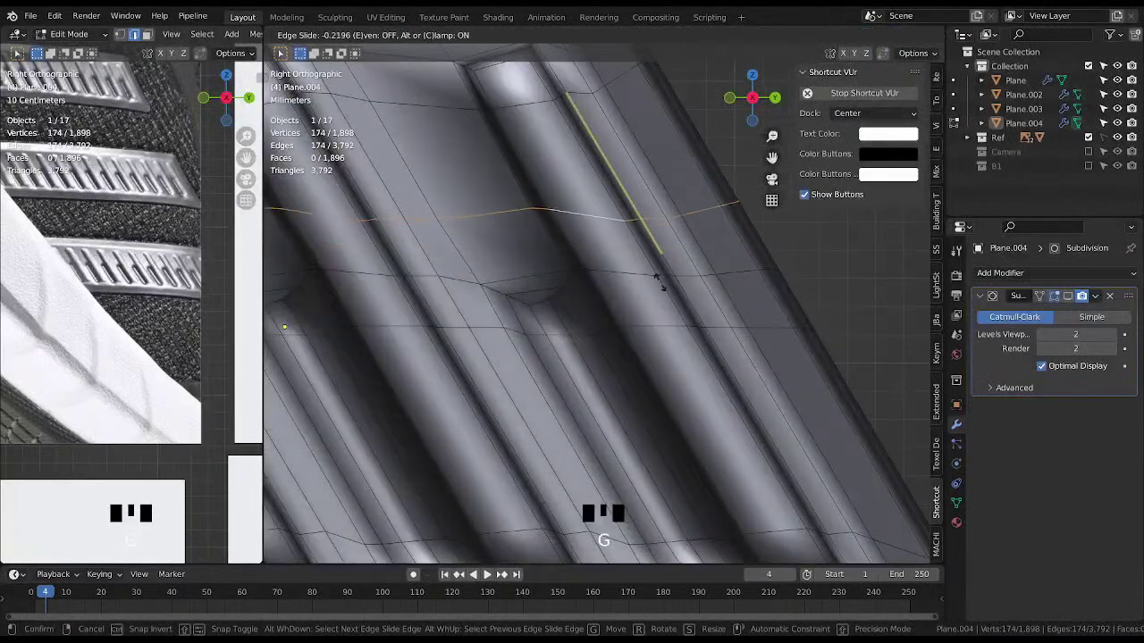
{"action": "key", "text": "g"}
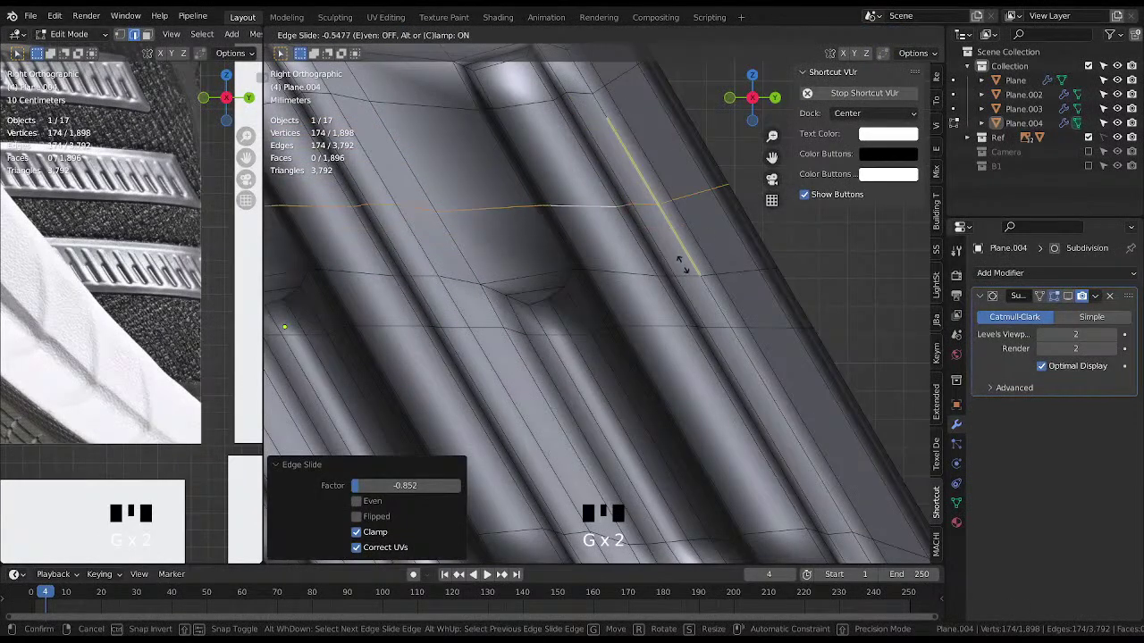
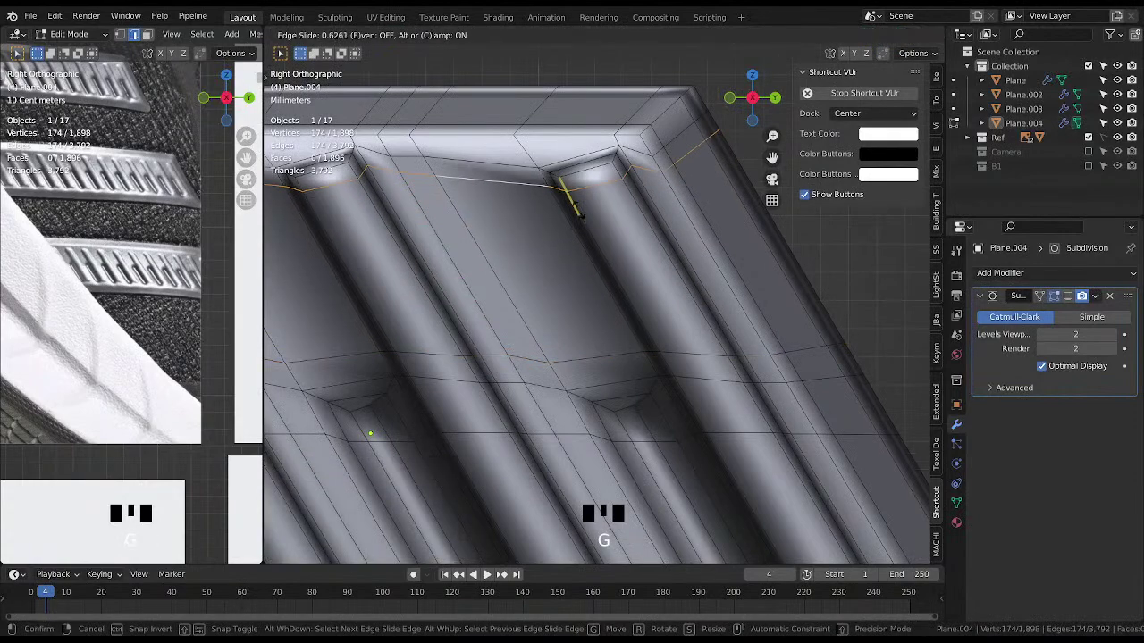
{"action": "key", "text": "g"}
{"action": "key", "text": "g"}
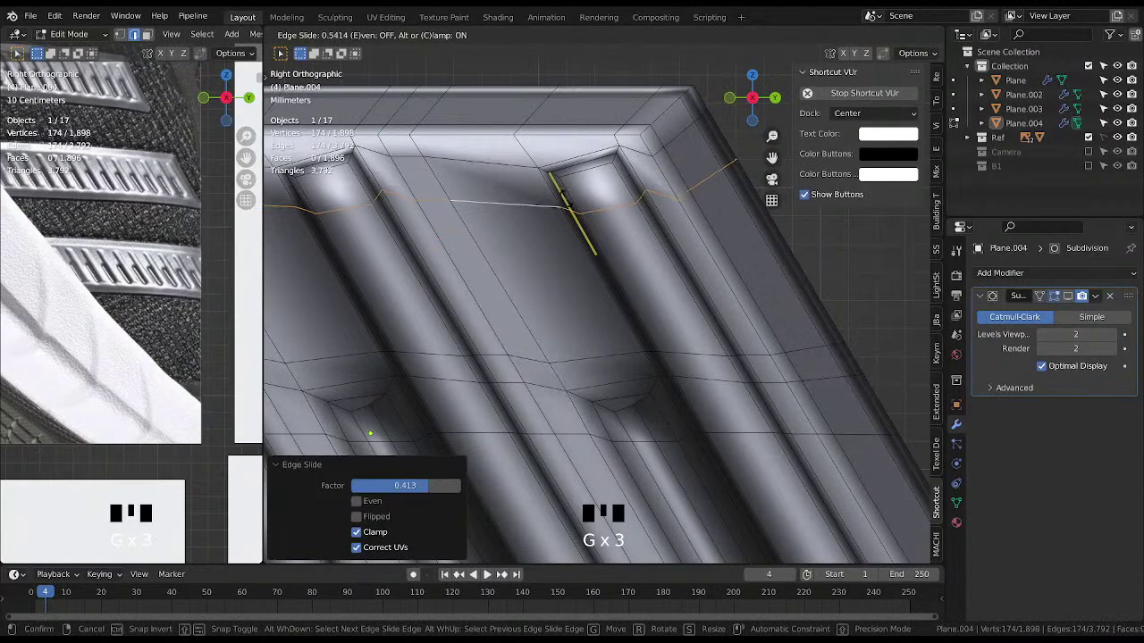
{"action": "left_click", "coordinate": [938, 293]}
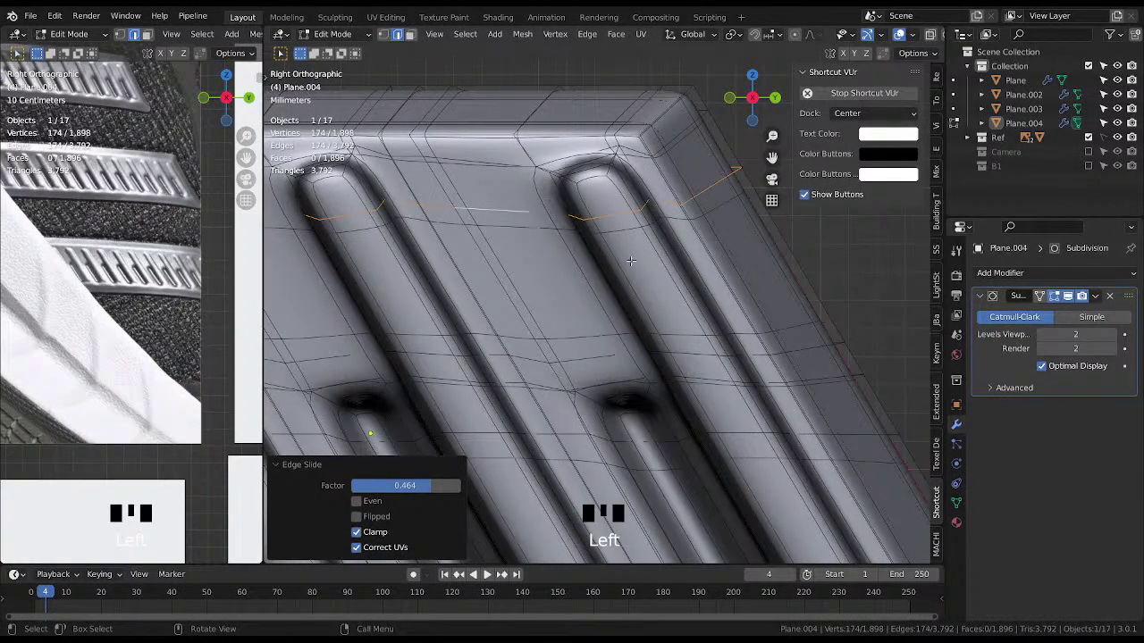
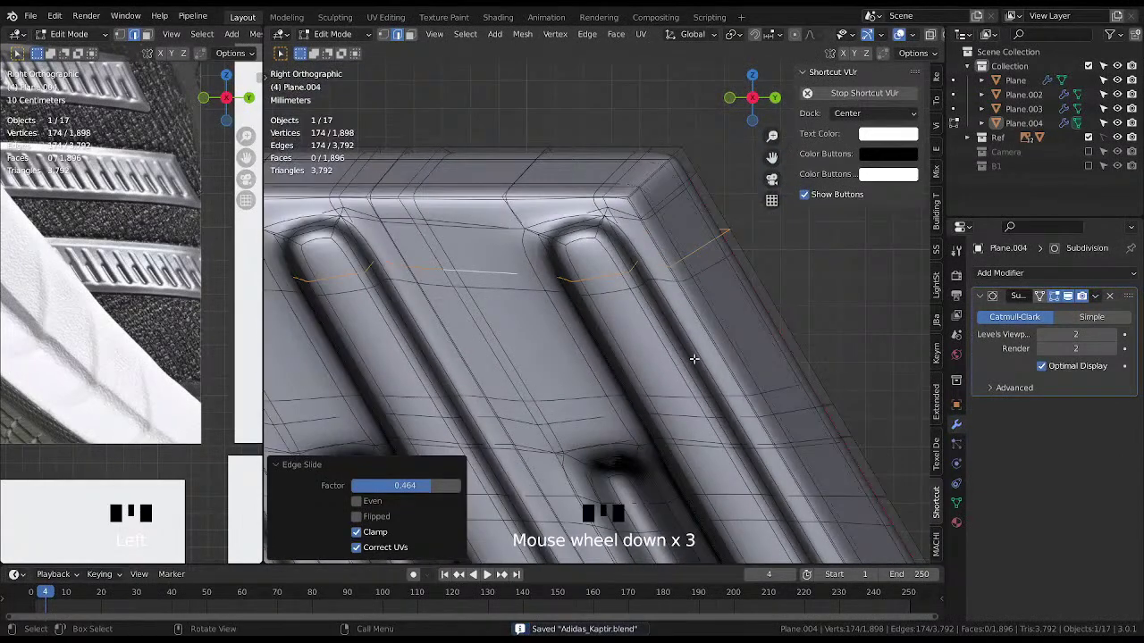
{"action": "key", "text": "g"}
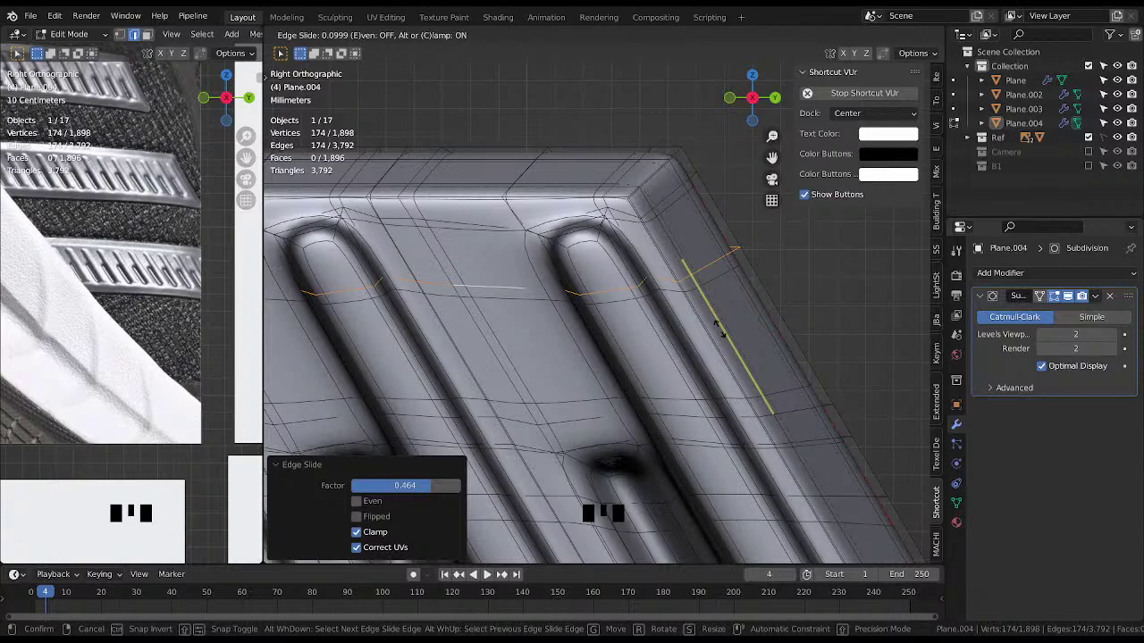
Extrude the 18 top-border faces and shrink/fatten them outward into a raised ledge.
{"action": "left_click_drag", "start_coordinate": [657, 320], "coordinate": [732, 252]}
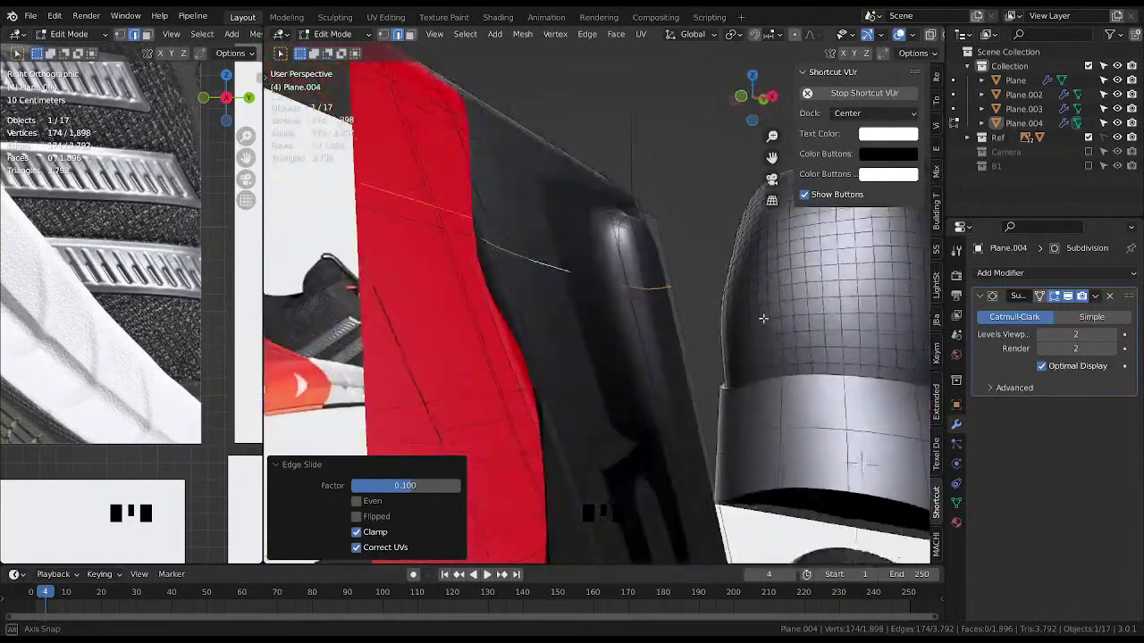
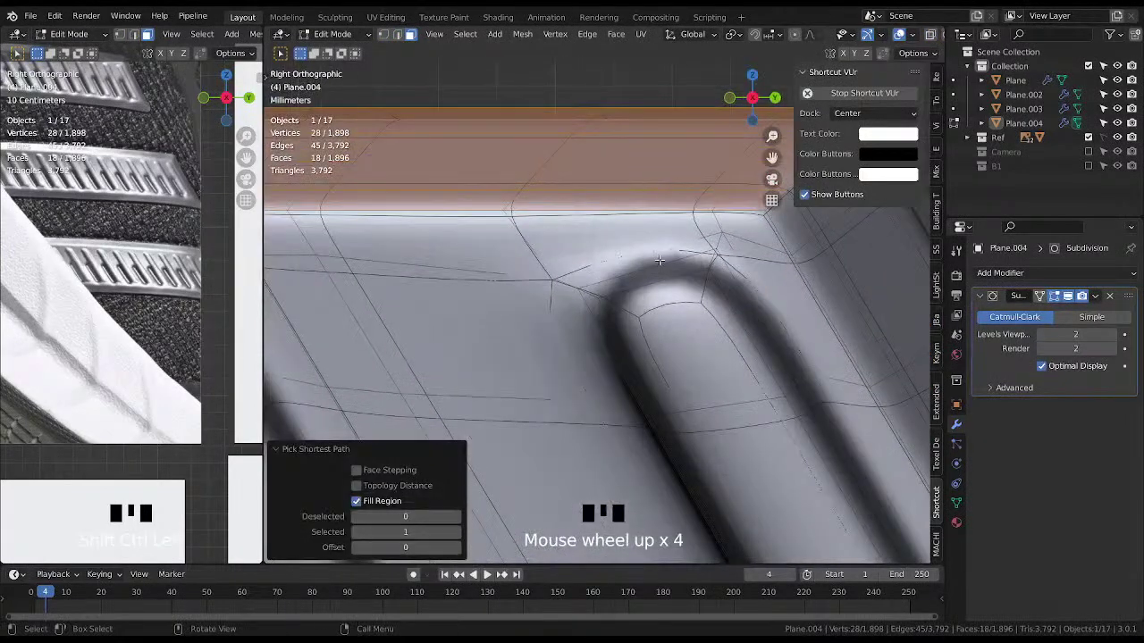
{"action": "key", "text": "e"}
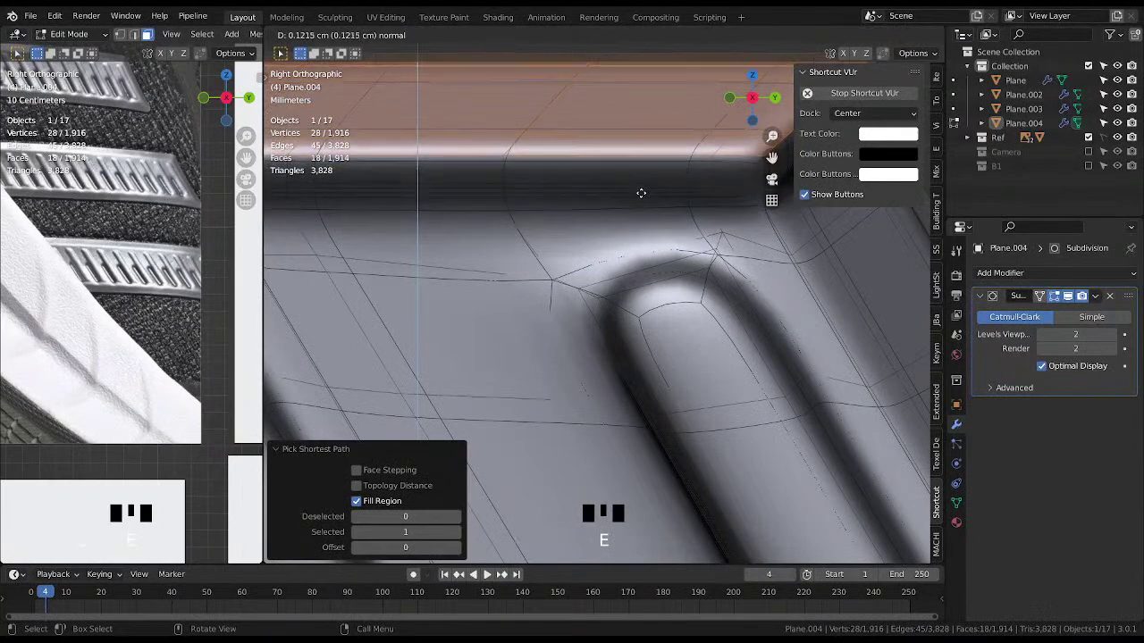
{"action": "key", "text": "alt+s"}
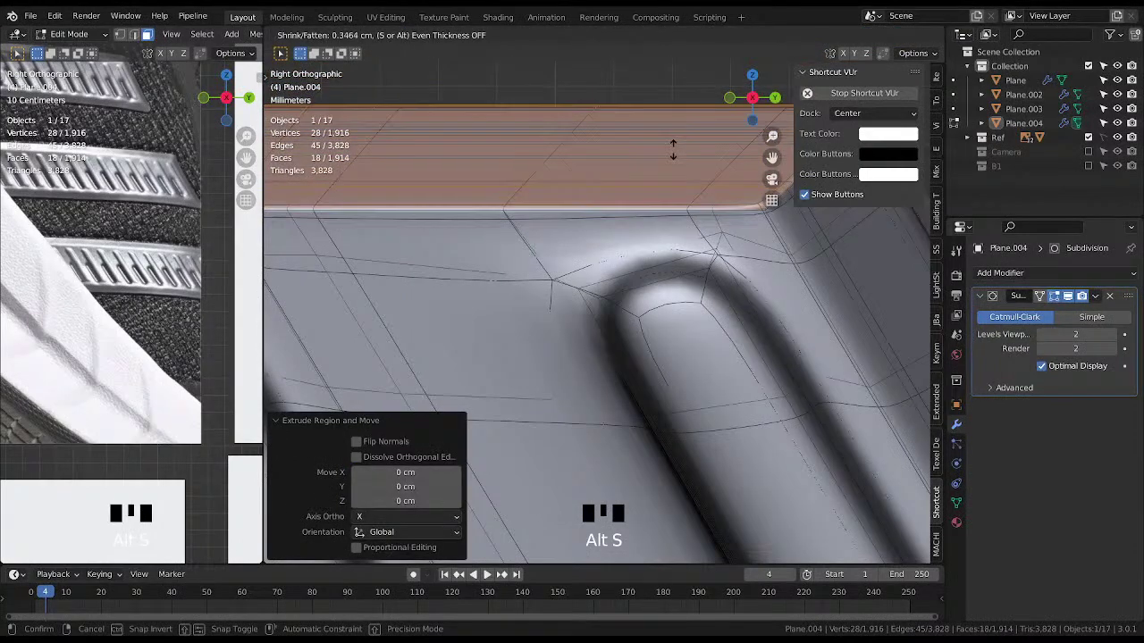
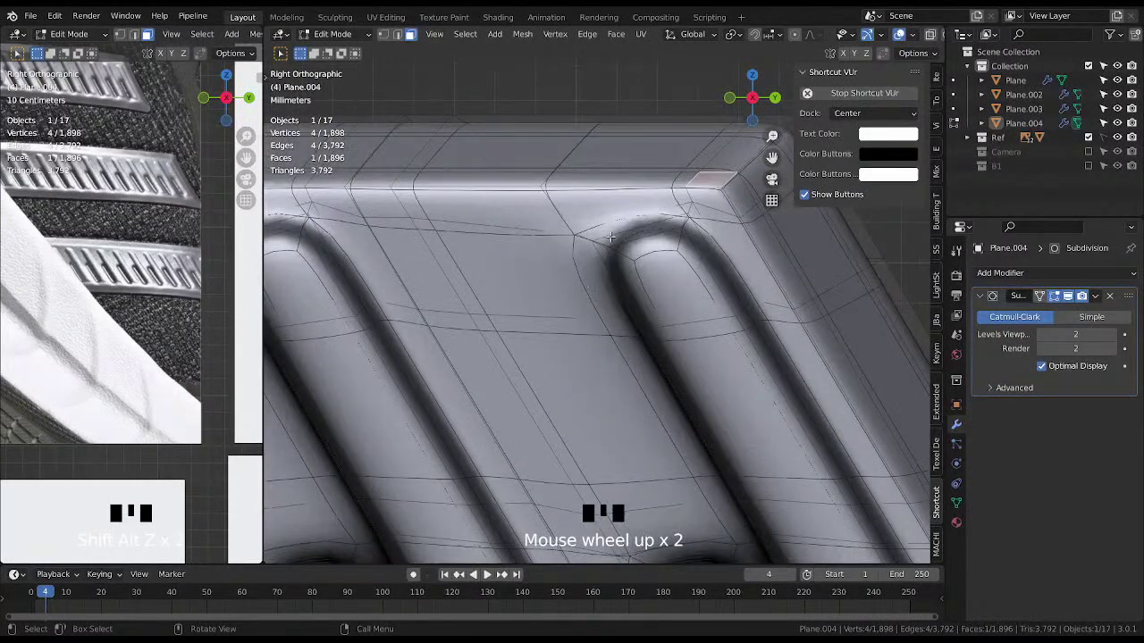
Knife-cut an extra edge across the stripe's rounded end near the ledge corner.
{"action": "key", "text": "k"}
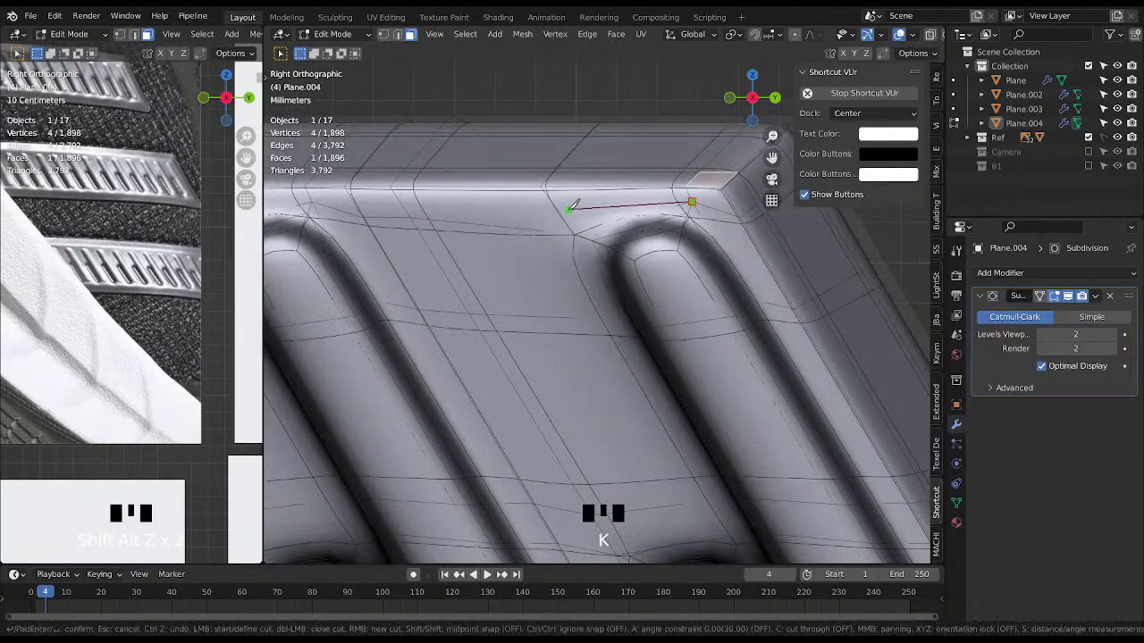
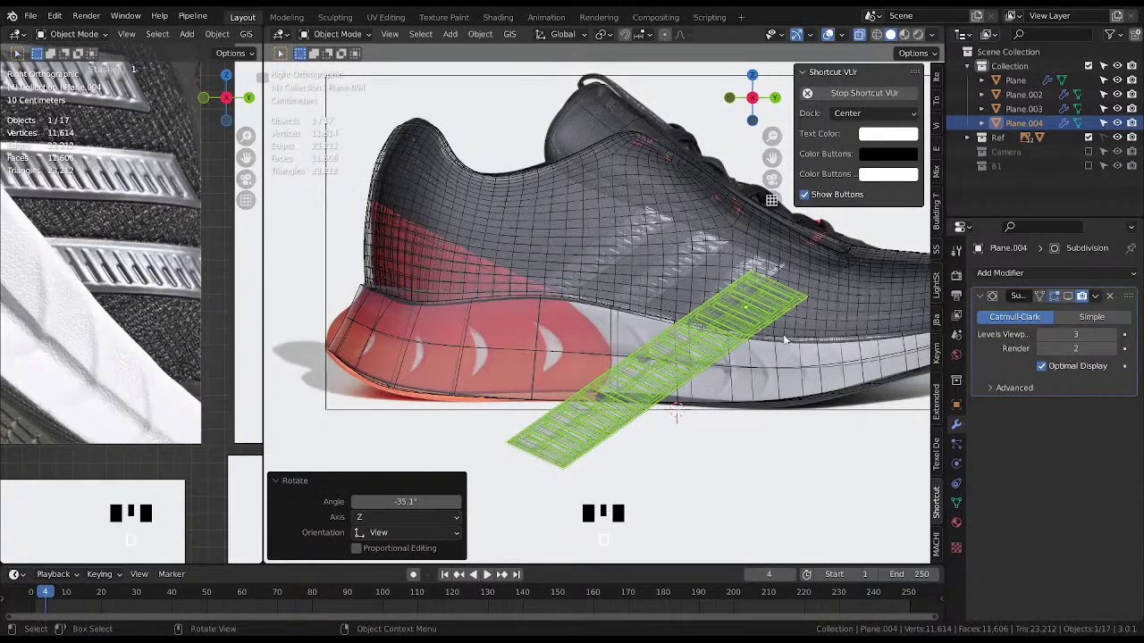
Move and scale the grooved band diagonally onto the sneaker's side panel.
{"action": "key", "text": "s"}
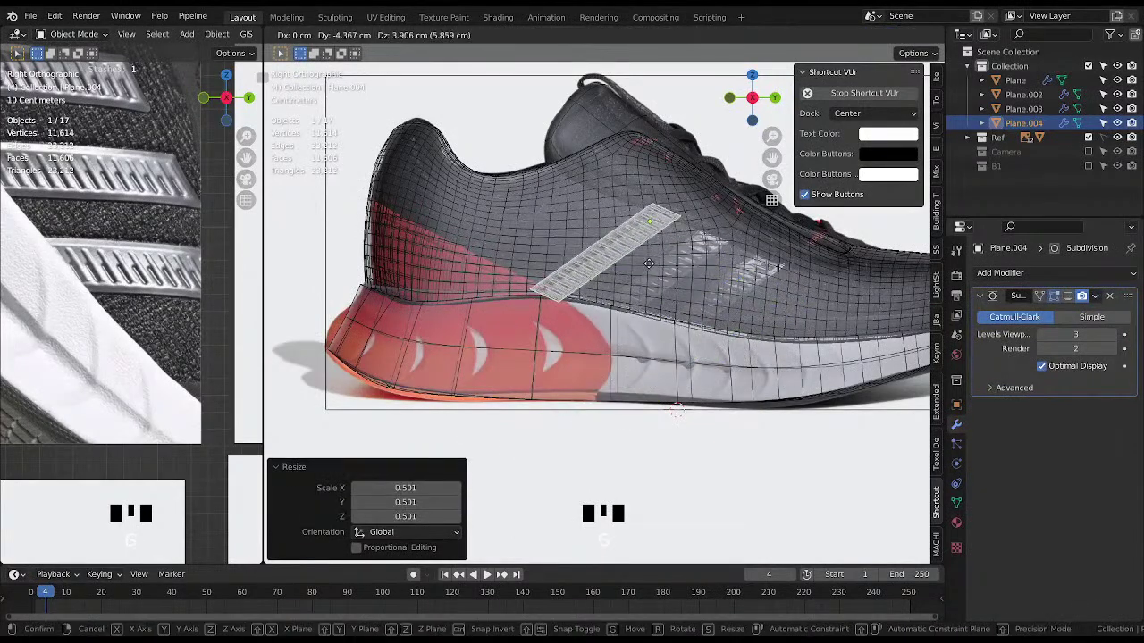
{"action": "key", "text": "s"}
{"action": "key", "text": "g"}
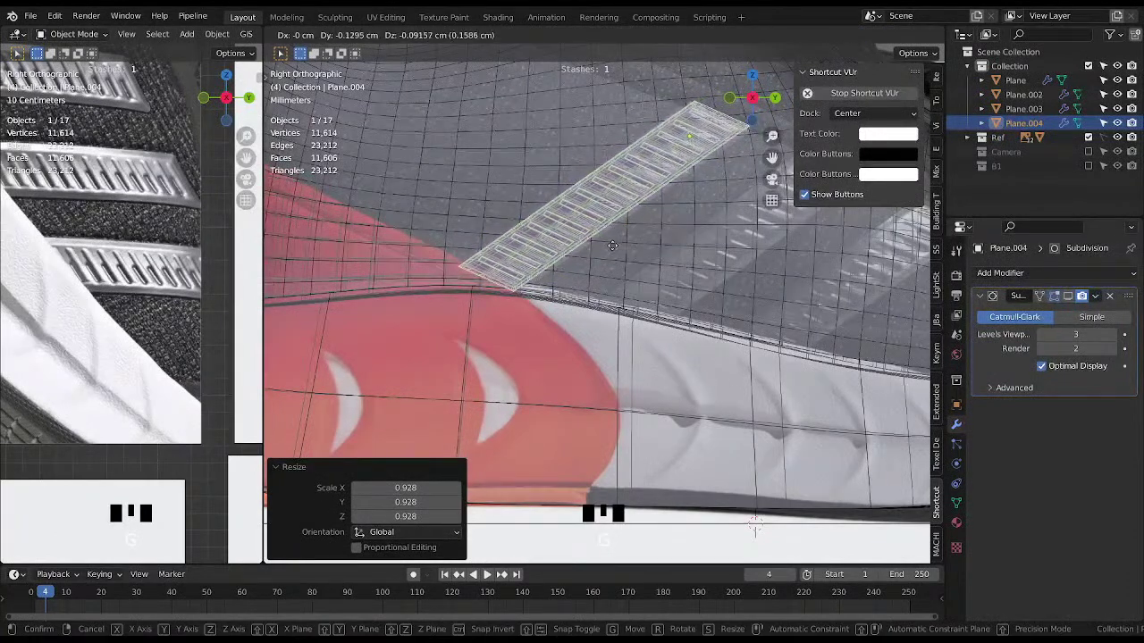
{"action": "key", "text": "s"}
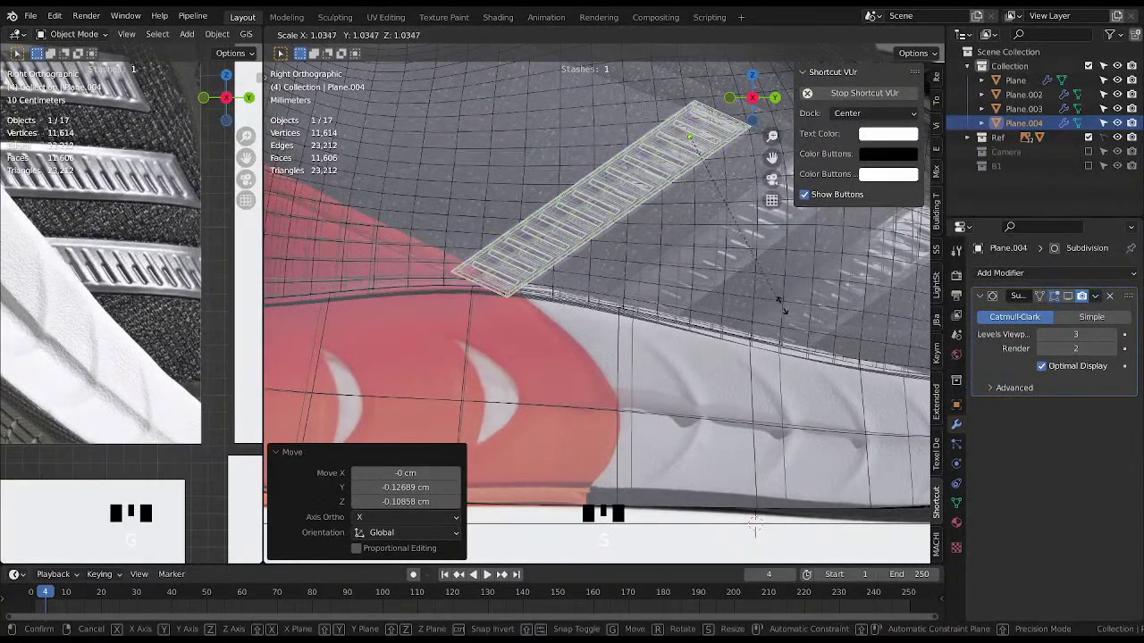
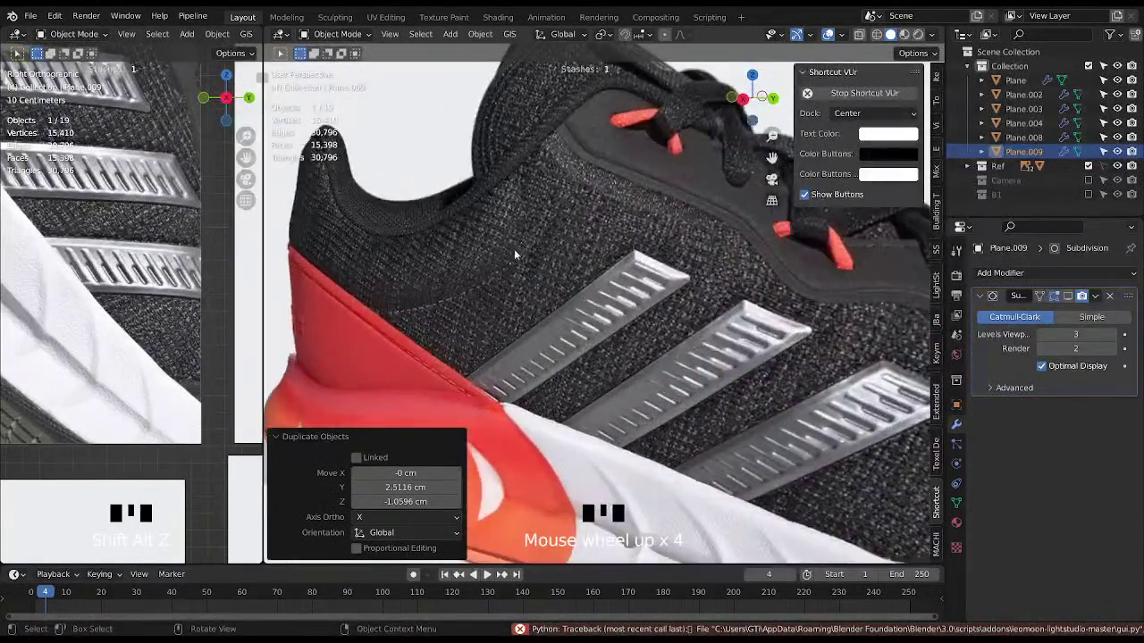
Reframe on the sneaker, select the shoe upper mesh and toggle its X-ray/overlay display.
{"action": "scroll", "scroll_direction": "down", "scroll_amount": 3}
{"action": "middle_click", "coordinate": [445, 332]}
{"action": "left_click_drag", "start_coordinate": [560, 343], "coordinate": [573, 331]}
{"action": "scroll", "scroll_direction": "up", "scroll_amount": 3}
{"action": "left_click", "coordinate": [544, 296]}
{"action": "scroll", "scroll_direction": "up", "scroll_amount": 3}
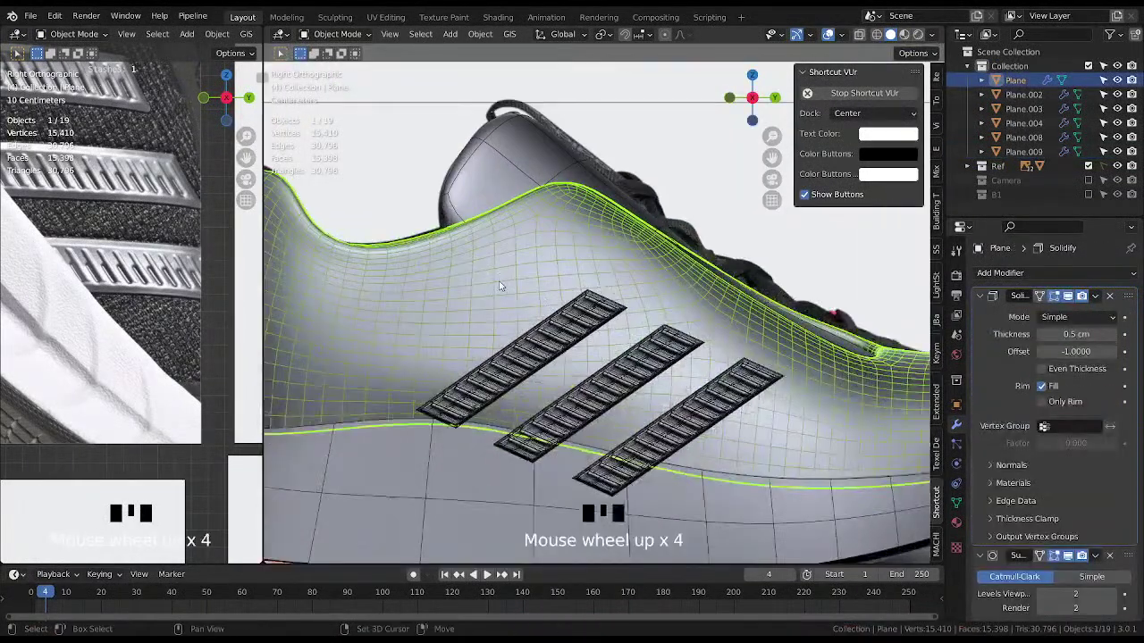
{"action": "key", "text": "shift+alt+z"}
{"action": "middle_click", "coordinate": [535, 282]}
{"action": "left_click", "coordinate": [548, 275]}
{"action": "key", "text": "shift+alt+z"}
{"action": "left_click", "coordinate": [1074, 560]}
{"action": "key", "text": "alt+x"}
Orbit to the heel, repeatedly toggling X-ray to compare the stripes against the upper.
{"action": "left_click_drag", "start_coordinate": [566, 304], "coordinate": [535, 274]}
{"action": "scroll", "scroll_direction": "up", "scroll_amount": 3}
{"action": "left_click_drag", "start_coordinate": [539, 281], "coordinate": [591, 270]}
{"action": "key", "text": "alt+x"}
{"action": "key", "text": "alt+x"}
{"action": "left_click", "coordinate": [884, 38]}
{"action": "key", "text": "alt+x"}
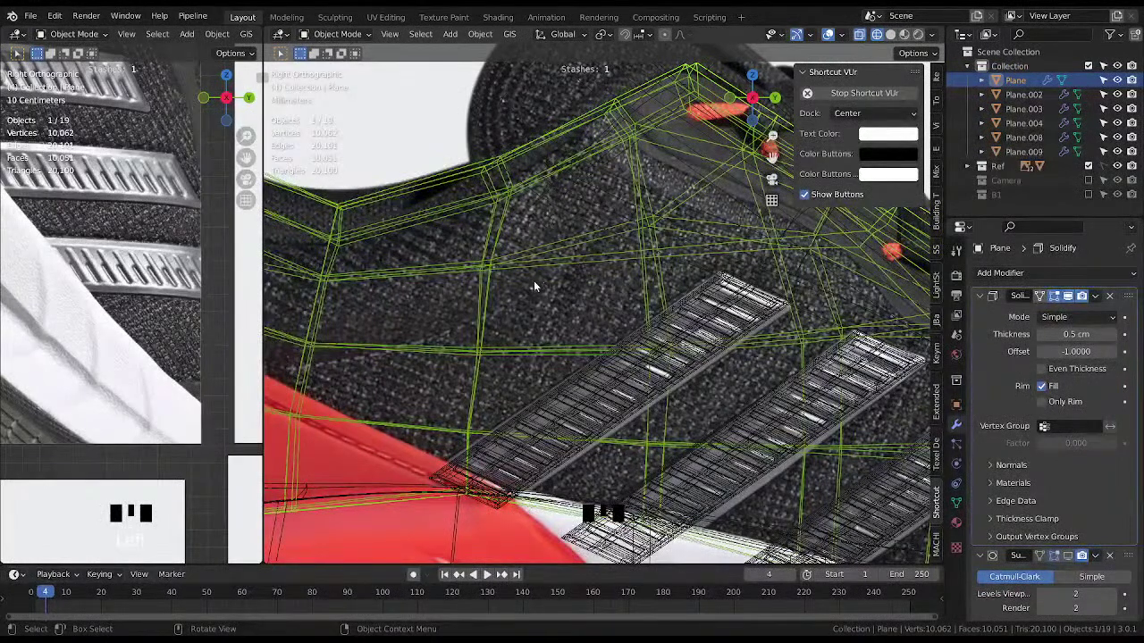
{"action": "key", "text": "alt+x"}
{"action": "left_click_drag", "start_coordinate": [549, 307], "coordinate": [580, 269]}
{"action": "key", "text": "alt+x"}
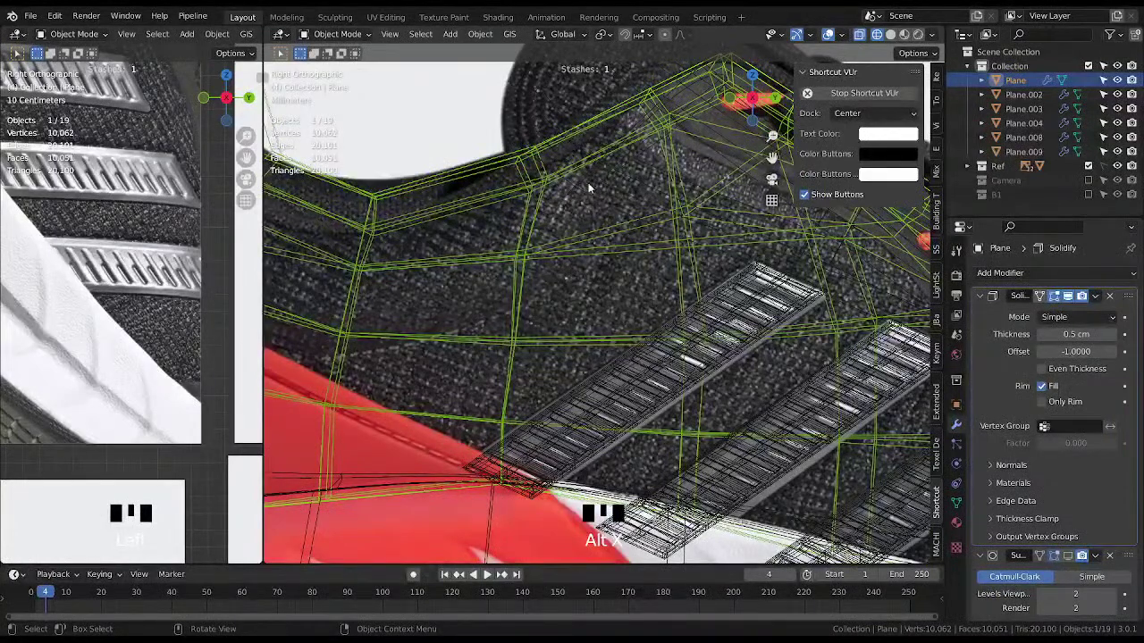
{"action": "key", "text": "alt+x"}
{"action": "key", "text": "alt+x"}
{"action": "key", "text": "alt+x"}
{"action": "key", "text": "alt+x"}
Frame the whole heel, enter edit mode on the upper and place a new edge loop near the heel.
{"action": "left_click_drag", "start_coordinate": [574, 216], "coordinate": [612, 213]}
{"action": "scroll", "scroll_direction": "down", "scroll_amount": 3}
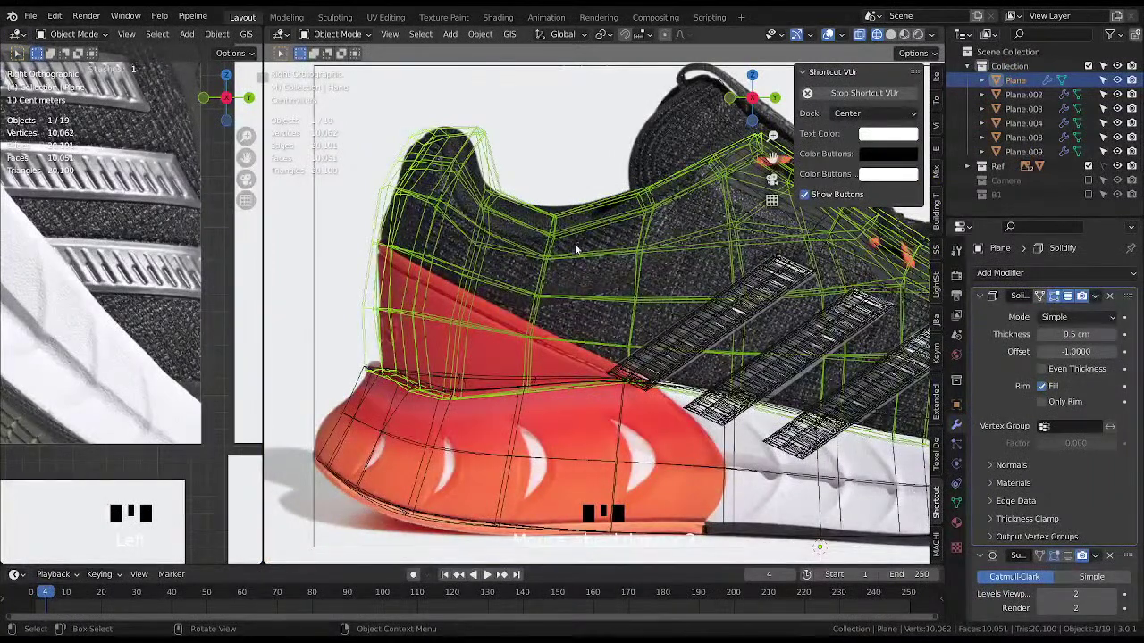
{"action": "key", "text": "alt+x"}
{"action": "key", "text": "alt+x"}
{"action": "key", "text": "alt+x"}
{"action": "key", "text": "Tab"}
{"action": "left_click", "coordinate": [442, 277]}
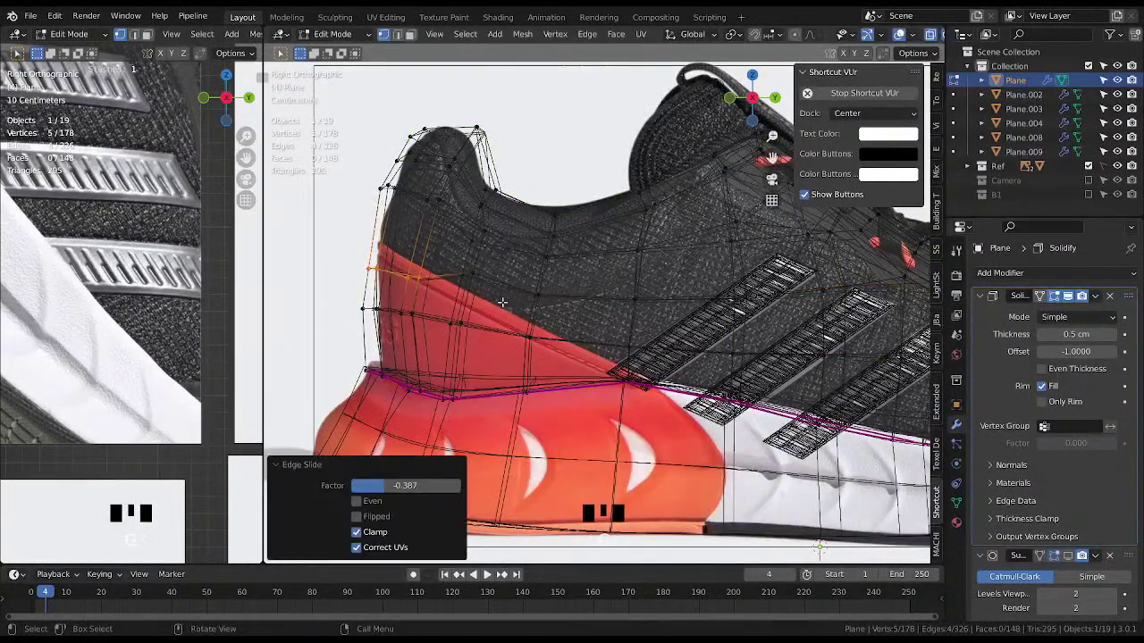
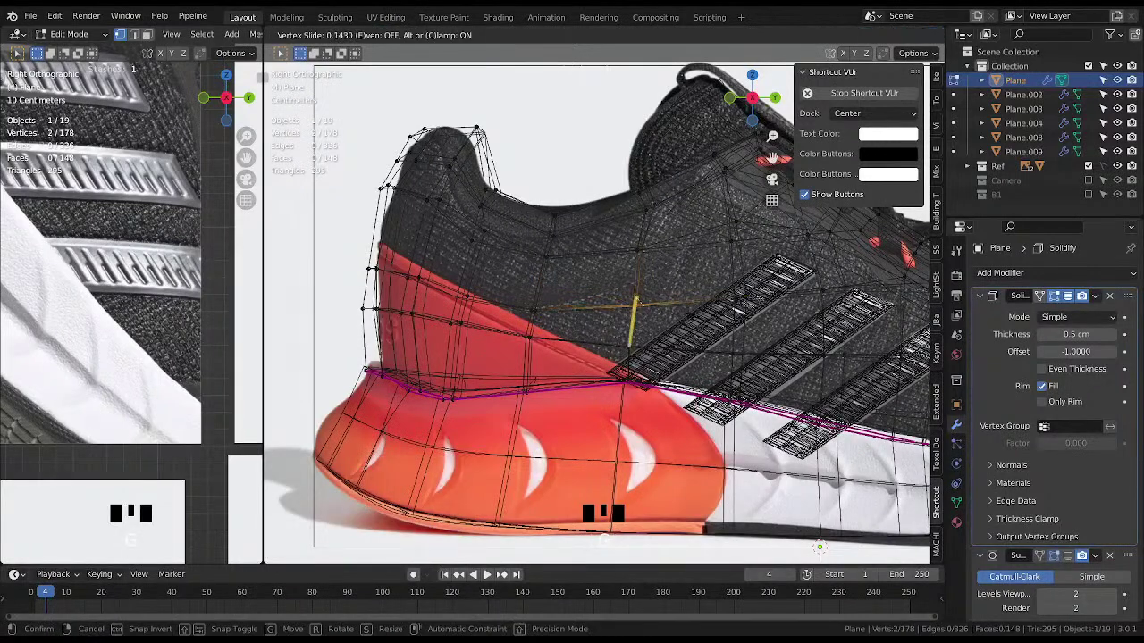
Slide two connected heel vertices of the upper along their edges into place.
{"action": "key", "text": "g"}
{"action": "left_click", "coordinate": [677, 267]}
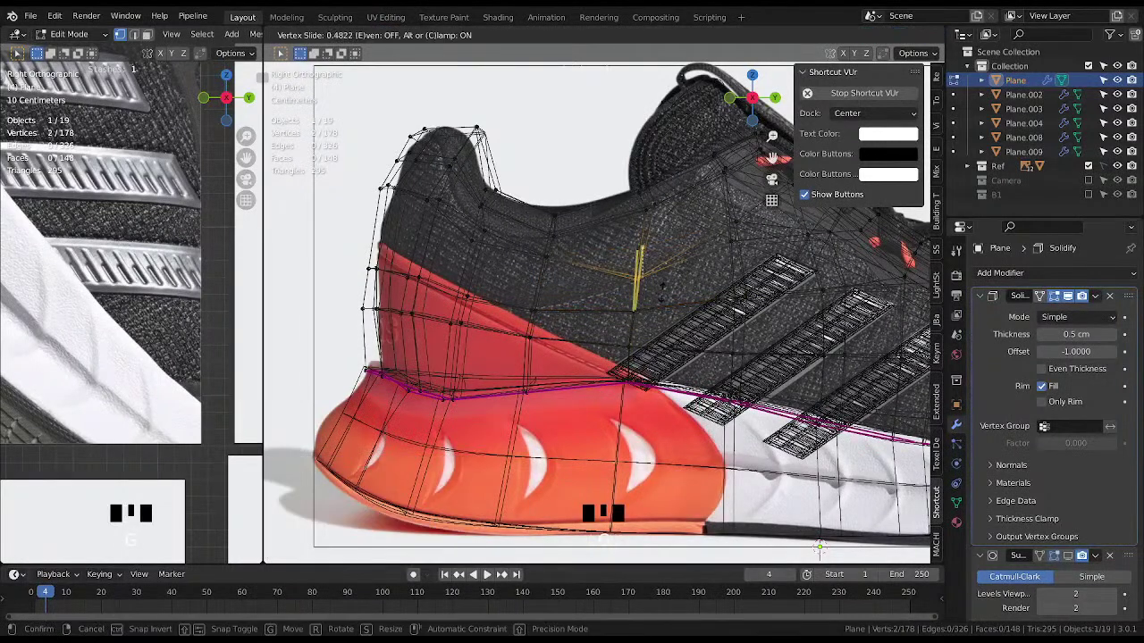
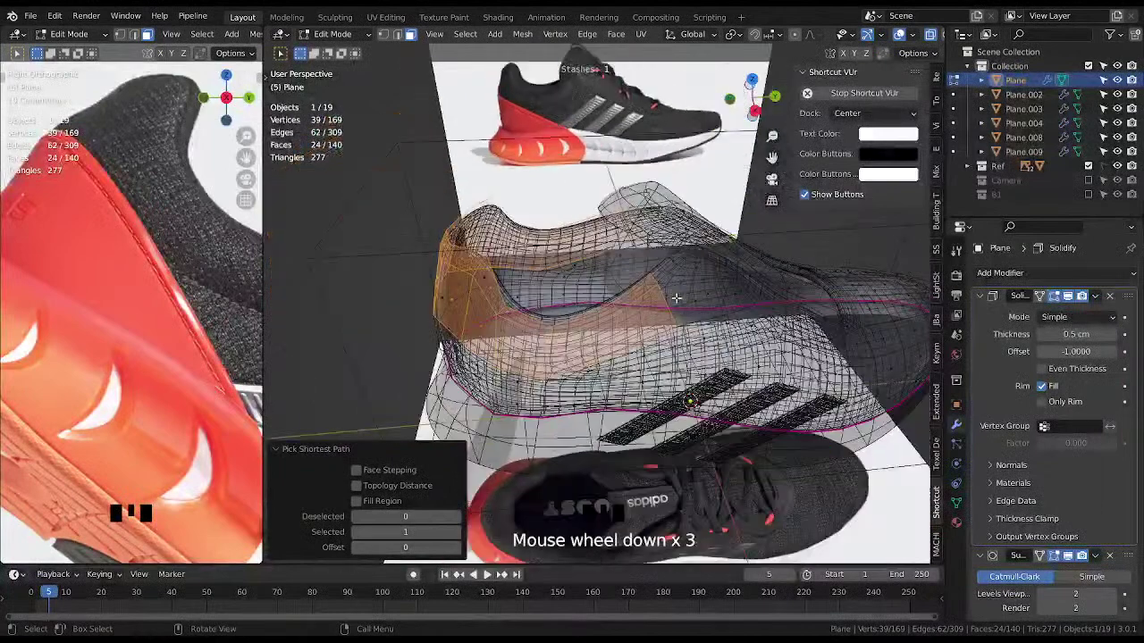
Inset the 12-face heel collar band into a stepped panel and confirm.
{"action": "key", "text": "Tab"}
{"action": "left_click_drag", "start_coordinate": [1068, 316], "coordinate": [1060, 360]}
{"action": "left_click", "coordinate": [1074, 562]}
{"action": "left_click_drag", "start_coordinate": [659, 380], "coordinate": [823, 379]}
Push the heel collar band outward slightly with shrink/fatten and return to Object Mode.
{"action": "key", "text": "Tab"}
{"action": "key", "text": "Tab"}
{"action": "left_click_drag", "start_coordinate": [695, 332], "coordinate": [770, 309]}
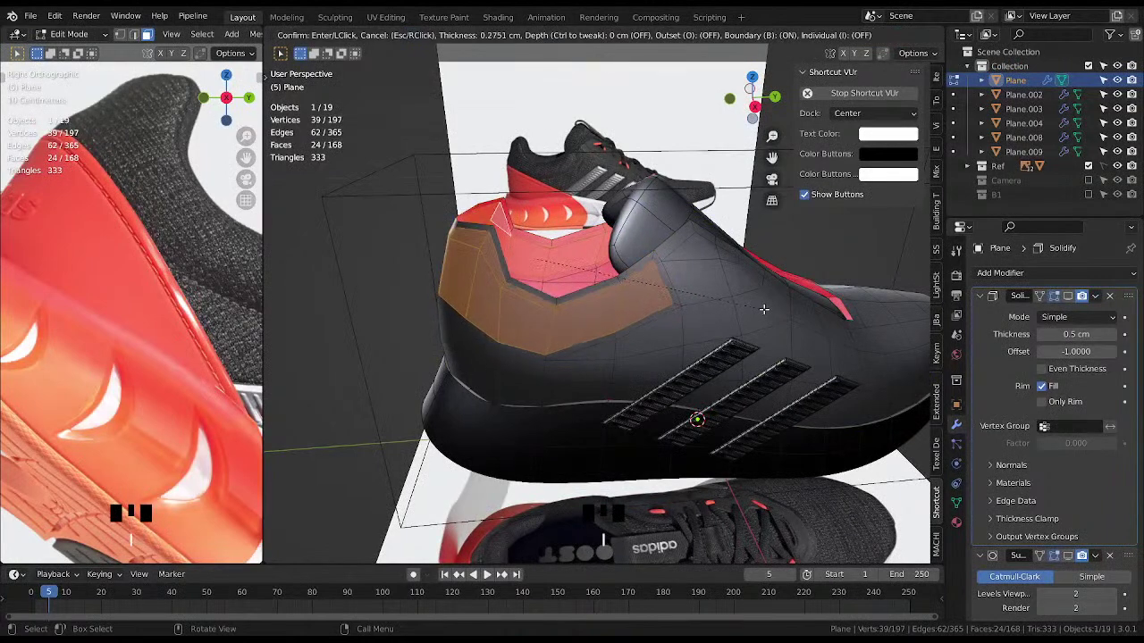
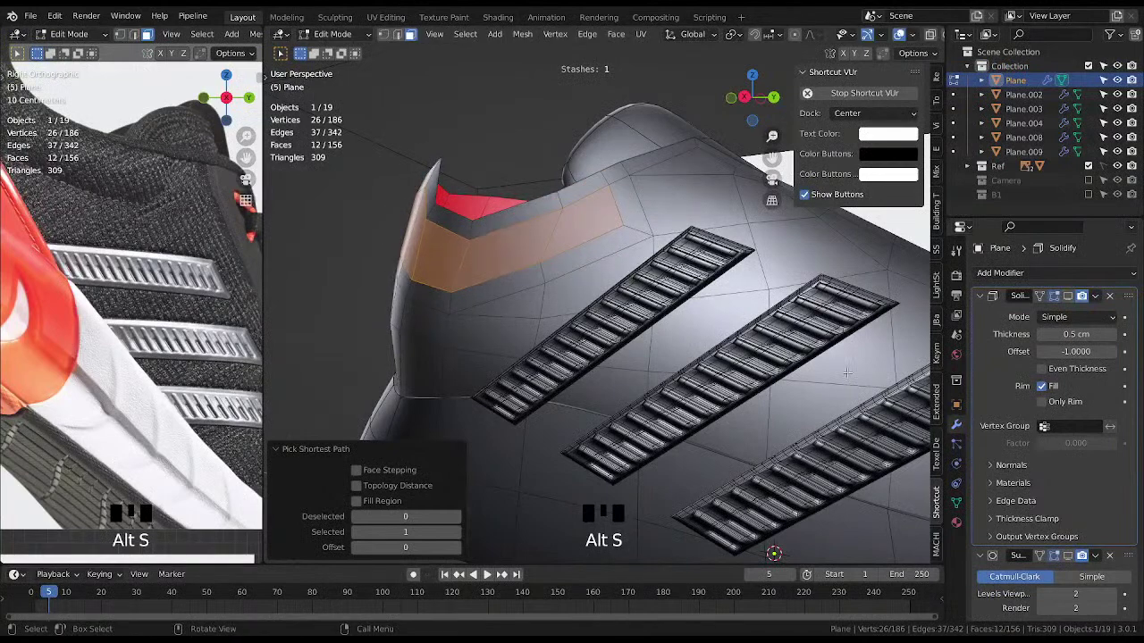
{"action": "left_click", "coordinate": [1076, 299]}
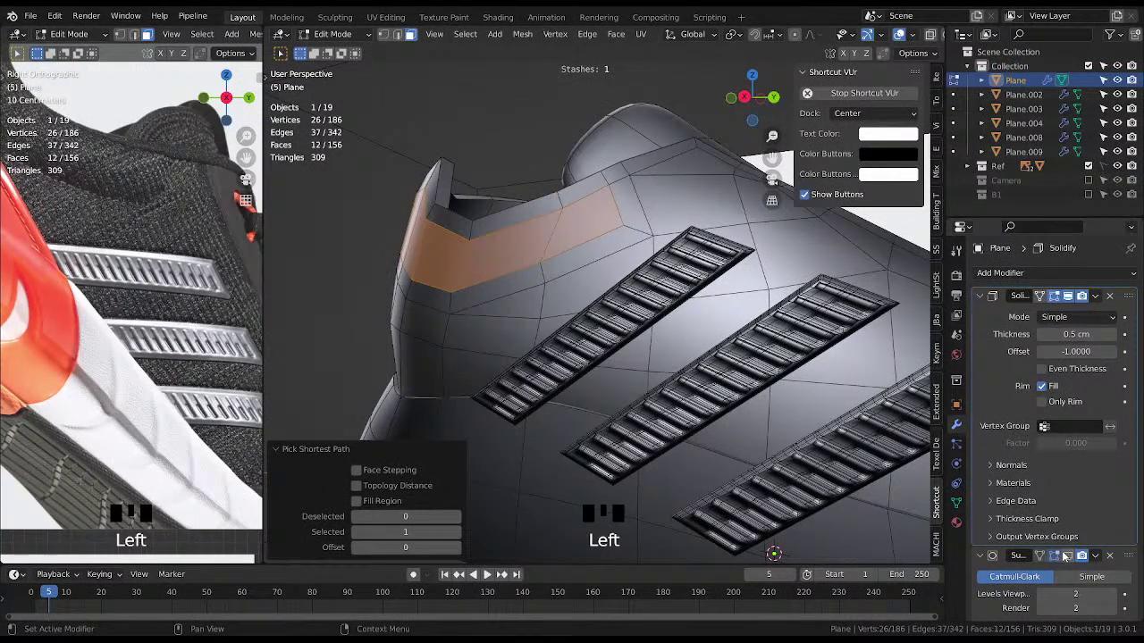
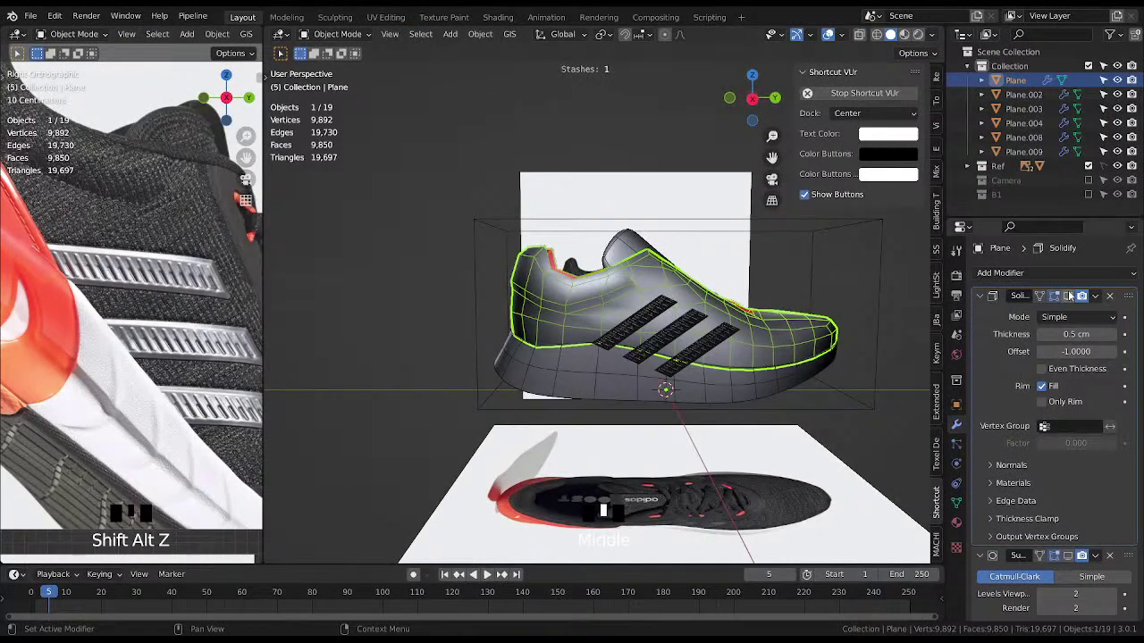
Show the upper's modifiers in the viewport with overlays toggled and save the file.
{"action": "left_click", "coordinate": [1073, 295]}
{"action": "left_click_drag", "start_coordinate": [737, 391], "coordinate": [1076, 558]}
{"action": "left_click", "coordinate": [1076, 558]}
{"action": "left_click_drag", "start_coordinate": [652, 404], "coordinate": [640, 375]}
{"action": "key", "text": "shift+alt+z"}
{"action": "middle_click", "coordinate": [669, 378]}
{"action": "key", "text": "ctrl+s"}
Orbit and zoom around the thickened, subdivided upper to inspect the heel opening.
{"action": "scroll", "scroll_direction": "up", "scroll_amount": 3}
{"action": "left_click_drag", "start_coordinate": [724, 357], "coordinate": [751, 372]}
{"action": "scroll", "scroll_direction": "up", "scroll_amount": 3}
{"action": "left_click_drag", "start_coordinate": [718, 360], "coordinate": [590, 365]}
{"action": "key", "text": "ctrl+s"}
{"action": "left_click_drag", "start_coordinate": [468, 308], "coordinate": [619, 383]}
{"action": "scroll", "scroll_direction": "up", "scroll_amount": 3}
{"action": "left_click_drag", "start_coordinate": [637, 390], "coordinate": [647, 382]}
{"action": "scroll", "scroll_direction": "down", "scroll_amount": 3}
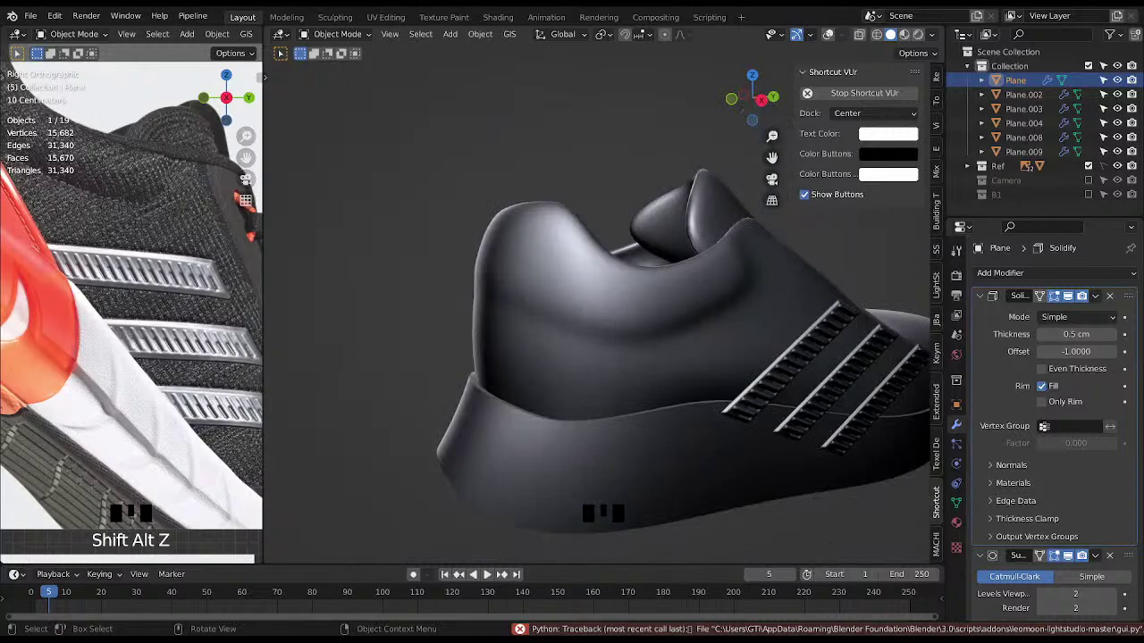
{"action": "middle_click", "coordinate": [719, 402]}
{"action": "key", "text": "shift+alt+z"}
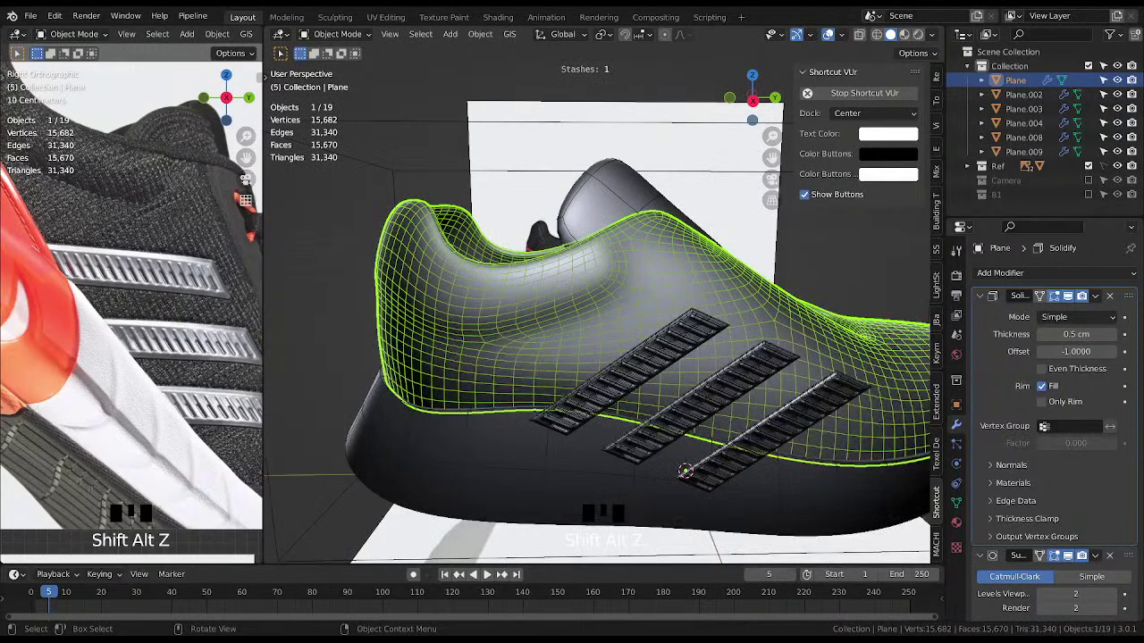
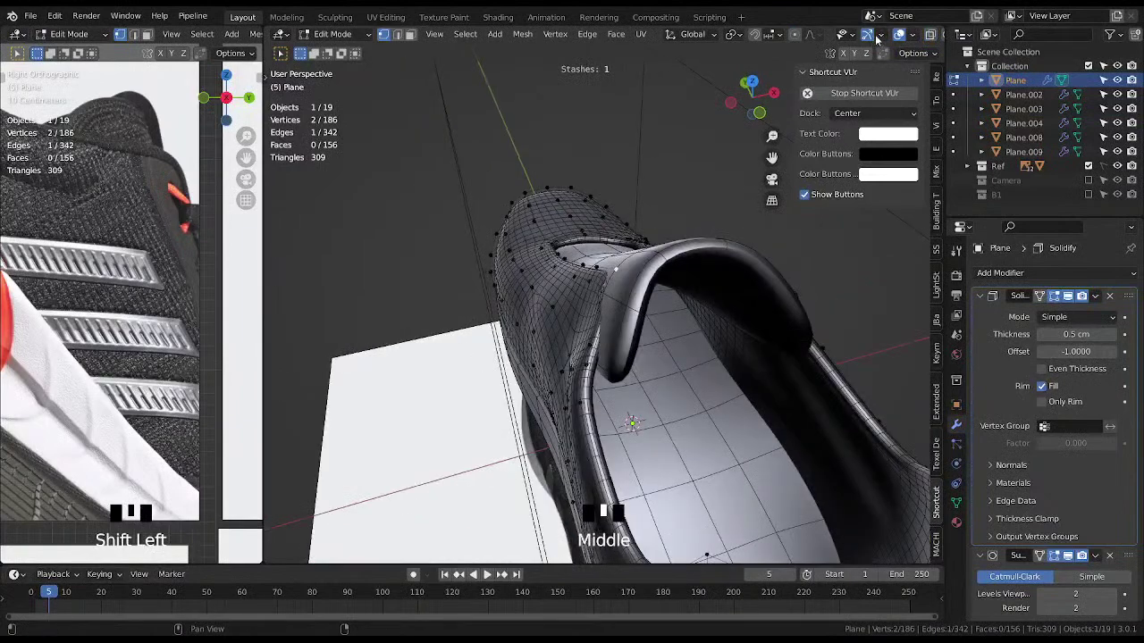
Move collar-edge vertices of the upper with proportional falloff so the surface curves smoothly.
{"action": "left_click", "coordinate": [798, 36]}
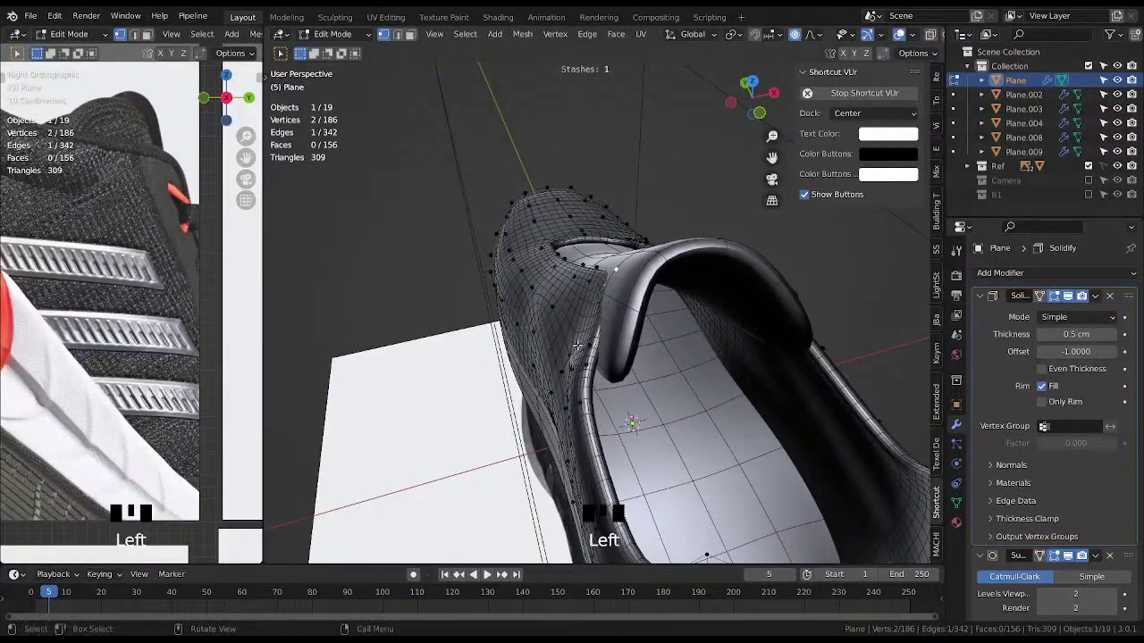
{"action": "key", "text": "g"}
{"action": "key", "text": "g"}
{"action": "key", "text": "g"}
{"action": "key", "text": "g"}
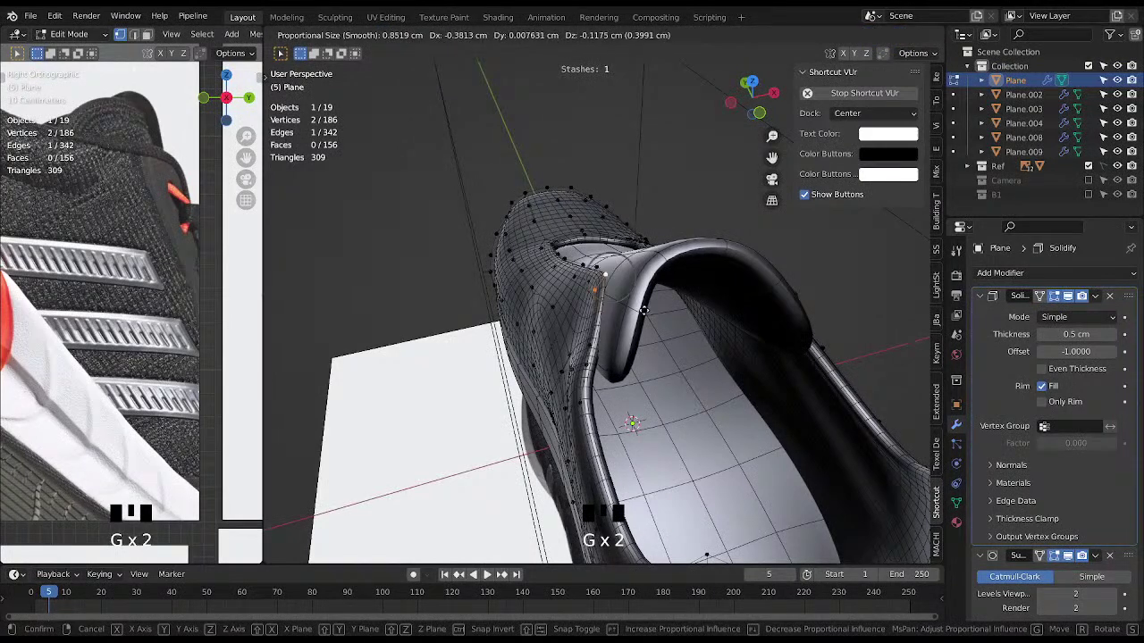
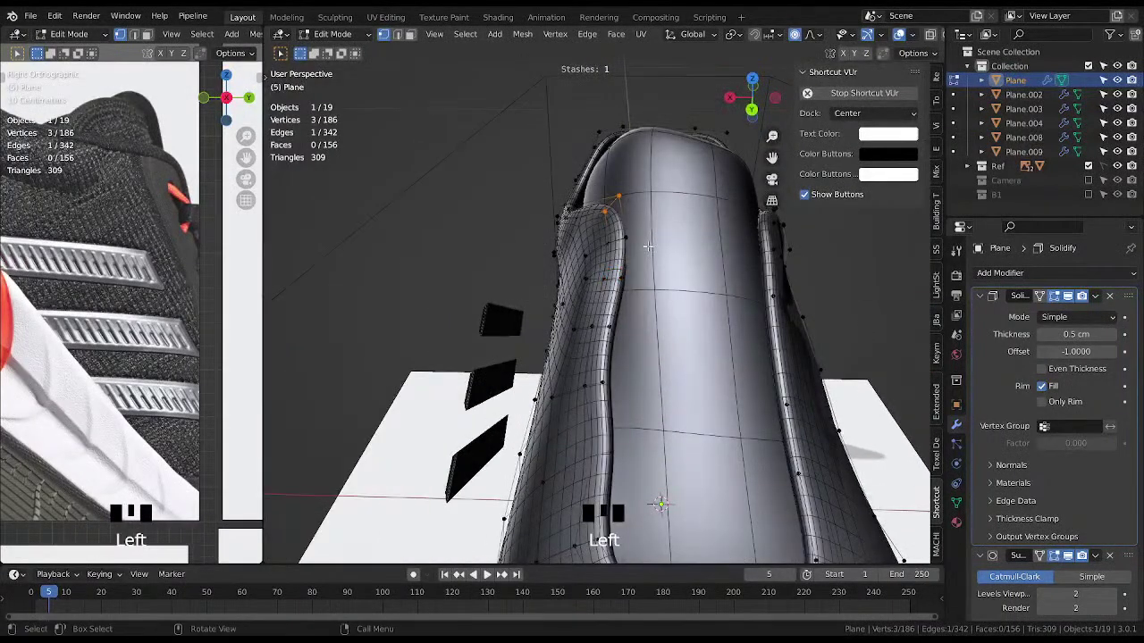
{"action": "key", "text": "g"}
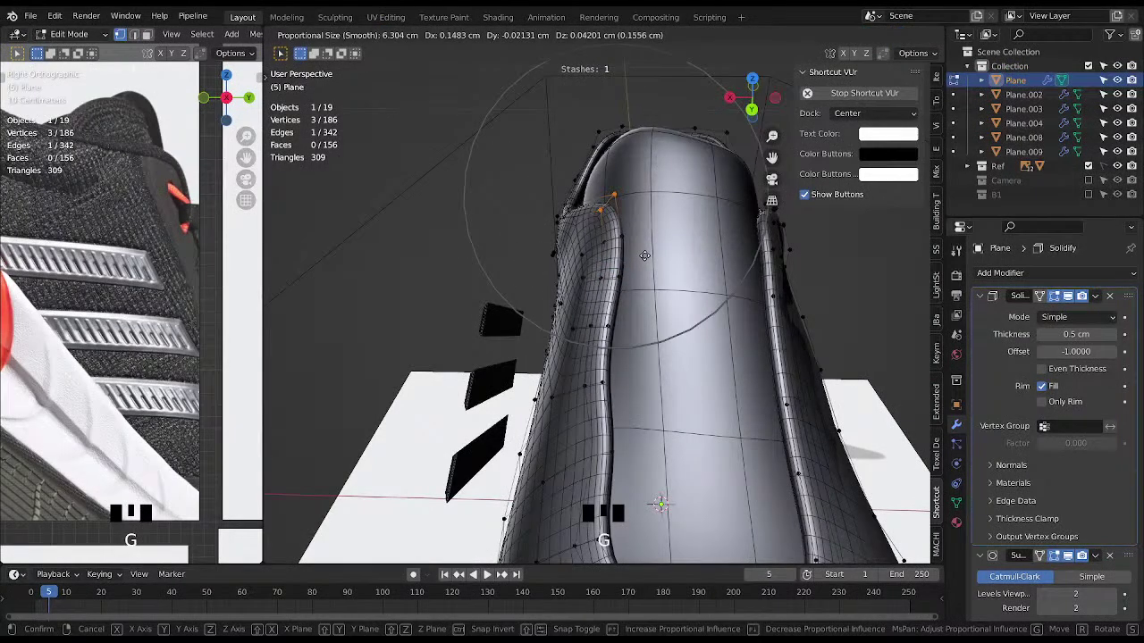
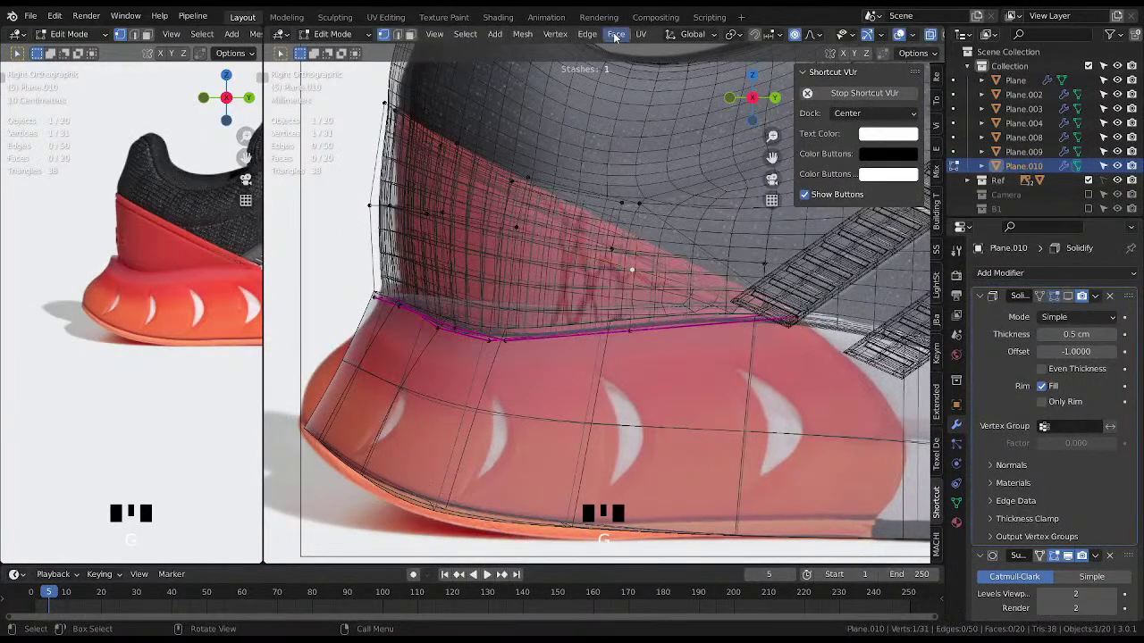
Undo the last two moves on the Plane.010 heel band's lower edge.
{"action": "key", "text": "ctrl+z"}
{"action": "key", "text": "ctrl+z"}
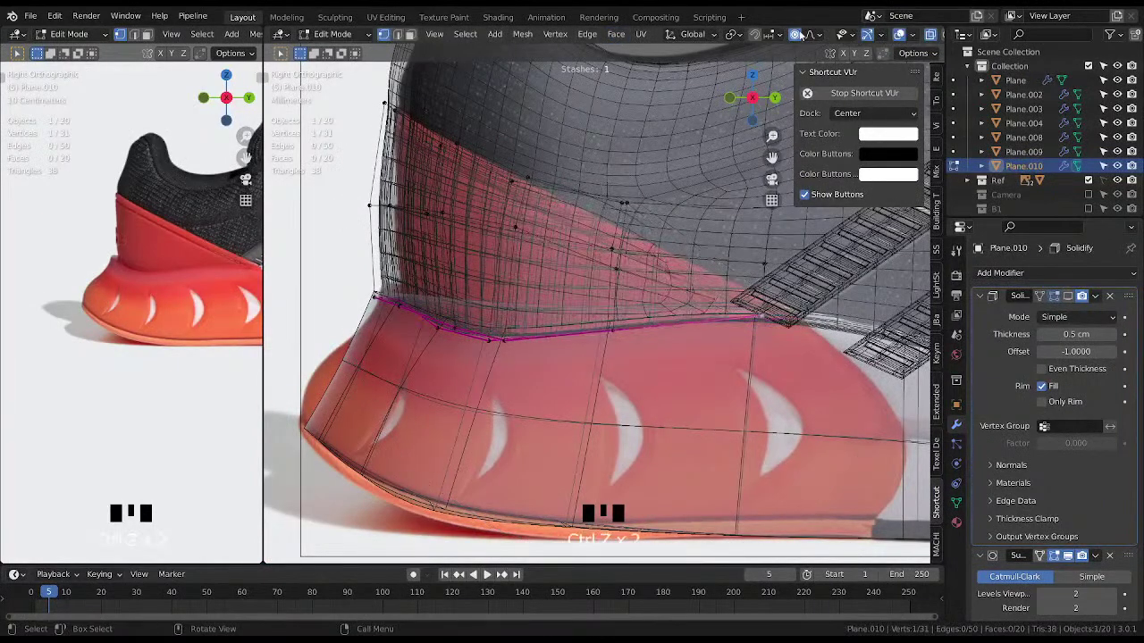
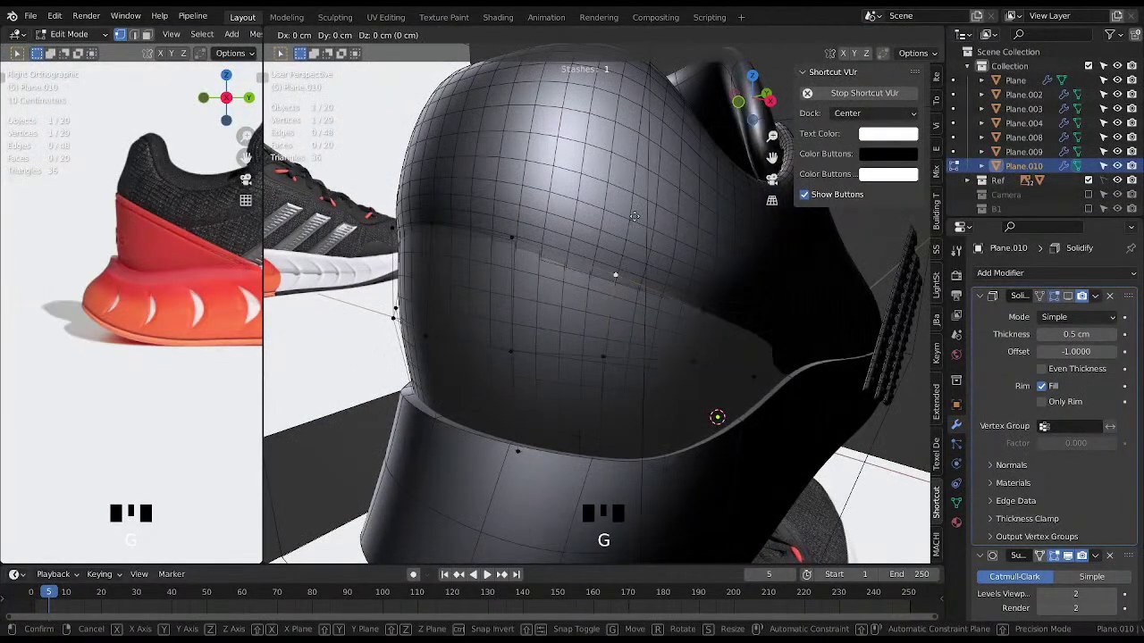
Reposition heel panel top-edge vertices against the upper's heel curve and confirm.
{"action": "left_click_drag", "start_coordinate": [782, 34], "coordinate": [676, 288]}
{"action": "left_click_drag", "start_coordinate": [675, 289], "coordinate": [617, 249]}
{"action": "key", "text": "g"}
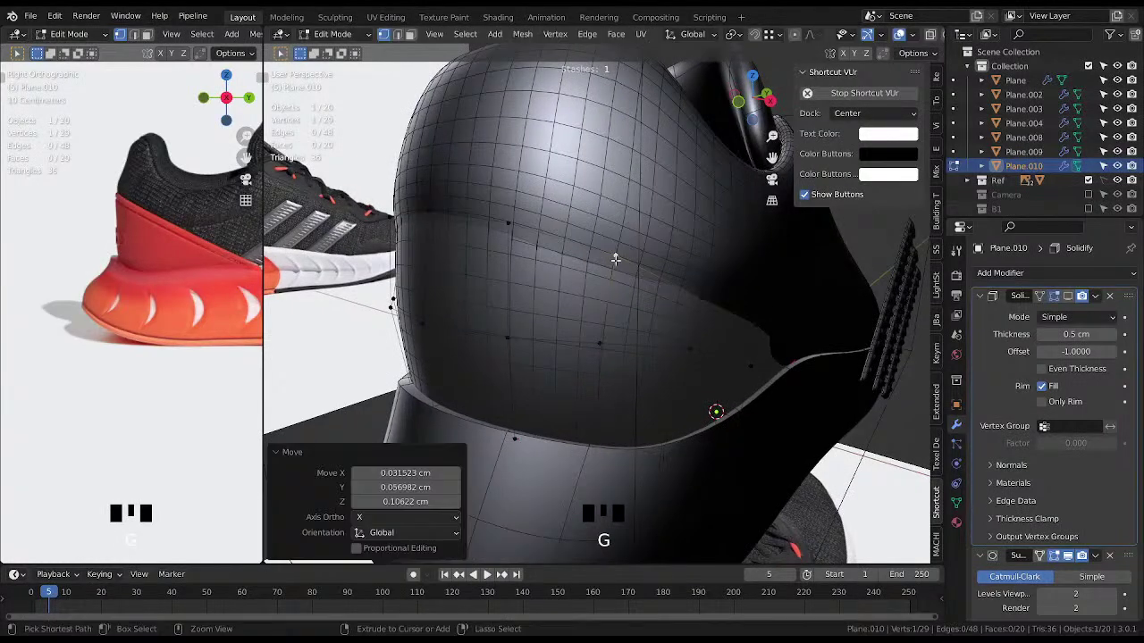
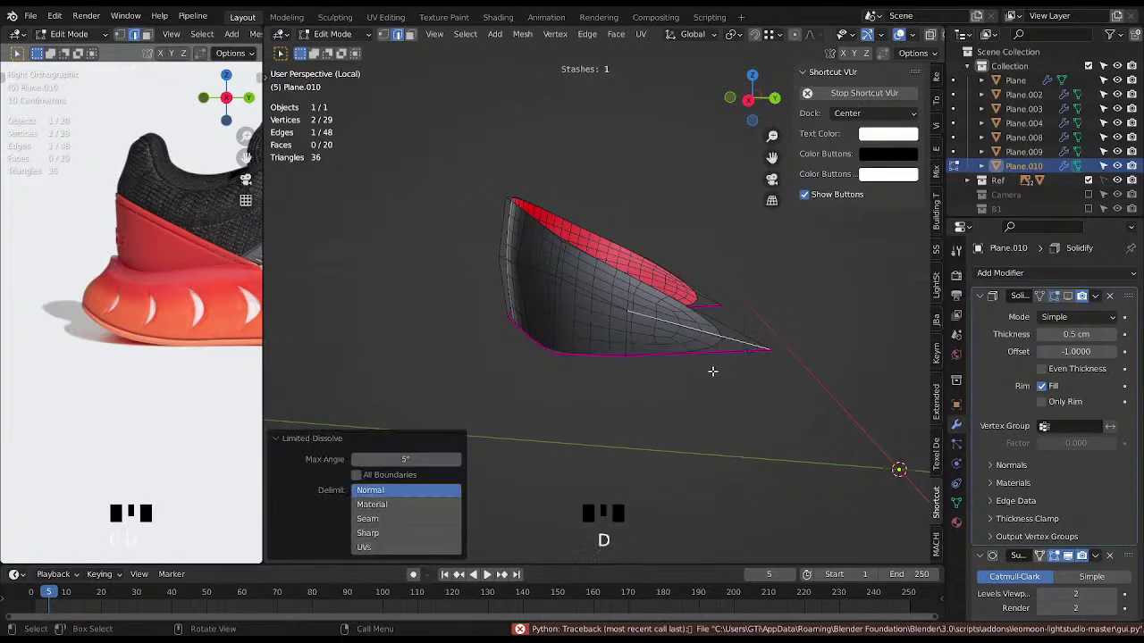
Trim redundant edges from the Plane.010 heel panel with Limited Dissolve.
{"action": "right_click", "coordinate": [518, 340]}
{"action": "key", "text": "ctrl+z"}
{"action": "left_click", "coordinate": [675, 320]}
{"action": "key", "text": "d"}
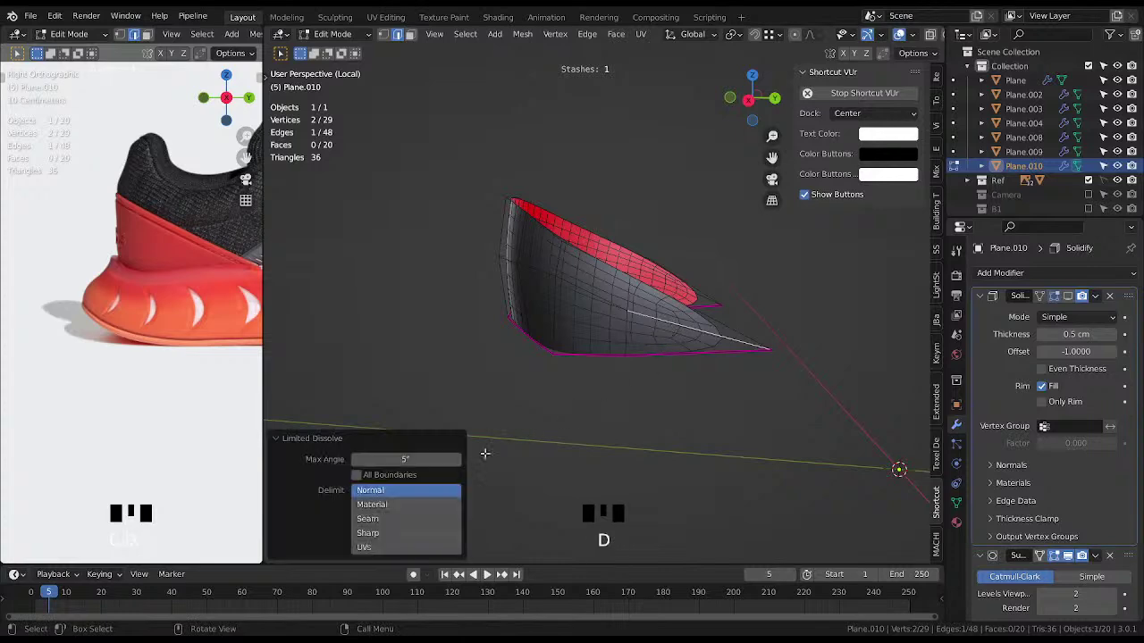
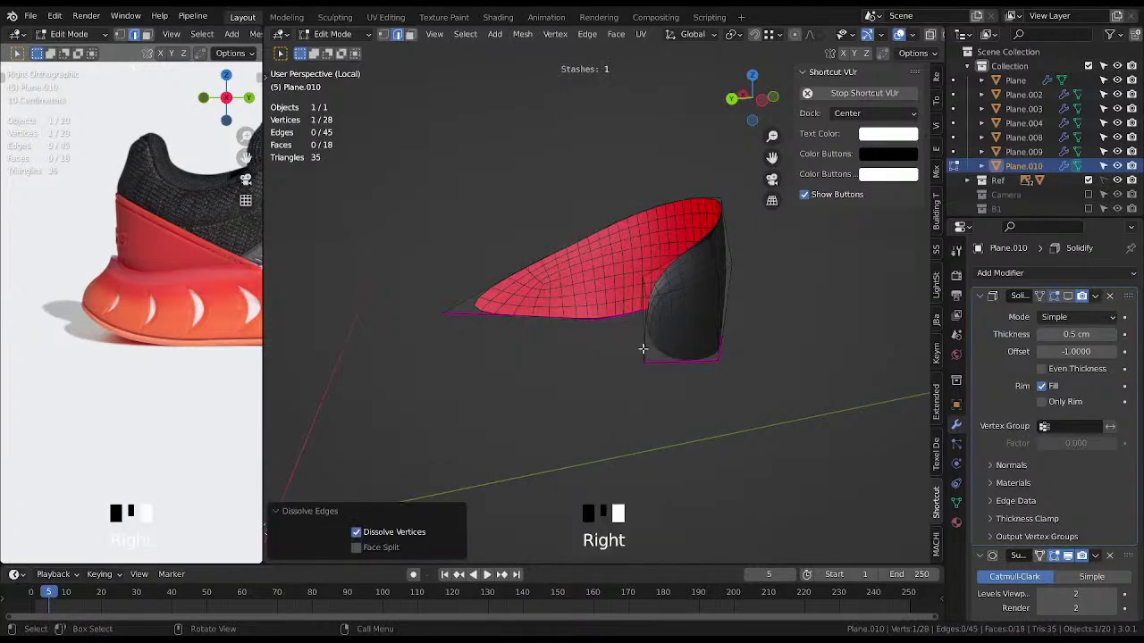
{"action": "key", "text": "d"}
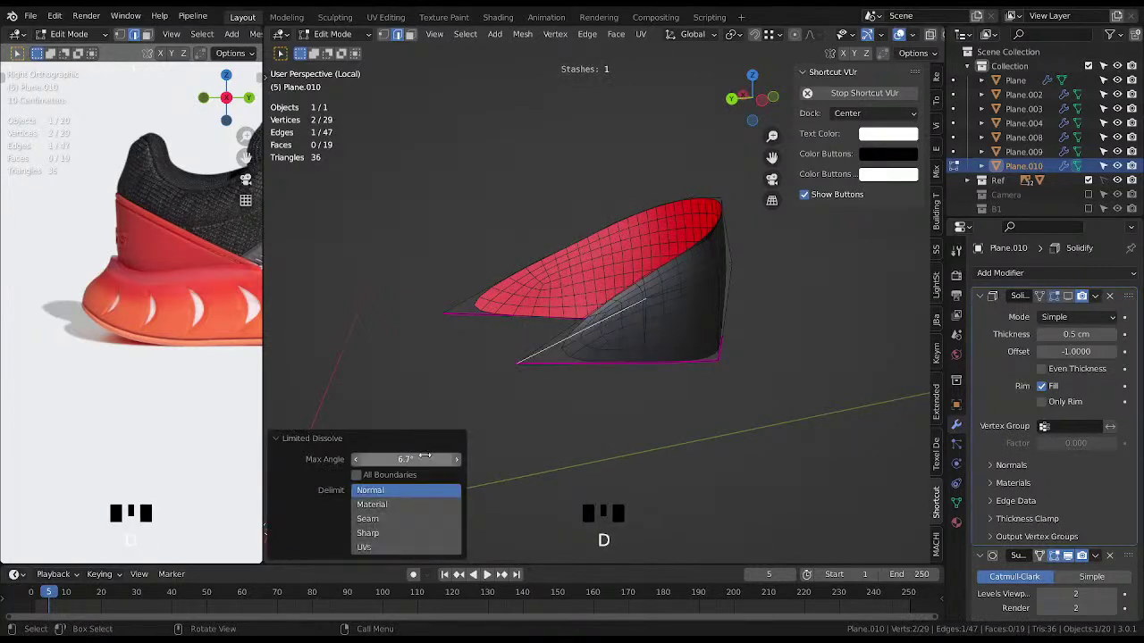
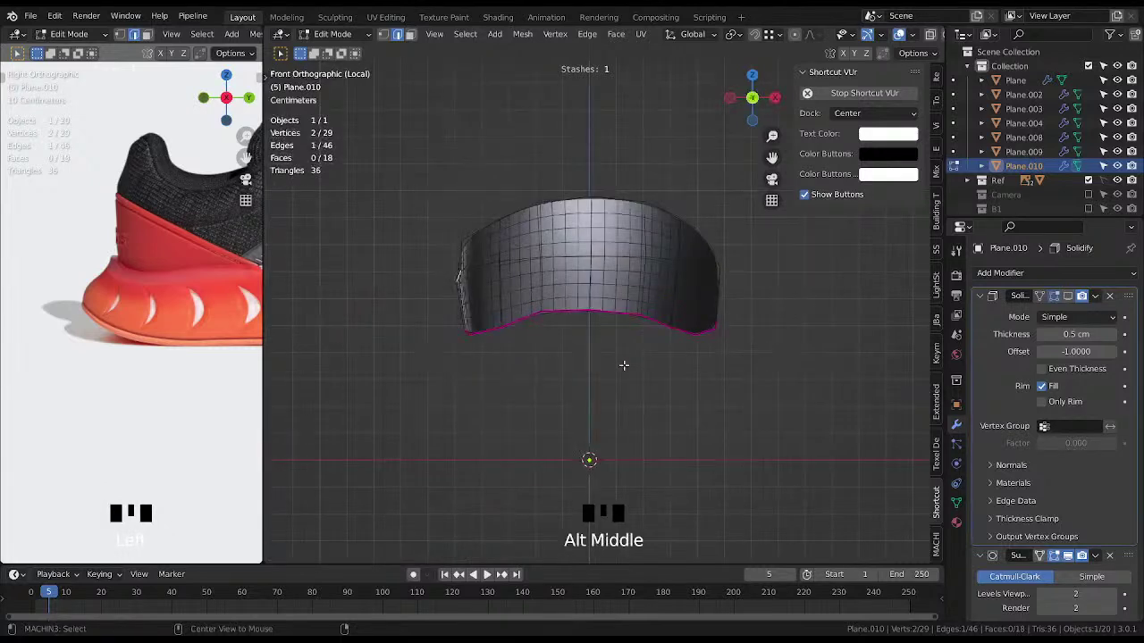
Slide an edge loop to refine the panel's pointed shape and finish editing.
{"action": "key", "text": "g"}
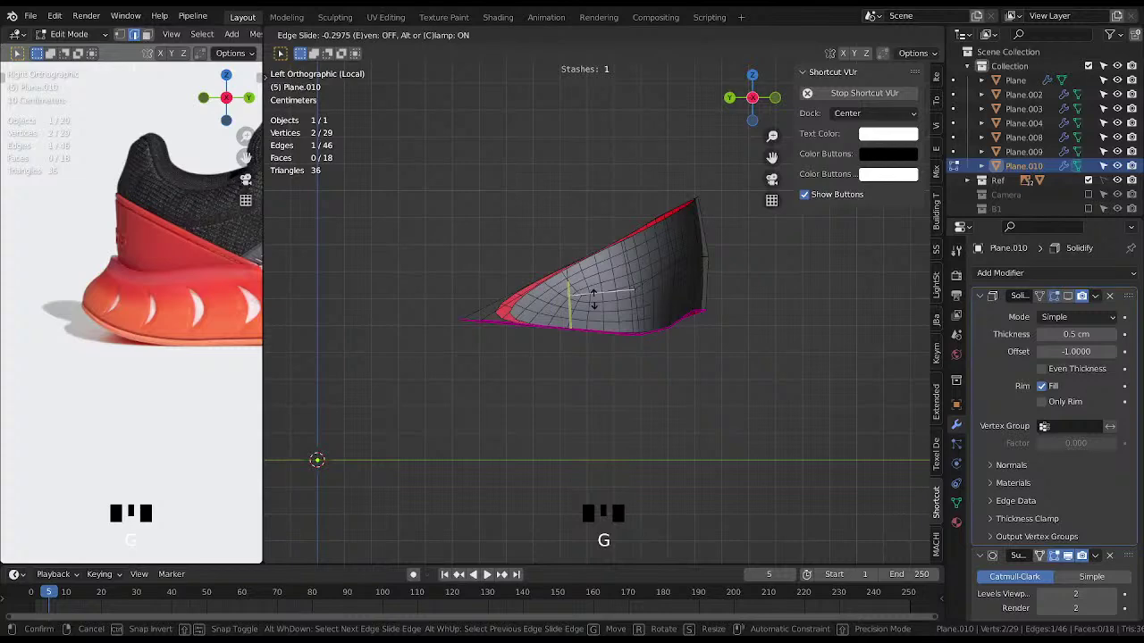
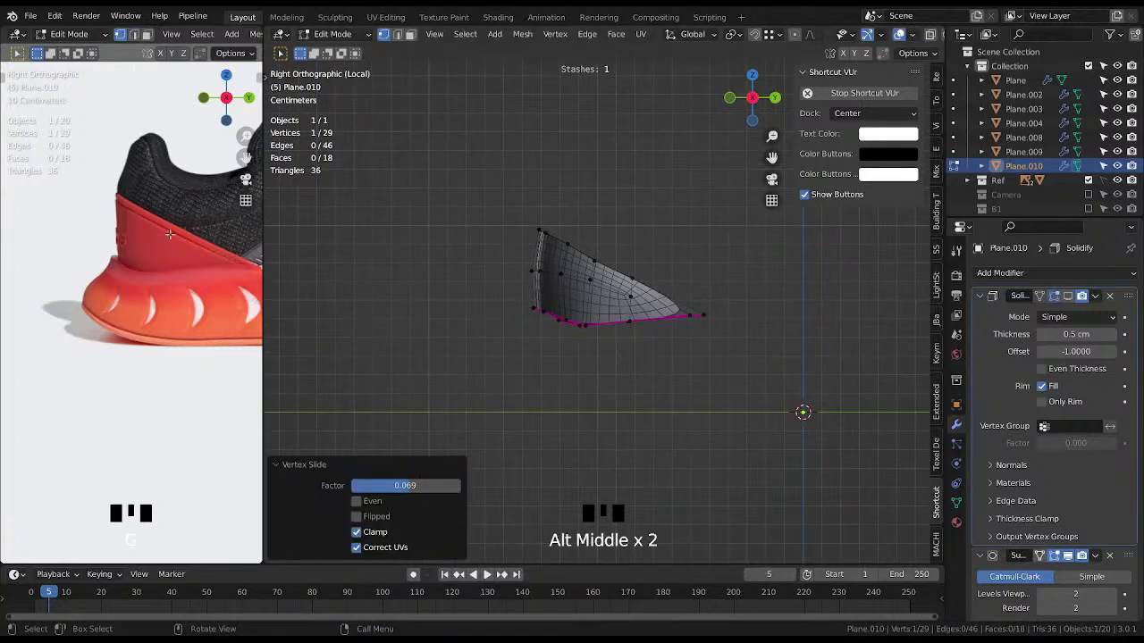
{"action": "scroll", "scroll_direction": "up", "scroll_amount": 3}
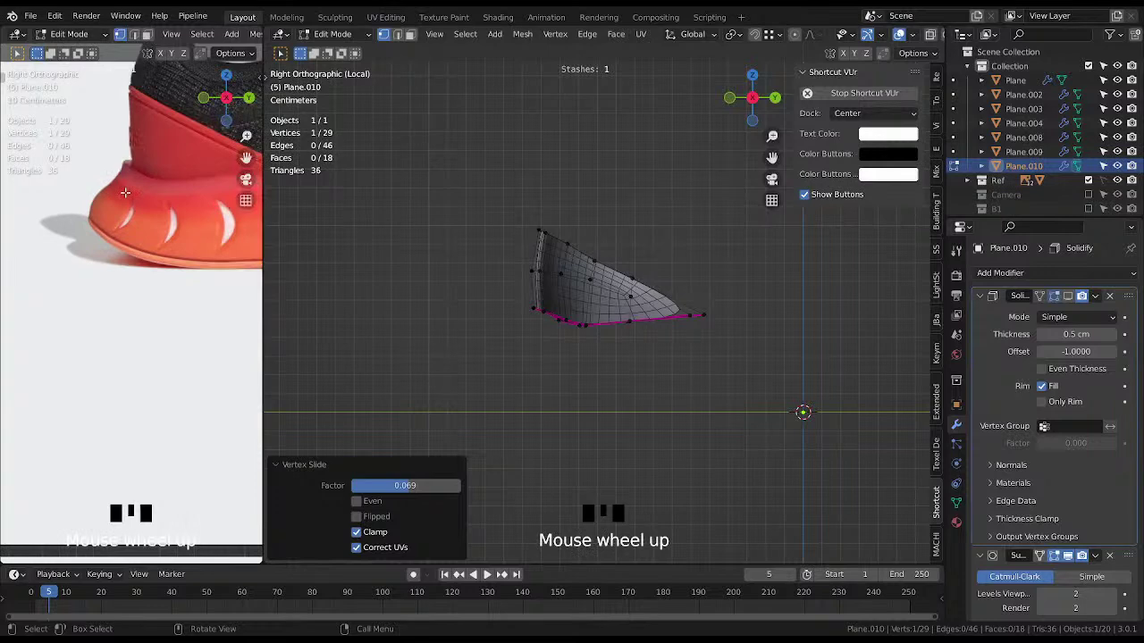
{"action": "left_click_drag", "start_coordinate": [679, 345], "coordinate": [608, 329]}
{"action": "key", "text": "shift+alt+z"}
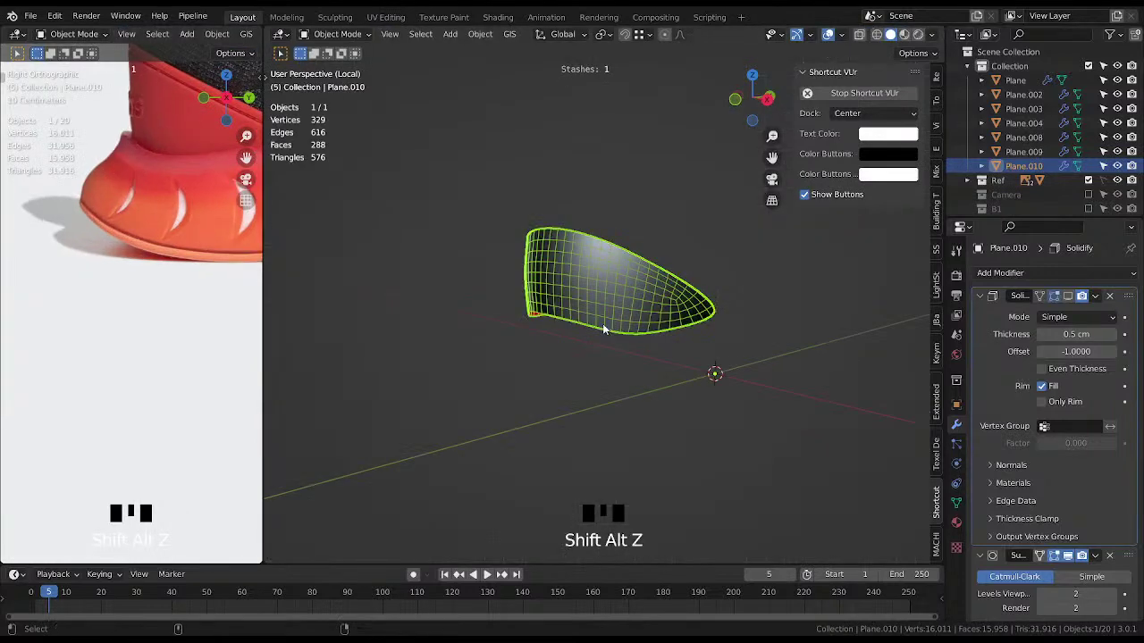
Save and orbit around the isolated heel panel, viewing it from above with overlays toggled.
{"action": "middle_click", "coordinate": [662, 241]}
{"action": "key", "text": "ctrl+s"}
{"action": "left_click_drag", "start_coordinate": [659, 273], "coordinate": [654, 204]}
{"action": "middle_click", "coordinate": [630, 317]}
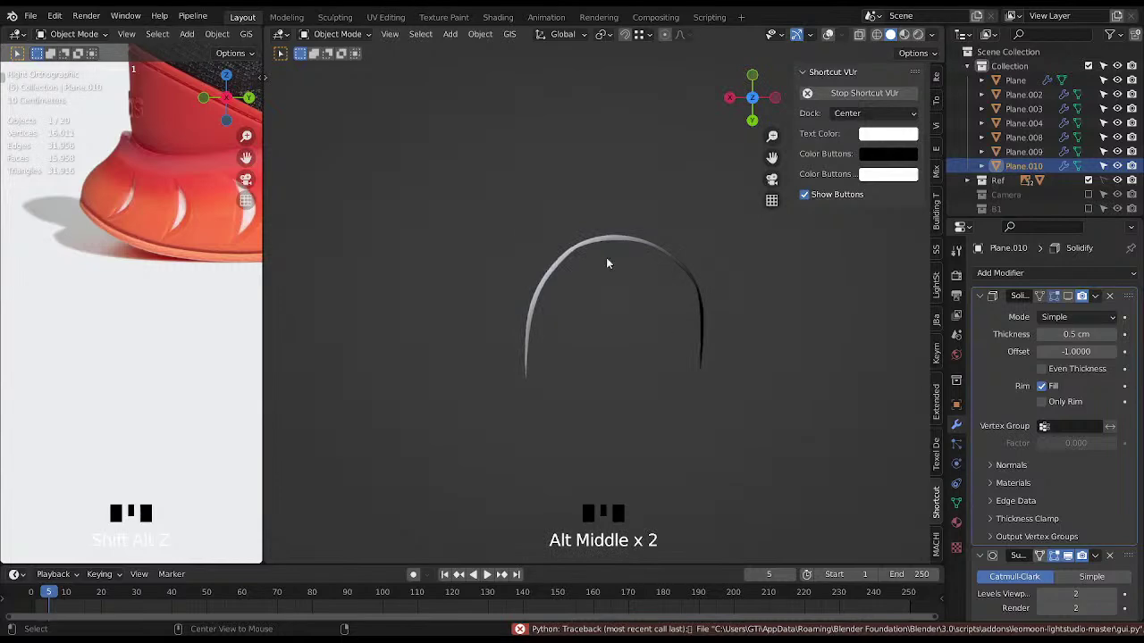
{"action": "left_click_drag", "start_coordinate": [746, 271], "coordinate": [679, 331]}
{"action": "key", "text": "shift+alt+z"}
{"action": "left_click_drag", "start_coordinate": [643, 370], "coordinate": [674, 386]}
{"action": "scroll", "scroll_direction": "up", "scroll_amount": 3}
{"action": "key", "text": "shift+alt+z"}
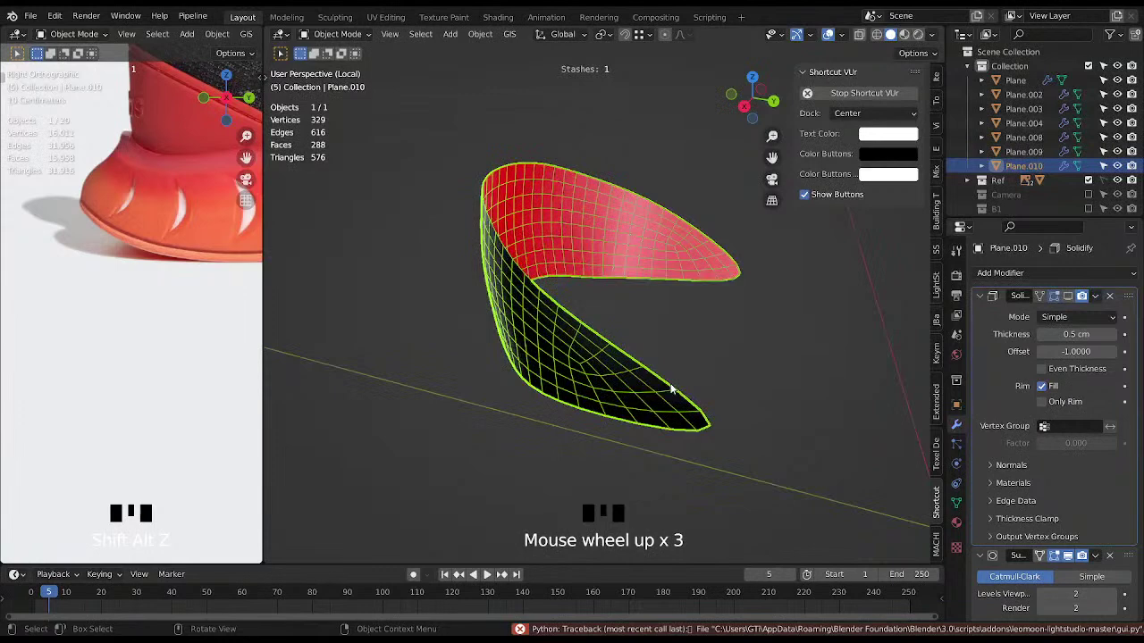
Bring back the whole shoe and check how the heel panel sits on it.
{"action": "key", "text": "alt+q"}
{"action": "scroll", "scroll_direction": "up", "scroll_amount": 3}
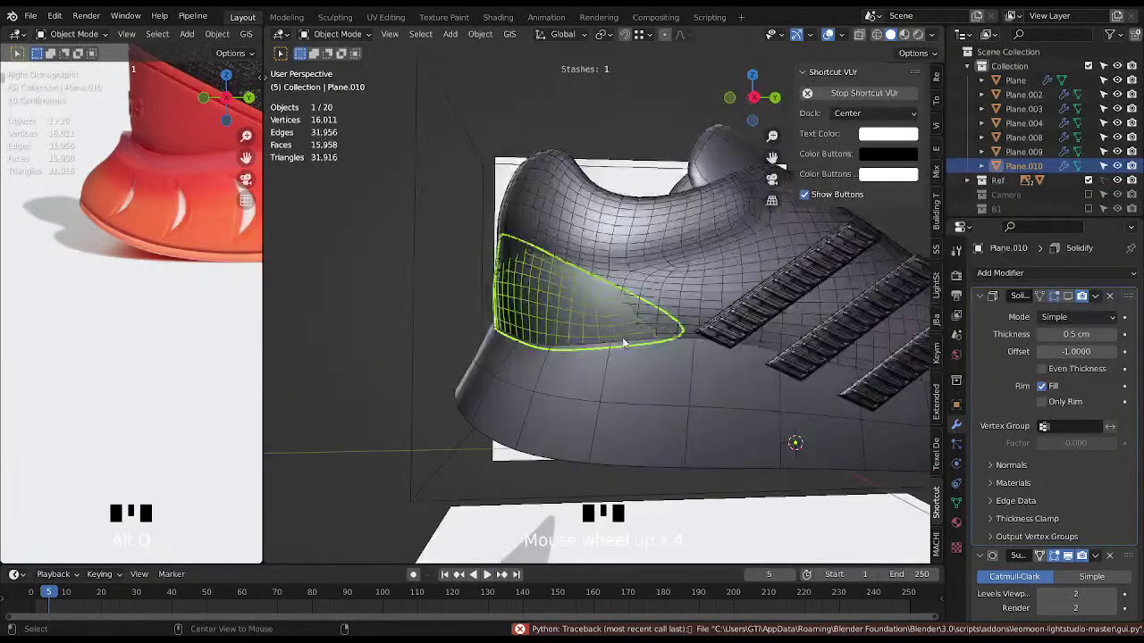
{"action": "left_click_drag", "start_coordinate": [552, 287], "coordinate": [512, 286]}
{"action": "key", "text": "Tab"}
{"action": "key", "text": "Tab"}
{"action": "scroll", "scroll_direction": "down", "scroll_amount": 3}
{"action": "key", "text": "Tab"}
{"action": "left_click_drag", "start_coordinate": [602, 352], "coordinate": [720, 408]}
{"action": "key", "text": "alt+q"}
Select the sole rim Plane.002 and show it on its own in local view.
{"action": "left_click", "coordinate": [633, 355]}
{"action": "key", "text": "alt+q"}
{"action": "left_click_drag", "start_coordinate": [665, 406], "coordinate": [738, 378]}
{"action": "key", "text": "alt+z"}
{"action": "left_click_drag", "start_coordinate": [709, 397], "coordinate": [493, 368]}
Look at the isolated sole rim Plane.002 from the side and the front.
{"action": "scroll", "scroll_direction": "up", "scroll_amount": 3}
{"action": "left_click_drag", "start_coordinate": [523, 353], "coordinate": [530, 320]}
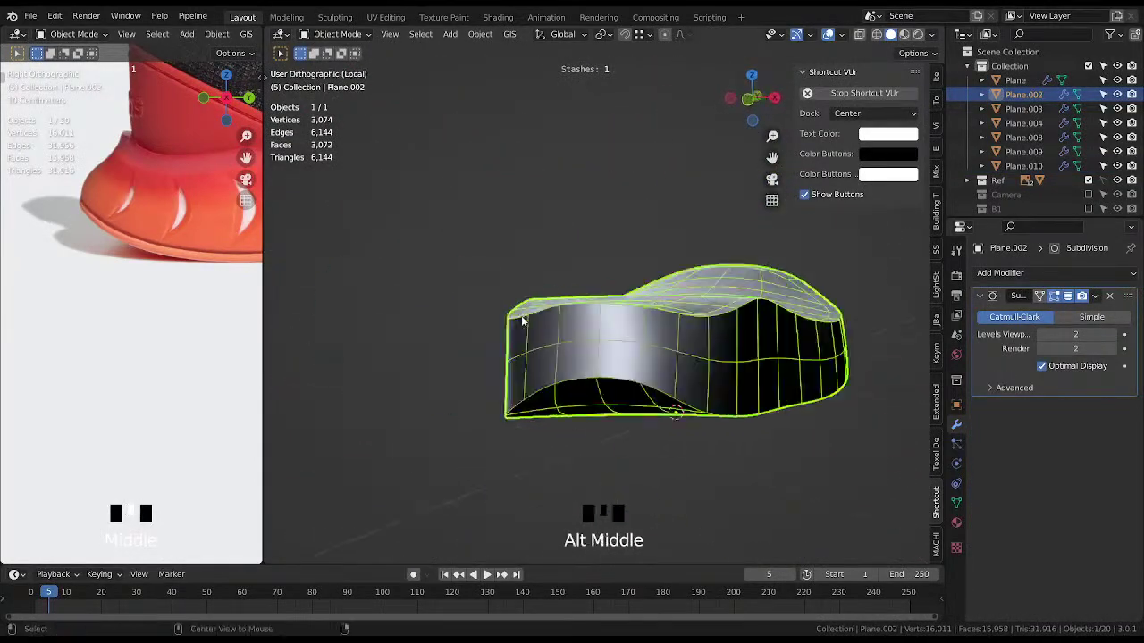
{"action": "left_click_drag", "start_coordinate": [627, 331], "coordinate": [661, 335]}
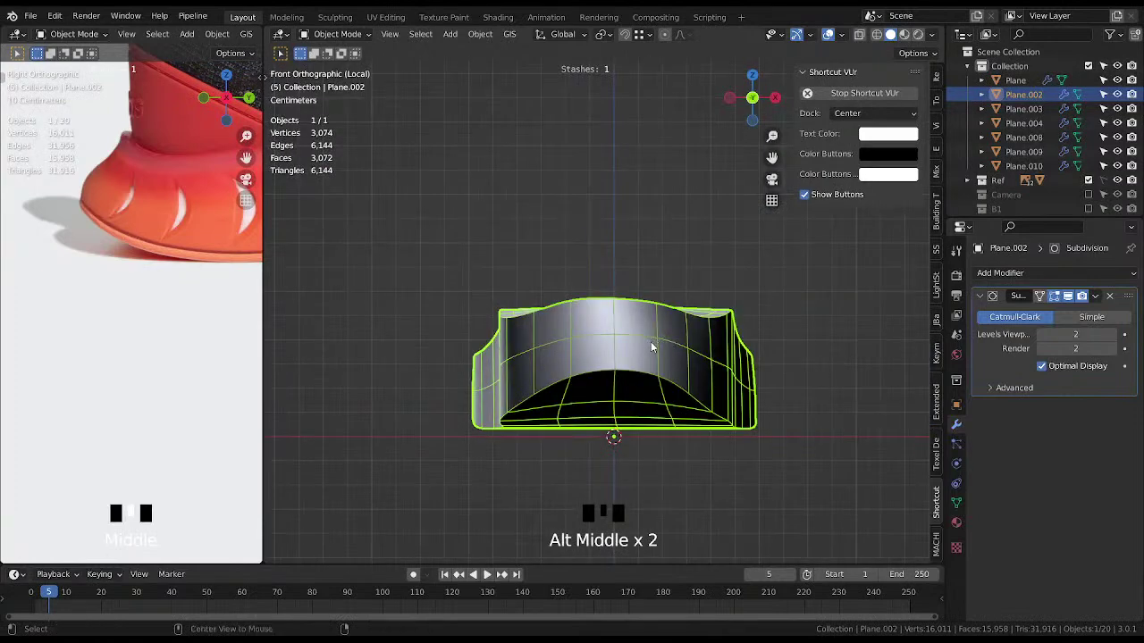
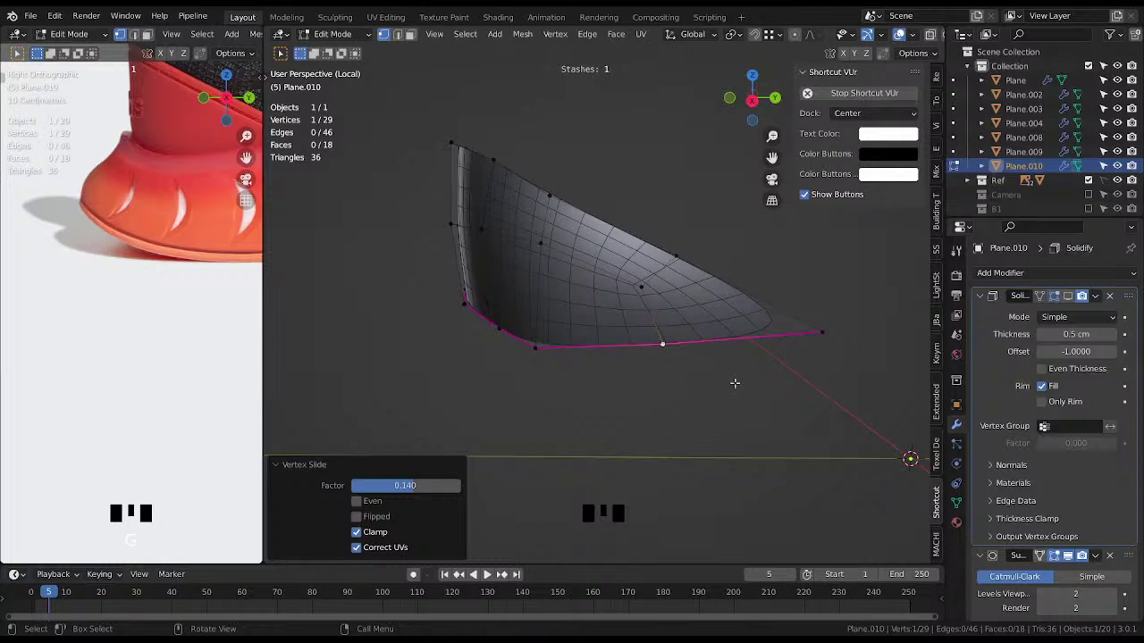
Cut two supporting edge loops across the Plane.010 heel panel and slide them into place.
{"action": "key", "text": "ctrl+r"}
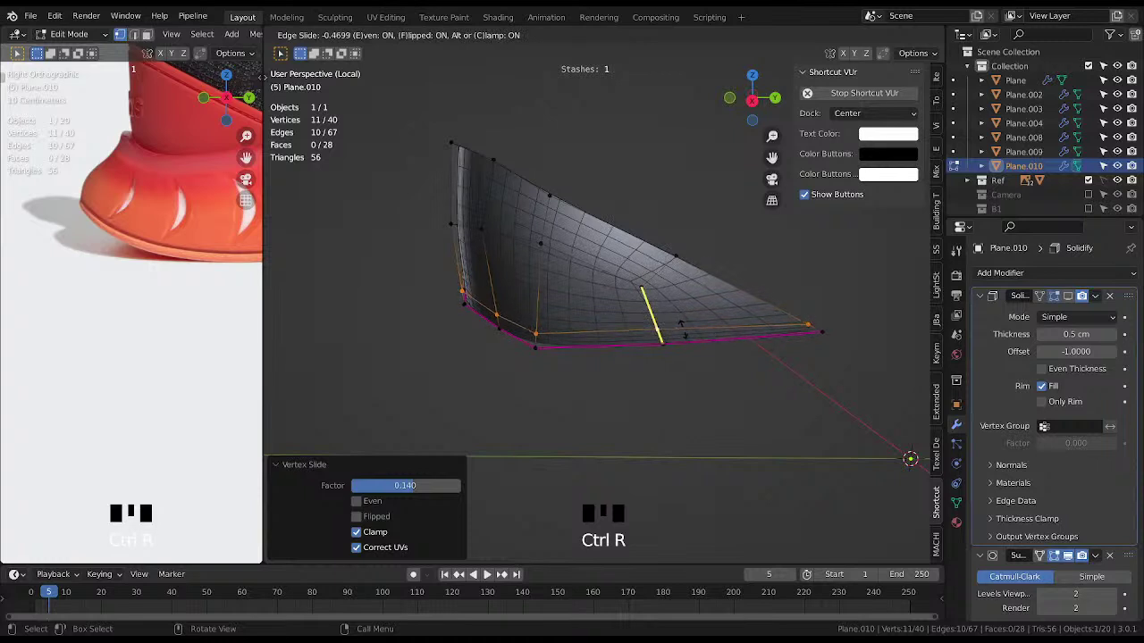
{"action": "key", "text": "ctrl+r"}
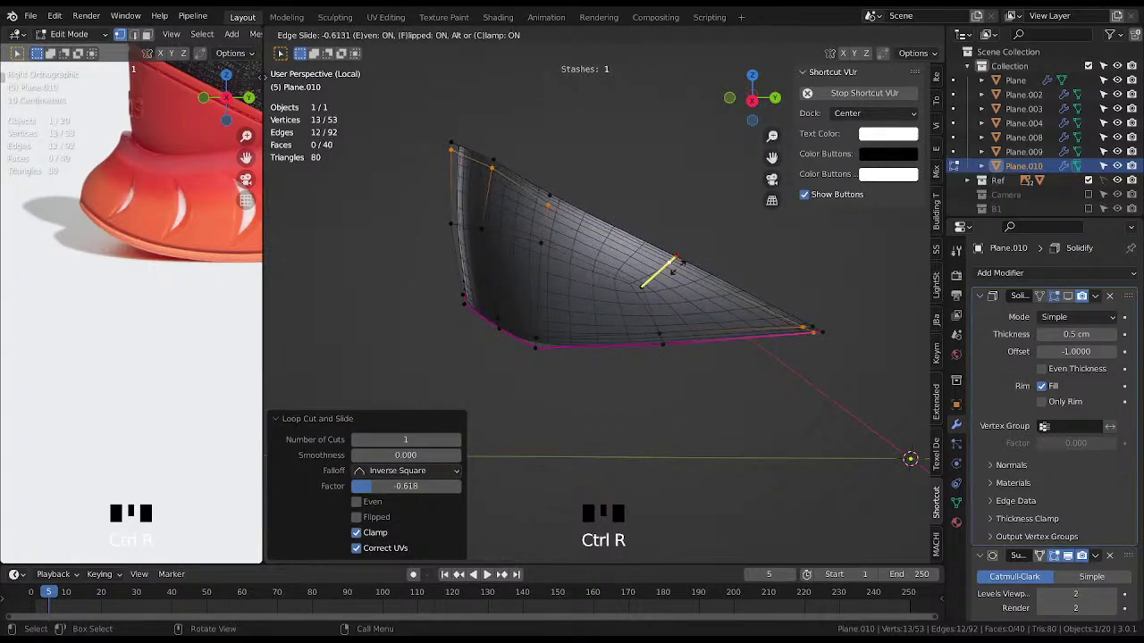
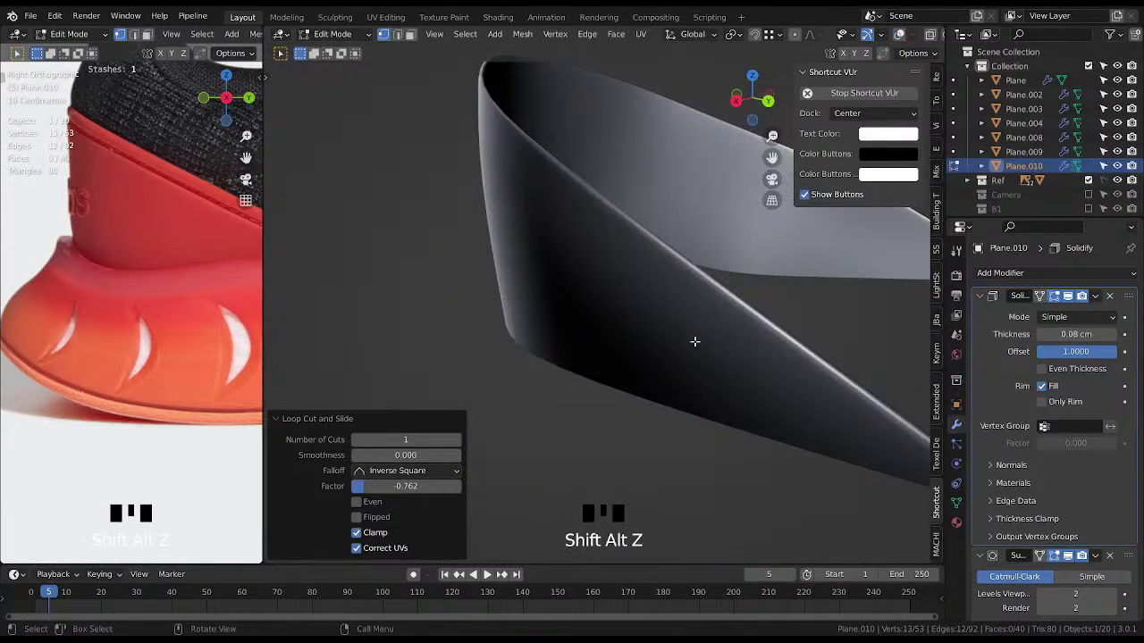
Save the file and leave edit mode with Plane.010's 0.08 cm outward Solidify in place.
{"action": "left_click_drag", "start_coordinate": [696, 330], "coordinate": [670, 320]}
{"action": "key", "text": "ctrl+s"}
{"action": "scroll", "scroll_direction": "down", "scroll_amount": 3}
{"action": "key", "text": "Tab"}
{"action": "middle_click", "coordinate": [657, 280]}
{"action": "key", "text": "alt+q"}
Orbit and zoom around the heel to inspect the thickened panel from several angles.
{"action": "left_click_drag", "start_coordinate": [688, 317], "coordinate": [657, 328]}
{"action": "scroll", "scroll_direction": "down", "scroll_amount": 3}
{"action": "left_click_drag", "start_coordinate": [662, 316], "coordinate": [697, 323]}
{"action": "scroll", "scroll_direction": "up", "scroll_amount": 3}
{"action": "left_click_drag", "start_coordinate": [698, 313], "coordinate": [159, 218]}
{"action": "scroll", "scroll_direction": "up", "scroll_amount": 3}
{"action": "left_click_drag", "start_coordinate": [152, 189], "coordinate": [117, 215]}
{"action": "scroll", "scroll_direction": "up", "scroll_amount": 3}
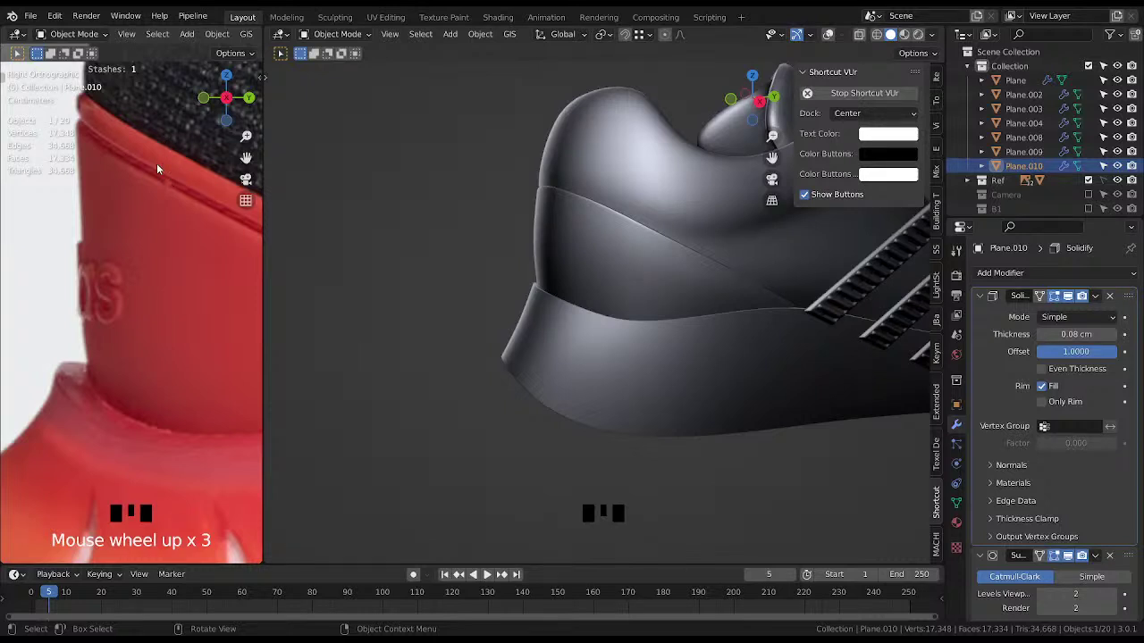
{"action": "left_click_drag", "start_coordinate": [143, 163], "coordinate": [35, 109]}
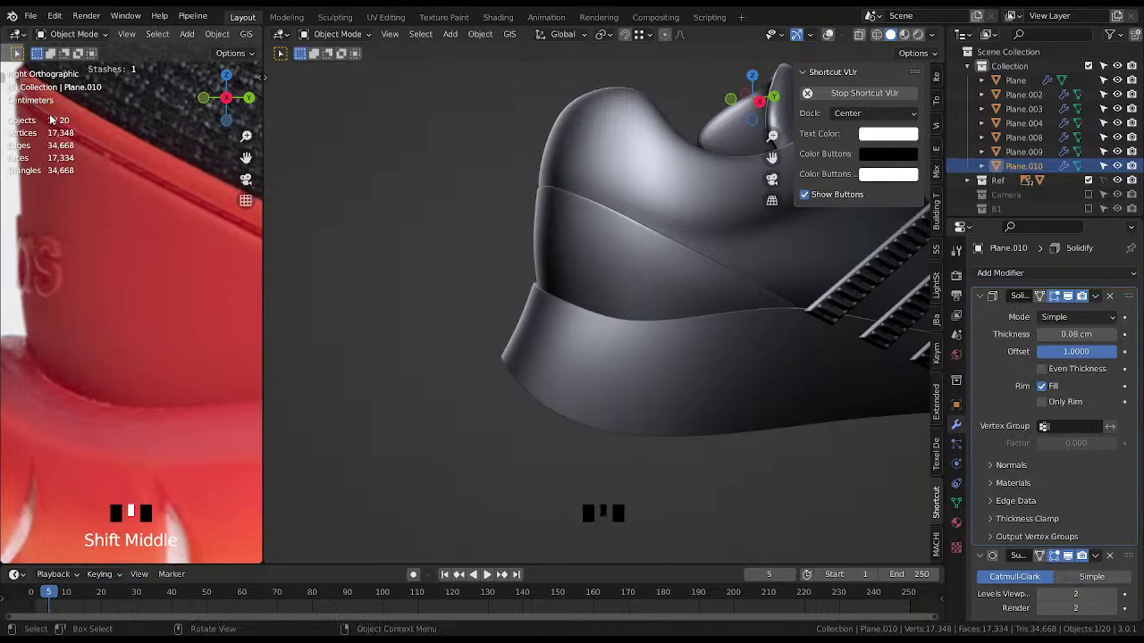
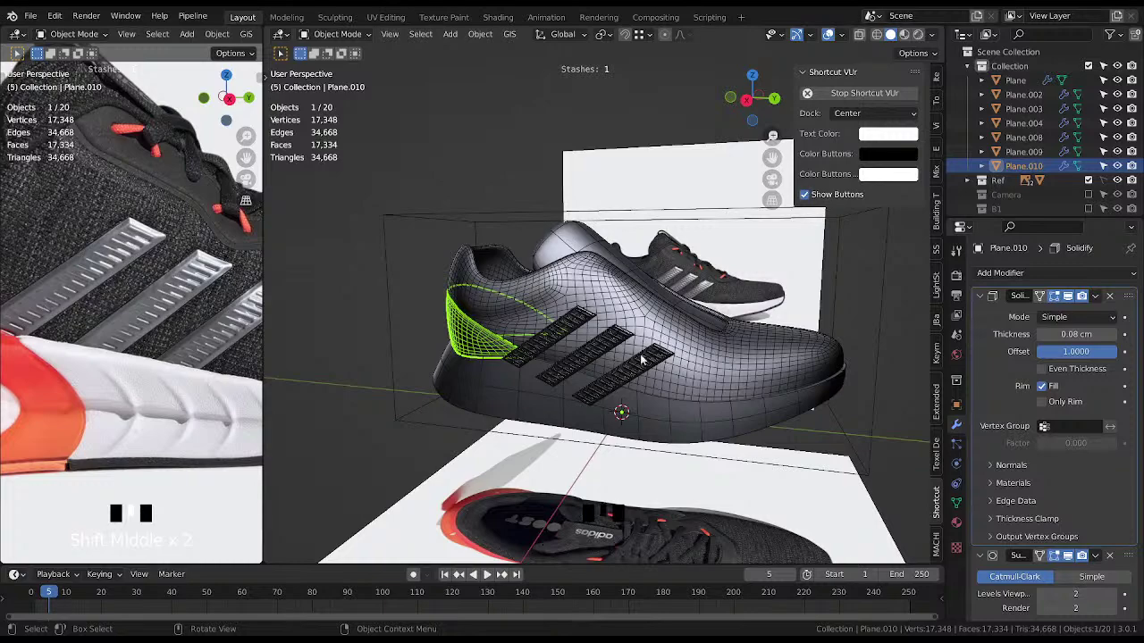
Orbit around the shoe upper to get a view of its side and top.
{"action": "left_click_drag", "start_coordinate": [659, 357], "coordinate": [630, 371]}
{"action": "scroll", "scroll_direction": "up", "scroll_amount": 3}
{"action": "left_click_drag", "start_coordinate": [661, 351], "coordinate": [661, 349]}
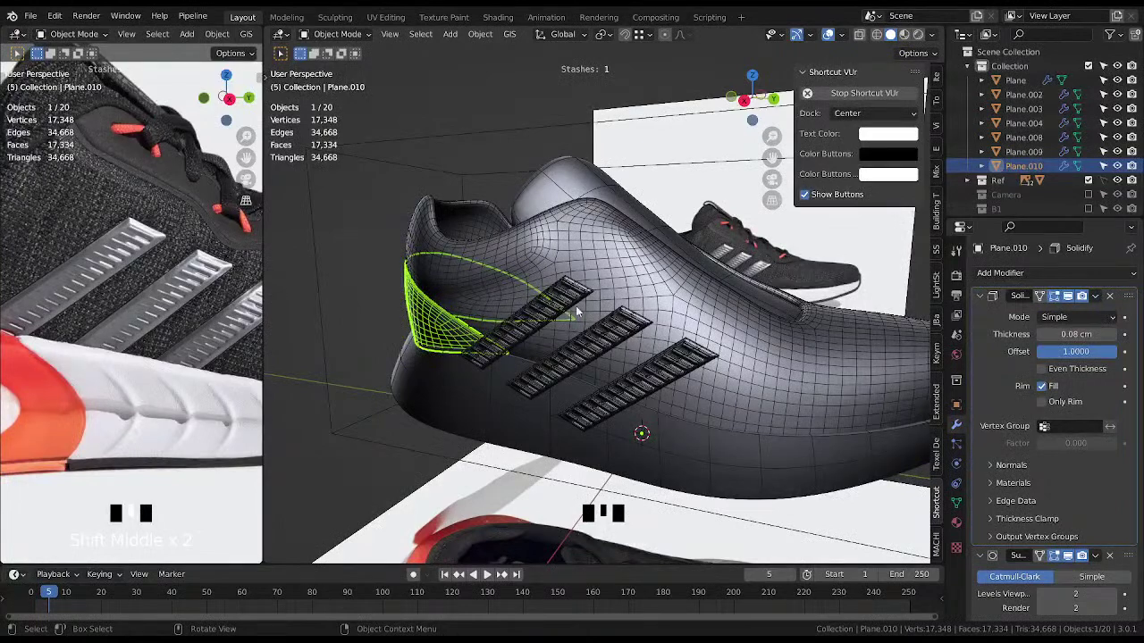
{"action": "left_click_drag", "start_coordinate": [689, 440], "coordinate": [711, 487]}
{"action": "scroll", "scroll_direction": "up", "scroll_amount": 3}
{"action": "left_click_drag", "start_coordinate": [694, 471], "coordinate": [602, 303]}
{"action": "left_click", "coordinate": [603, 303]}
{"action": "middle_click", "coordinate": [626, 352]}
{"action": "scroll", "scroll_direction": "down", "scroll_amount": 3}
{"action": "scroll", "scroll_direction": "down", "scroll_amount": 3}
Frame the tongue area from above and select the Plane.003 strip over the shoe's top.
{"action": "left_click_drag", "start_coordinate": [635, 344], "coordinate": [595, 354]}
{"action": "left_click_drag", "start_coordinate": [562, 350], "coordinate": [628, 351]}
{"action": "middle_click", "coordinate": [586, 346]}
{"action": "middle_click", "coordinate": [594, 346]}
{"action": "scroll", "scroll_direction": "up", "scroll_amount": 3}
{"action": "left_click_drag", "start_coordinate": [635, 333], "coordinate": [731, 361]}
{"action": "scroll", "scroll_direction": "down", "scroll_amount": 3}
{"action": "left_click_drag", "start_coordinate": [674, 357], "coordinate": [596, 296]}
{"action": "left_click_drag", "start_coordinate": [598, 326], "coordinate": [626, 348]}
{"action": "scroll", "scroll_direction": "up", "scroll_amount": 3}
{"action": "left_click", "coordinate": [555, 305]}
Toggle overlays, enter edit mode on Plane.003 and pick a single face with X-ray shading.
{"action": "key", "text": "shift+alt+z"}
{"action": "middle_click", "coordinate": [579, 301]}
{"action": "key", "text": "shift+alt+z"}
{"action": "scroll", "scroll_direction": "up", "scroll_amount": 3}
{"action": "middle_click", "coordinate": [152, 200]}
{"action": "key", "text": "Tab"}
{"action": "left_click", "coordinate": [602, 291]}
{"action": "key", "text": "alt+x"}
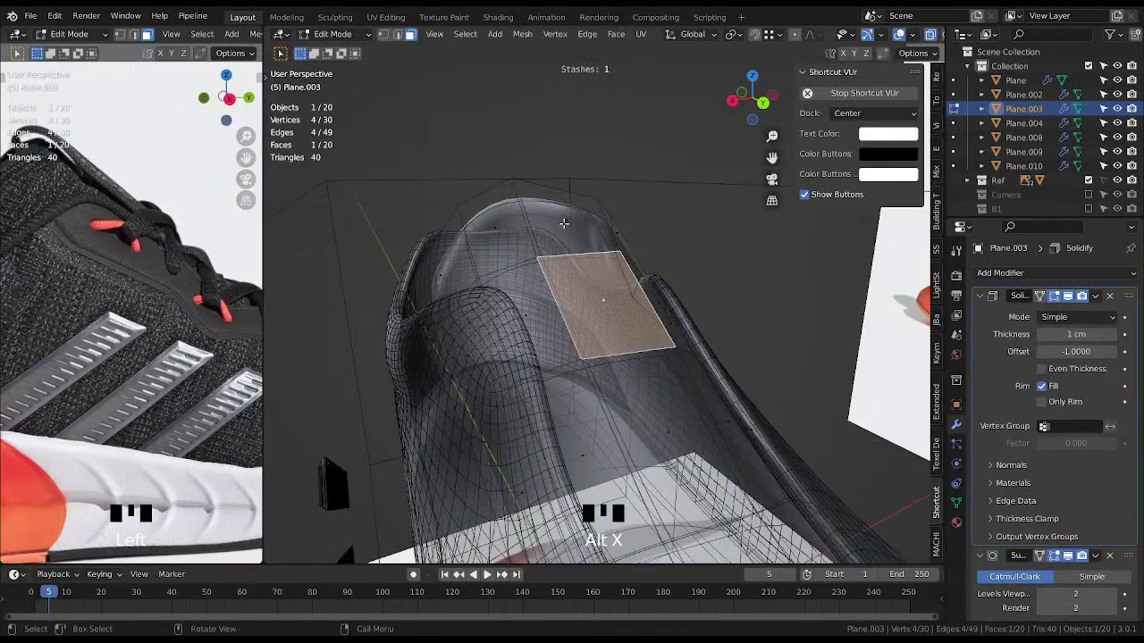
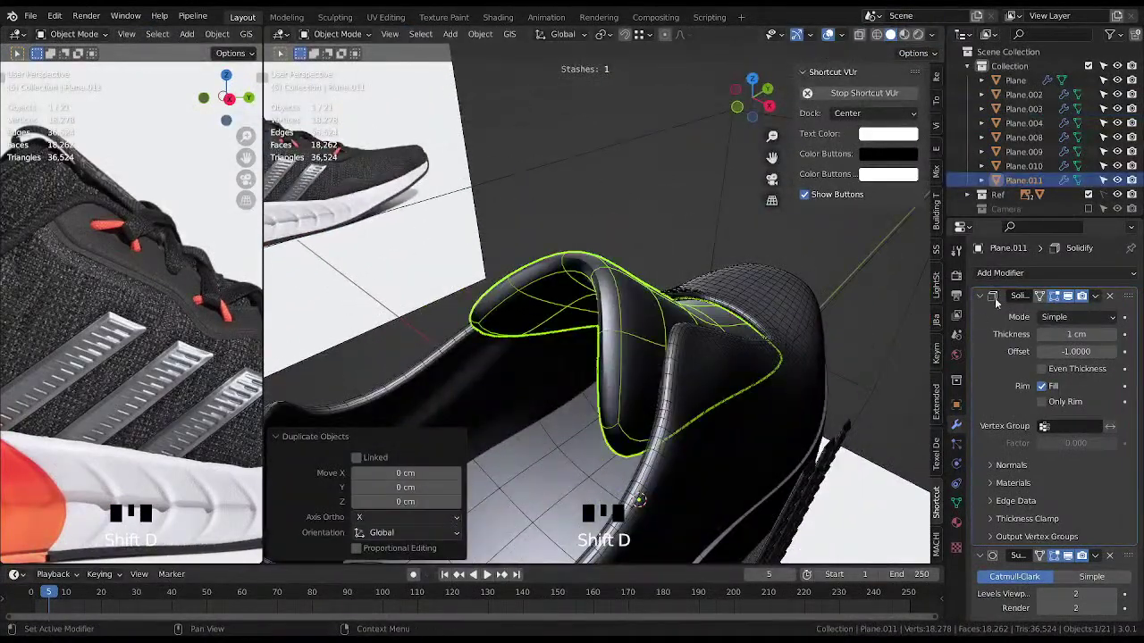
Remove the Solidify modifier from the duplicated tongue piece Plane.011.
{"action": "key", "text": "ctrl+a"}
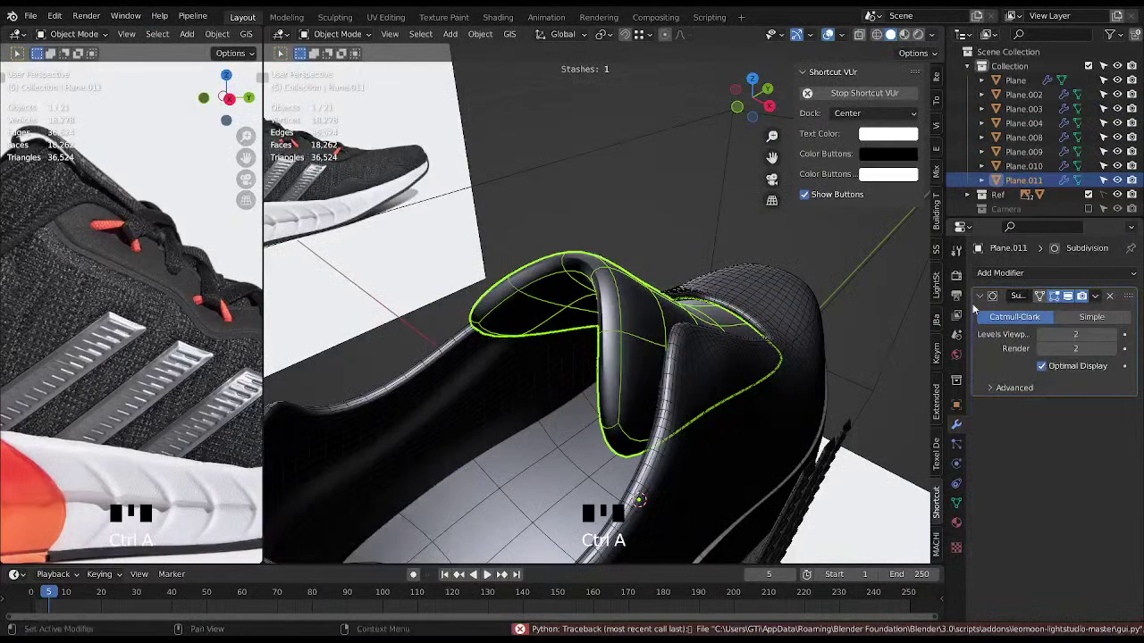
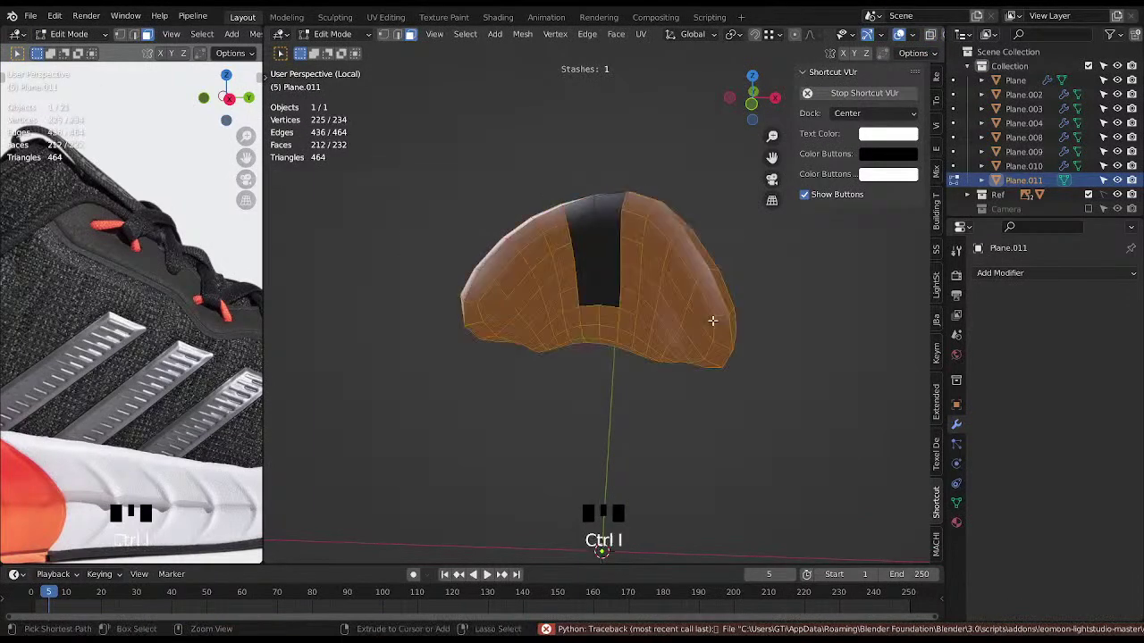
Delete every face of Plane.011 except its narrow centre strip.
{"action": "key", "text": "Delete"}
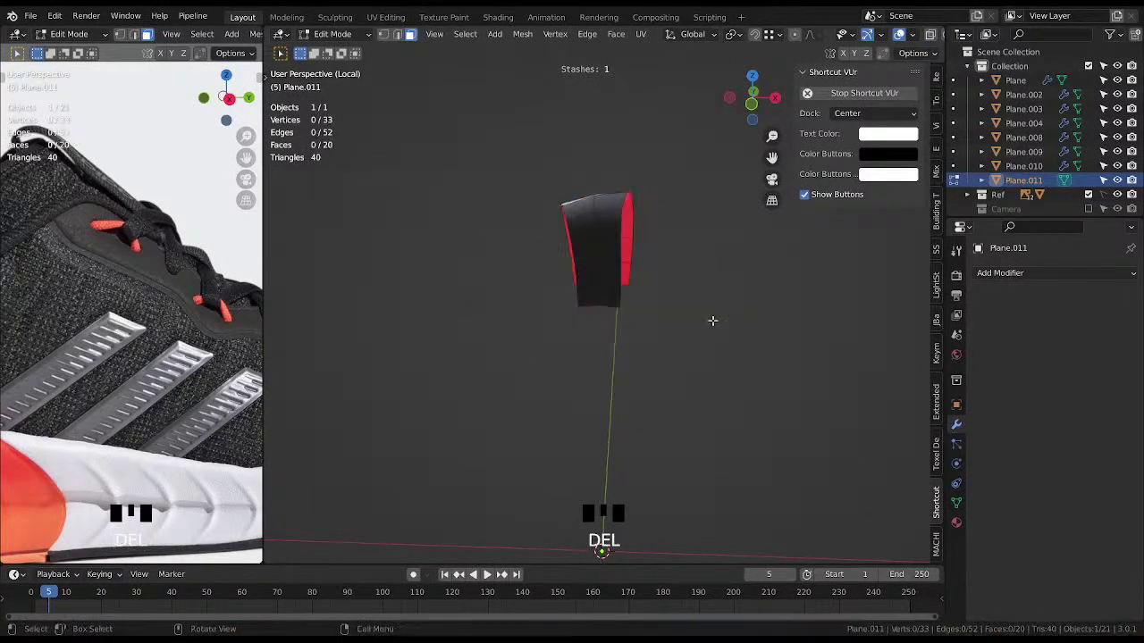
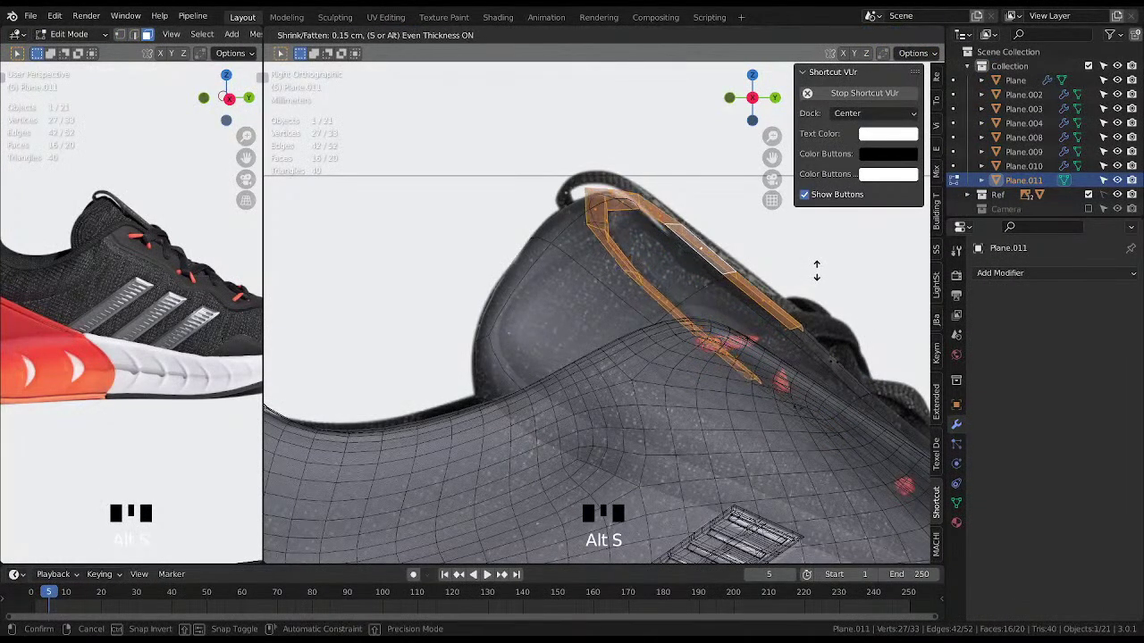
Shrink/fatten the strip's faces outward in sections so they hug the shoe upper.
{"action": "left_click", "coordinate": [825, 403]}
{"action": "key", "text": "alt+s"}
{"action": "key", "text": "ctrl+Left"}
{"action": "key", "text": "alt+s"}
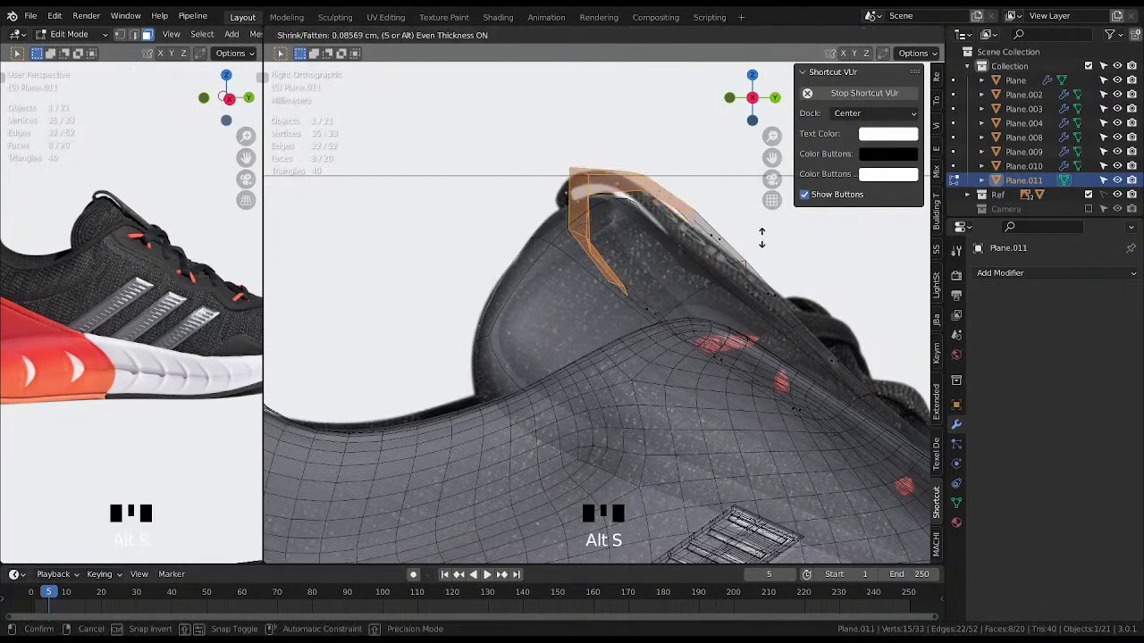
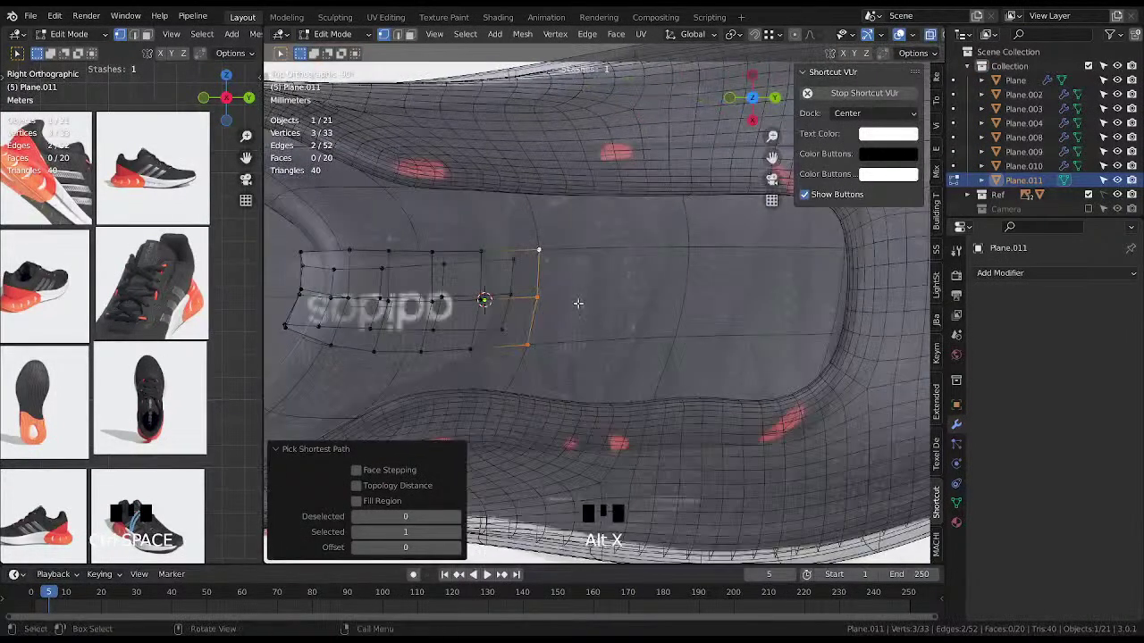
Extrude the strip's end edge further along the tongue toward the logo.
{"action": "key", "text": "e"}
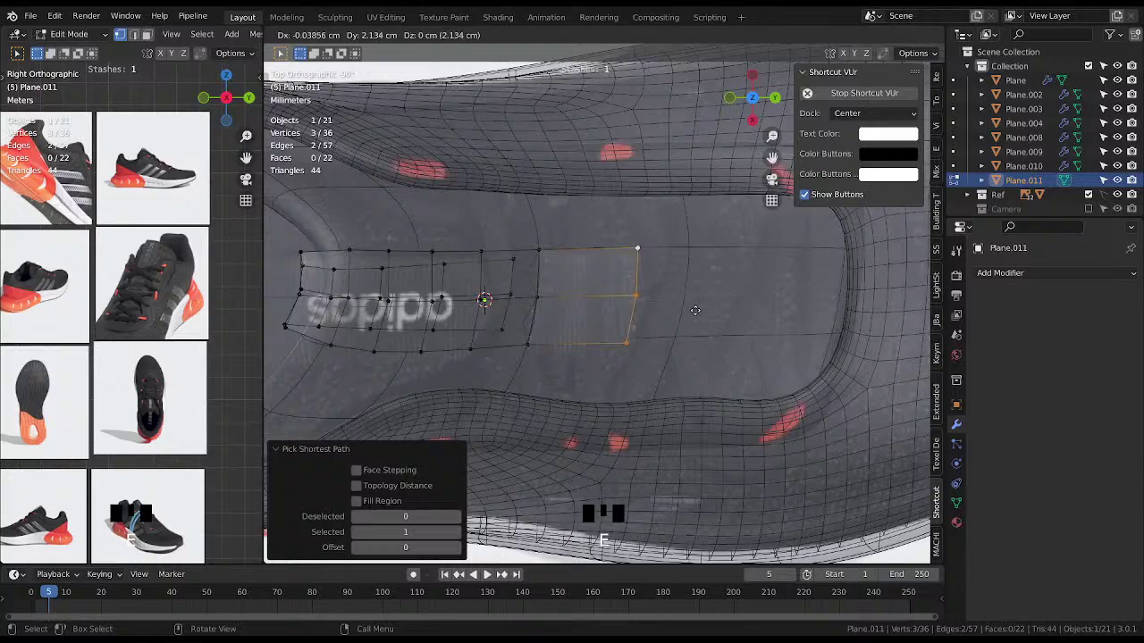
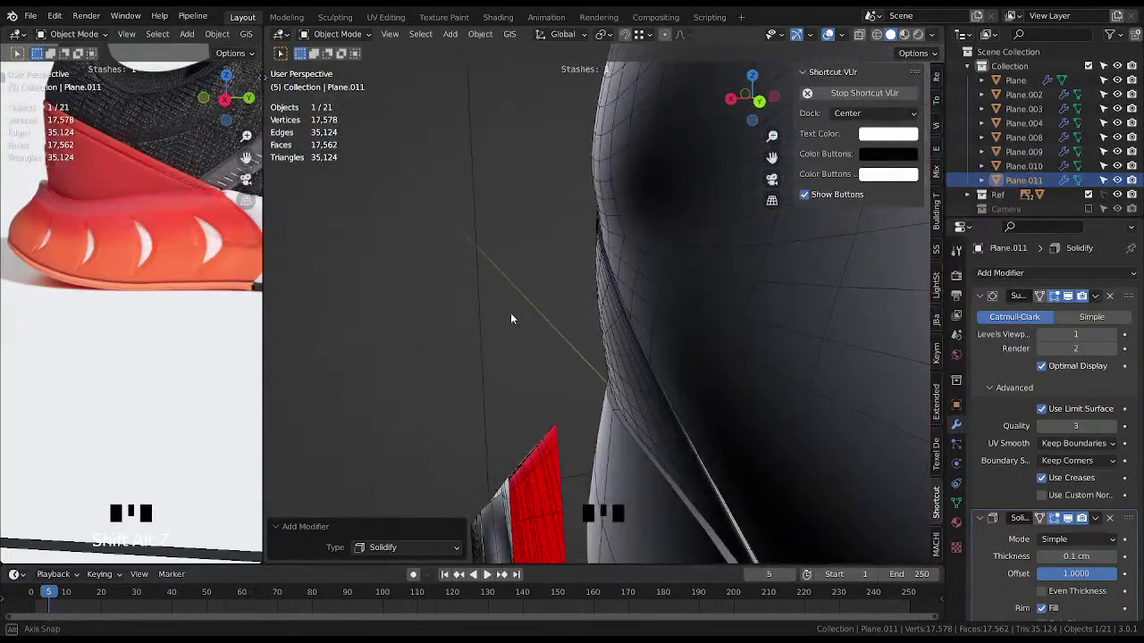
Orbit the viewport to look at the shoe's heel collar from behind.
{"action": "scroll", "scroll_direction": "up", "scroll_amount": 3}
{"action": "scroll", "scroll_direction": "down", "scroll_amount": 3}
{"action": "left_click_drag", "start_coordinate": [613, 324], "coordinate": [660, 336]}
{"action": "scroll", "scroll_direction": "down", "scroll_amount": 3}
{"action": "left_click_drag", "start_coordinate": [630, 355], "coordinate": [711, 319]}
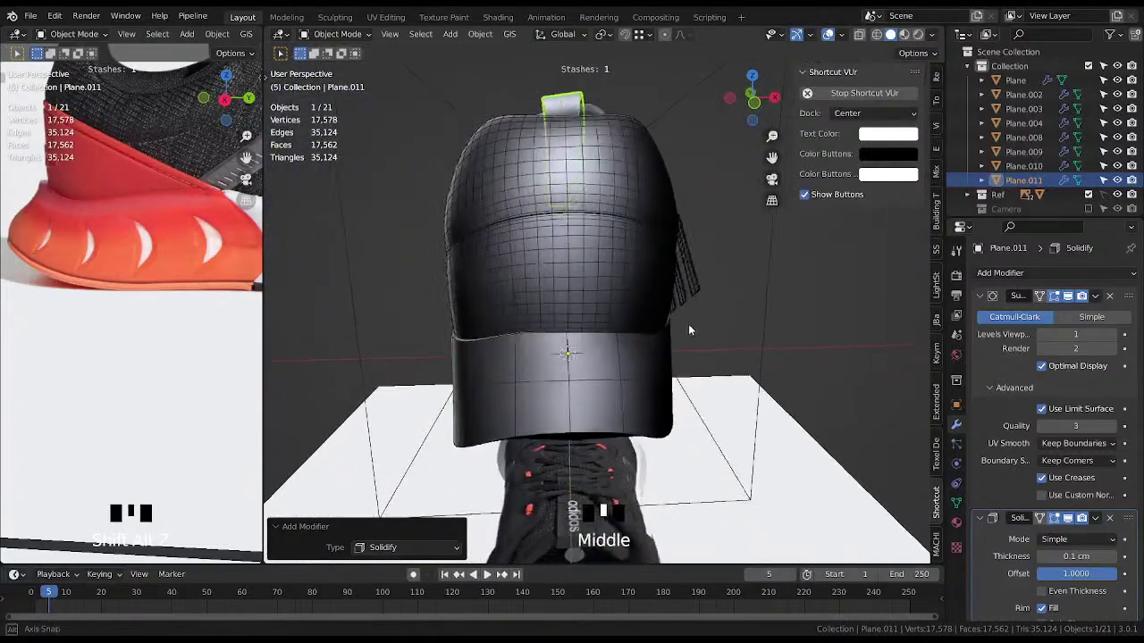
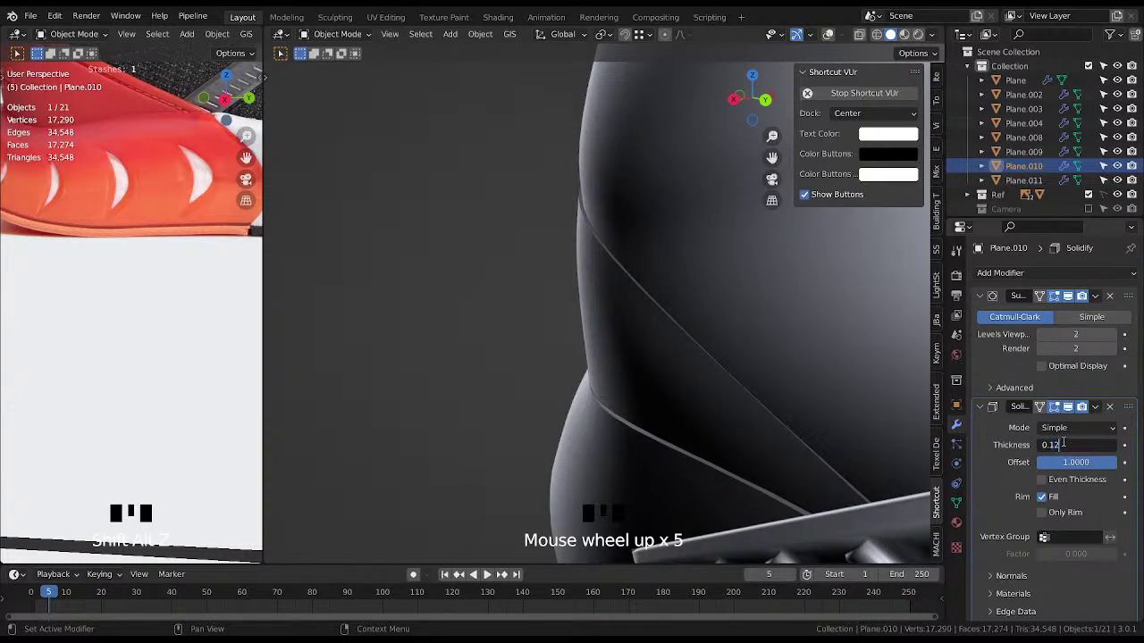
Orbit and zoom to frame the heel and sole rim after thickening Plane.010 to 0.12 cm.
{"action": "scroll", "scroll_direction": "down", "scroll_amount": 3}
{"action": "left_click_drag", "start_coordinate": [600, 342], "coordinate": [652, 338]}
{"action": "scroll", "scroll_direction": "down", "scroll_amount": 3}
{"action": "left_click_drag", "start_coordinate": [196, 196], "coordinate": [166, 182]}
{"action": "scroll", "scroll_direction": "down", "scroll_amount": 3}
{"action": "left_click_drag", "start_coordinate": [644, 402], "coordinate": [584, 400]}
{"action": "left_click_drag", "start_coordinate": [535, 378], "coordinate": [597, 324]}
{"action": "scroll", "scroll_direction": "up", "scroll_amount": 3}
Select the sole rim Plane.002 and slide a rim vertex along its edge into shape.
{"action": "left_click", "coordinate": [584, 331]}
{"action": "left_click", "coordinate": [552, 341]}
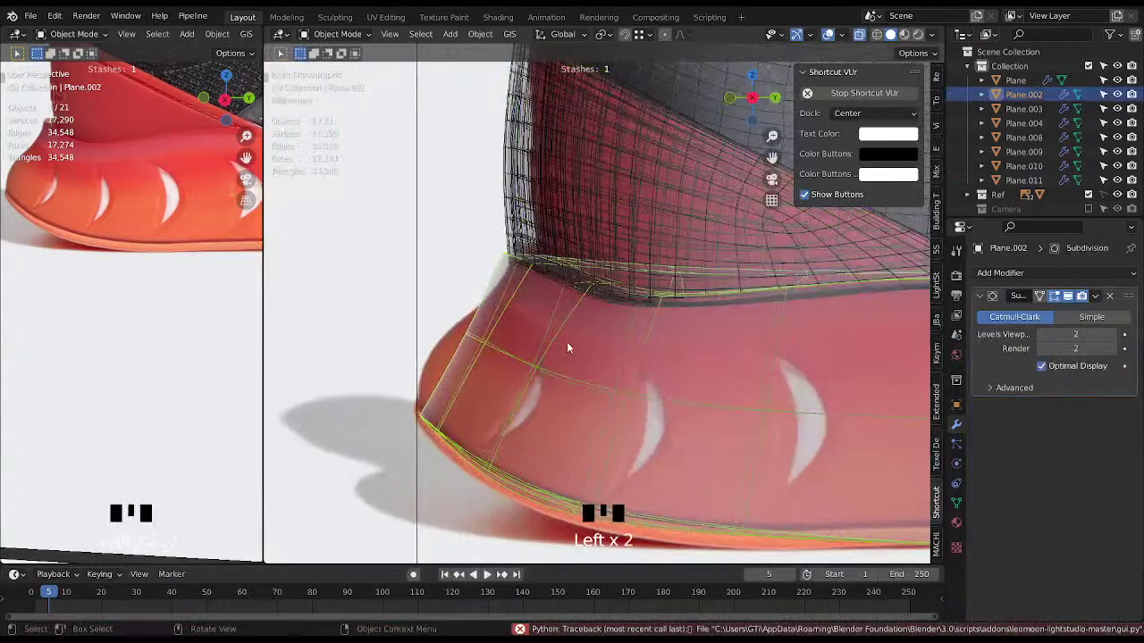
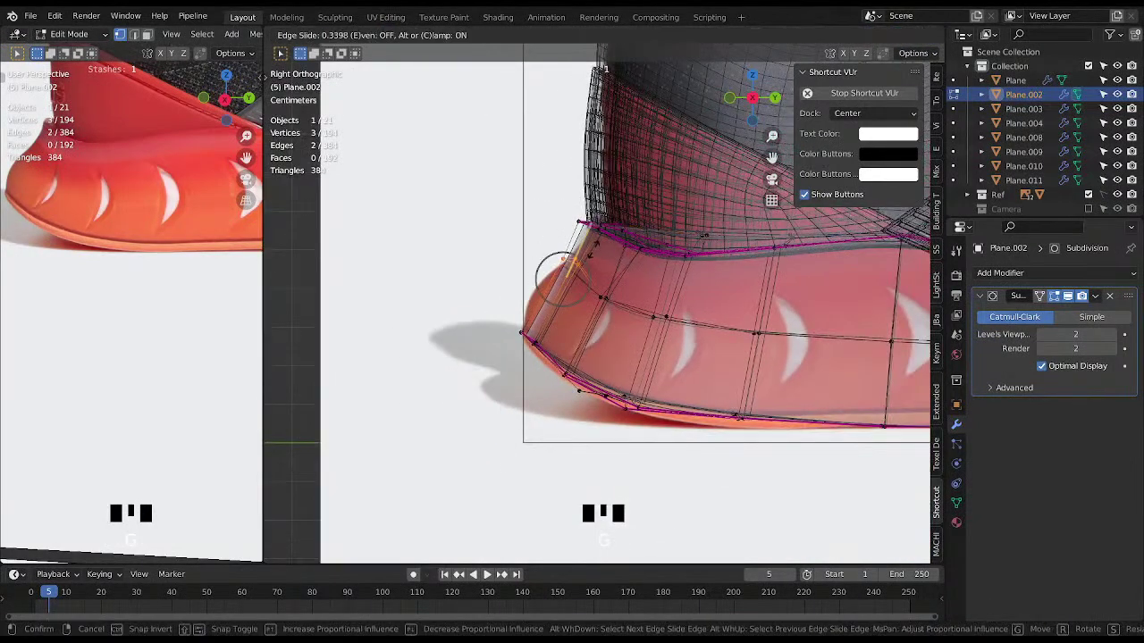
{"action": "key", "text": "g"}
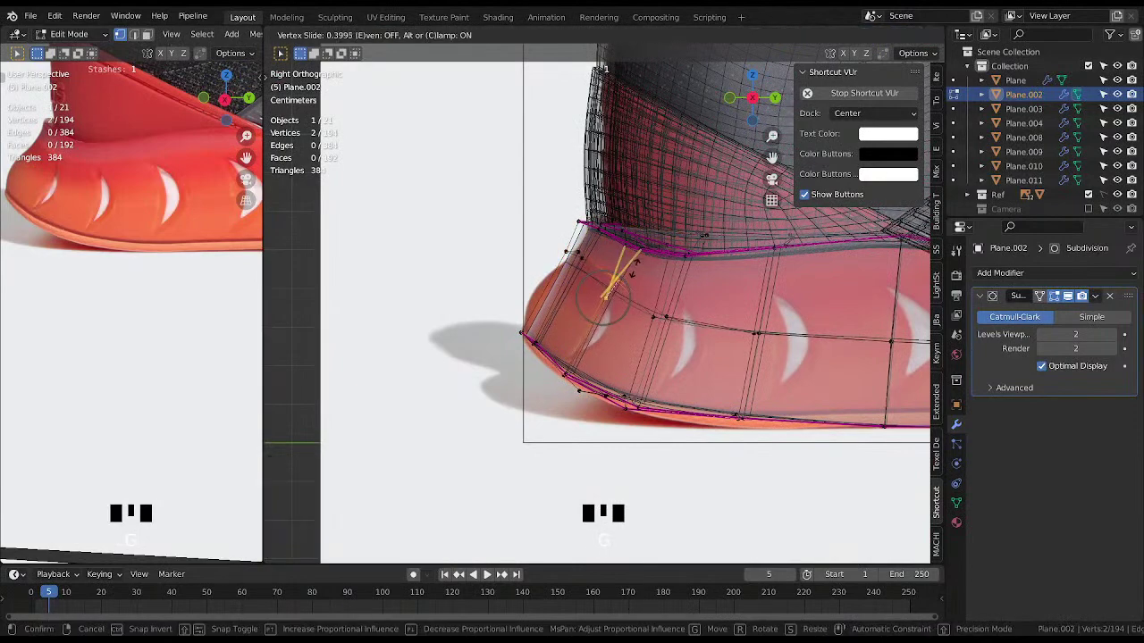
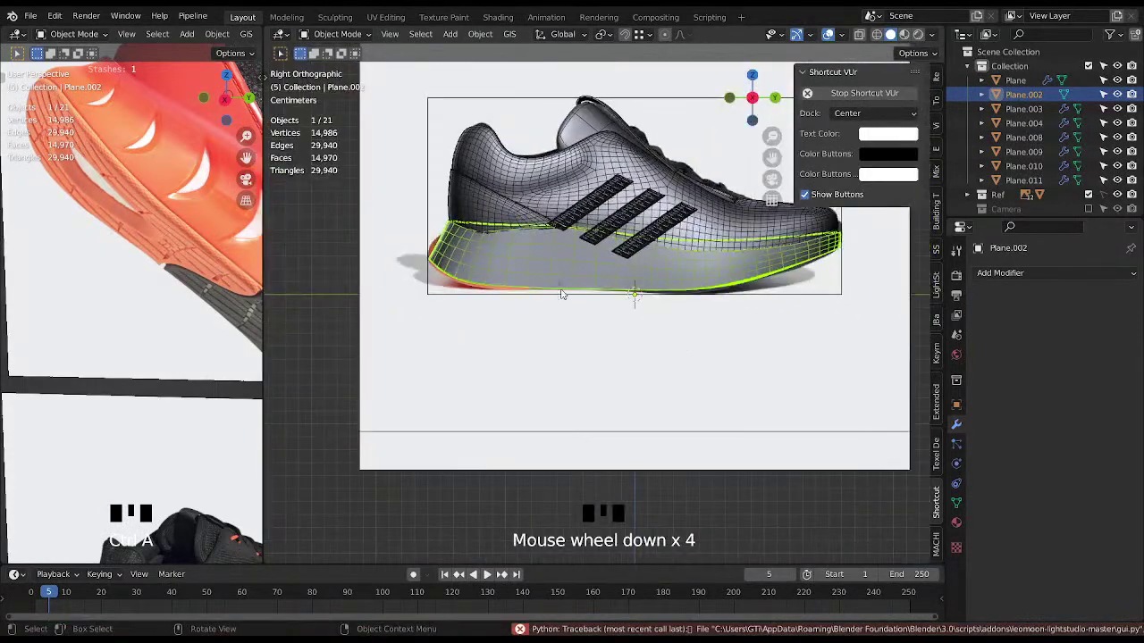
Return to object mode, turn off X-ray and zoom out to see the whole sneaker setup.
{"action": "key", "text": "Tab"}
{"action": "key", "text": "alt+x"}
{"action": "key", "text": "Tab"}
{"action": "scroll", "scroll_direction": "down", "scroll_amount": 3}
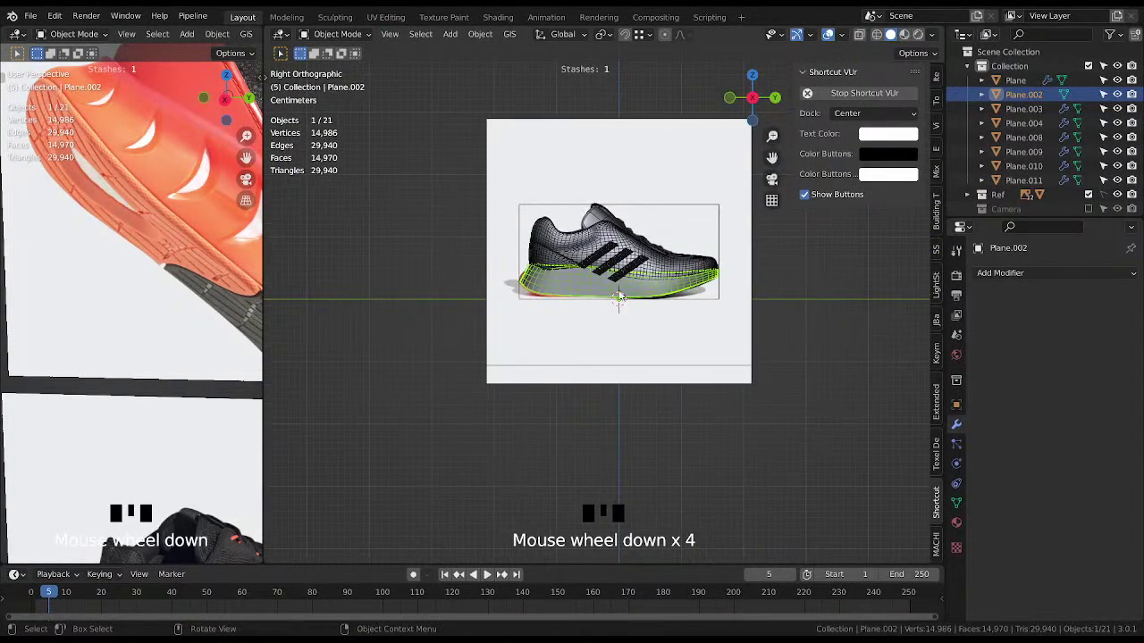
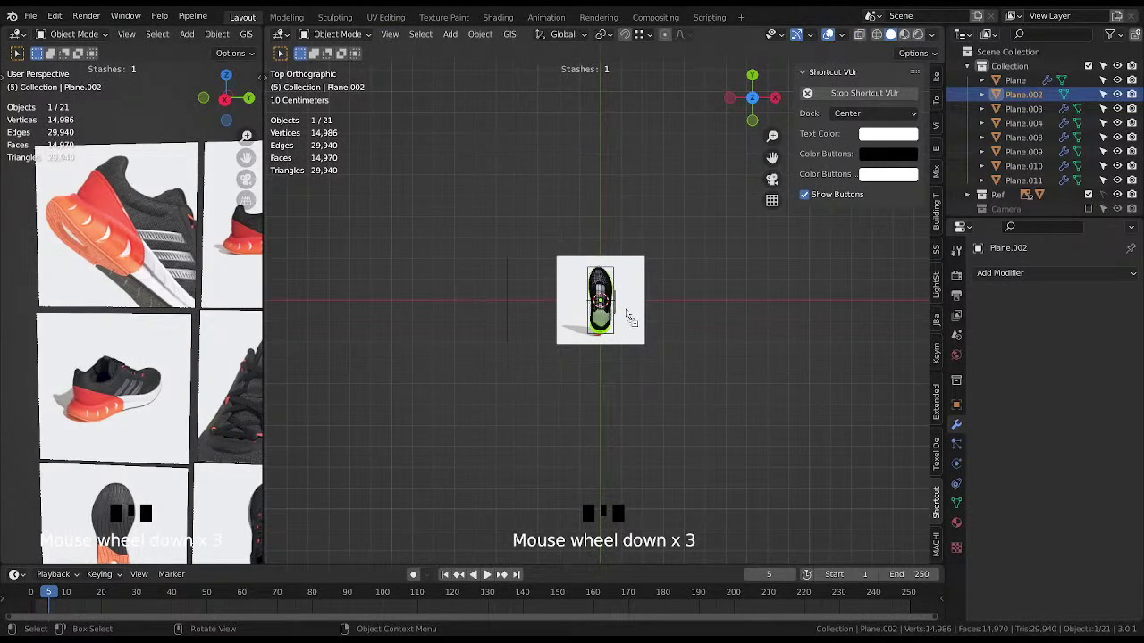
Add the outsole photo as an Empty image reference and bring it toward the shoe.
{"action": "key", "text": "s"}
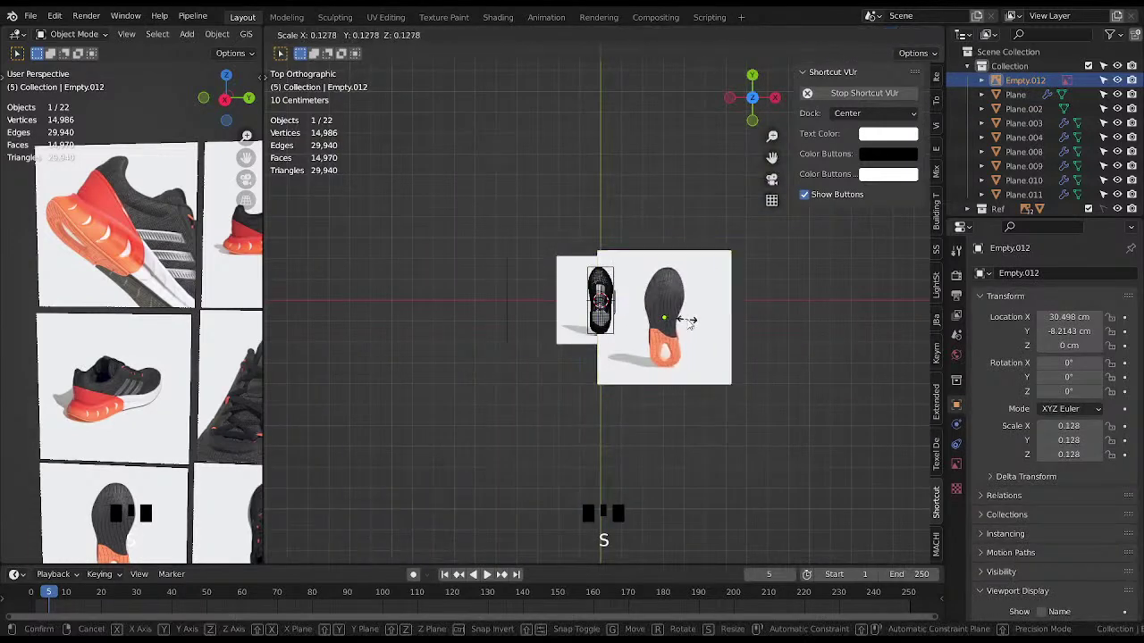
{"action": "key", "text": "g"}
{"action": "scroll", "scroll_direction": "up", "scroll_amount": 3}
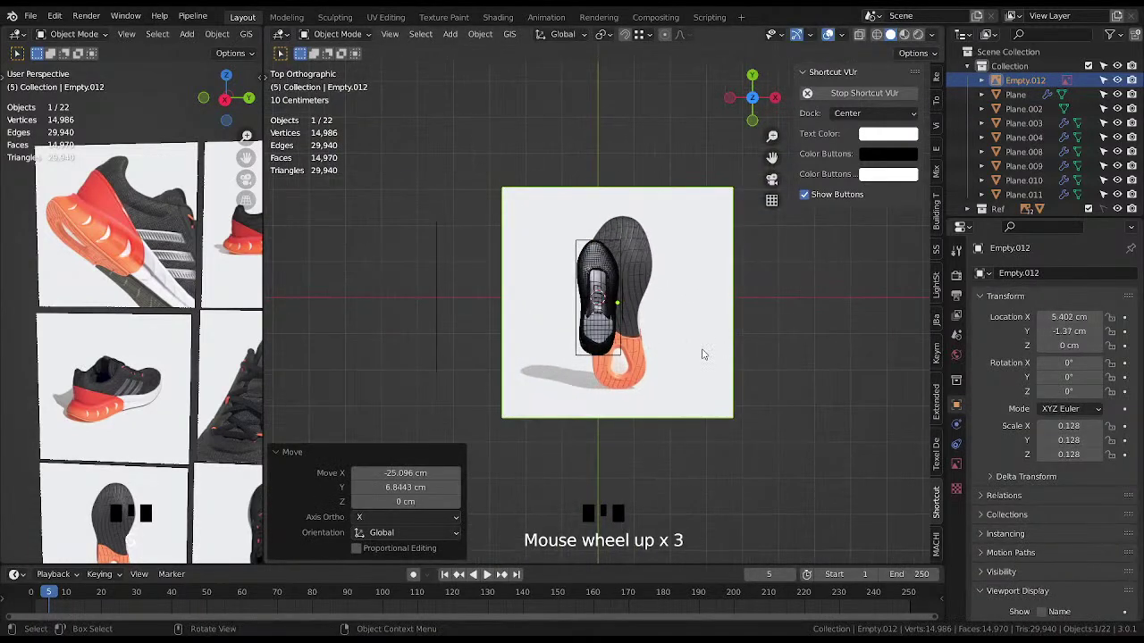
{"action": "key", "text": "s"}
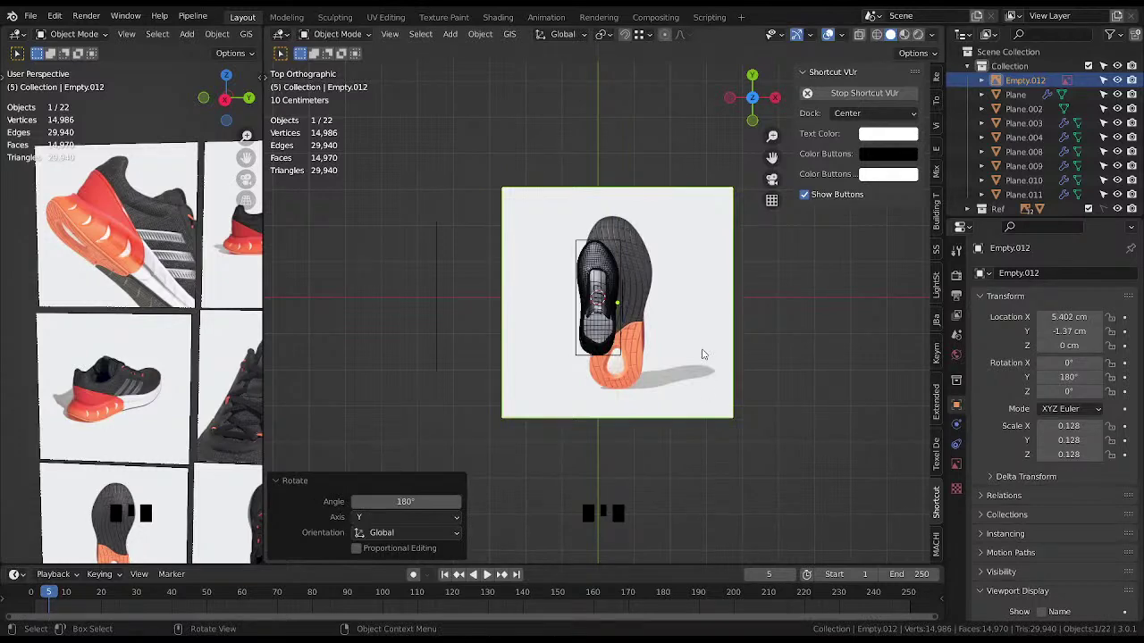
Flip the sole reference 180° around the Y axis.
{"action": "key", "text": "s"}
{"action": "key", "text": "g"}
{"action": "key", "text": "alt+x"}
{"action": "scroll", "scroll_direction": "up", "scroll_amount": 3}
Scale the reference to about 0.082 and centre it under the sneaker's outline.
{"action": "key", "text": "g"}
{"action": "key", "text": "s"}
{"action": "key", "text": "g"}
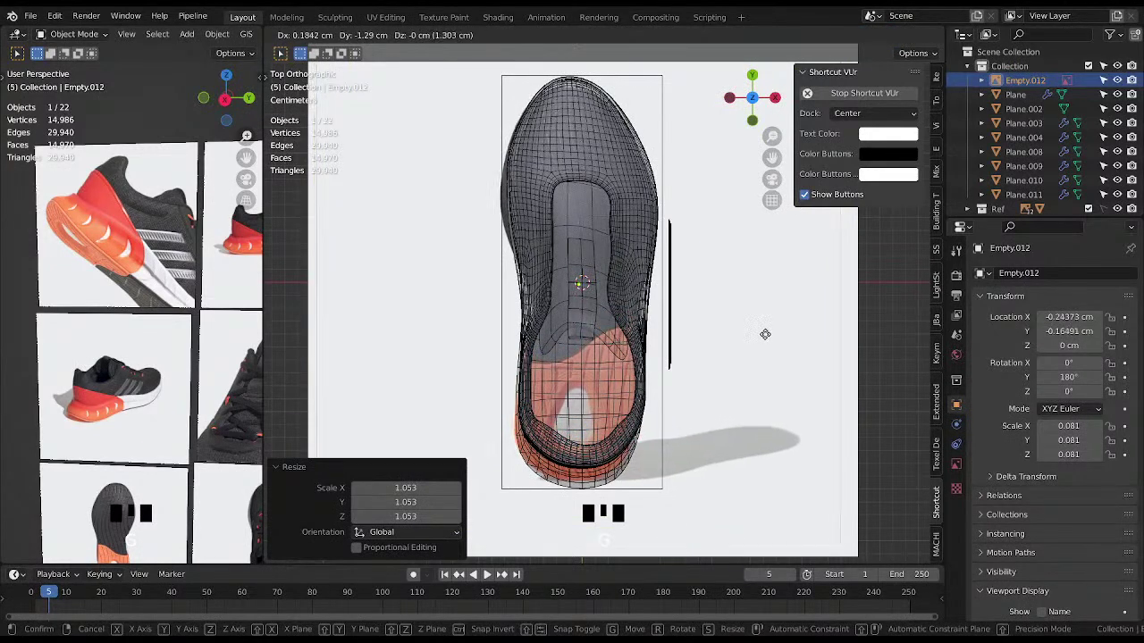
{"action": "key", "text": "s"}
{"action": "key", "text": "g"}
{"action": "key", "text": "s"}
{"action": "key", "text": "g"}
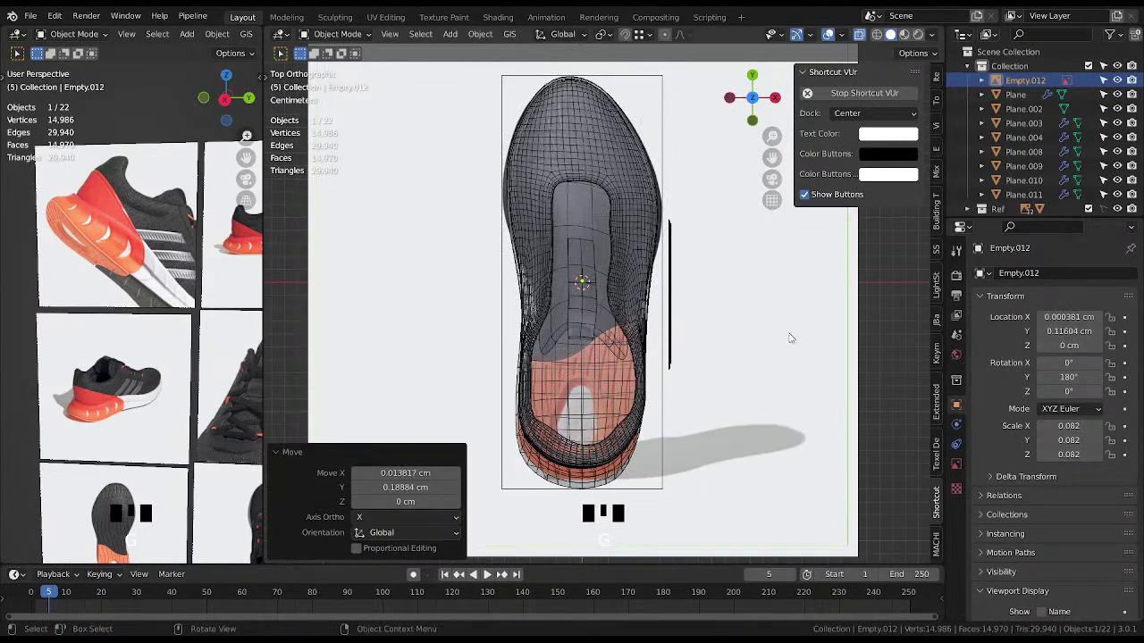
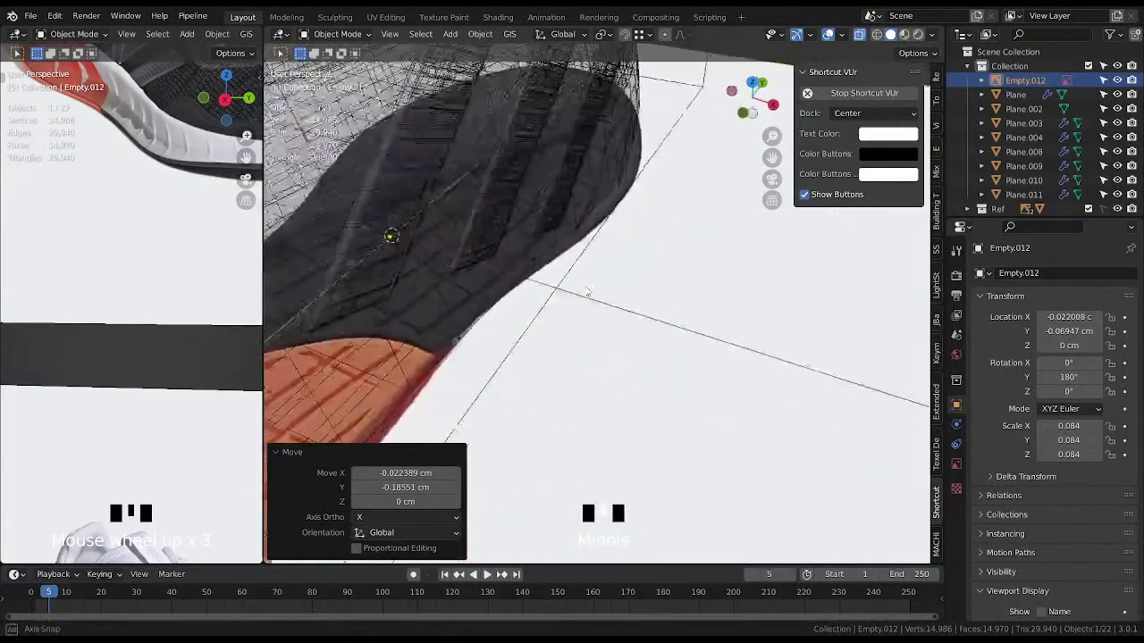
Select the shoe body Plane and sole rim Plane.002 and move them sideways onto the reference.
{"action": "left_click_drag", "start_coordinate": [566, 342], "coordinate": [723, 195]}
{"action": "middle_click", "coordinate": [772, 213]}
{"action": "scroll", "scroll_direction": "up", "scroll_amount": 3}
{"action": "key", "text": "ctrl+g"}
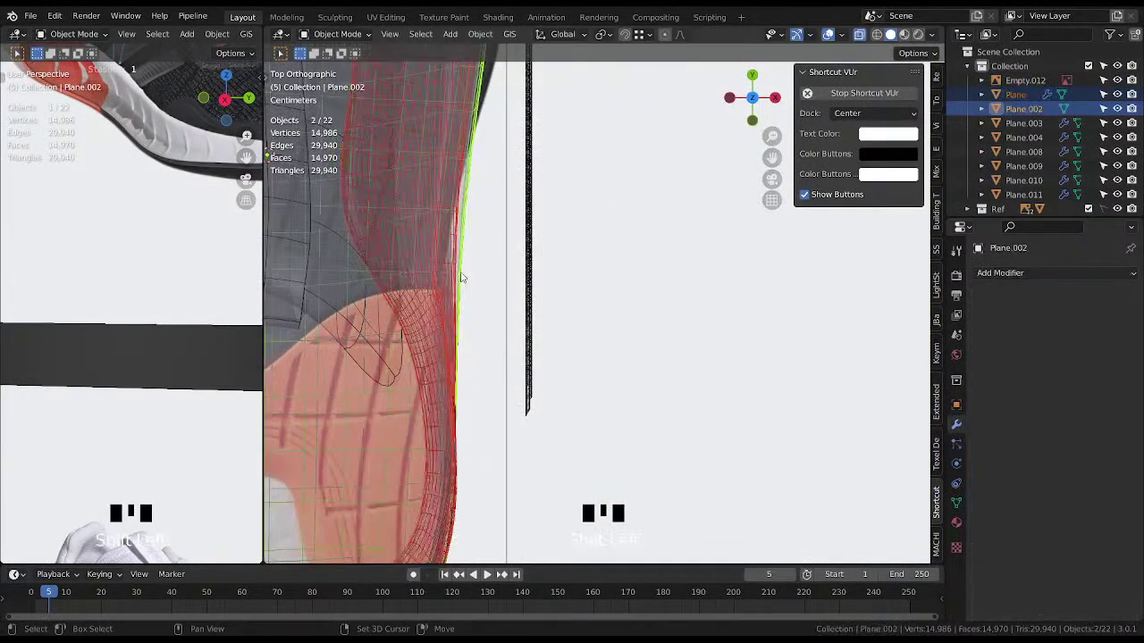
{"action": "key", "text": "shift+g"}
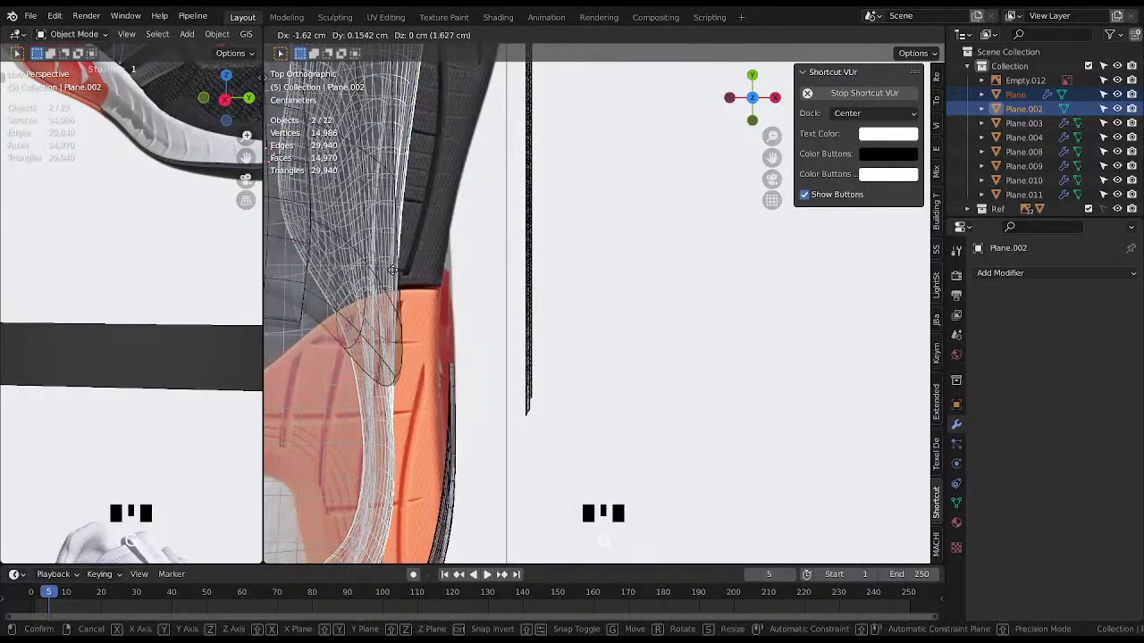
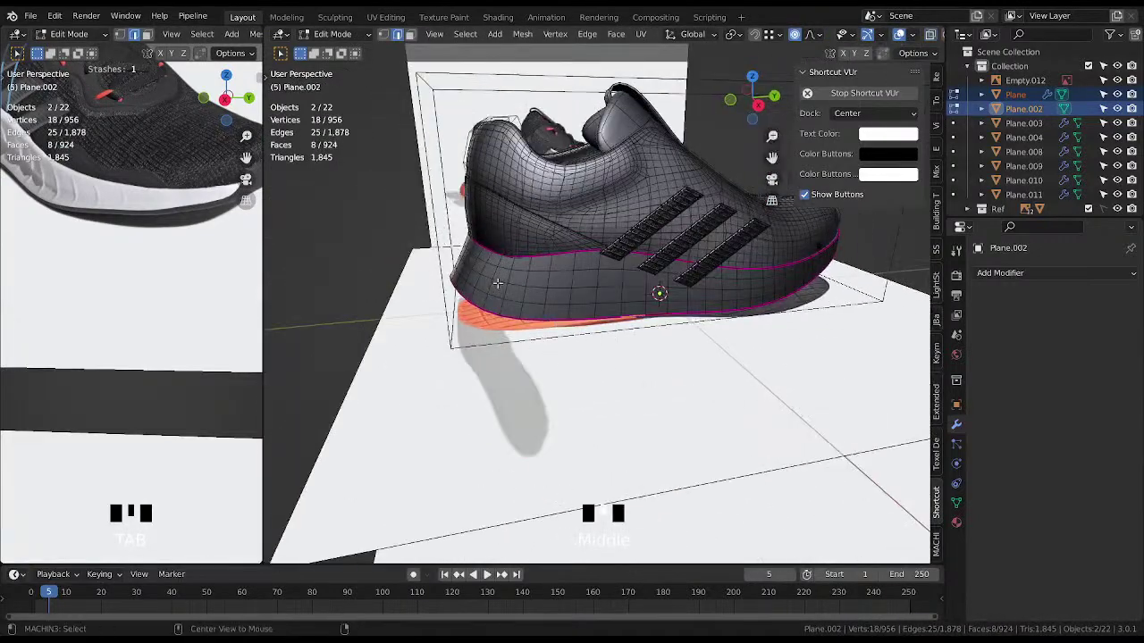
Select the rim's lower edge loops and view the shoe from behind.
{"action": "left_click", "coordinate": [501, 277]}
{"action": "left_click_drag", "start_coordinate": [489, 297], "coordinate": [569, 312]}
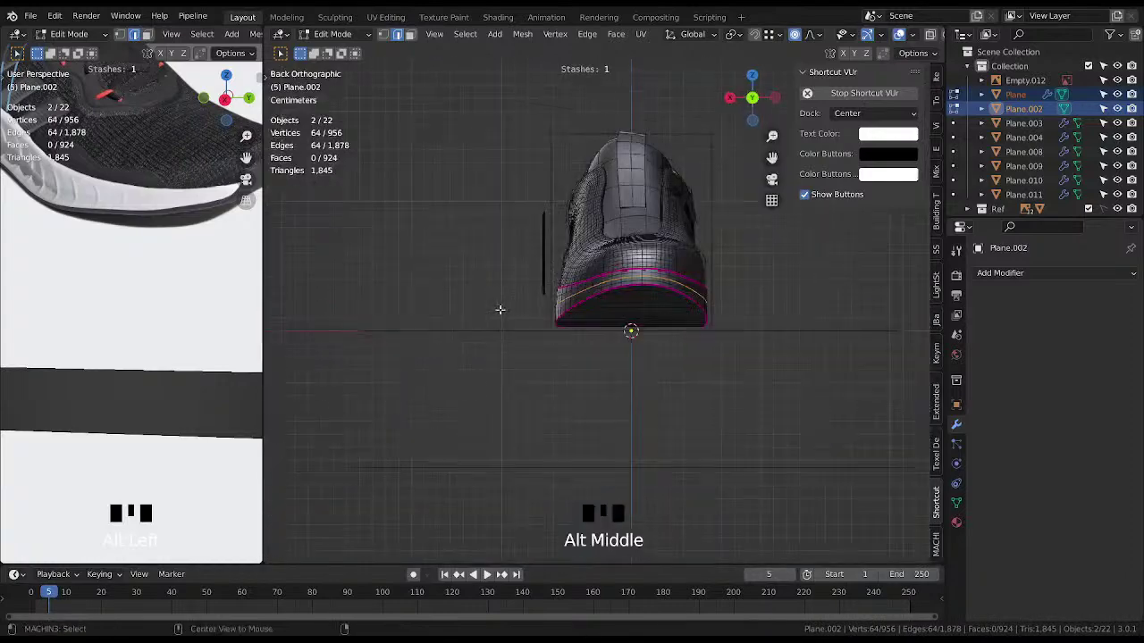
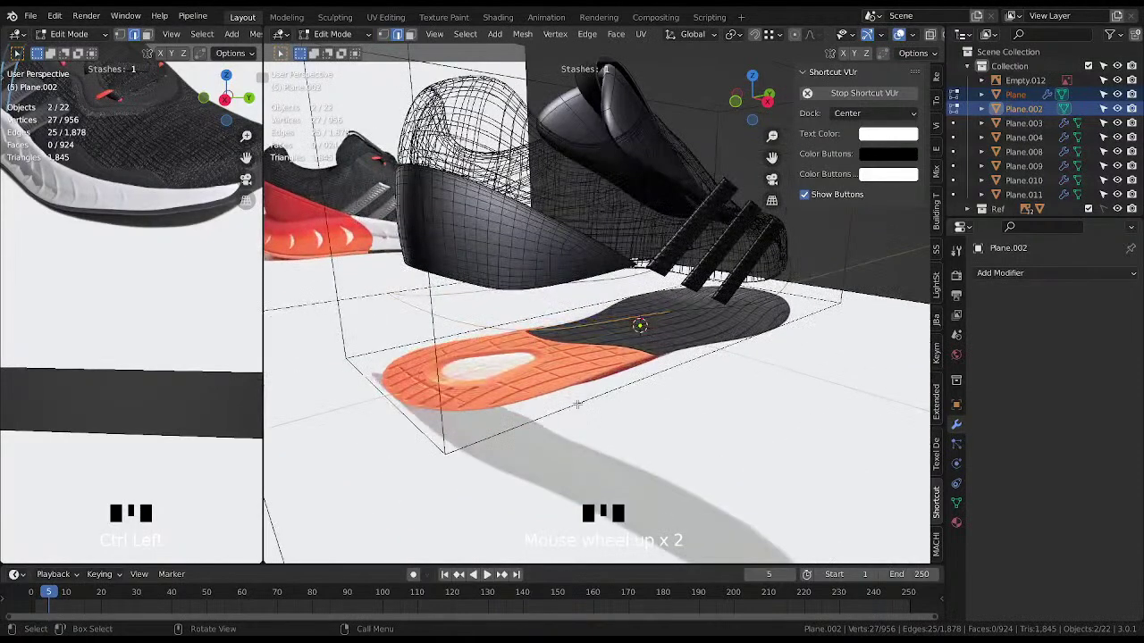
Scale the rim edges inward with smooth proportional falloff, then shrink/fatten them along normals.
{"action": "key", "text": "s"}
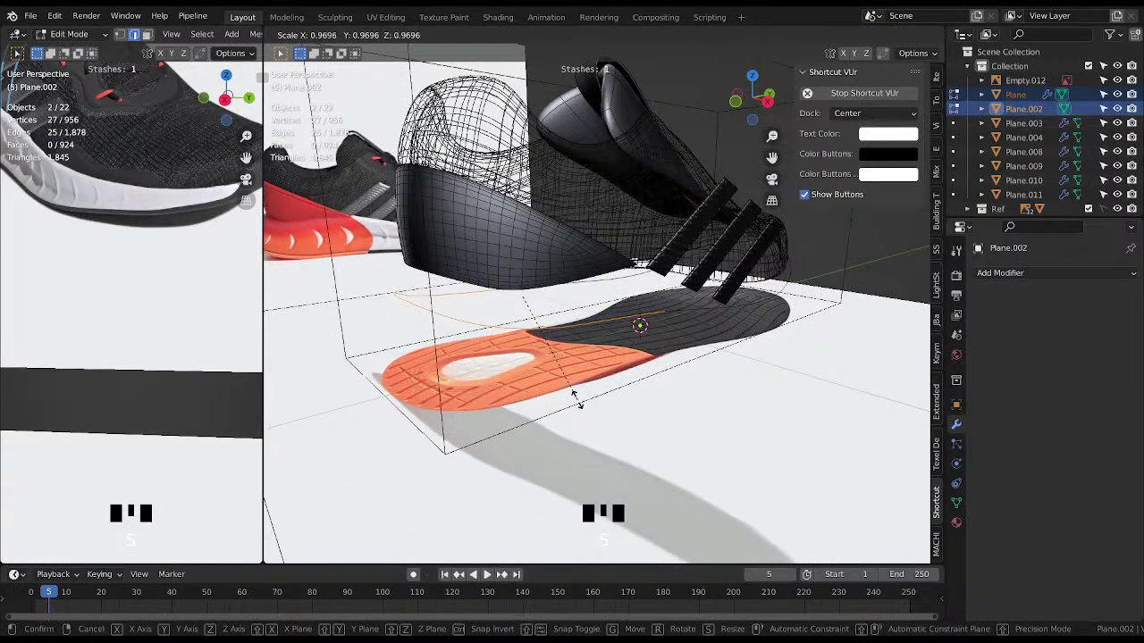
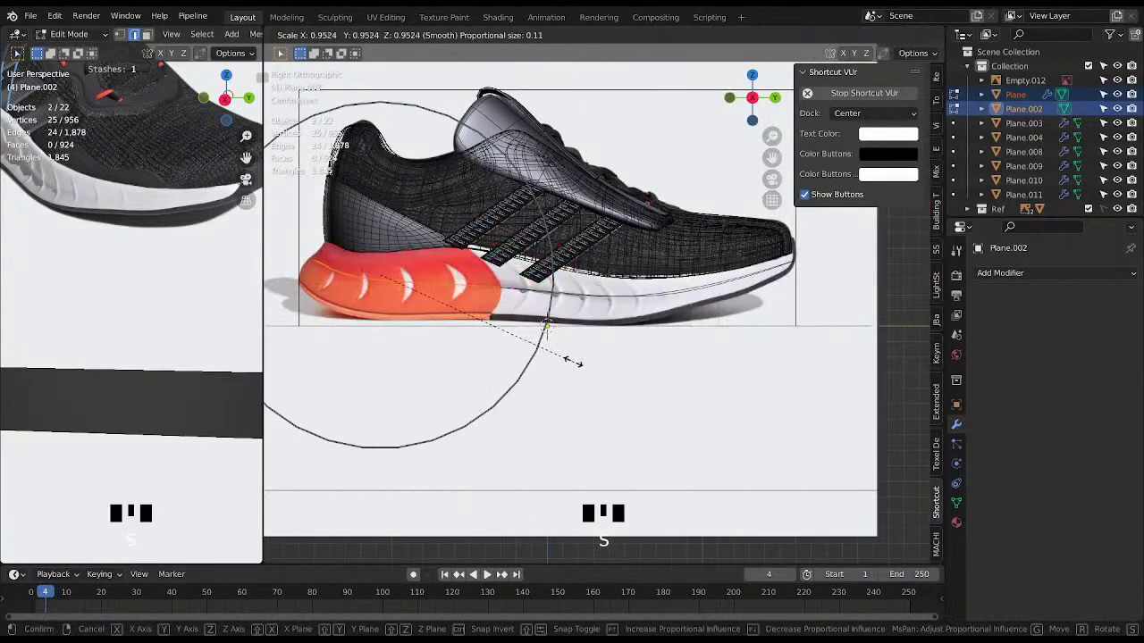
{"action": "key", "text": "s"}
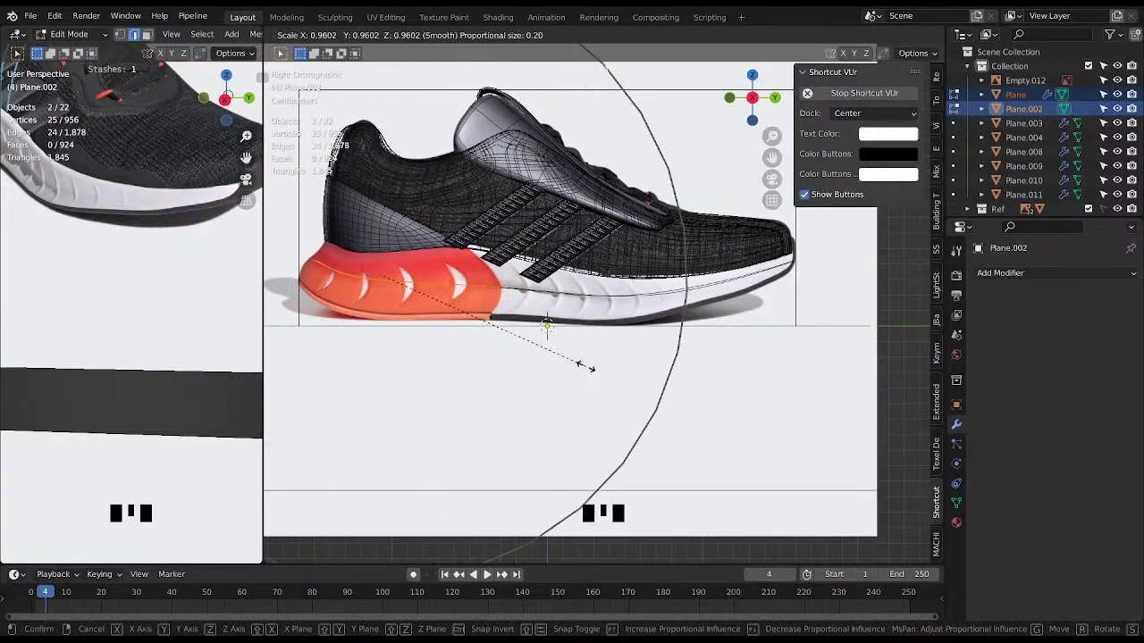
{"action": "key", "text": "alt+s"}
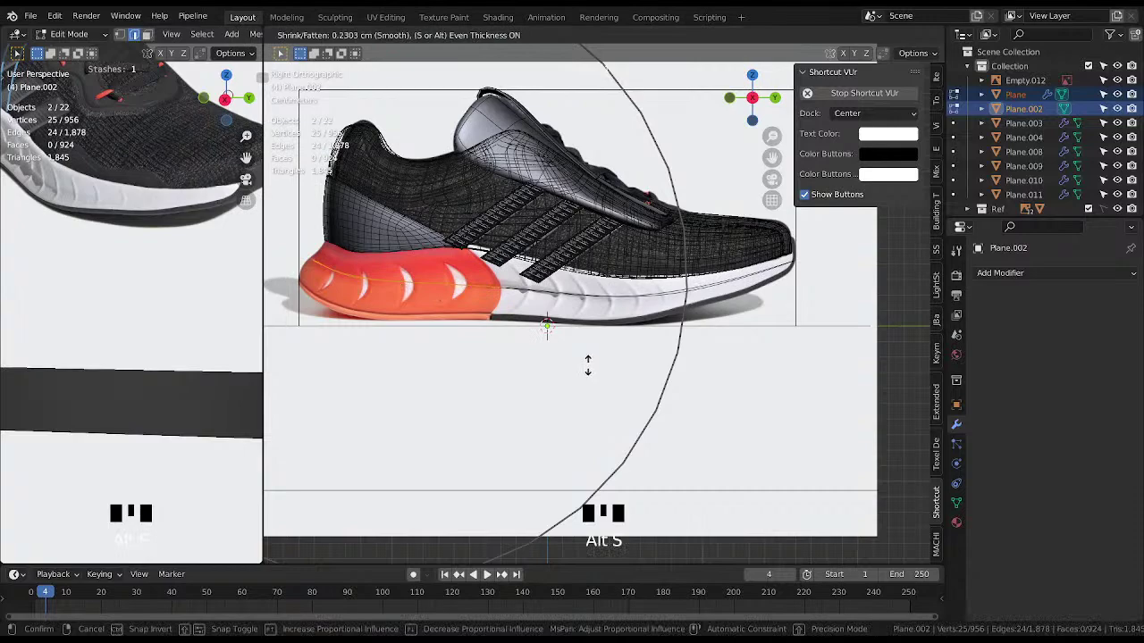
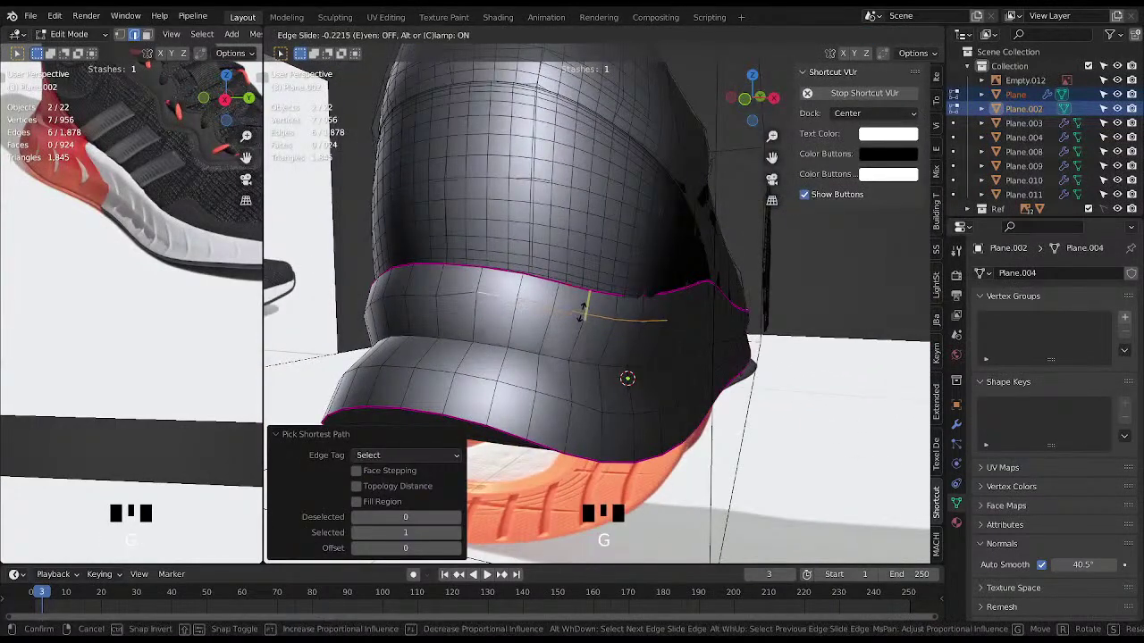
Edge-slide a rim cross edge along the rim and pick the next one near the heel.
{"action": "left_click_drag", "start_coordinate": [433, 312], "coordinate": [739, 319]}
{"action": "left_click", "coordinate": [739, 319]}
{"action": "left_click", "coordinate": [543, 343]}
{"action": "middle_click", "coordinate": [613, 353]}
Slide further cross edges toward the heel to even out the rim spacing.
{"action": "key", "text": "g"}
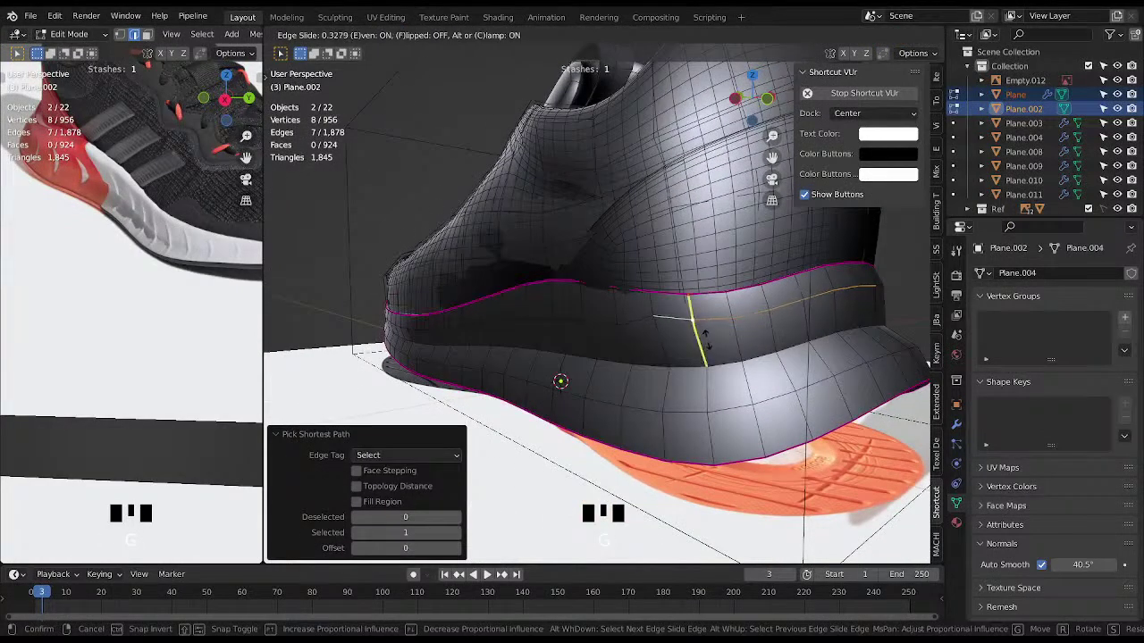
{"action": "left_click_drag", "start_coordinate": [670, 335], "coordinate": [674, 320]}
{"action": "left_click", "coordinate": [673, 320]}
{"action": "left_click", "coordinate": [541, 317]}
{"action": "key", "text": "g"}
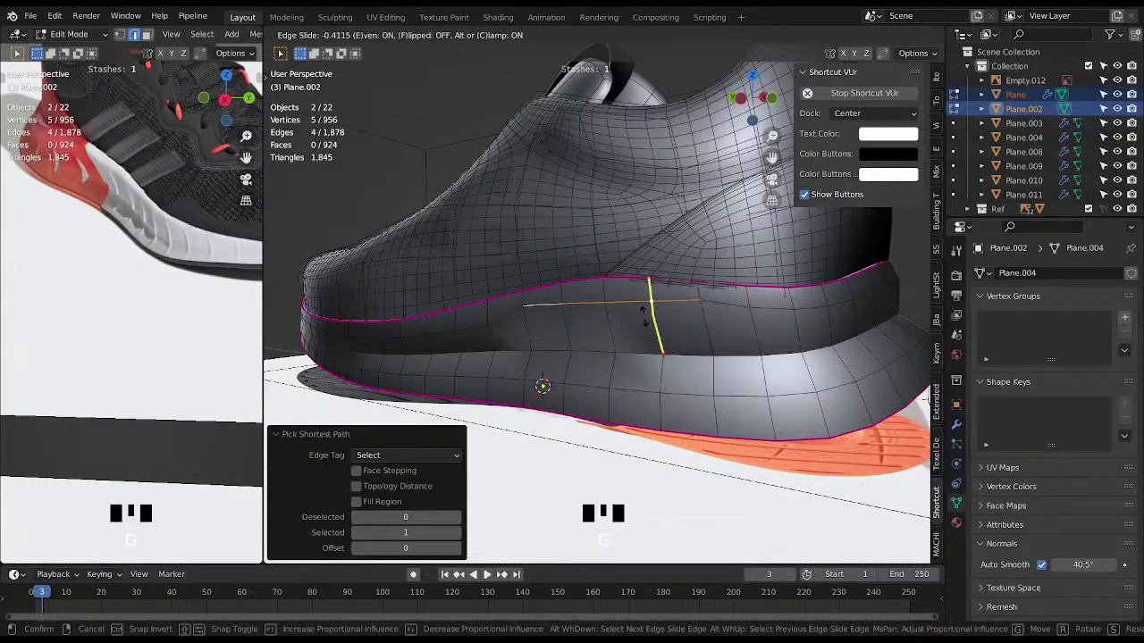
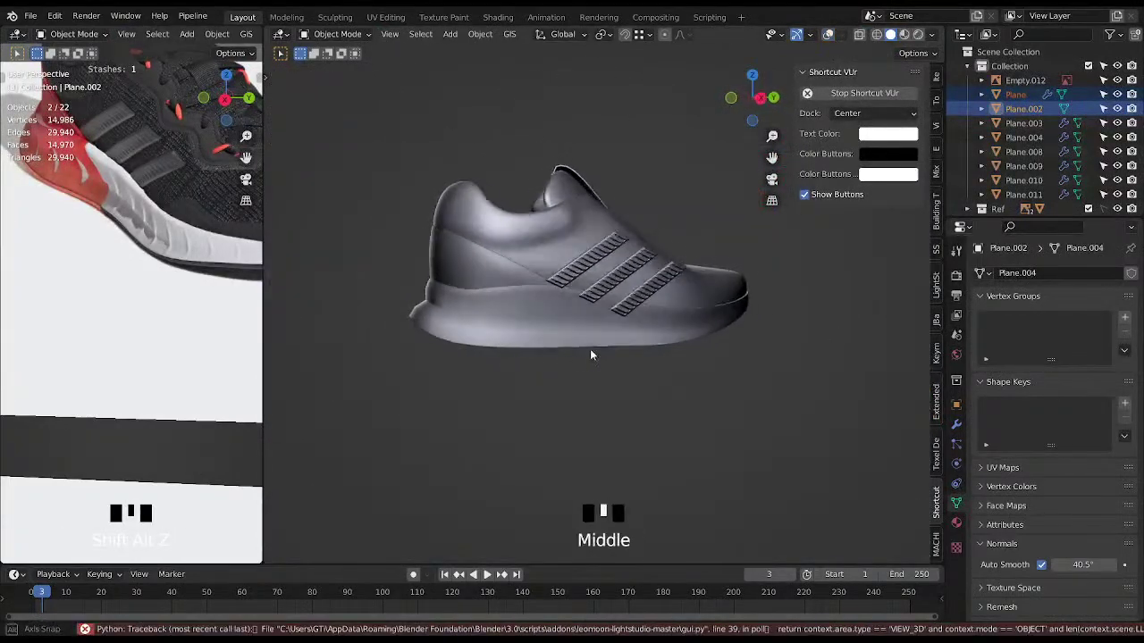
Inspect the whole sneaker from several angles, toggling the wireframe overlay.
{"action": "scroll", "scroll_direction": "up", "scroll_amount": 3}
{"action": "left_click_drag", "start_coordinate": [130, 178], "coordinate": [142, 180]}
{"action": "scroll", "scroll_direction": "up", "scroll_amount": 3}
{"action": "middle_click", "coordinate": [638, 358]}
{"action": "key", "text": "shift+alt+z"}
{"action": "left_click_drag", "start_coordinate": [797, 368], "coordinate": [708, 378]}
{"action": "key", "text": "shift+alt+z"}
{"action": "left_click_drag", "start_coordinate": [707, 377], "coordinate": [760, 331]}
{"action": "key", "text": "shift+alt+z"}
{"action": "left_click_drag", "start_coordinate": [718, 296], "coordinate": [29, 97]}
Select only the sole rim Plane.002 and give it a level-1 Subdivision Surface modifier.
{"action": "scroll", "scroll_direction": "down", "scroll_amount": 3}
{"action": "scroll", "scroll_direction": "up", "scroll_amount": 3}
{"action": "left_click_drag", "start_coordinate": [213, 153], "coordinate": [162, 199]}
{"action": "left_click_drag", "start_coordinate": [165, 166], "coordinate": [793, 335]}
{"action": "left_click_drag", "start_coordinate": [762, 335], "coordinate": [791, 338]}
{"action": "left_click_drag", "start_coordinate": [839, 332], "coordinate": [683, 347]}
{"action": "scroll", "scroll_direction": "up", "scroll_amount": 3}
{"action": "left_click", "coordinate": [659, 282]}
{"action": "scroll", "scroll_direction": "down", "scroll_amount": 3}
{"action": "key", "text": "shift+alt+z"}
{"action": "middle_click", "coordinate": [687, 309]}
{"action": "key", "text": "ctrl+1"}
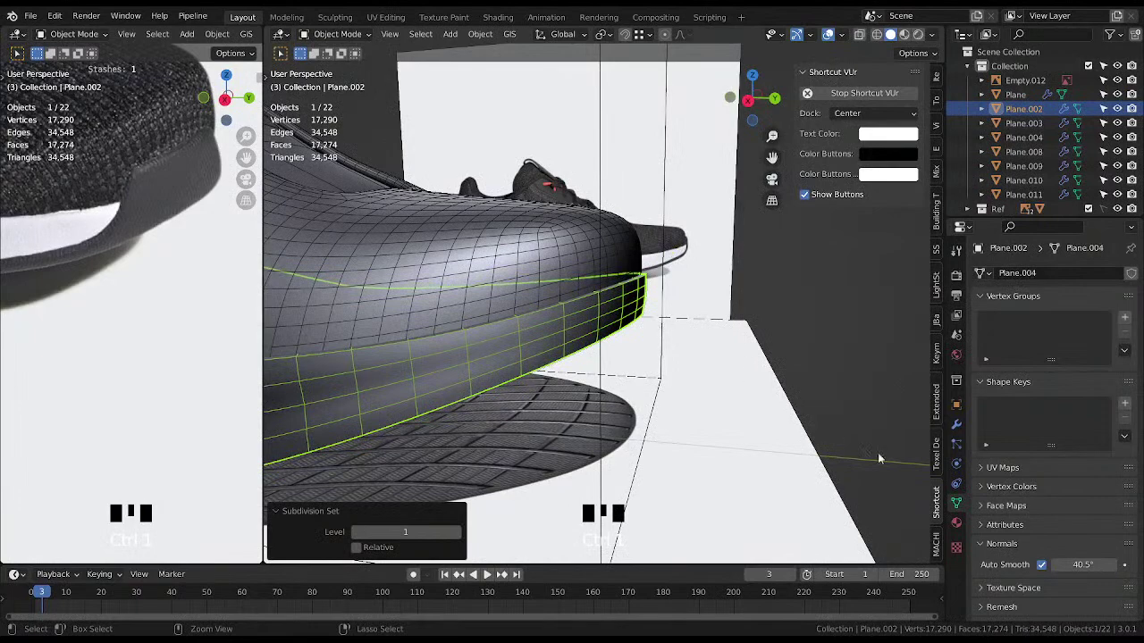
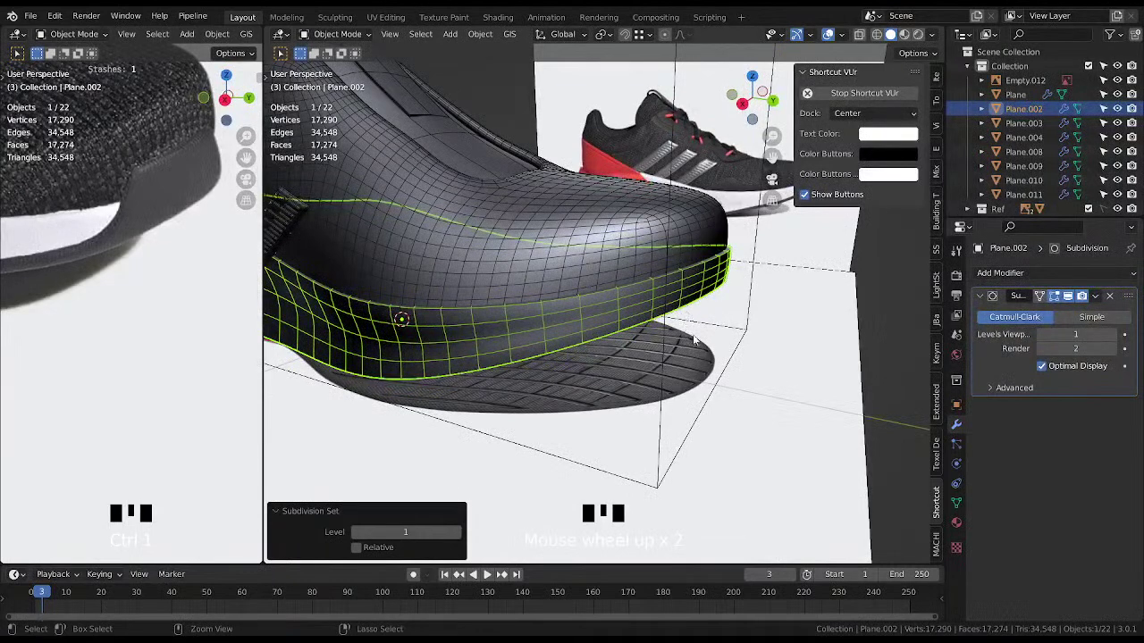
Raise the rim's subdivision to viewport level 2 and hide the wireframe overlay.
{"action": "key", "text": "ctrl+2"}
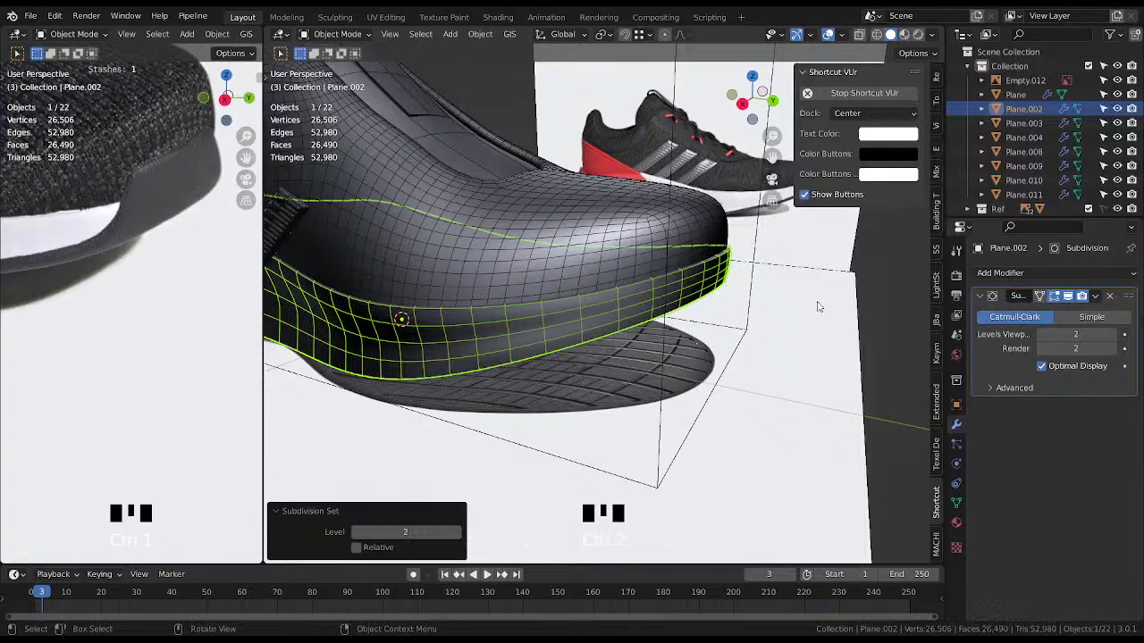
{"action": "left_click_drag", "start_coordinate": [995, 394], "coordinate": [1046, 484]}
{"action": "left_click_drag", "start_coordinate": [534, 374], "coordinate": [533, 358]}
{"action": "key", "text": "shift+alt+z"}
{"action": "scroll", "scroll_direction": "down", "scroll_amount": 3}
{"action": "left_click_drag", "start_coordinate": [455, 343], "coordinate": [486, 298]}
{"action": "scroll", "scroll_direction": "up", "scroll_amount": 3}
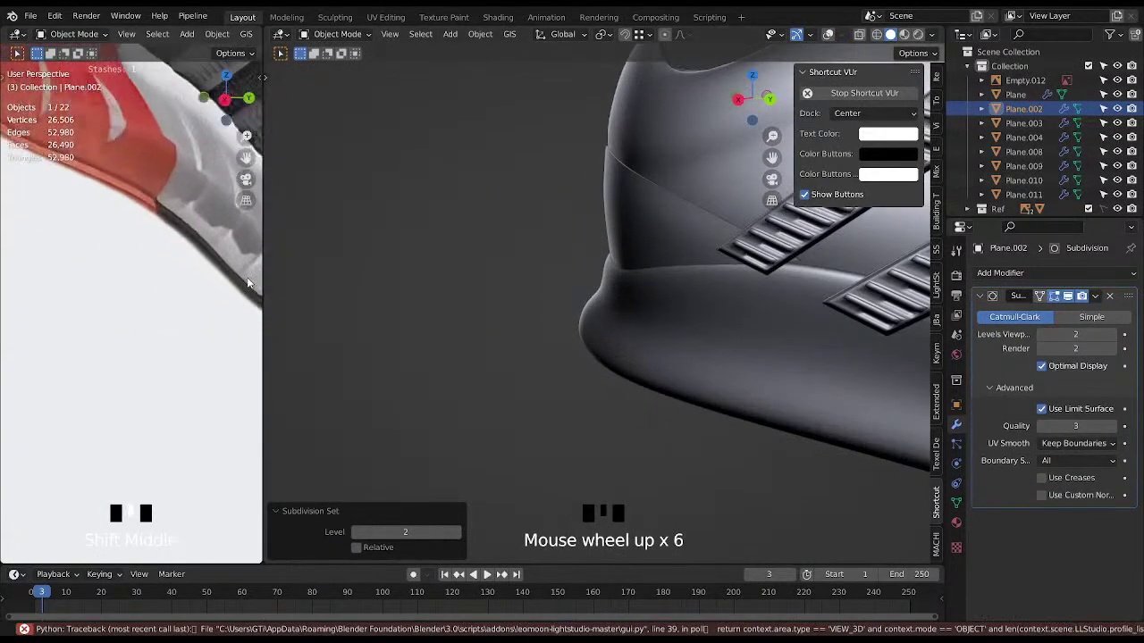
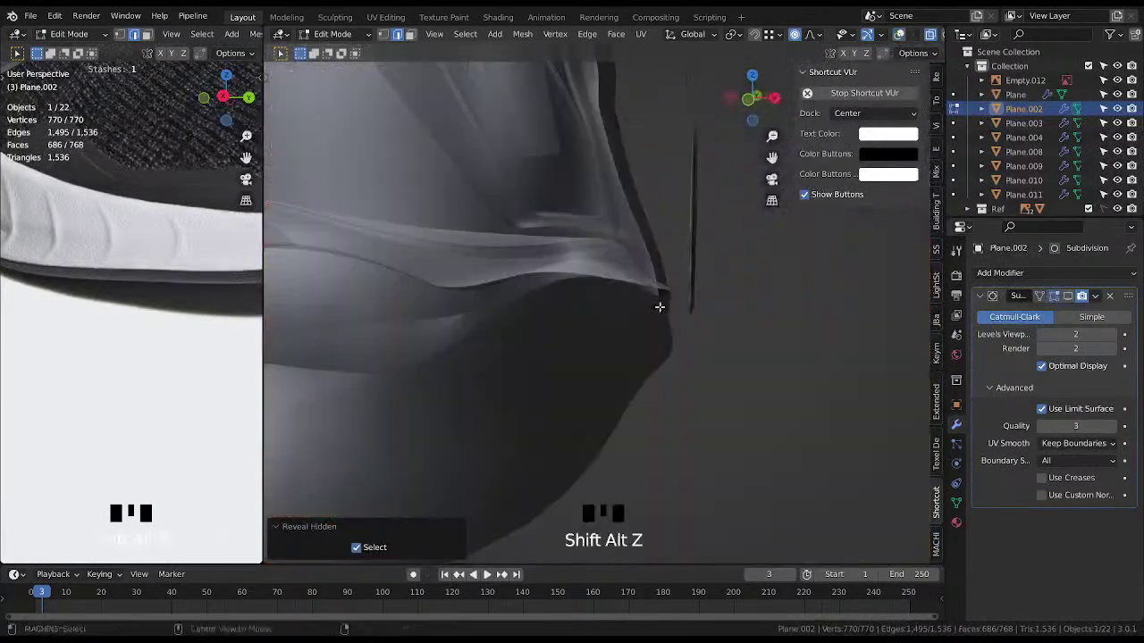
Select an edge loop on the rim and shrink/fatten it about 0.11 cm along its normals.
{"action": "middle_click", "coordinate": [661, 304]}
{"action": "key", "text": "shift+alt+z"}
{"action": "key", "text": "ctrl+z"}
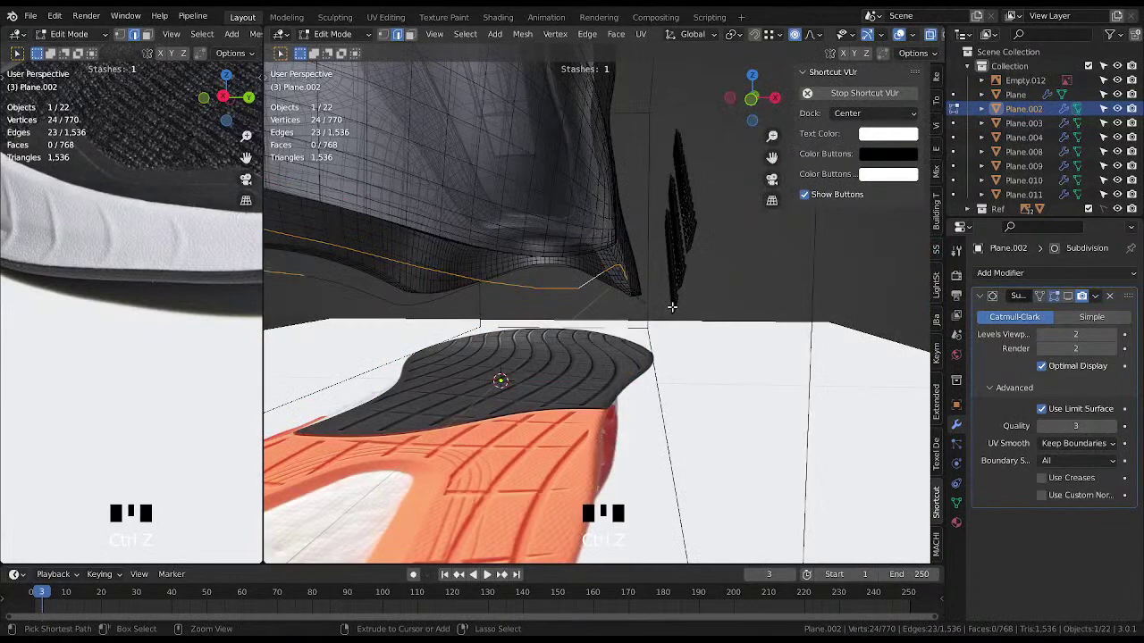
{"action": "key", "text": "shift+alt+z"}
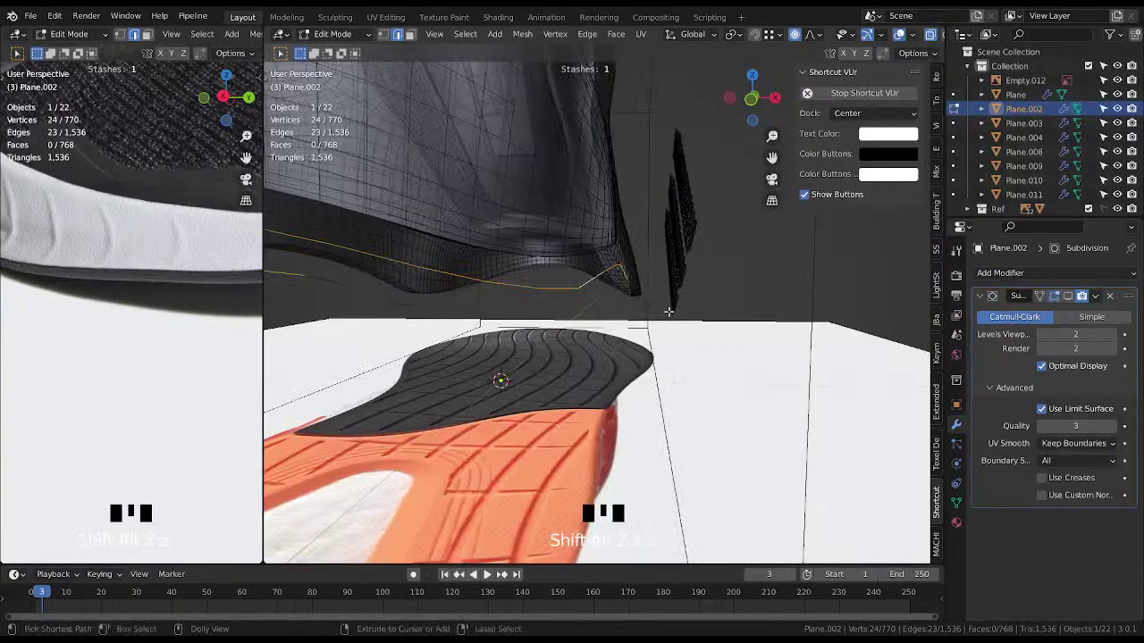
{"action": "key", "text": "ctrl+z"}
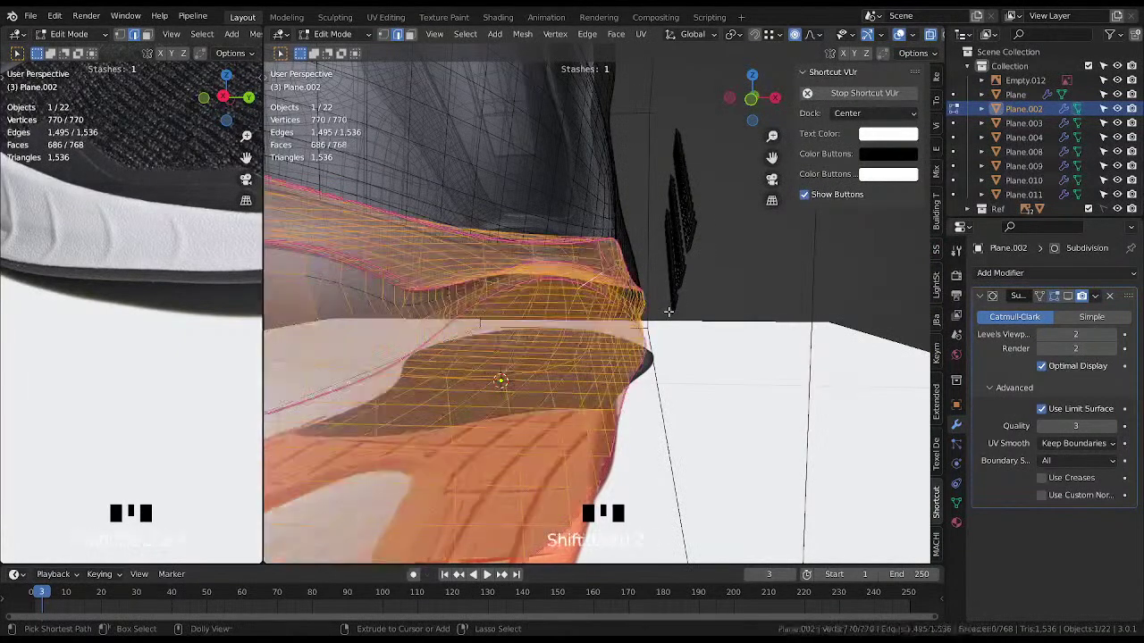
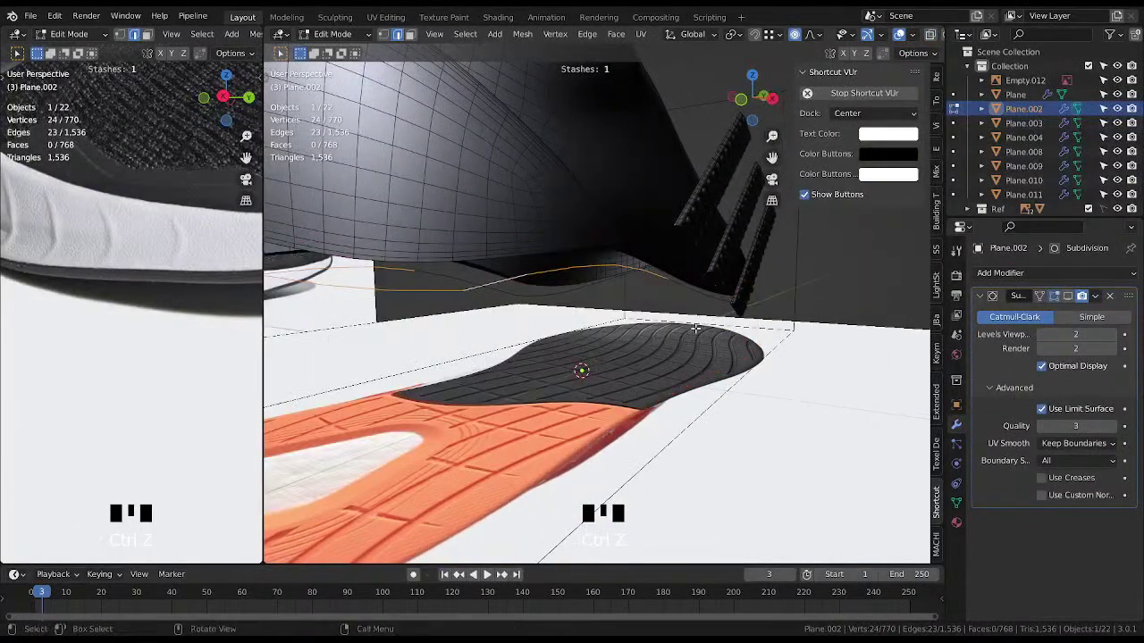
{"action": "key", "text": "alt+s"}
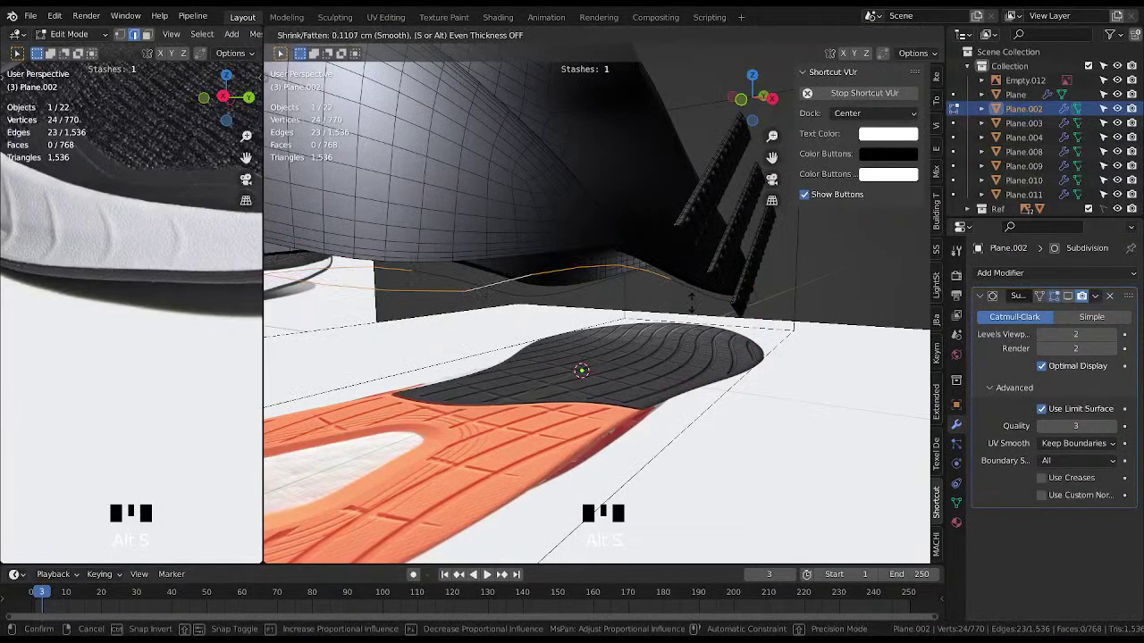
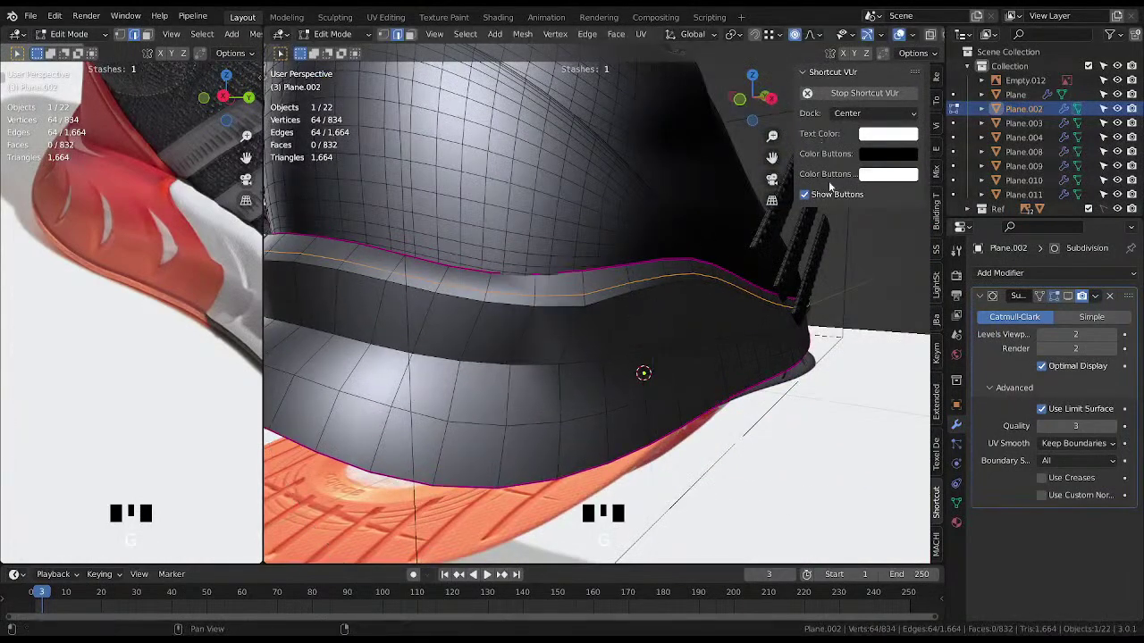
Select the new 64-vertex rim loop and lift it slightly along Z.
{"action": "left_click", "coordinate": [800, 40]}
{"action": "key", "text": "g"}
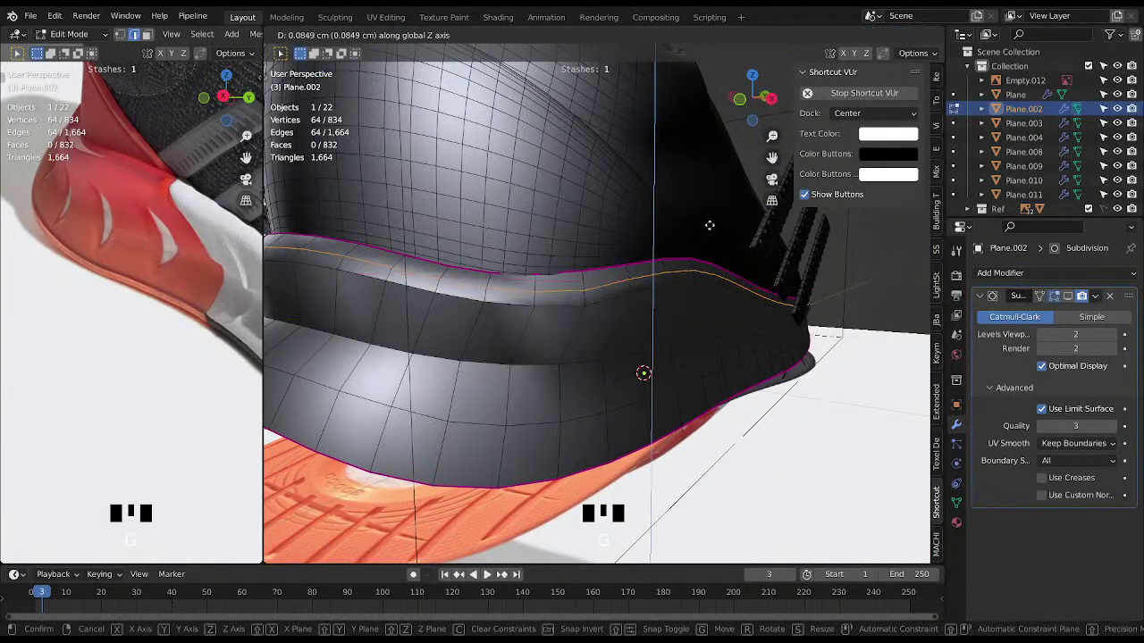
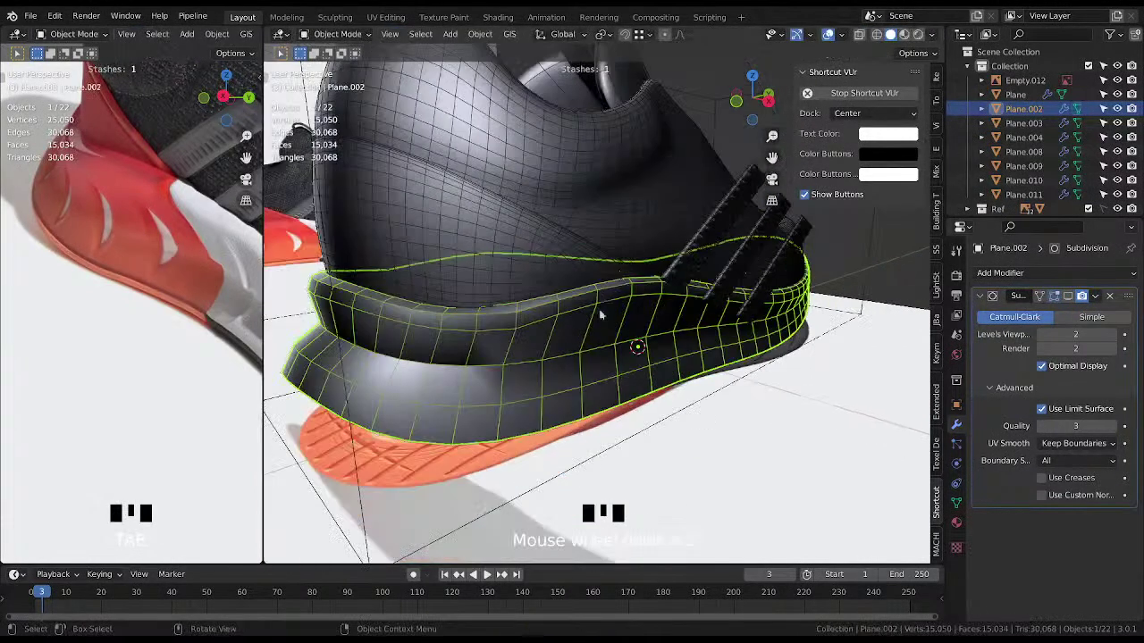
Re-enter edit mode on the rim and inspect its heel edges up close.
{"action": "left_click_drag", "start_coordinate": [613, 322], "coordinate": [1076, 301]}
{"action": "left_click", "coordinate": [1076, 301]}
{"action": "key", "text": "shift+alt+z"}
{"action": "left_click_drag", "start_coordinate": [625, 330], "coordinate": [697, 345]}
{"action": "key", "text": "shift+alt+z"}
{"action": "scroll", "scroll_direction": "up", "scroll_amount": 3}
{"action": "key", "text": "shift+alt+z"}
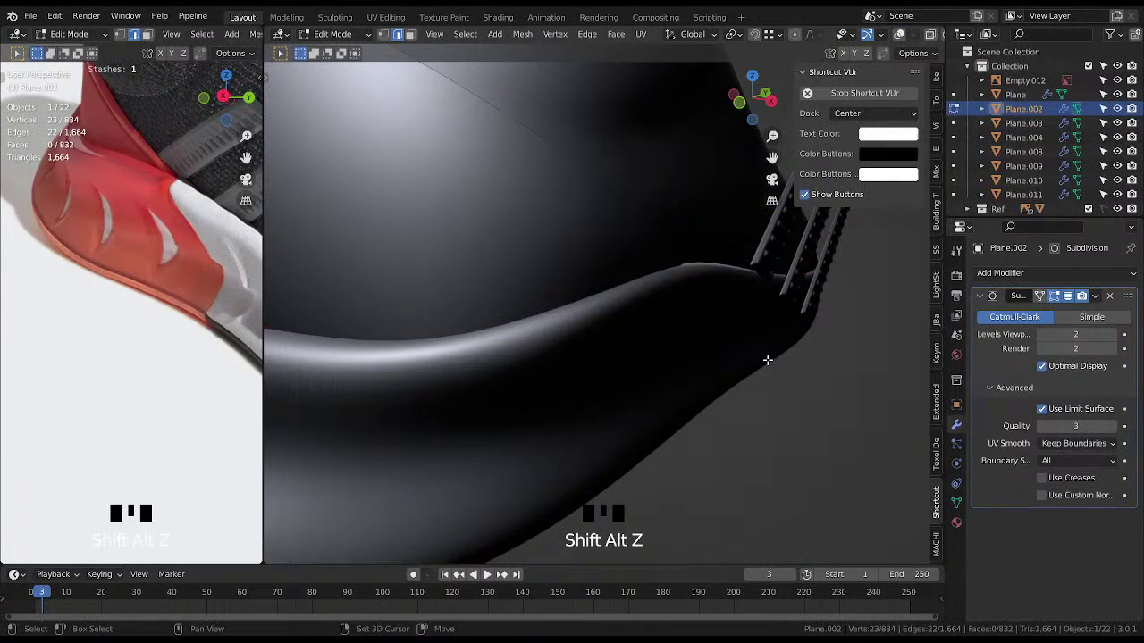
Crease the selected rim edges about 0.58 and enable Use Creases on the subdivision modifier.
{"action": "key", "text": "shift+e"}
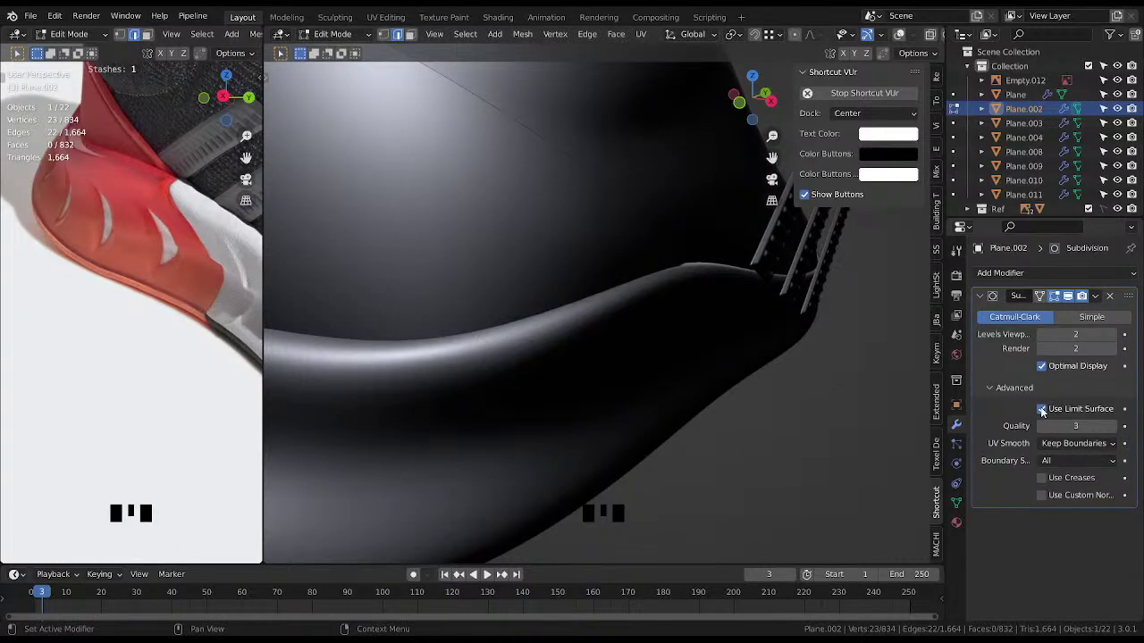
{"action": "left_click", "coordinate": [1049, 484]}
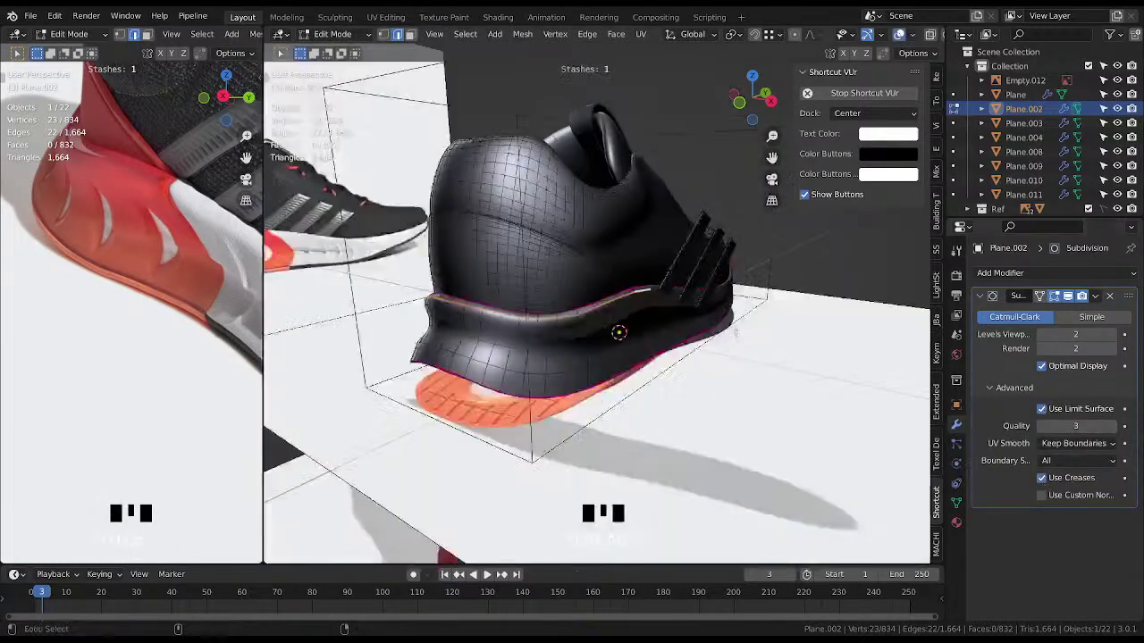